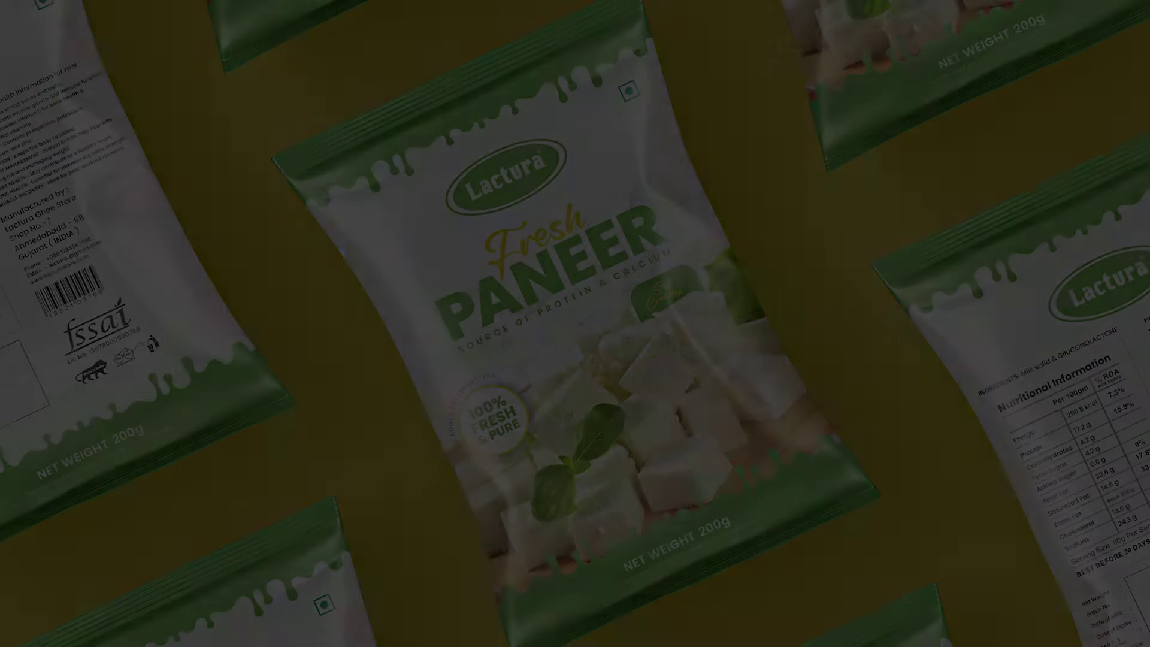
# - Bring the Format.ai pouch brief into view showing size, brand name, fonts and colours
pyautogui.press('space')
pyautogui.press('space')
pyautogui.press('space')
pyautogui.scroll(3)
pyautogui.press('space')
# - Review the brief's fonts, colour notes, text list and milk splash element
pyautogui.press('space')
pyautogui.press('space')
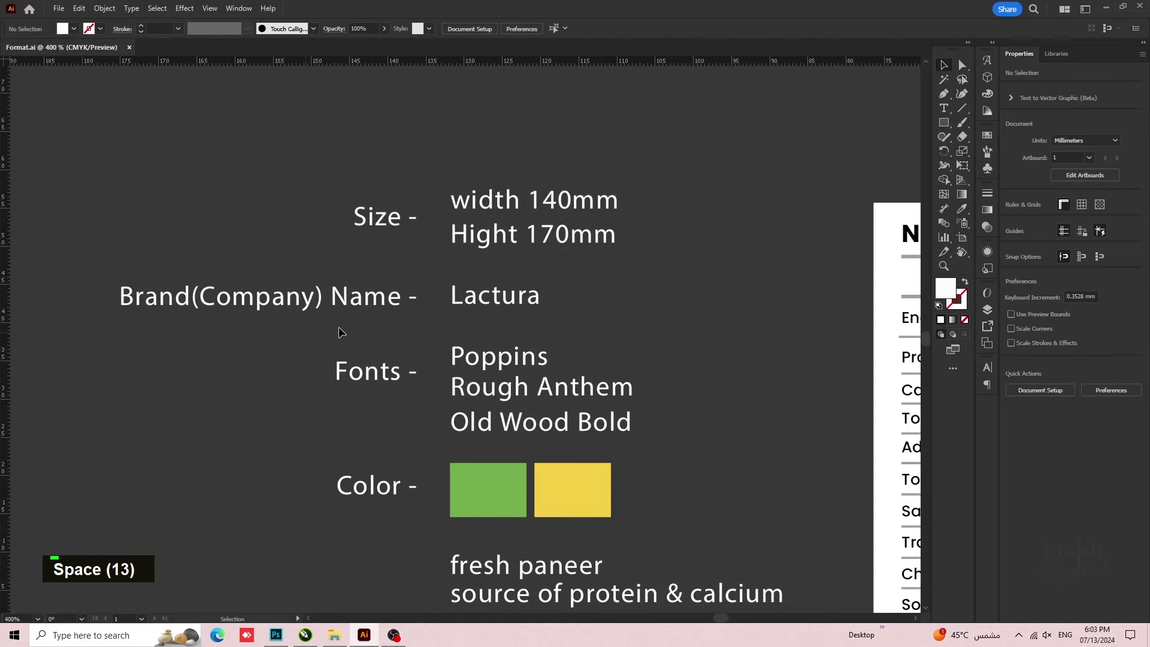
pyautogui.press('space')
pyautogui.press('space')
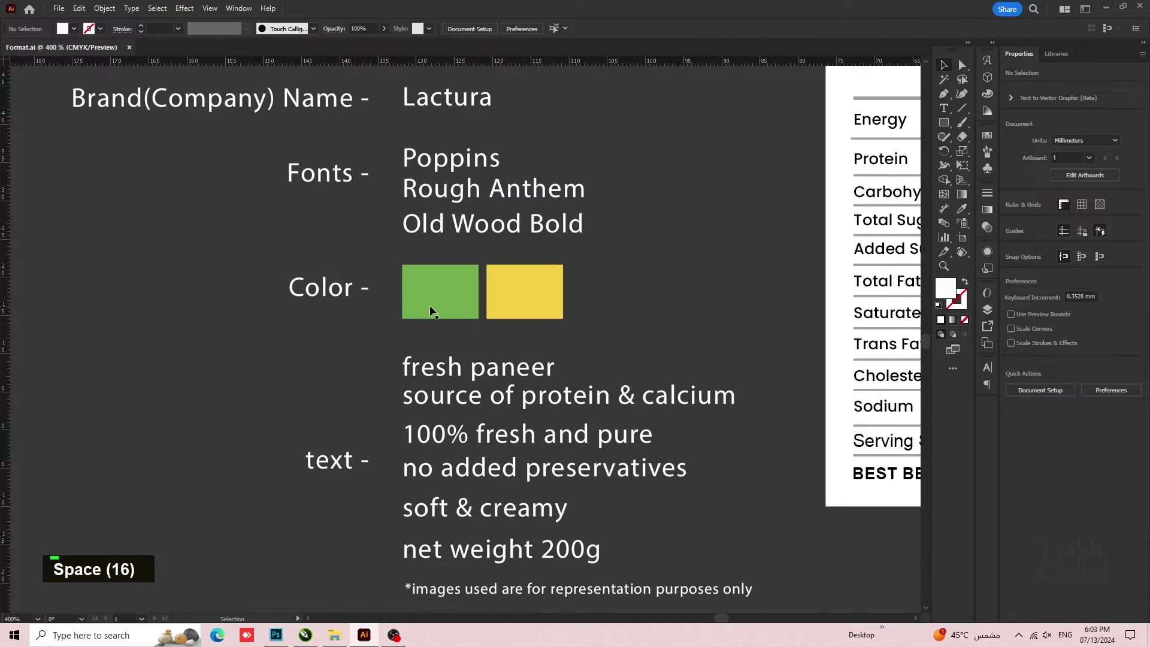
pyautogui.press('space')
pyautogui.press('space')
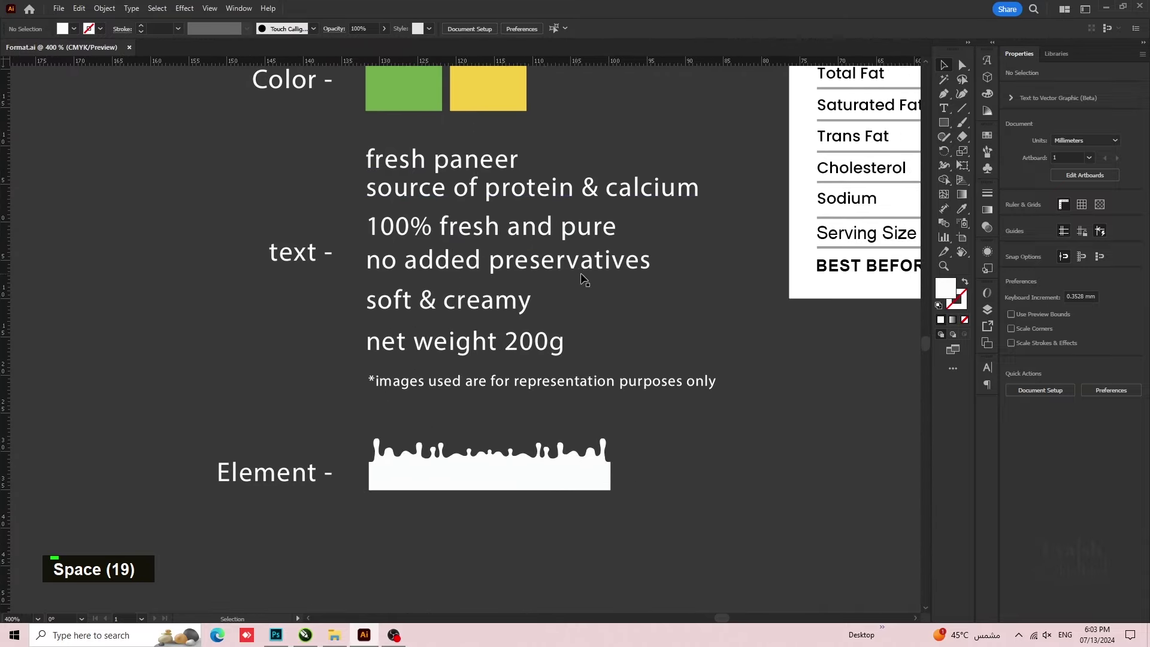
pyautogui.press('space')
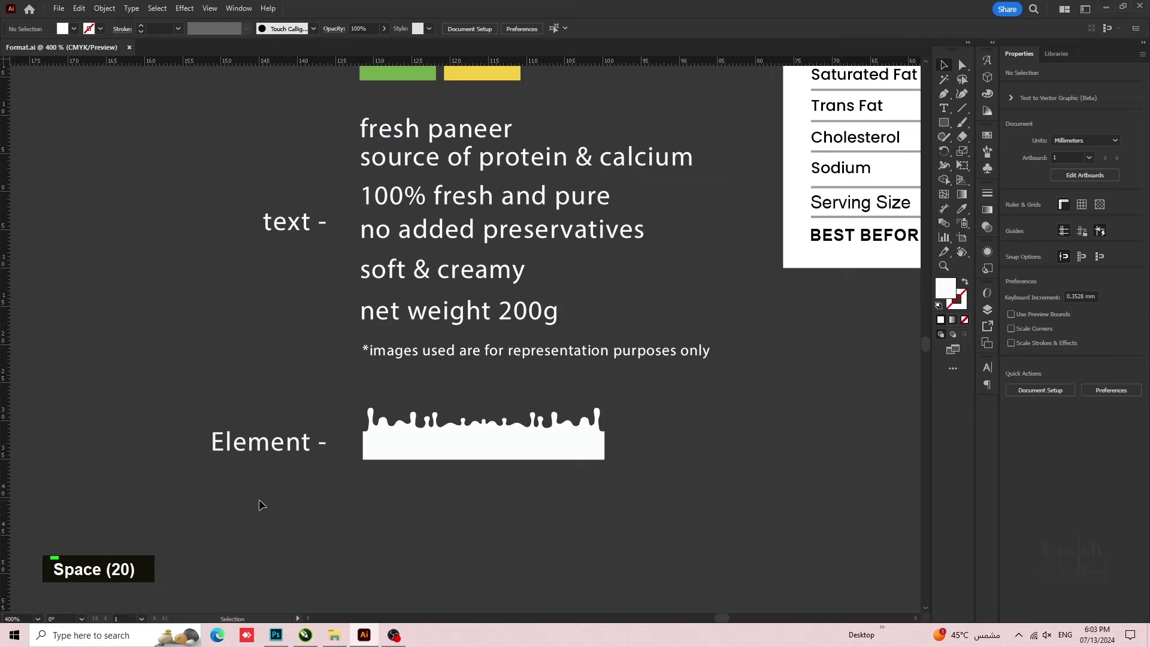
pyautogui.press('space')
pyautogui.doubleClick(760, 373)
# - Review the back-panel content: nutrition table, ingredients, manufacturer details, barcode, FSSAI and health list
pyautogui.press('space')
pyautogui.press('space')
pyautogui.press('space')
pyautogui.scroll(-3)
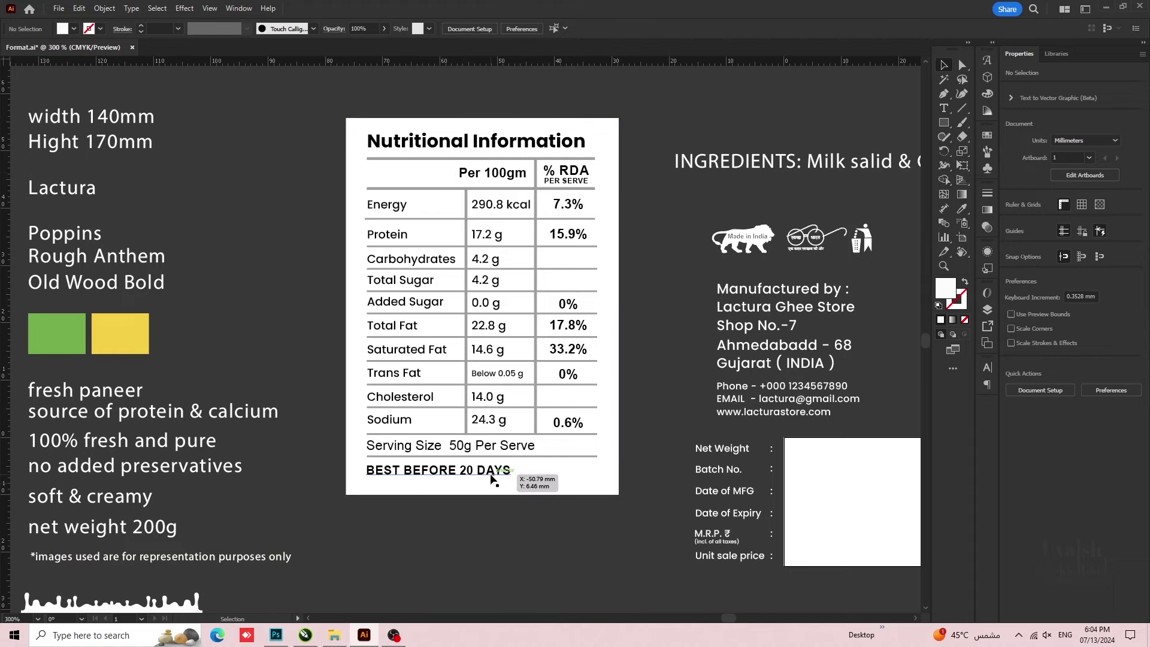
pyautogui.press('space')
pyautogui.press('space')
pyautogui.press('space')
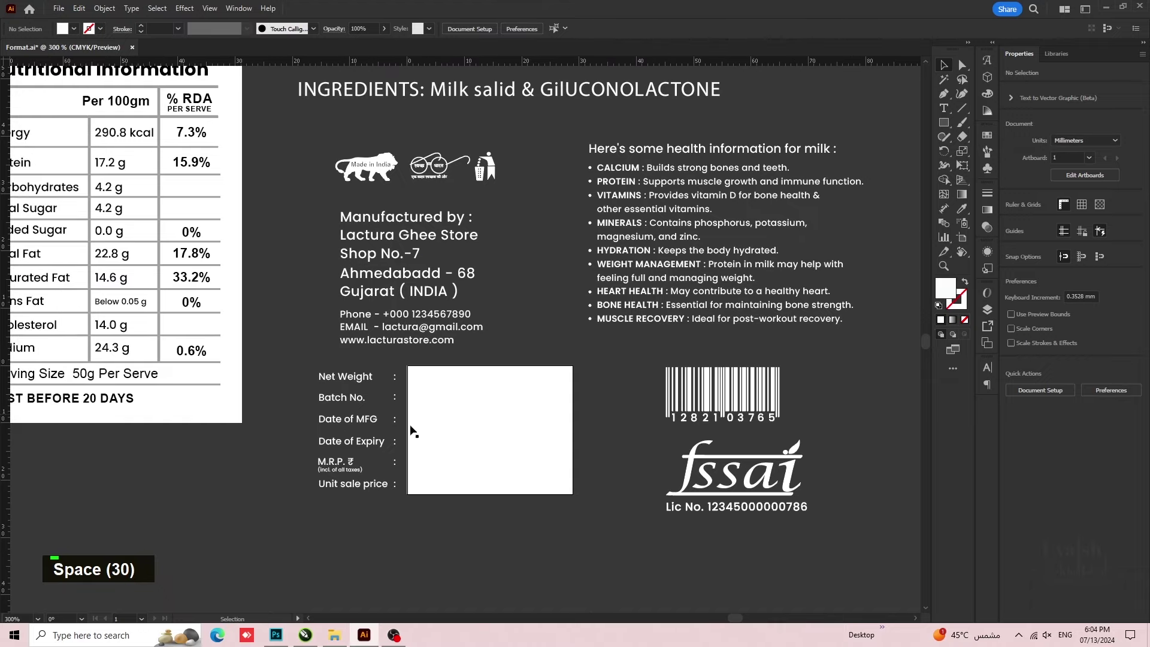
pyautogui.press('space')
pyautogui.press('space')
pyautogui.press('space')
pyautogui.scroll(3)
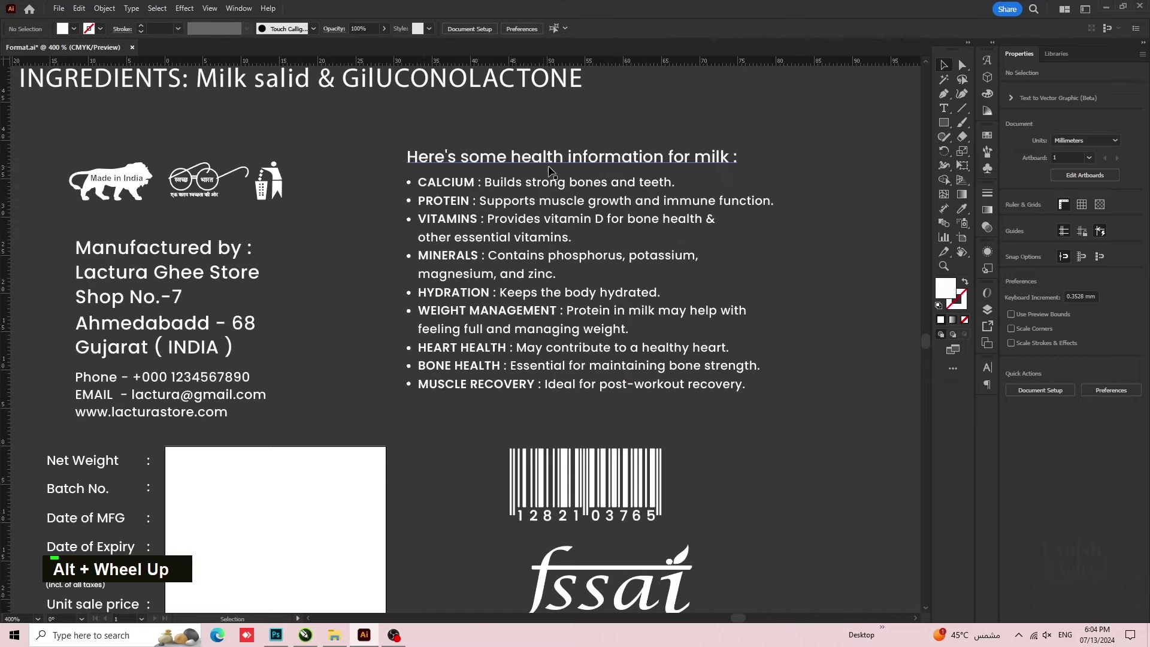
pyautogui.scroll(3)
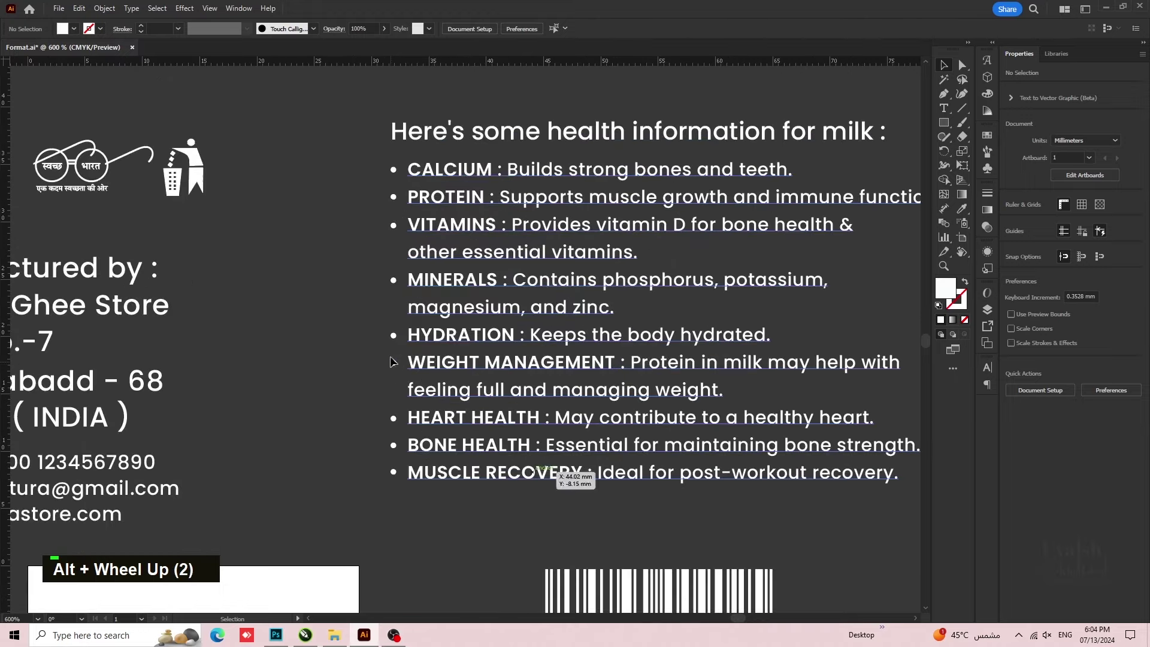
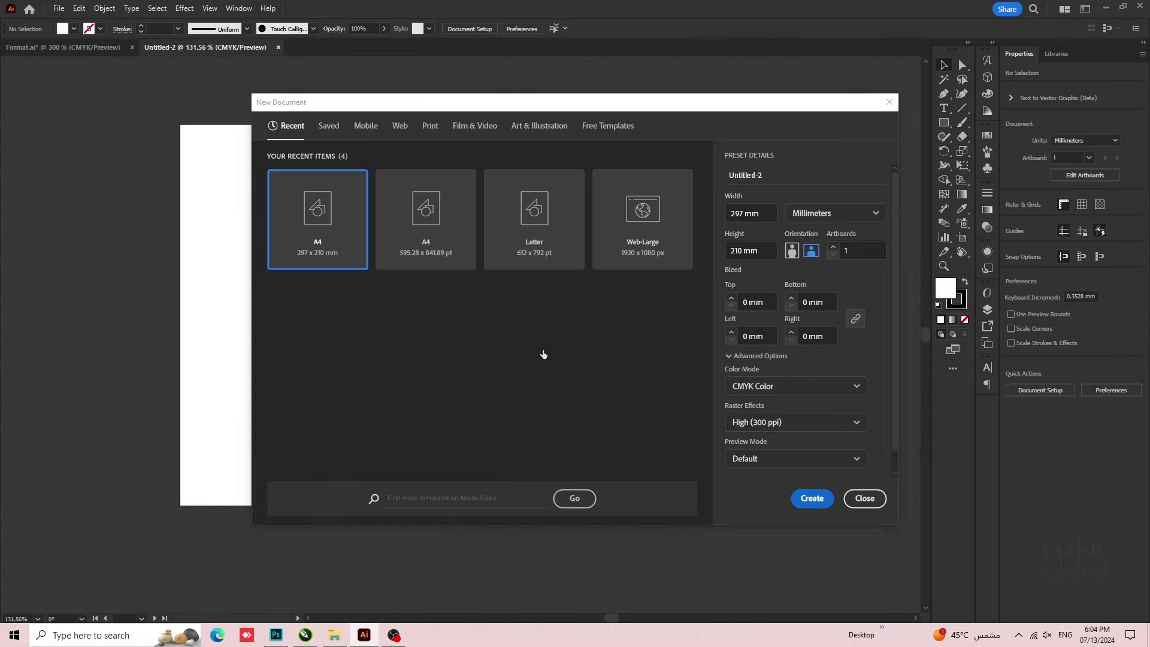
# - Create a new blank A4 landscape document in CMYK colour mode
pyautogui.press('ctrl+r')
pyautogui.scroll(-3)
pyautogui.press('space')
pyautogui.press('space')
pyautogui.press('space')
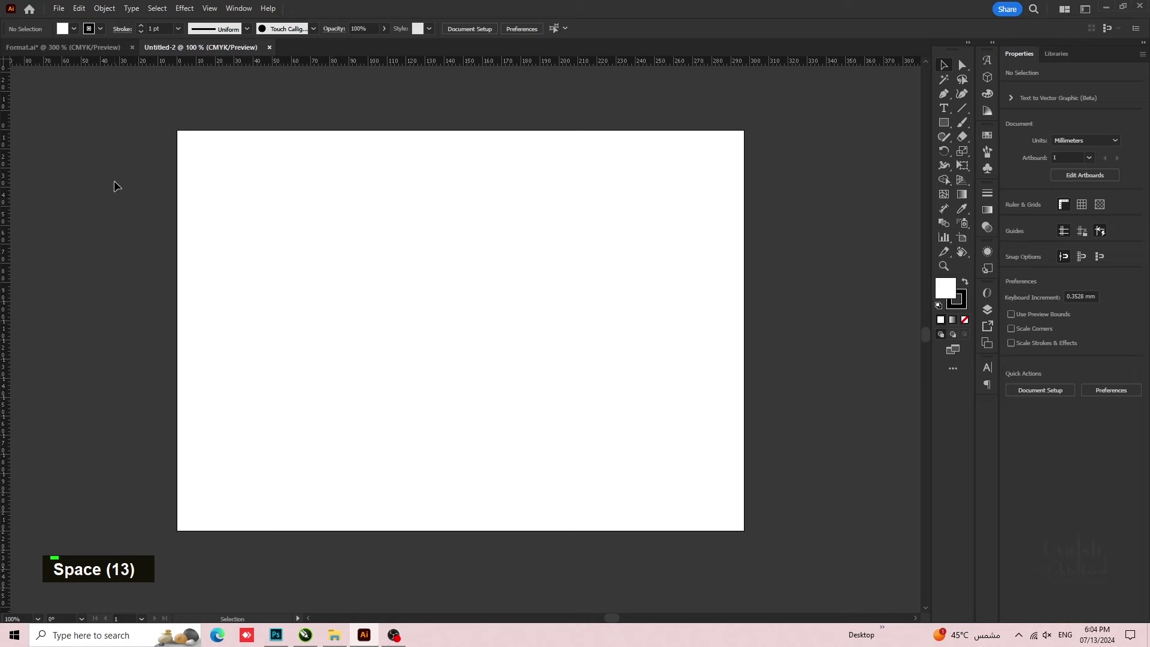
# - Draw a 140 × 170 mm rectangle for the pouch panel on the artboard
pyautogui.scroll(-3)
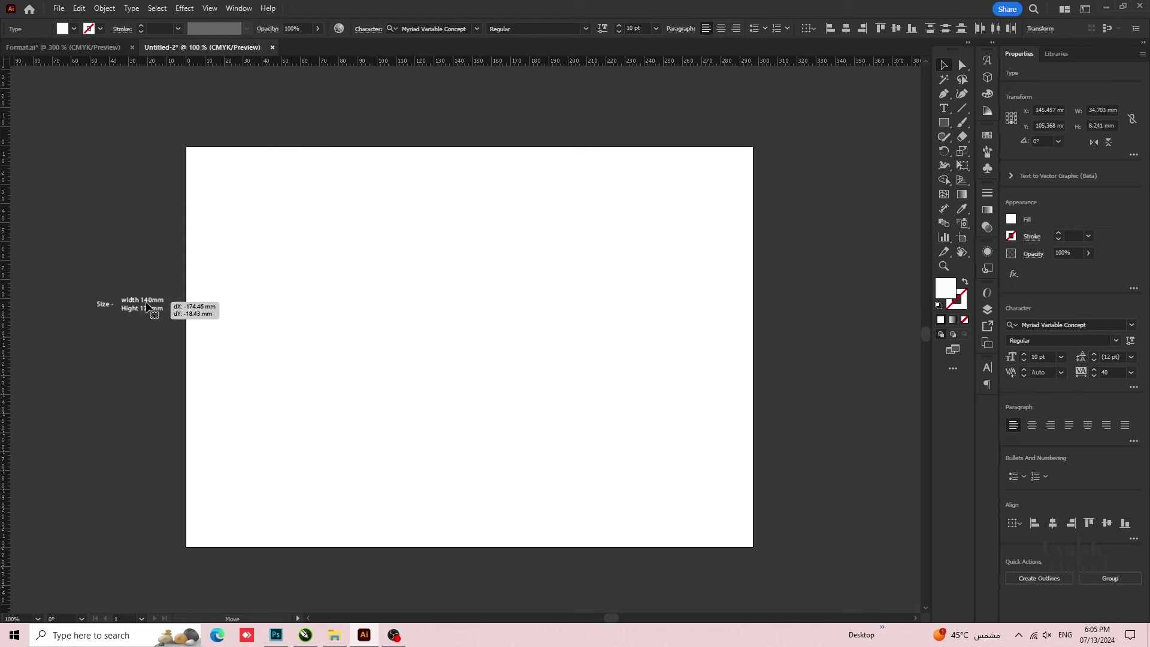
pyautogui.scroll(3)
pyautogui.press('space')
pyautogui.press('space')
pyautogui.press('space')
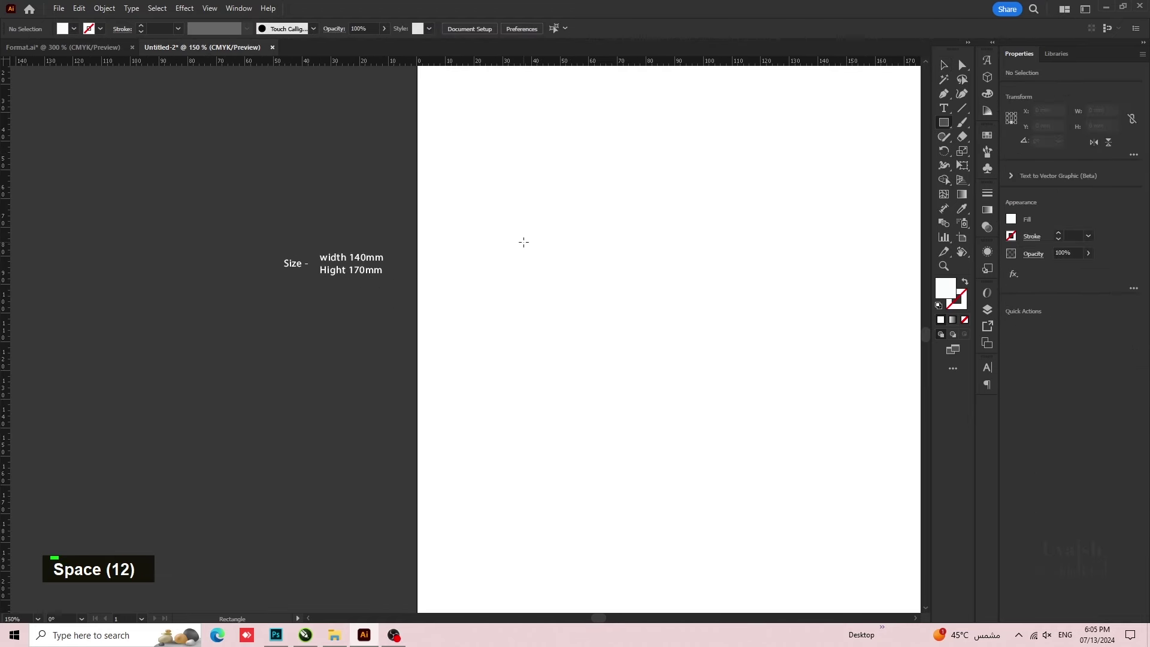
pyautogui.write('140')
pyautogui.press('Tab')
pyautogui.write('140 170')
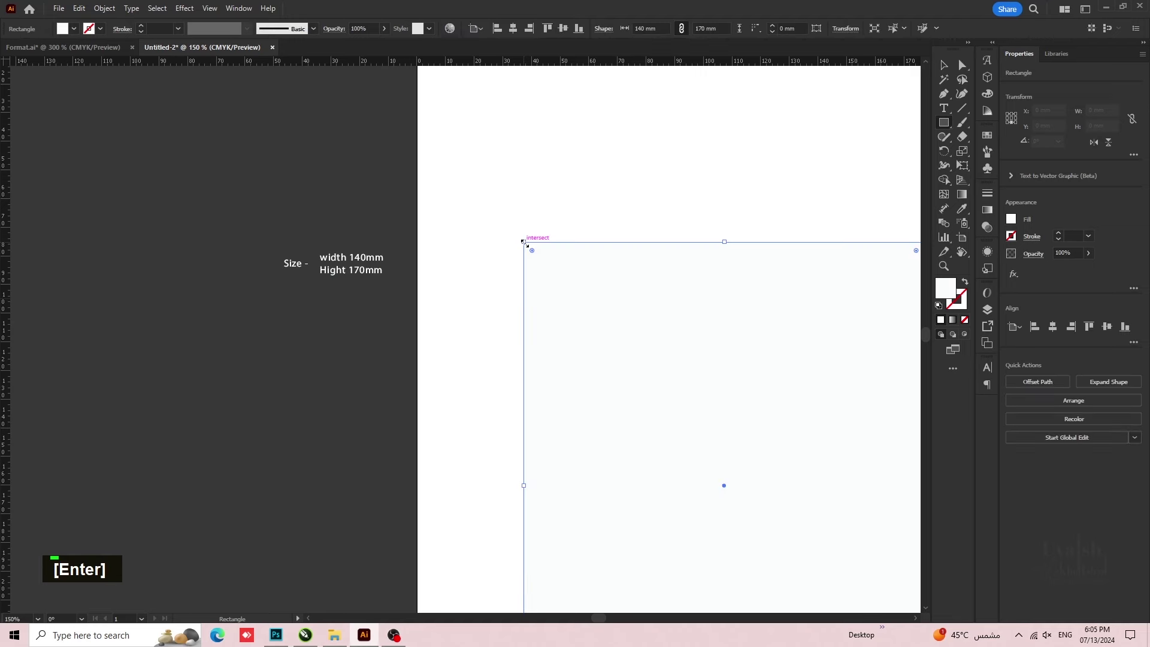
pyautogui.press('Return')
pyautogui.scroll(-3)
pyautogui.press('space')
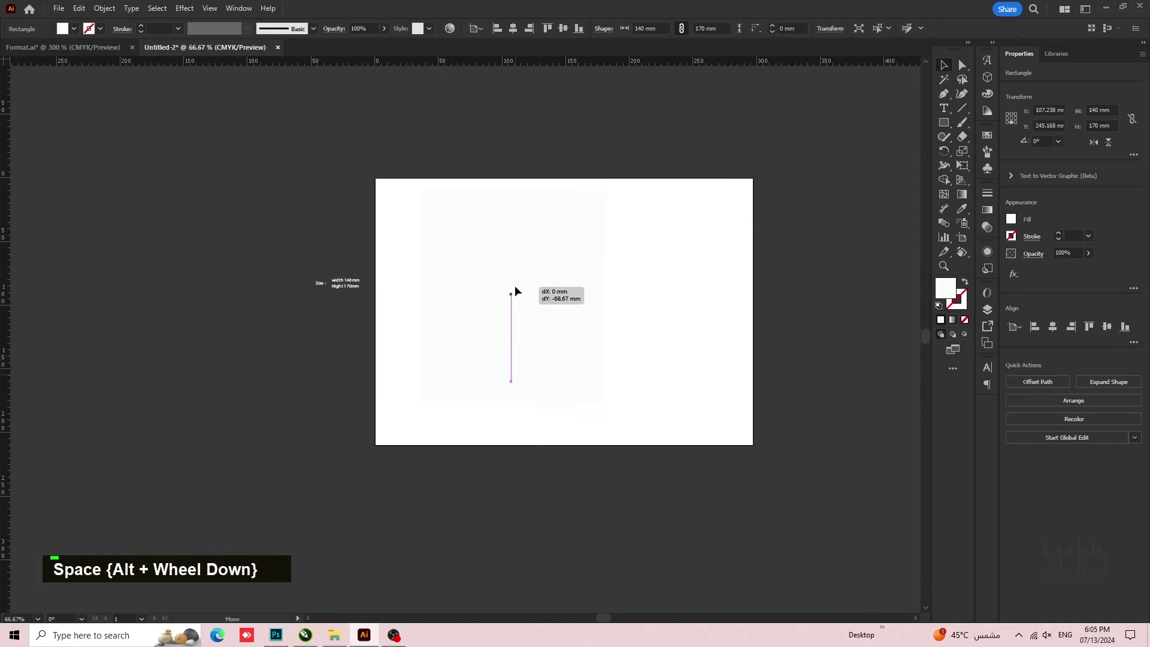
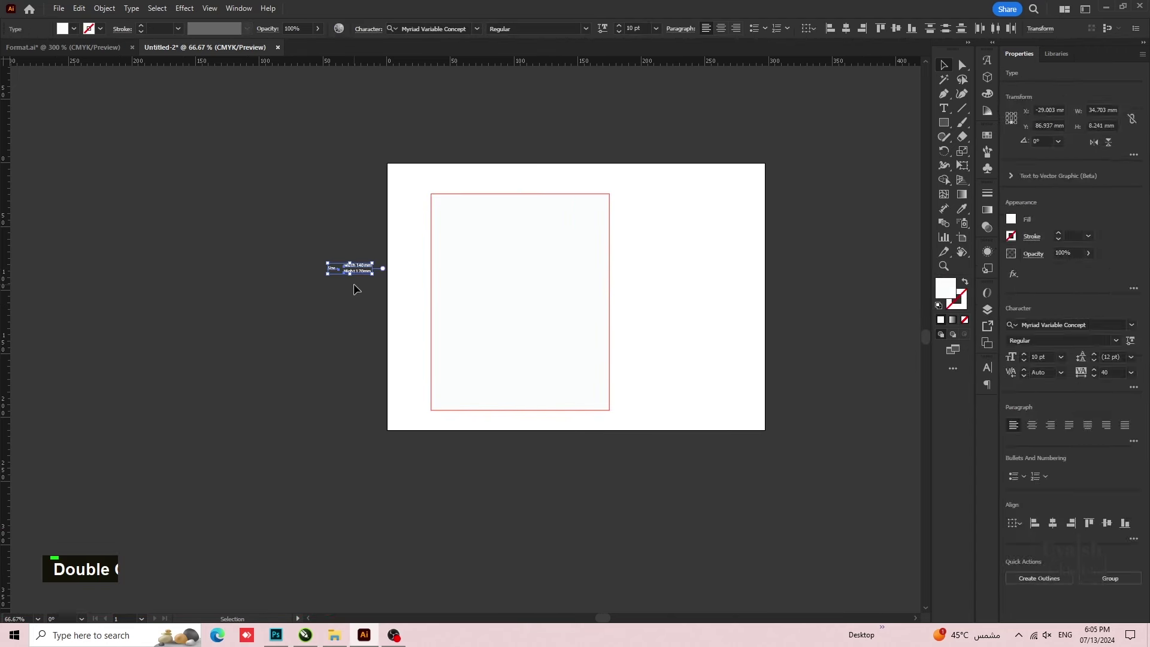
# - Give the panel a red outline and add 10 mm inner margin strips
pyautogui.scroll(3)
pyautogui.press('space')
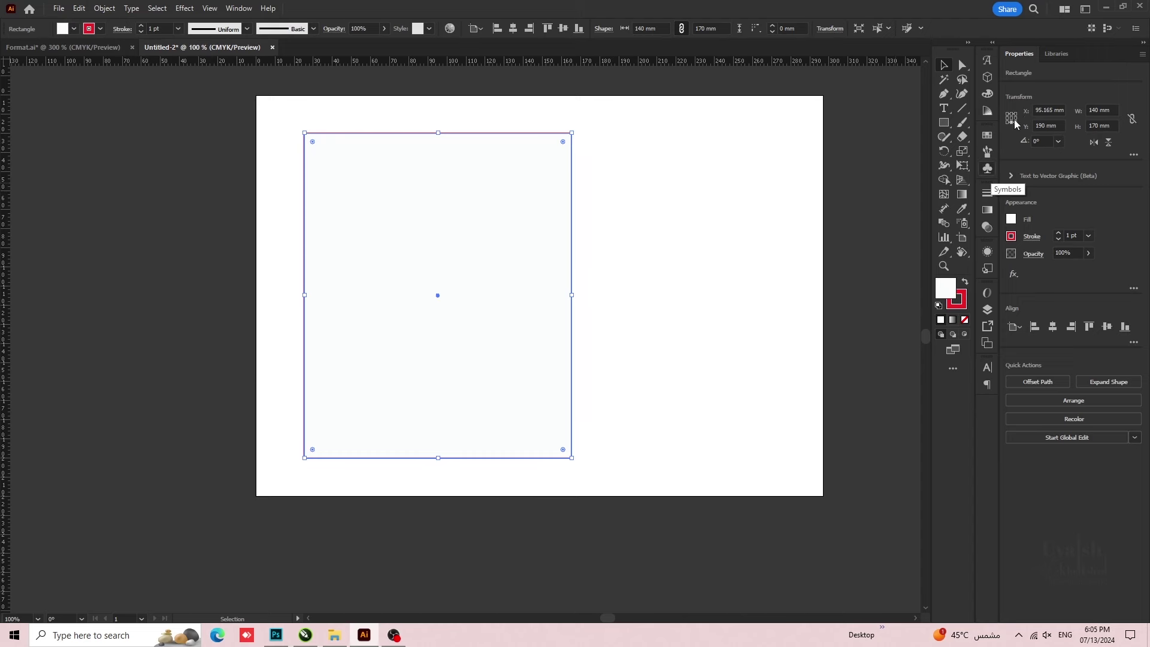
pyautogui.press('ctrl+a')
pyautogui.press('Return')
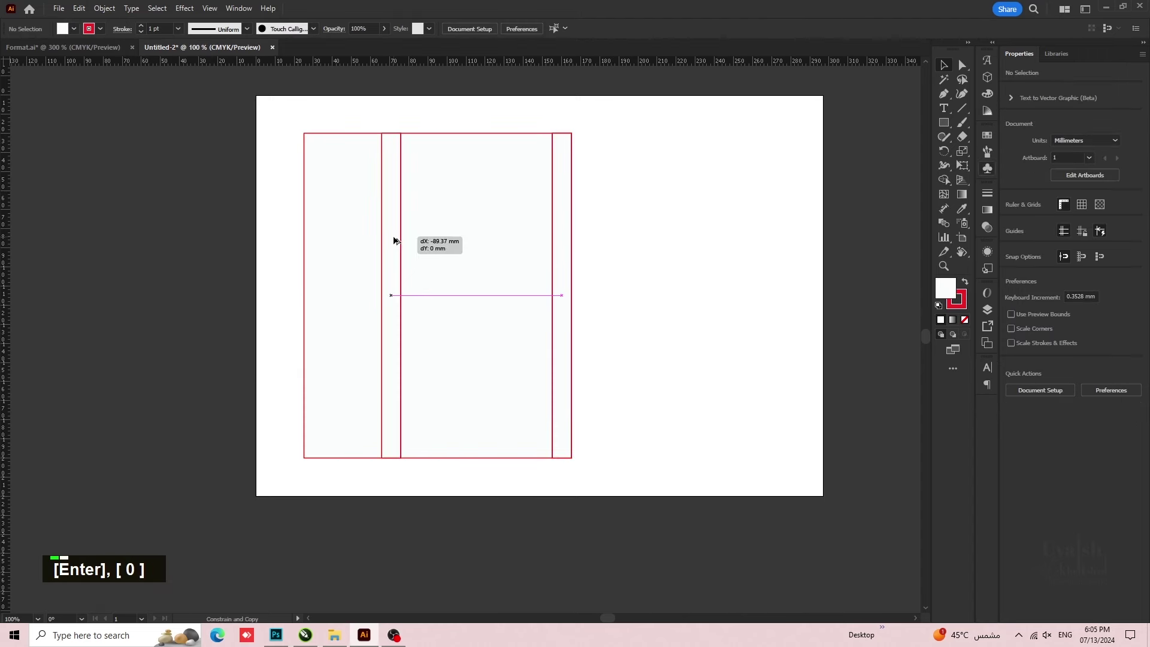
pyautogui.click(345, 247)
pyautogui.click(345, 247)
pyautogui.doubleClick(641, 252)
pyautogui.press('ctrl+c')
pyautogui.press('ctrl+f')
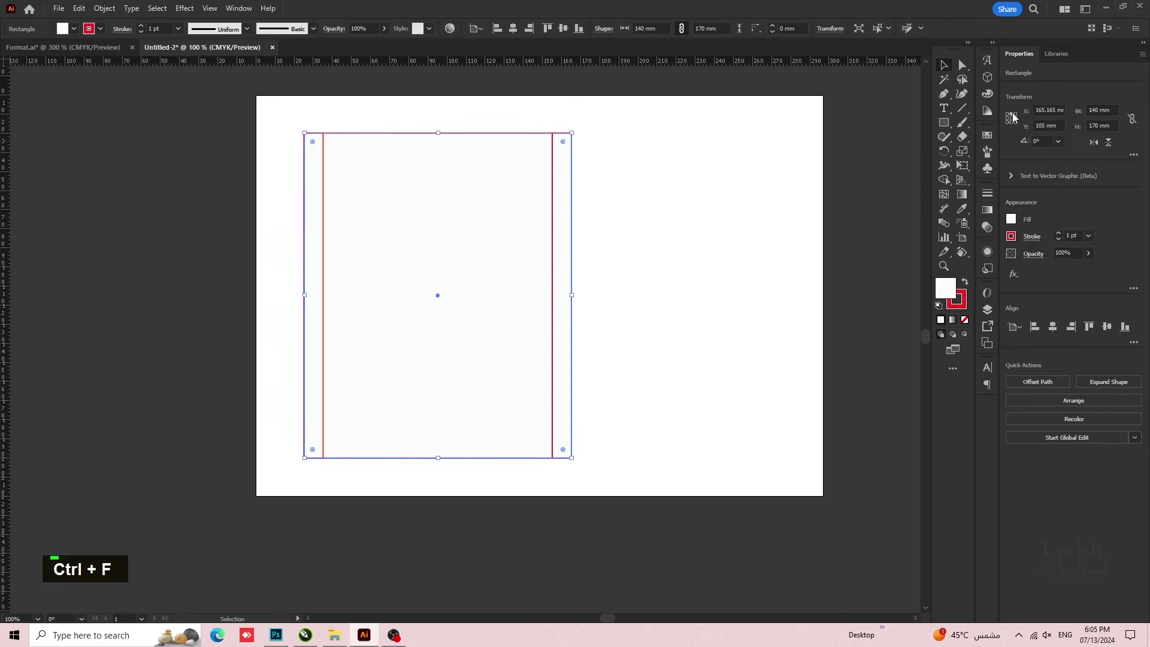
pyautogui.press('ctrl+a')
pyautogui.write('10')
pyautogui.press('Return')
# - Duplicate the panel 140 mm to the right to form the second side-by-side panel
pyautogui.click(480, 354)
pyautogui.click(480, 349)
pyautogui.click(633, 261)
pyautogui.doubleClick(633, 261)
pyautogui.press('space')
pyautogui.press('space')
pyautogui.press('space')
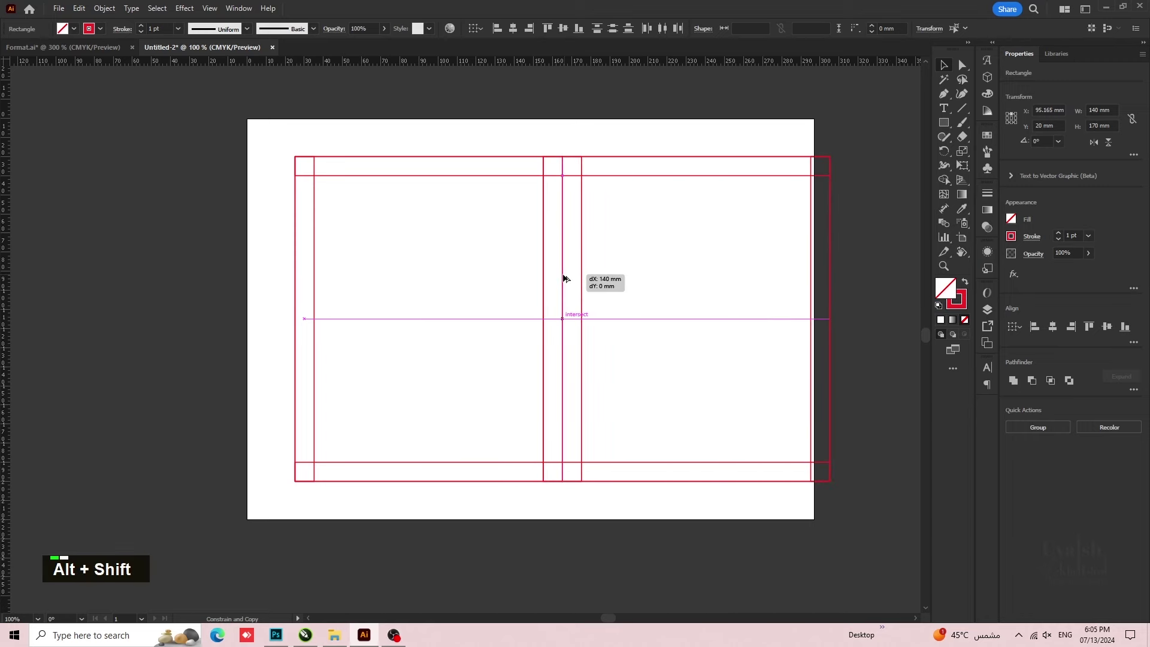
pyautogui.doubleClick(278, 154)
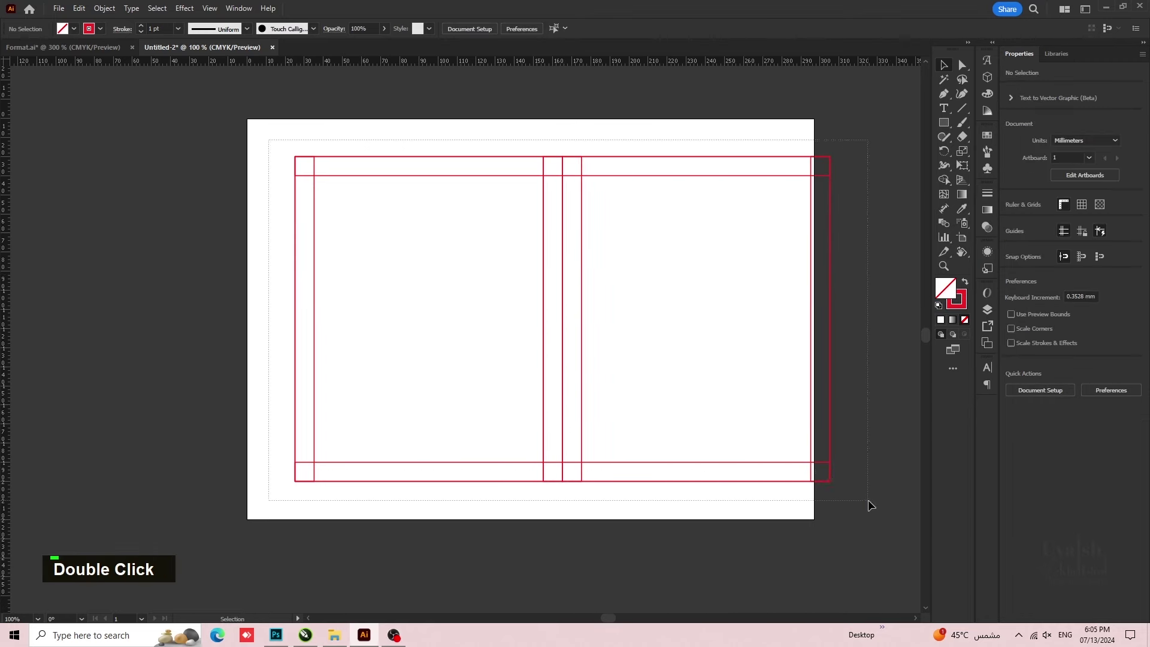
# - Centre the layout on the artboard and expand it into one 280 × 170 mm outer path
pyautogui.rightClick(830, 379)
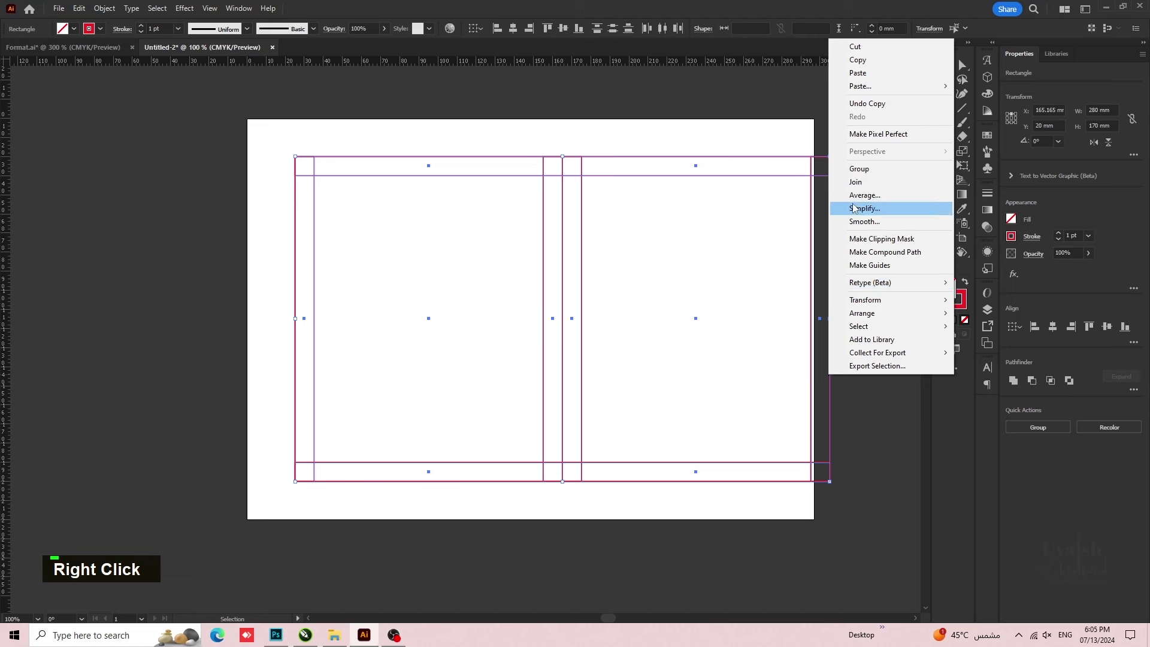
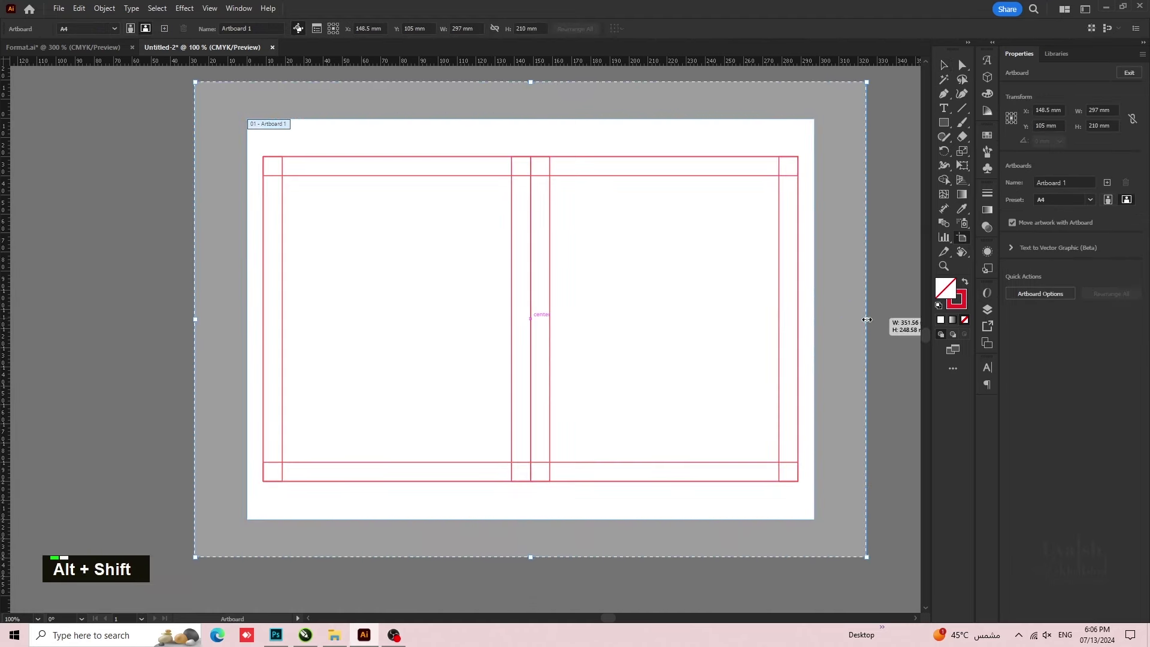
pyautogui.write('v')
pyautogui.scroll(3)
pyautogui.press('space')
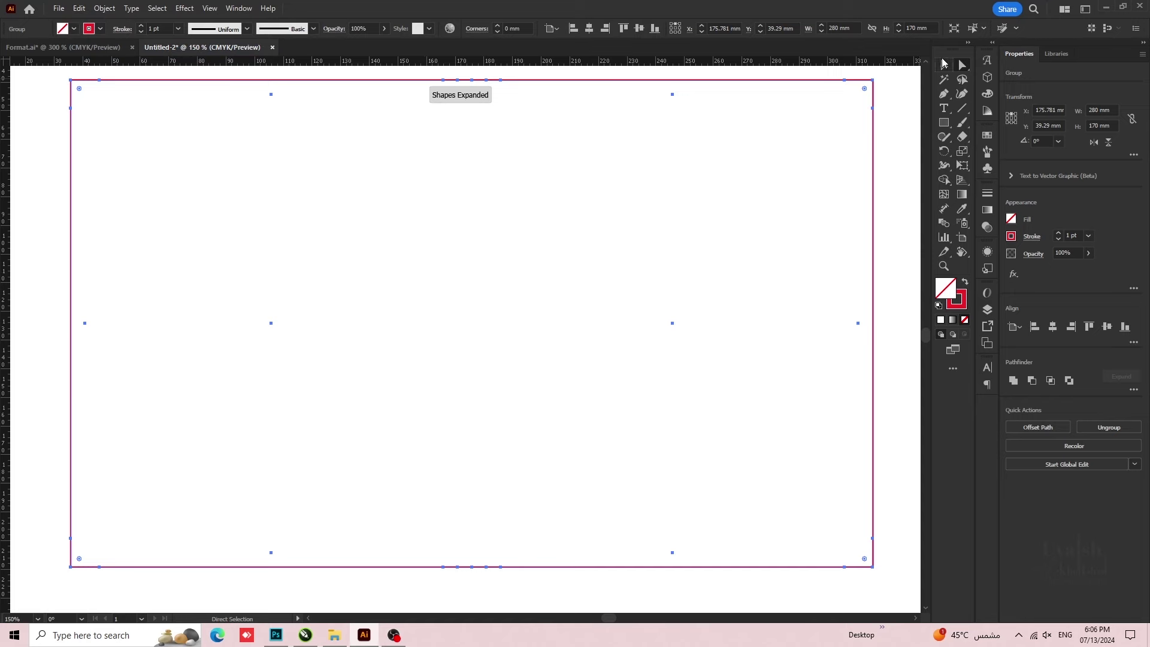
pyautogui.doubleClick(615, 190)
pyautogui.scroll(-3)
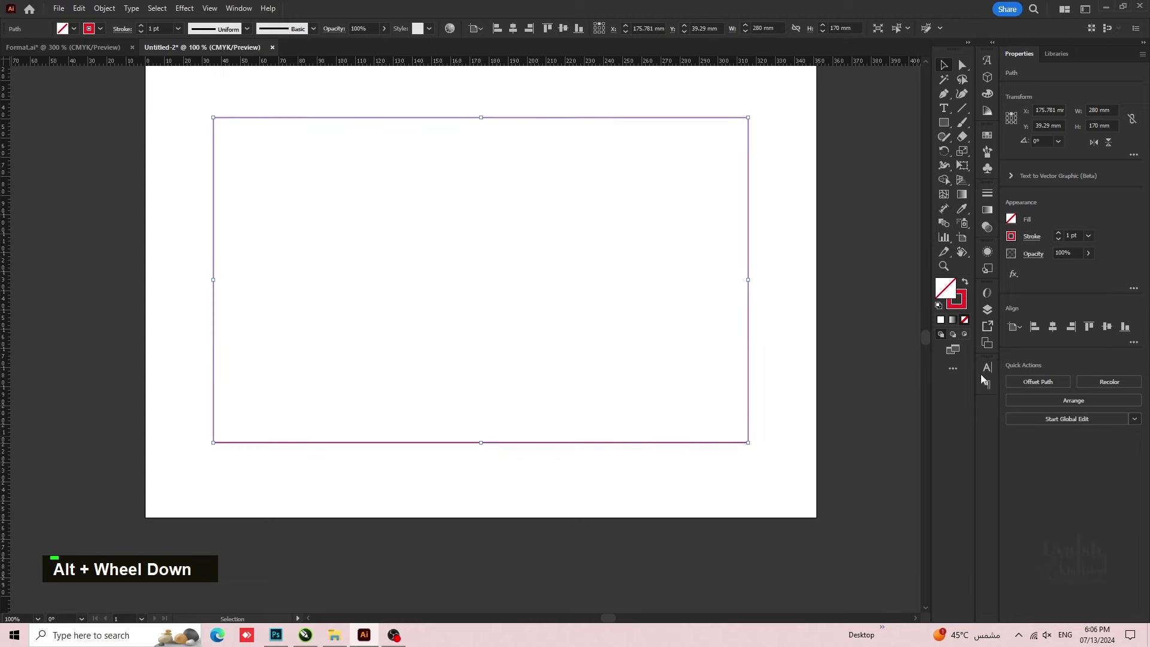
# - Make the inner margin and fold lines green dashed strokes, keeping the red outer border
pyautogui.press('space')
pyautogui.press('space')
pyautogui.press('space')
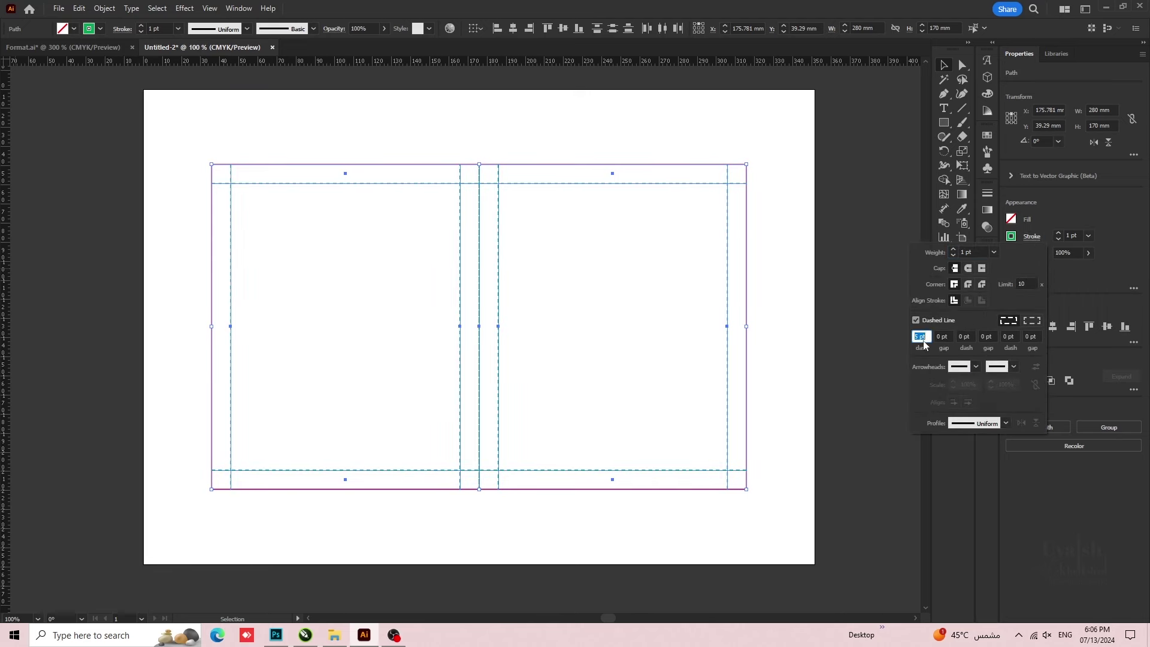
pyautogui.scroll(3)
pyautogui.rightClick(732, 273)
pyautogui.doubleClick(798, 366)
pyautogui.press('space')
pyautogui.press('space')
pyautogui.scroll(3)
# - Add a 'Folding lines' callout label with its leader line
pyautogui.press('space')
pyautogui.write('\\')
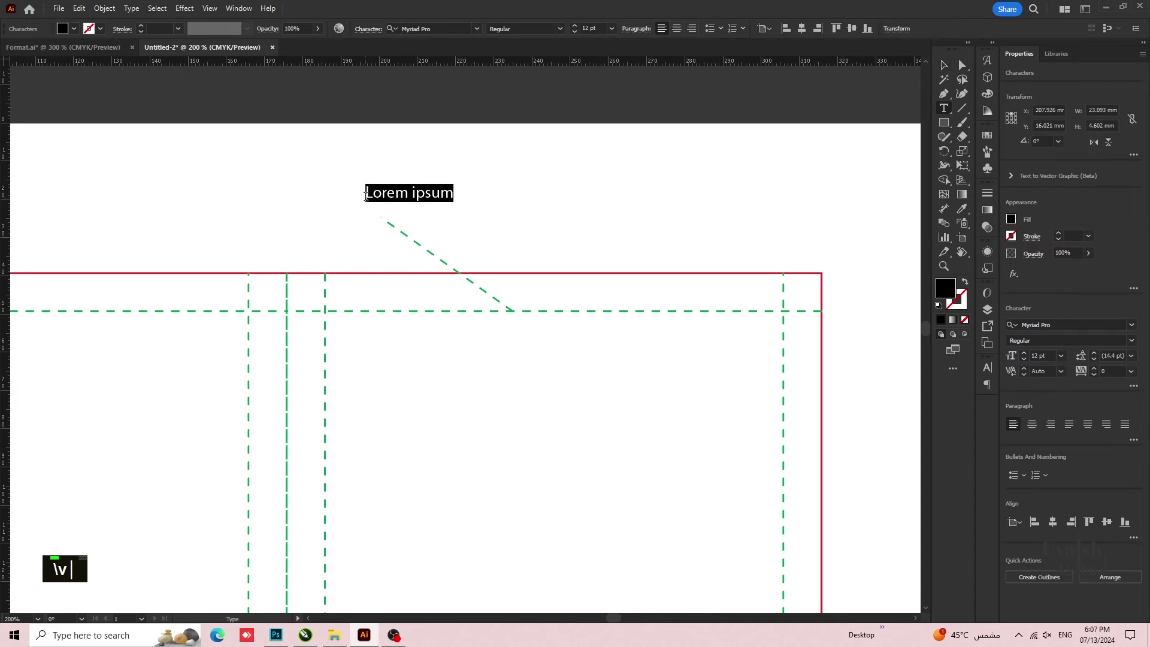
pyautogui.write('vfolding line')
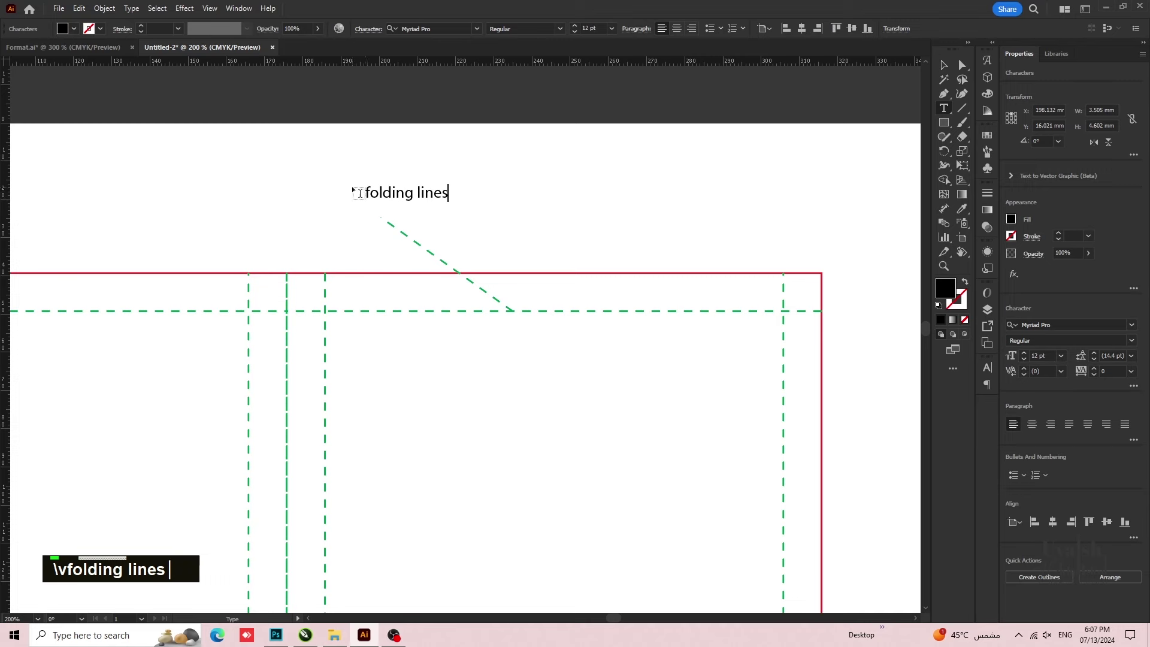
pyautogui.write('sfv')
pyautogui.doubleClick(415, 196)
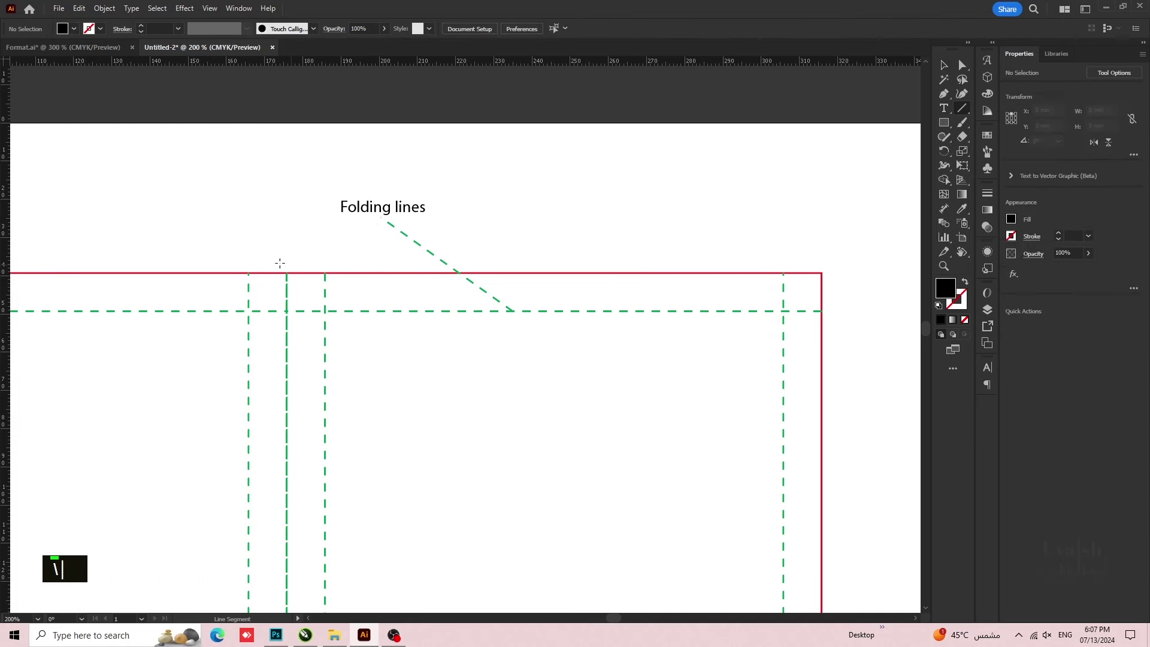
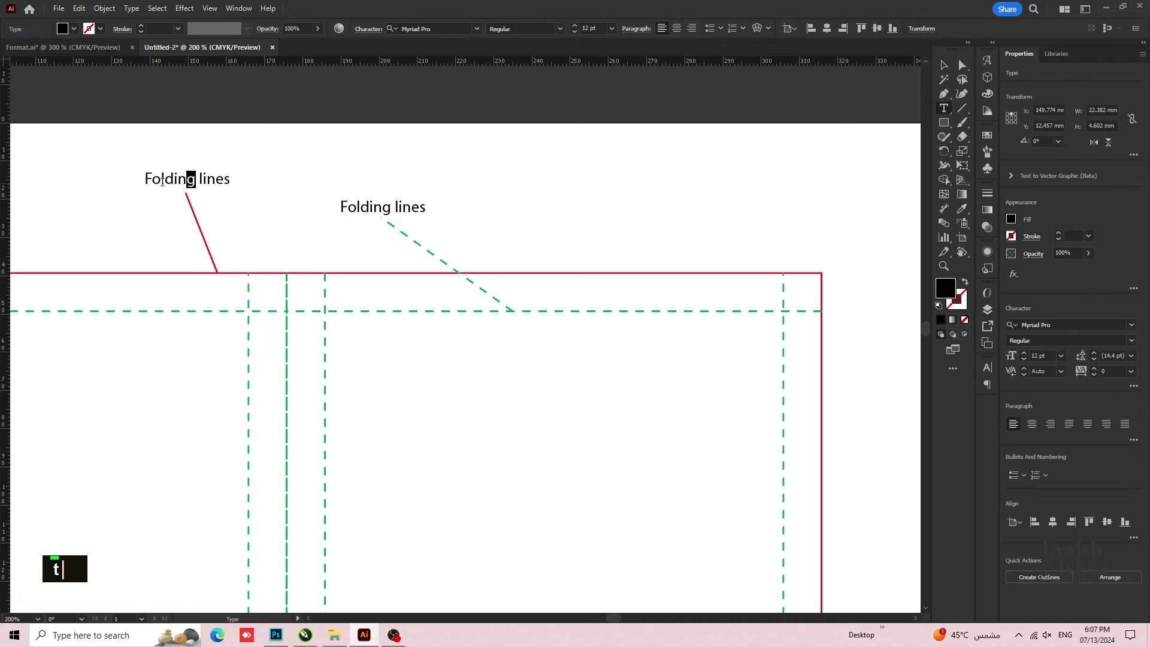
# - Add a 'cutting lines' callout label and draw a leader line below the outline
pyautogui.write('cuttin')
pyautogui.write('gv')
pyautogui.scroll(-3)
pyautogui.press('space')
pyautogui.scroll(-3)
pyautogui.press('space')
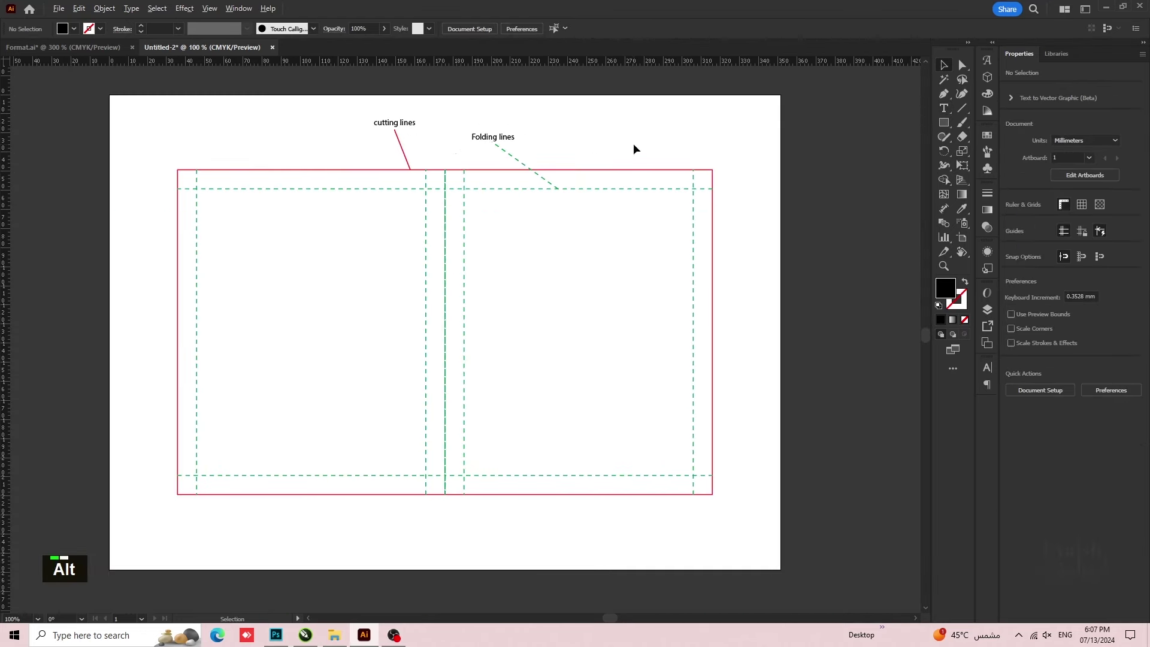
pyautogui.scroll(3)
# - Add a red 140mm dimension line and label along the bottom edge
pyautogui.press('space')
pyautogui.press('space')
pyautogui.press('space')
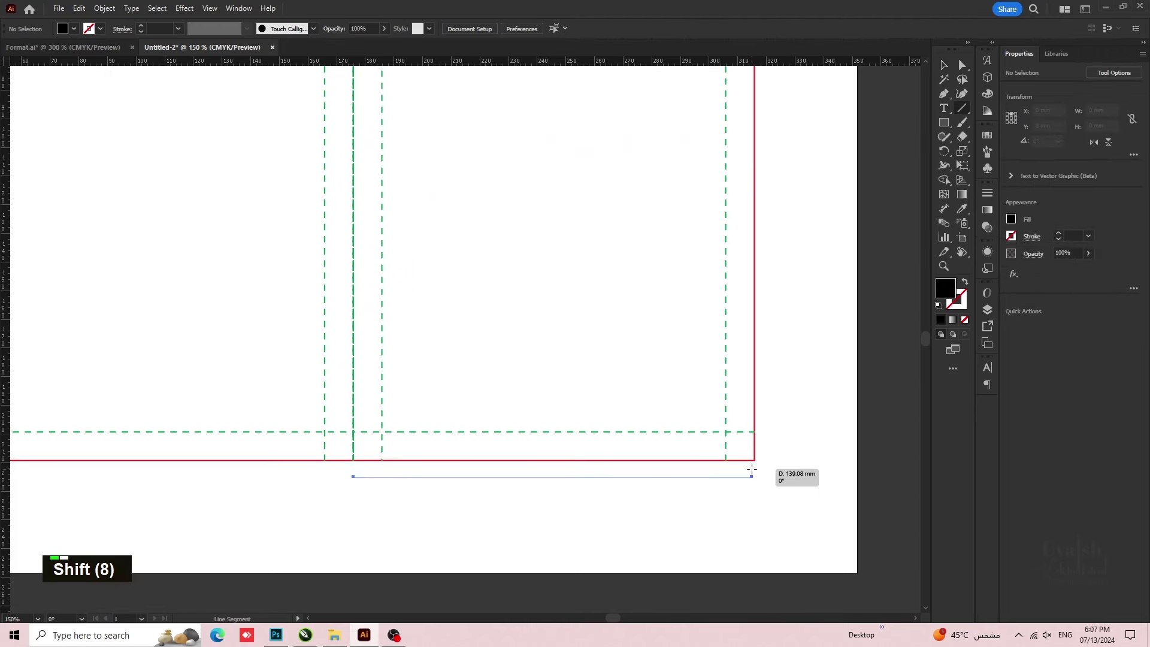
pyautogui.press('v')
pyautogui.scroll(-3)
pyautogui.press('space')
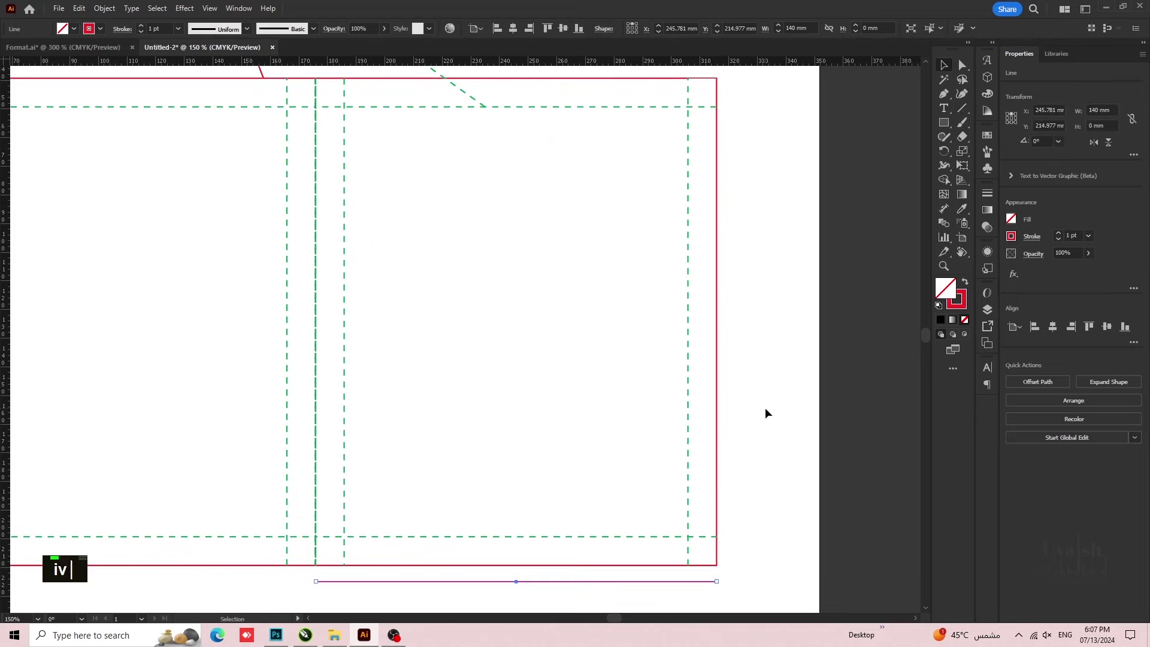
pyautogui.write('iv')
pyautogui.scroll(-3)
pyautogui.press('space')
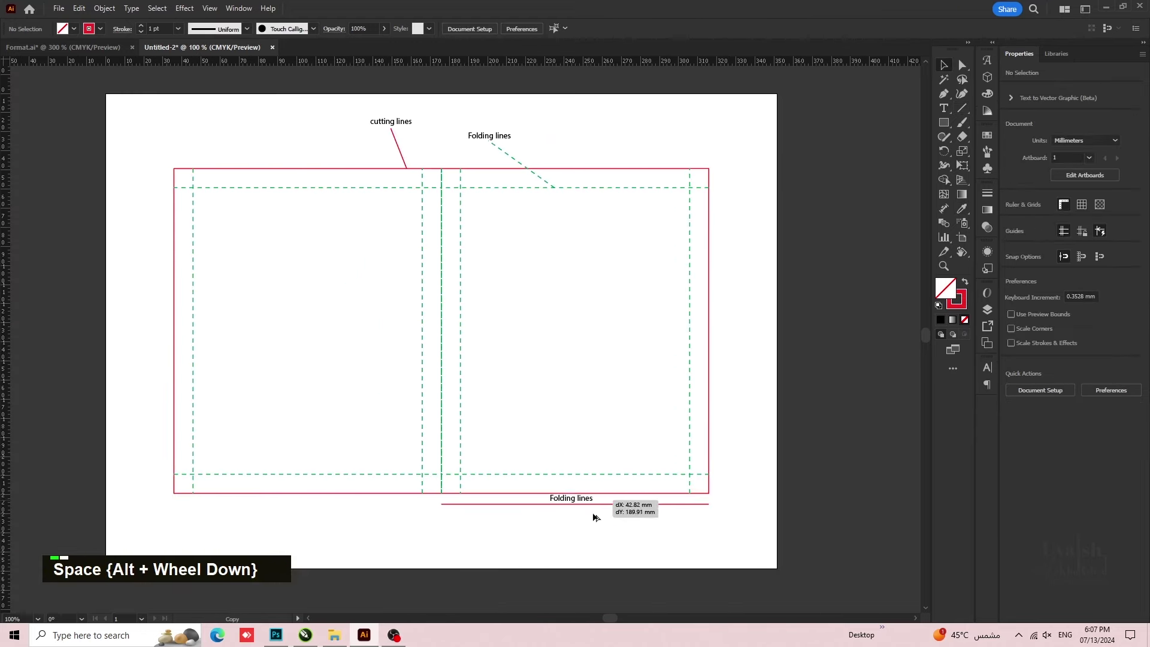
pyautogui.scroll(3)
pyautogui.press('space')
pyautogui.press('space')
pyautogui.write('t')
pyautogui.write('140m')
pyautogui.write('mv')
pyautogui.scroll(-3)
pyautogui.press('space')
pyautogui.press('space')
# - Add a red 170mm dimension line and label down the right side
pyautogui.scroll(-3)
pyautogui.scroll(-3)
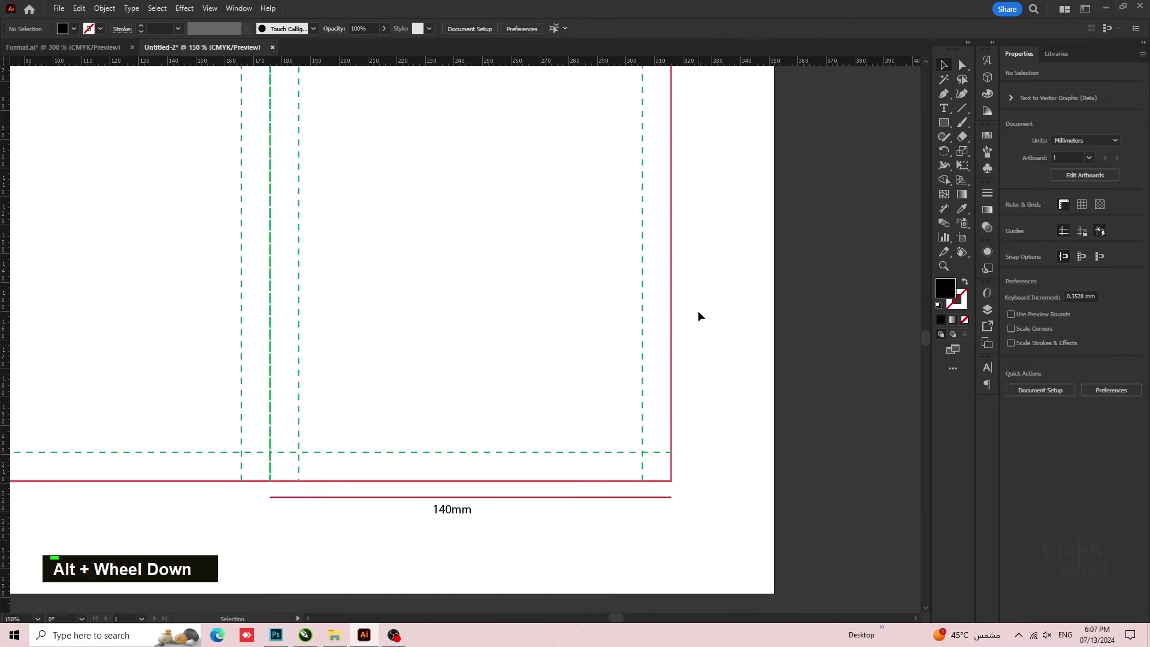
pyautogui.scroll(-3)
pyautogui.press('space')
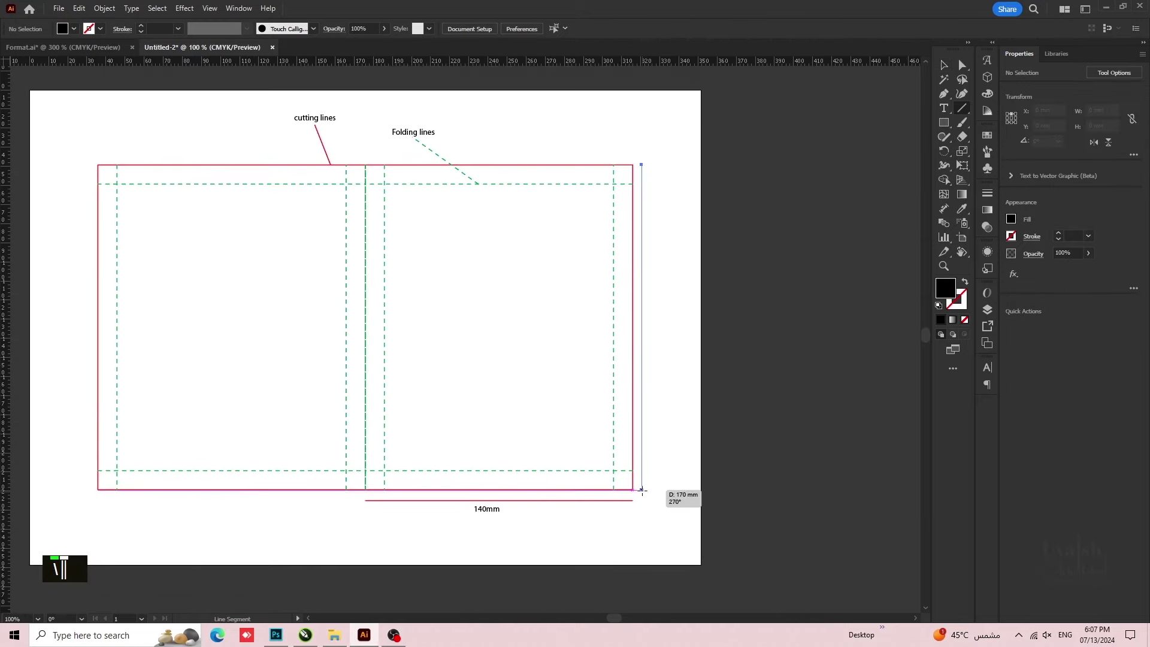
pyautogui.write('\\iv')
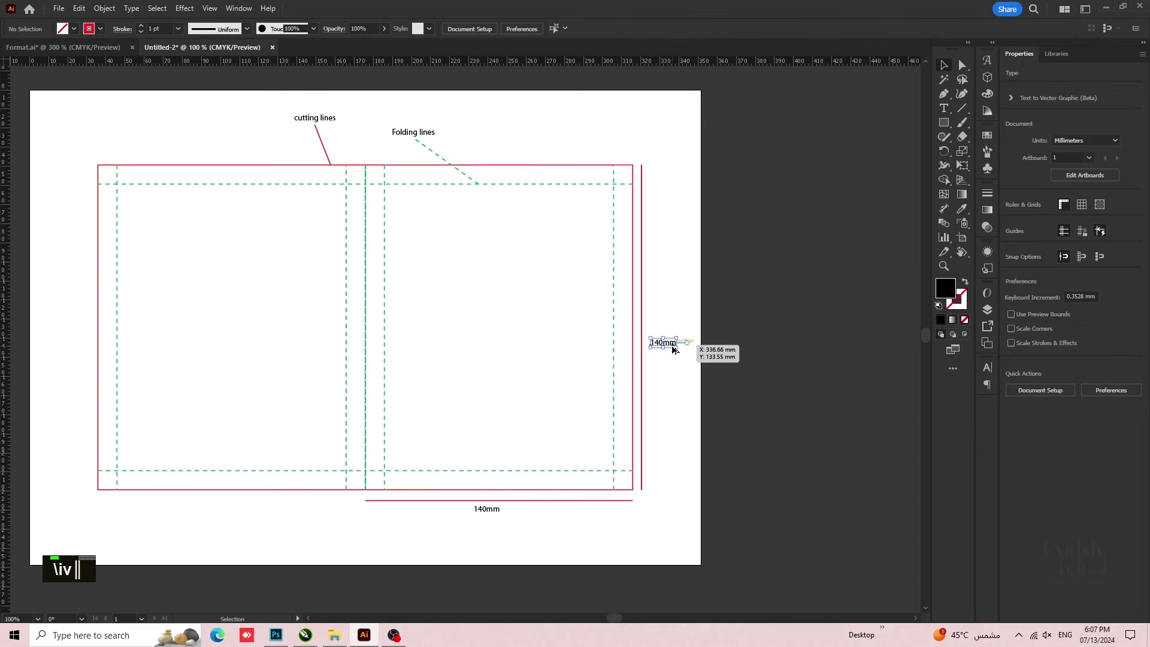
pyautogui.write('t70mm')
pyautogui.write('v')
pyautogui.scroll(3)
pyautogui.press('space')
pyautogui.scroll(3)
# - Add a red 10mm dimension label over the top-right margin strip
pyautogui.write('\\')
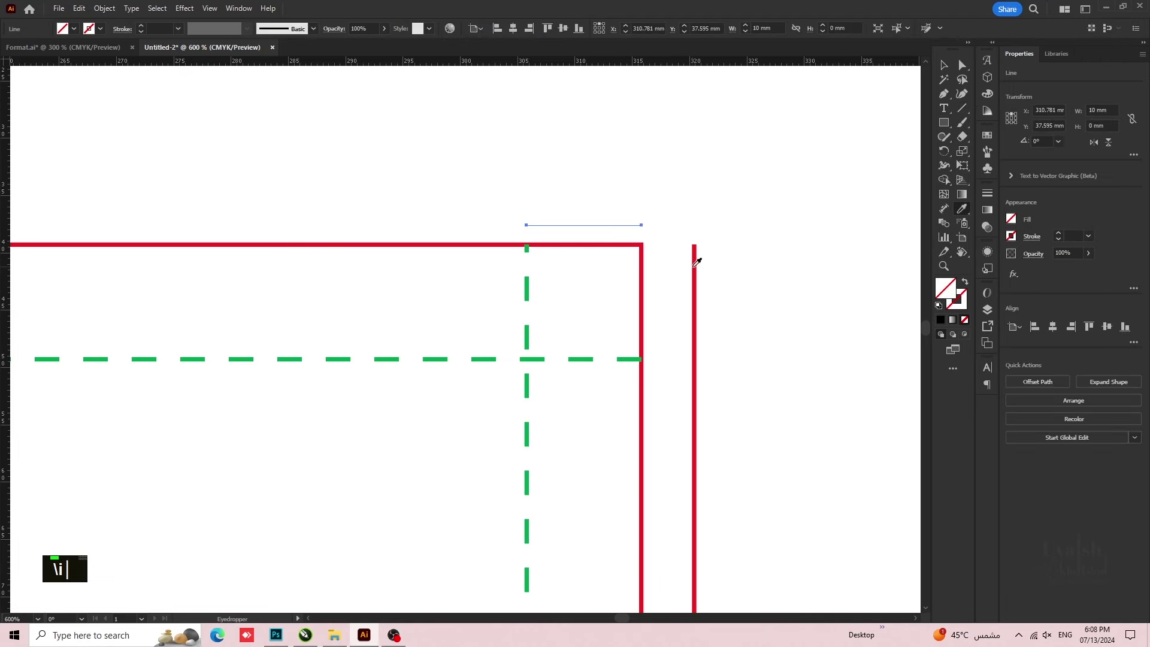
pyautogui.write('iv')
pyautogui.doubleClick(675, 204)
pyautogui.scroll(-3)
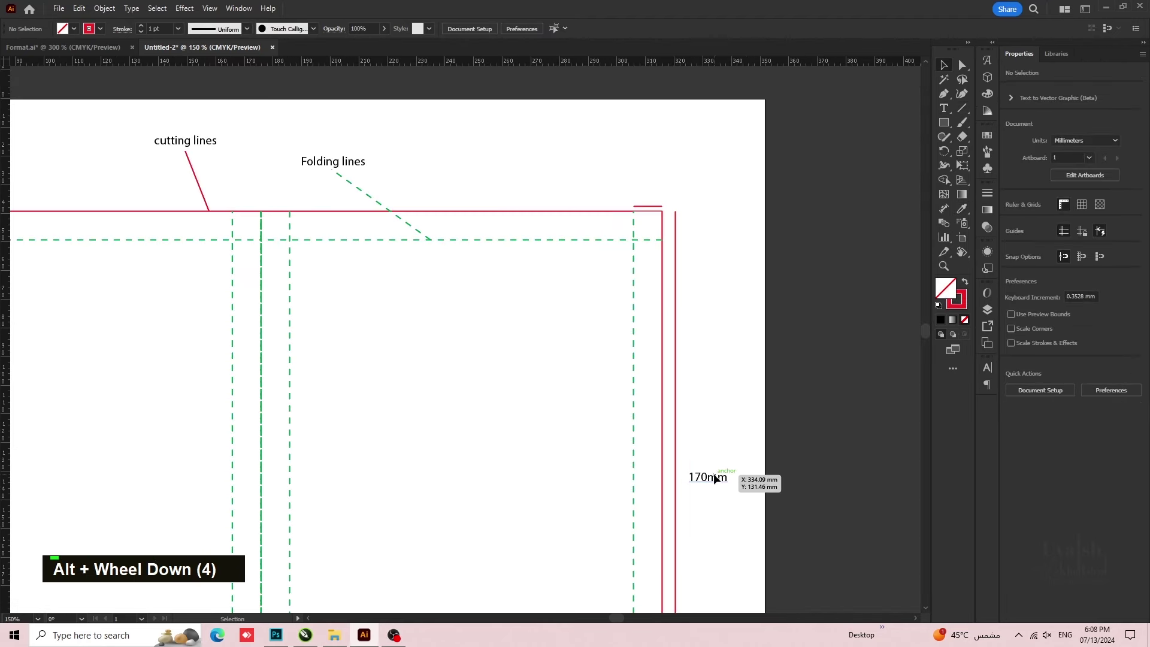
pyautogui.scroll(3)
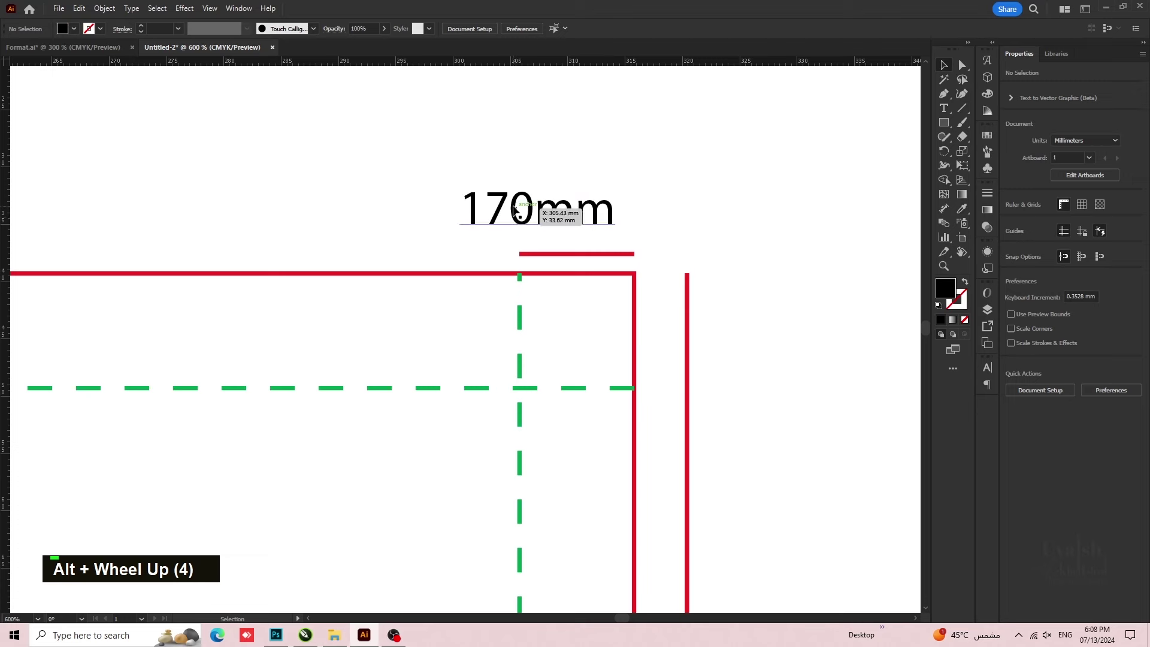
pyautogui.write('t')
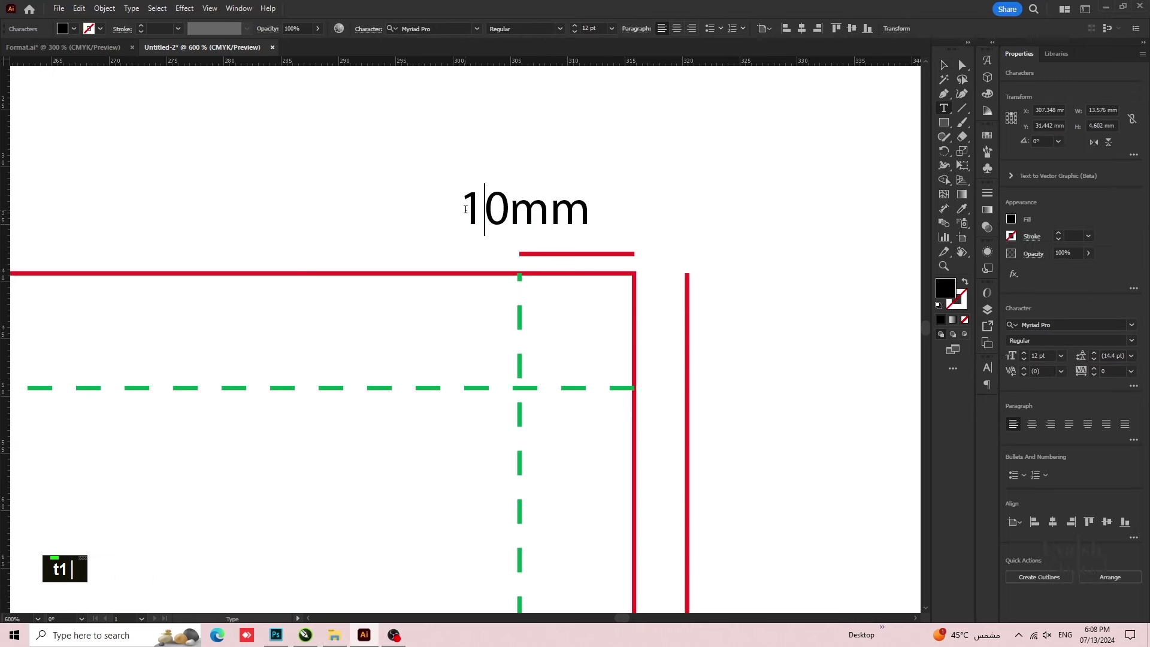
pyautogui.write('1v')
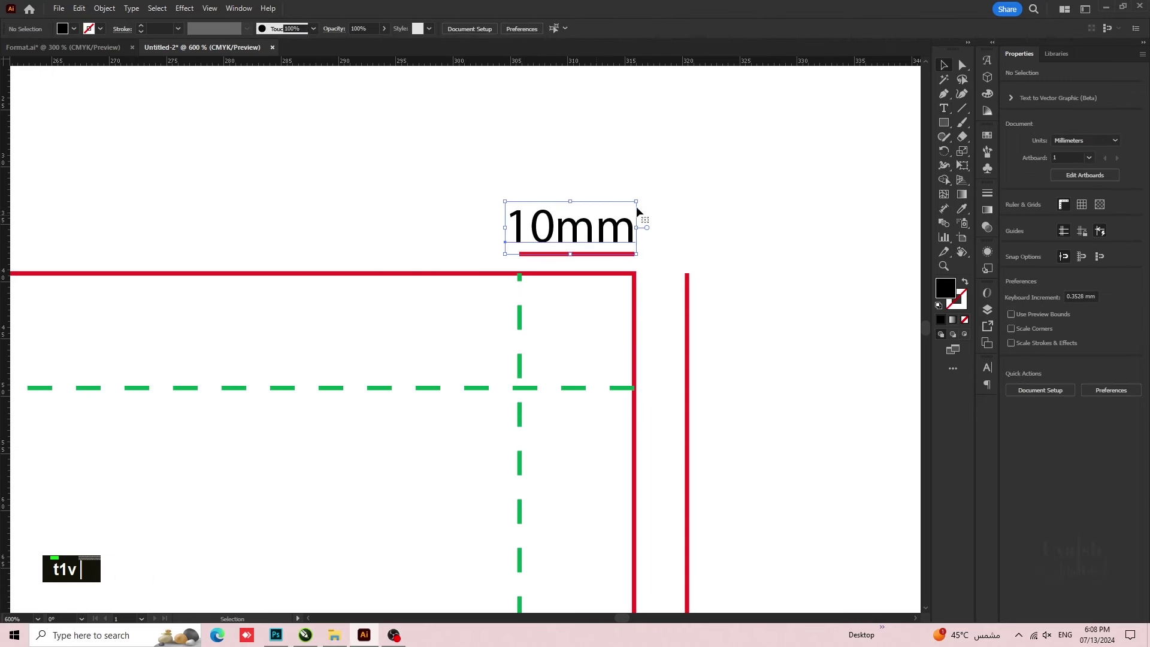
pyautogui.doubleClick(611, 229)
pyautogui.scroll(-3)
pyautogui.press('space')
pyautogui.scroll(-3)
pyautogui.scroll(-3)
pyautogui.press('space')
pyautogui.press('space')
pyautogui.write('\\')
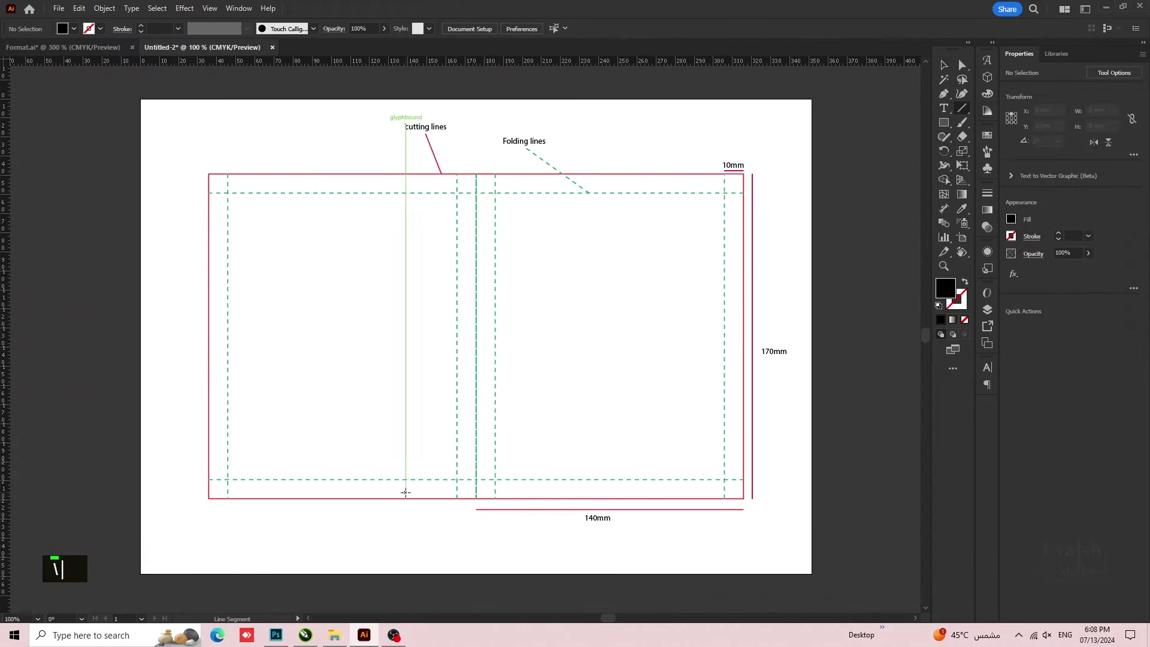
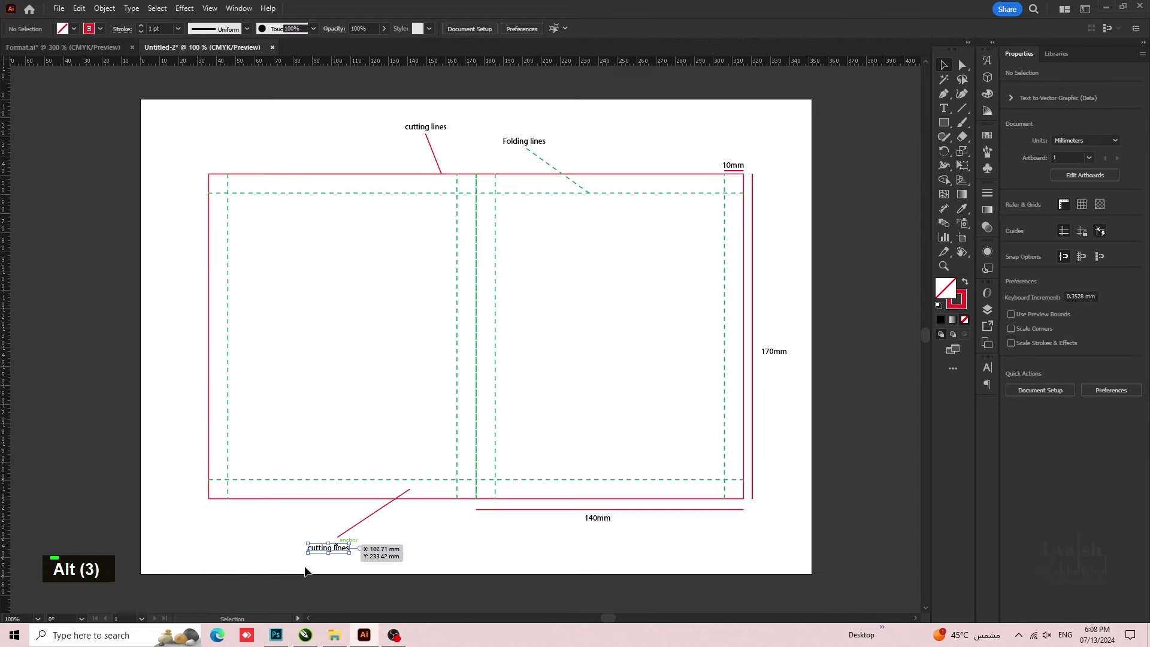
# - Add a red leader line from the bottom strip labelled 'Pasting area'
pyautogui.scroll(3)
pyautogui.press('space')
pyautogui.write('t')
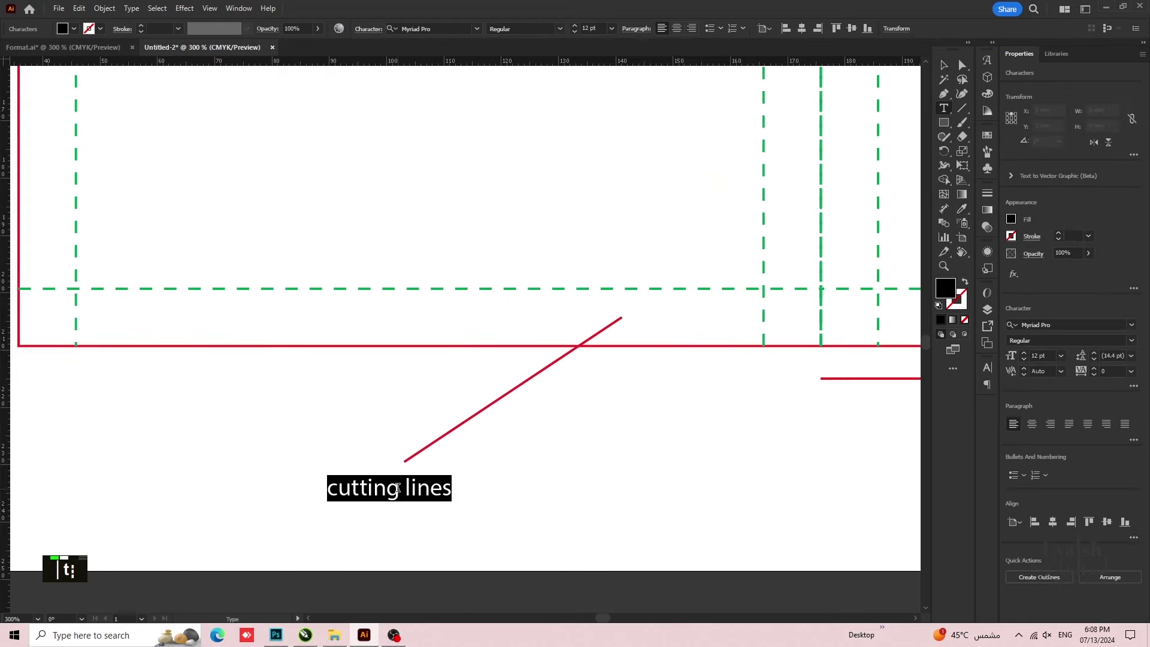
pyautogui.write('pasting area')
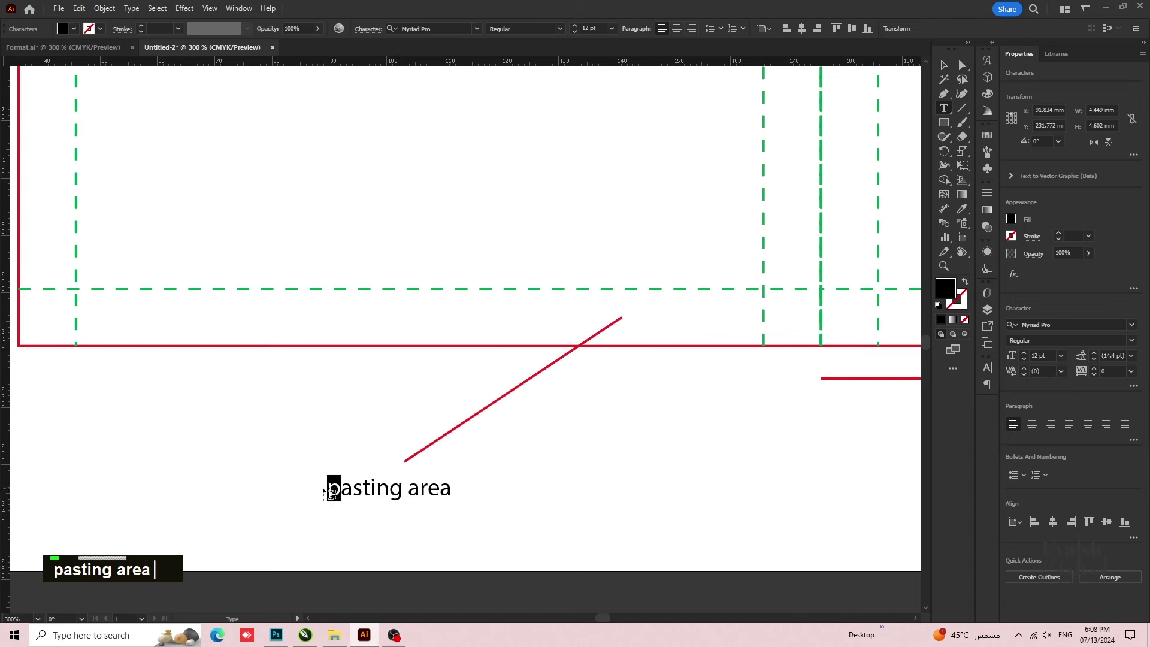
# - Label the left panel 'Frontside' in large text
pyautogui.write('p')
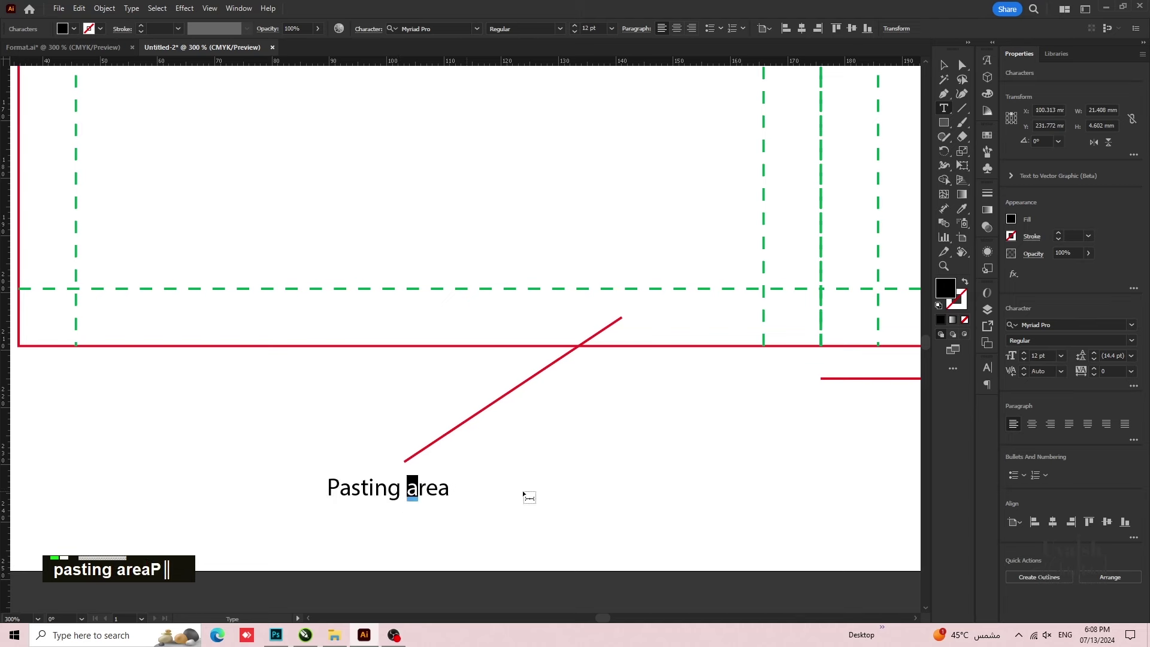
pyautogui.write('av')
pyautogui.scroll(-3)
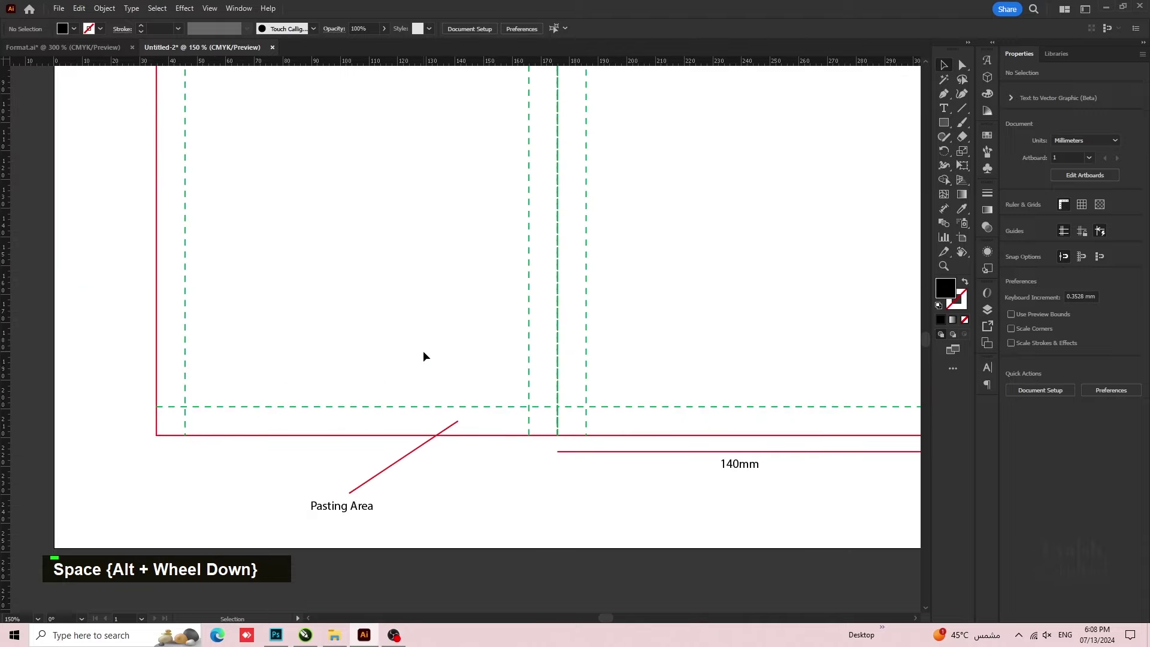
pyautogui.scroll(-3)
pyautogui.press('space')
pyautogui.press('space')
pyautogui.press('space')
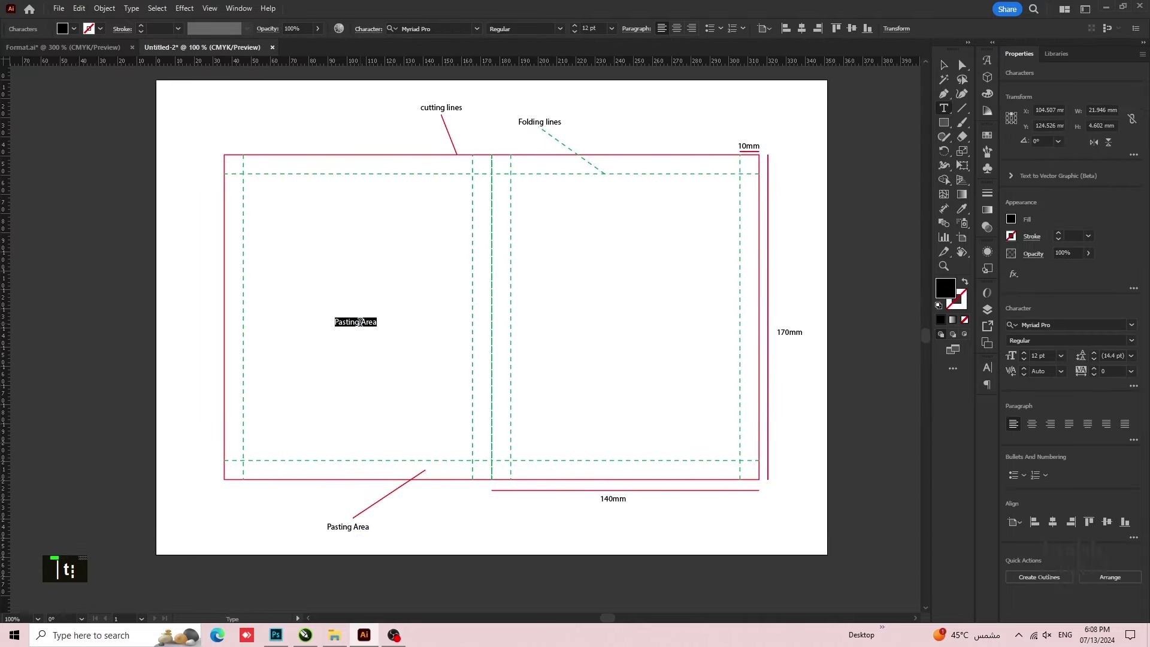
pyautogui.write('front')
pyautogui.write('sidev')
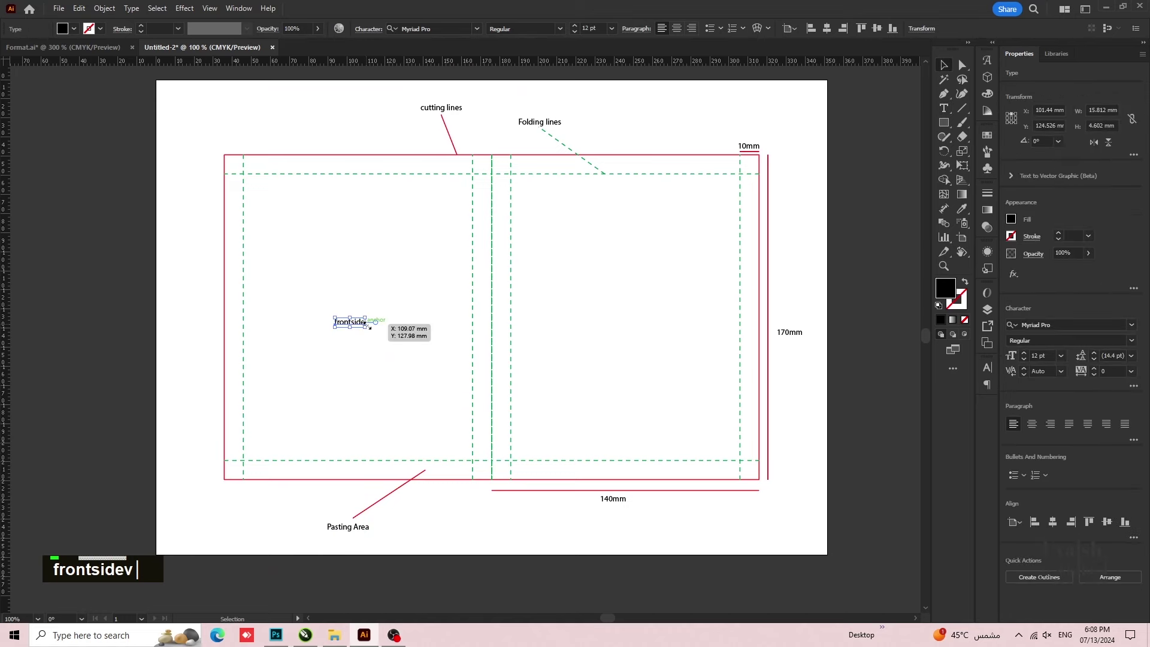
# - Copy the label to the right panel and change it to 'Backside'
pyautogui.click(382, 393)
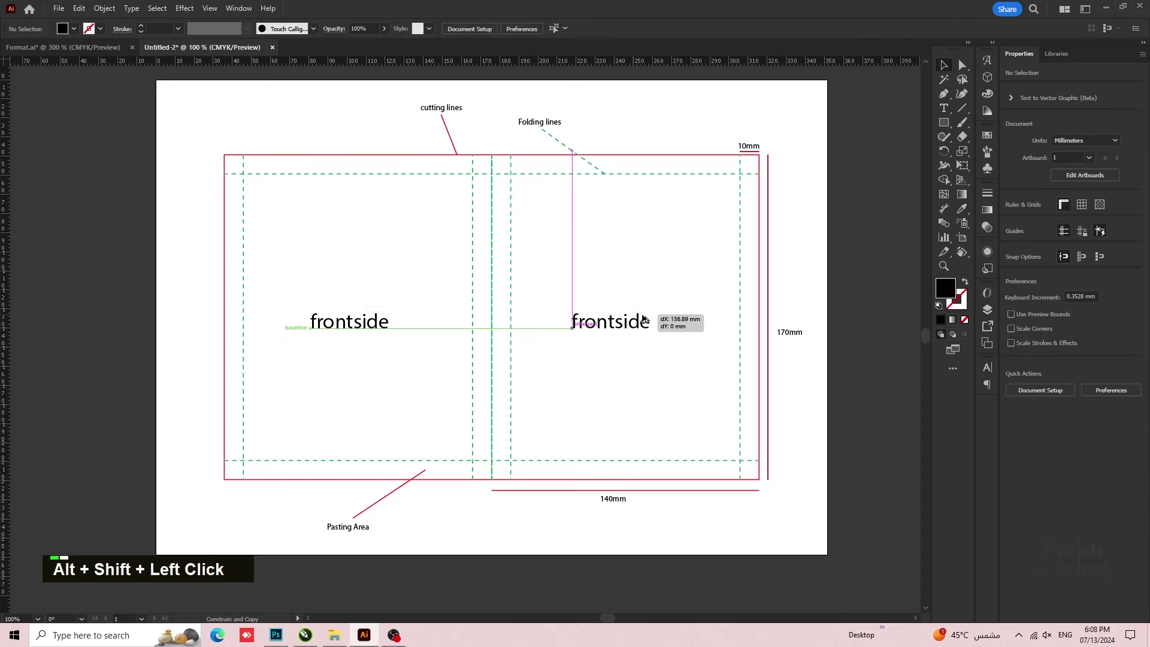
pyautogui.write('t')
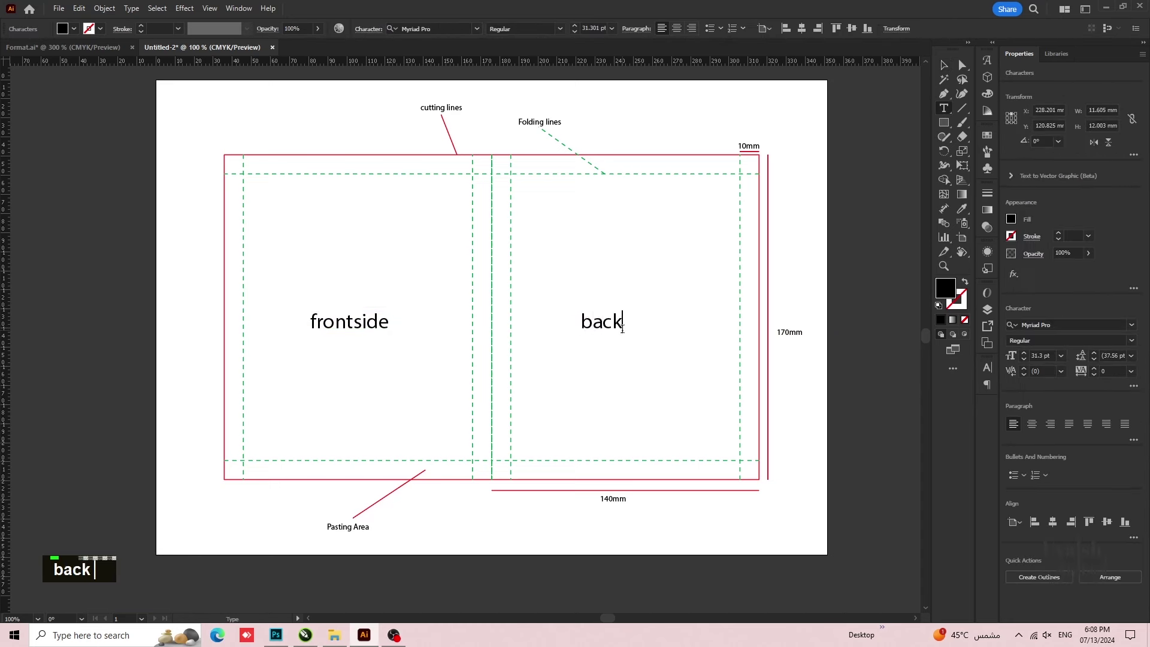
pyautogui.write('side')
pyautogui.write('b')
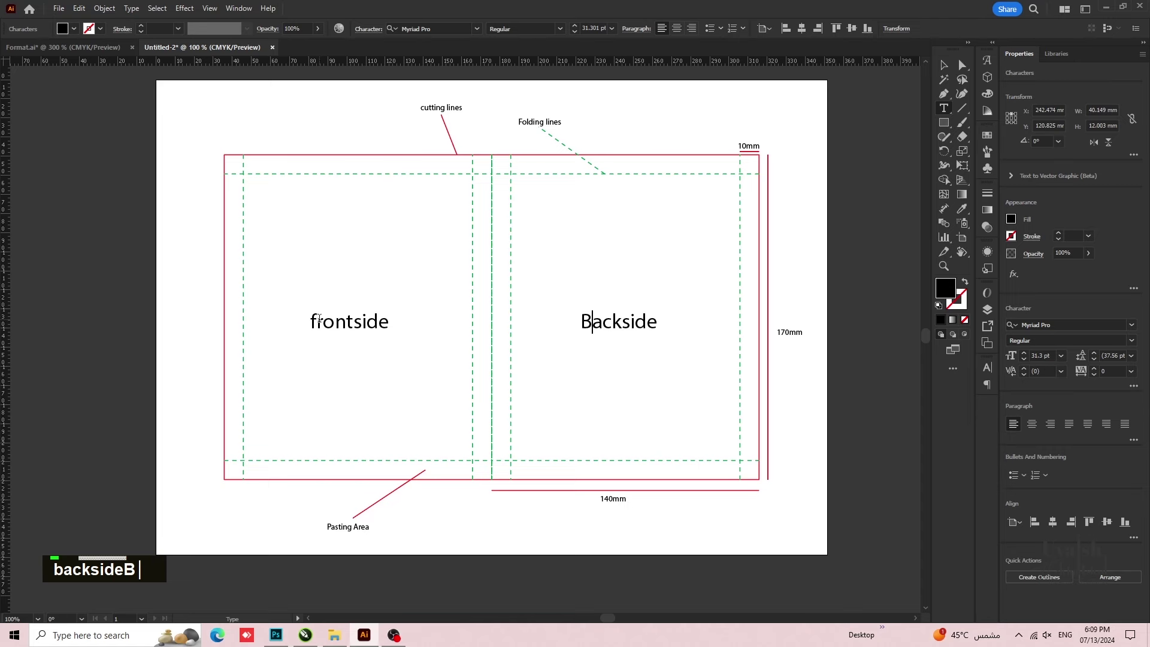
pyautogui.write('f')
# - Save the dieline as 'Paneer Pouch.ai' in Adobe Illustrator format
pyautogui.write('v')
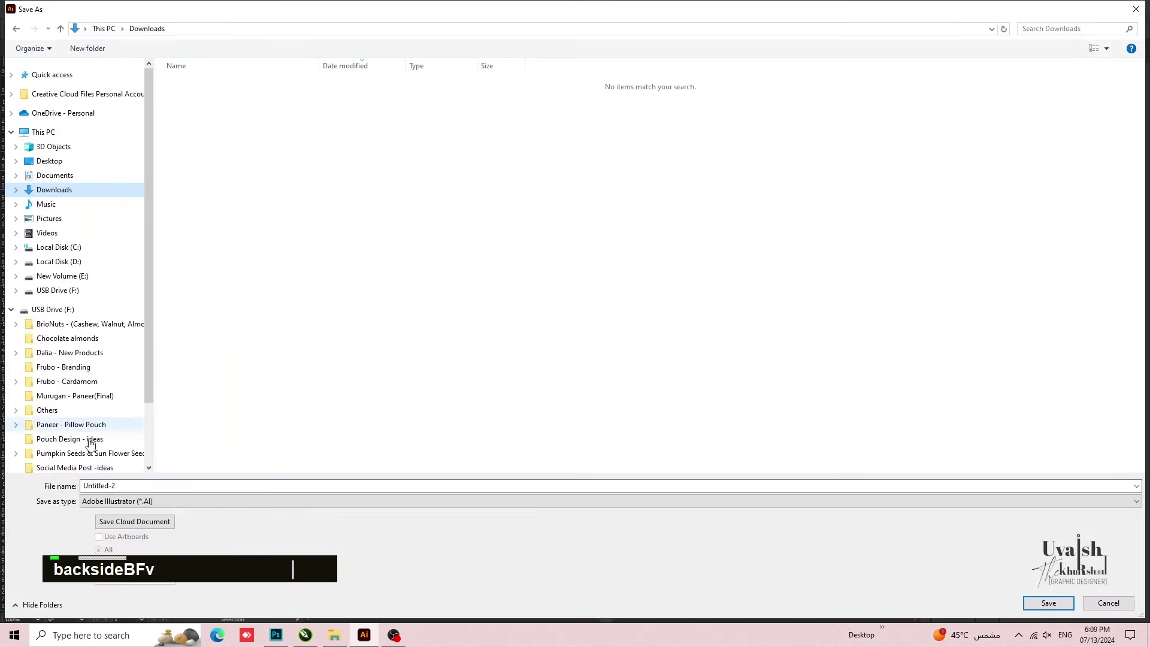
pyautogui.write('deBFv')
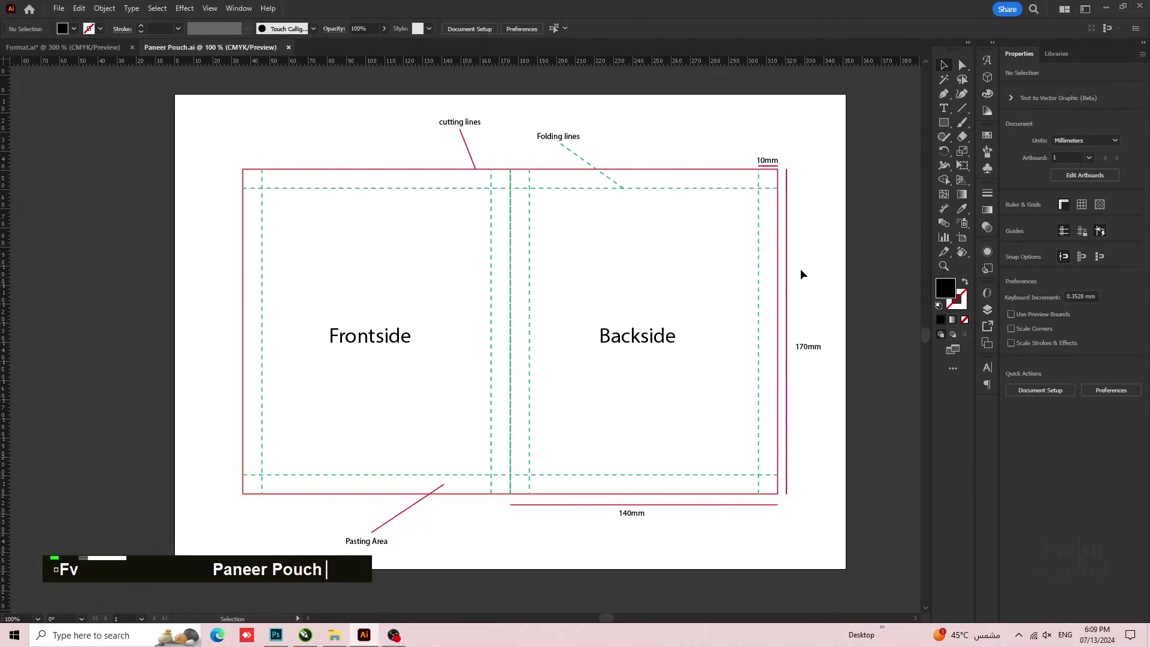
# - Duplicate the dieline onto a second artboard beside the original
pyautogui.scroll(-3)
pyautogui.press('space')
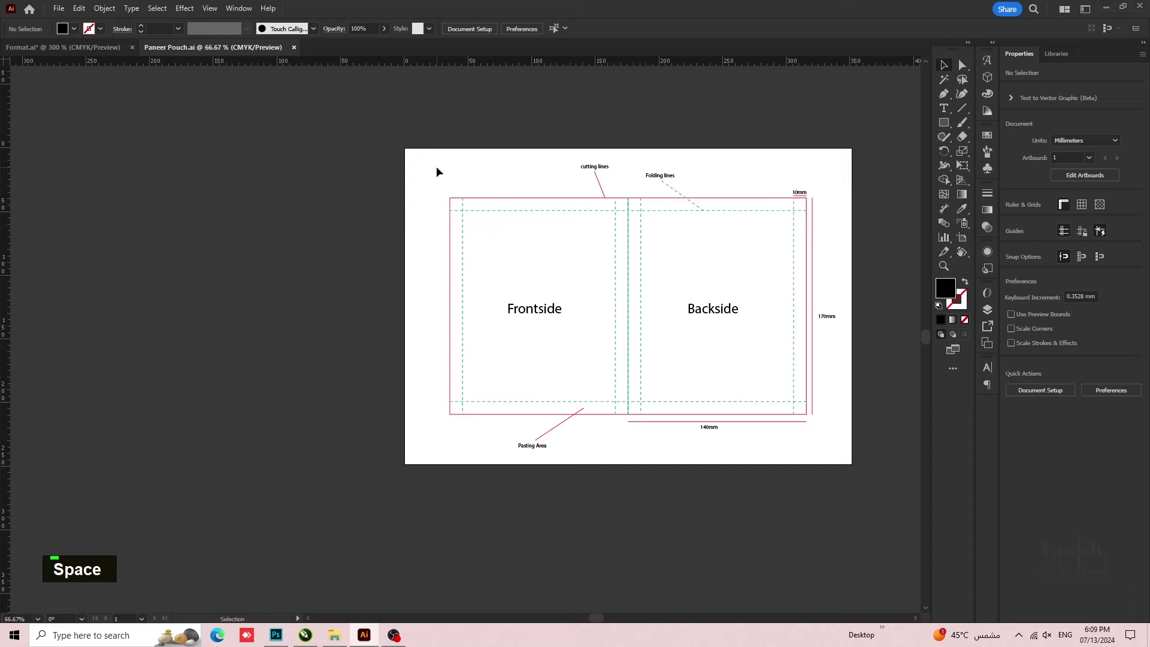
pyautogui.press('o')
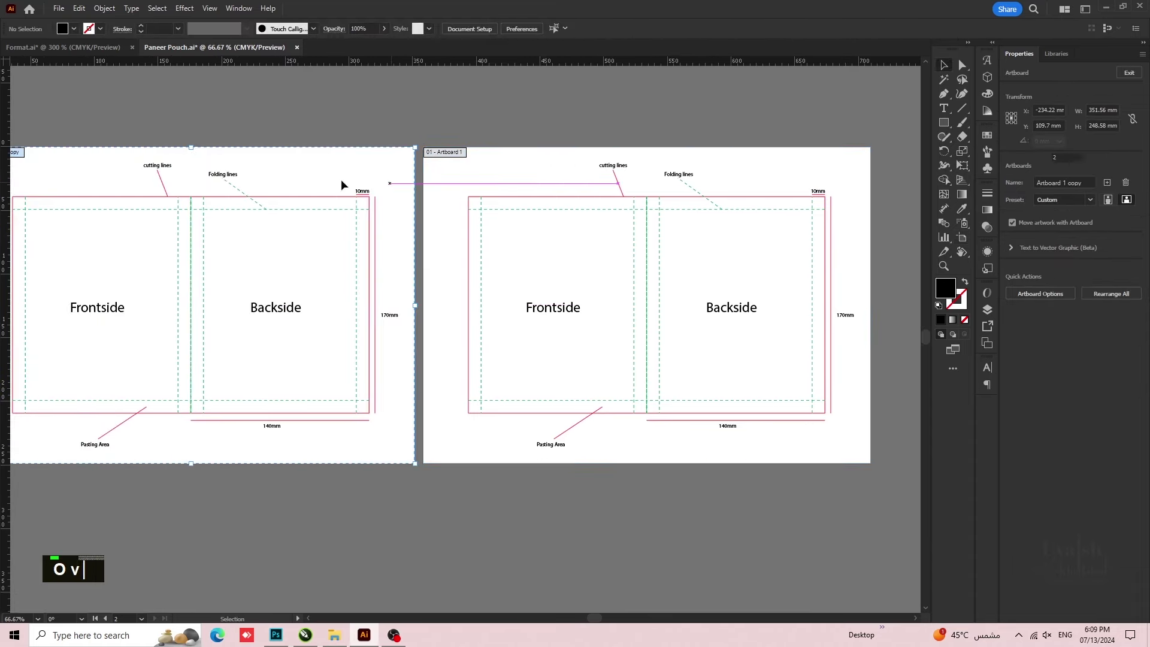
pyautogui.write('o v')
pyautogui.scroll(3)
pyautogui.press('space')
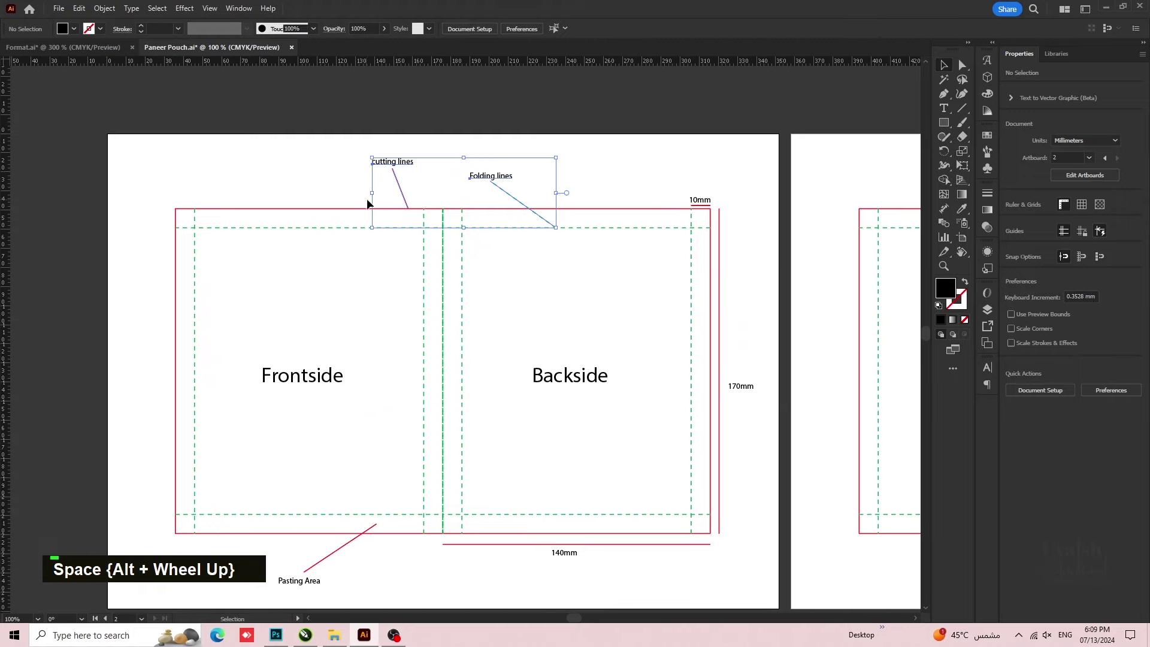
# - Delete the cutting and folding line callouts from the copied dieline
pyautogui.press('Delete')
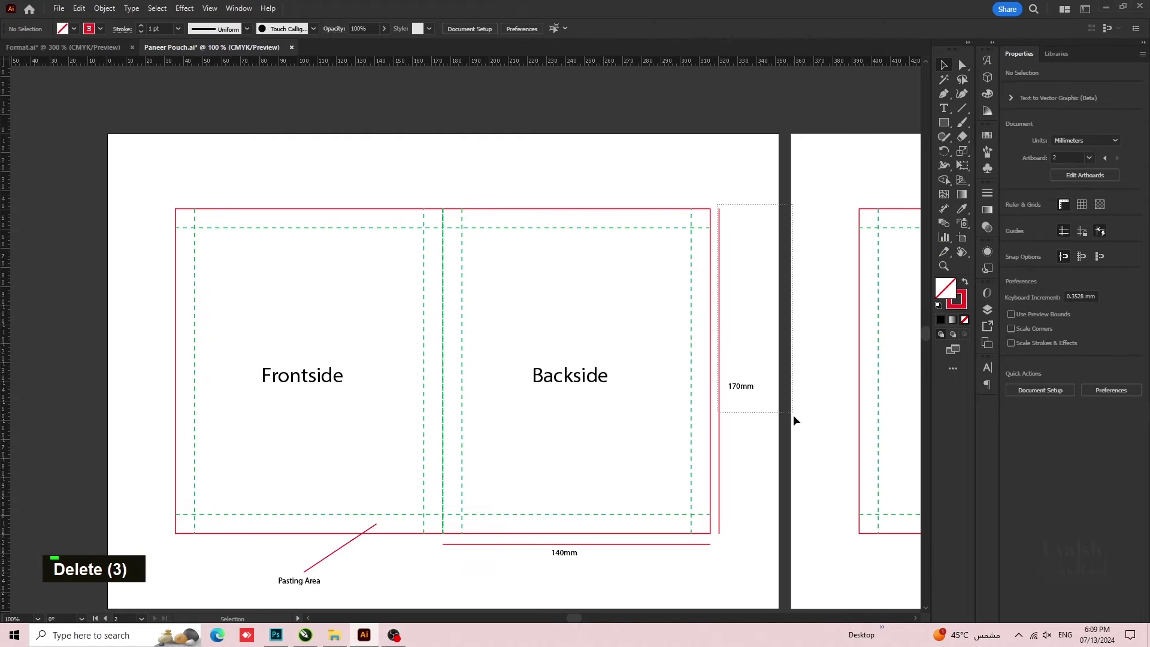
pyautogui.press('Delete')
pyautogui.scroll(-3)
pyautogui.press('Delete')
pyautogui.press('Delete')
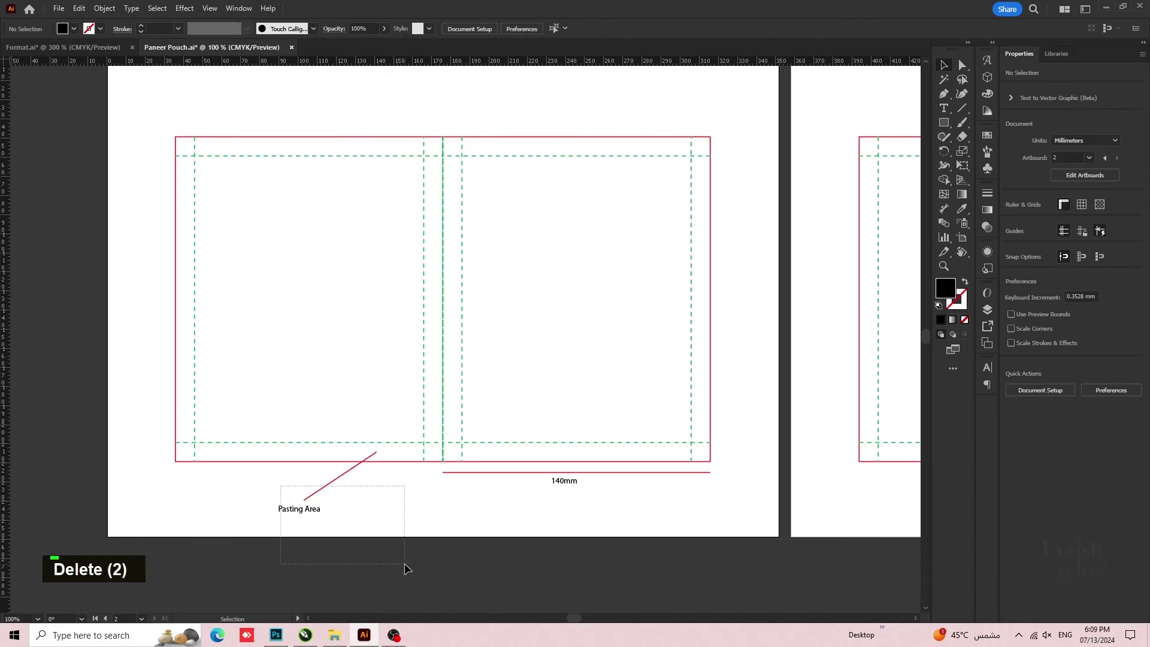
pyautogui.press('Delete')
pyautogui.press('Delete')
# - Reopen the pouch brief document and inspect the bare pouch layout
pyautogui.press('space')
pyautogui.rightClick(486, 188)
pyautogui.doubleClick(531, 302)
pyautogui.press('space')
pyautogui.press('space')
pyautogui.press('space')
pyautogui.press('space')
pyautogui.write('o|')
pyautogui.scroll(-3)
pyautogui.press('space')
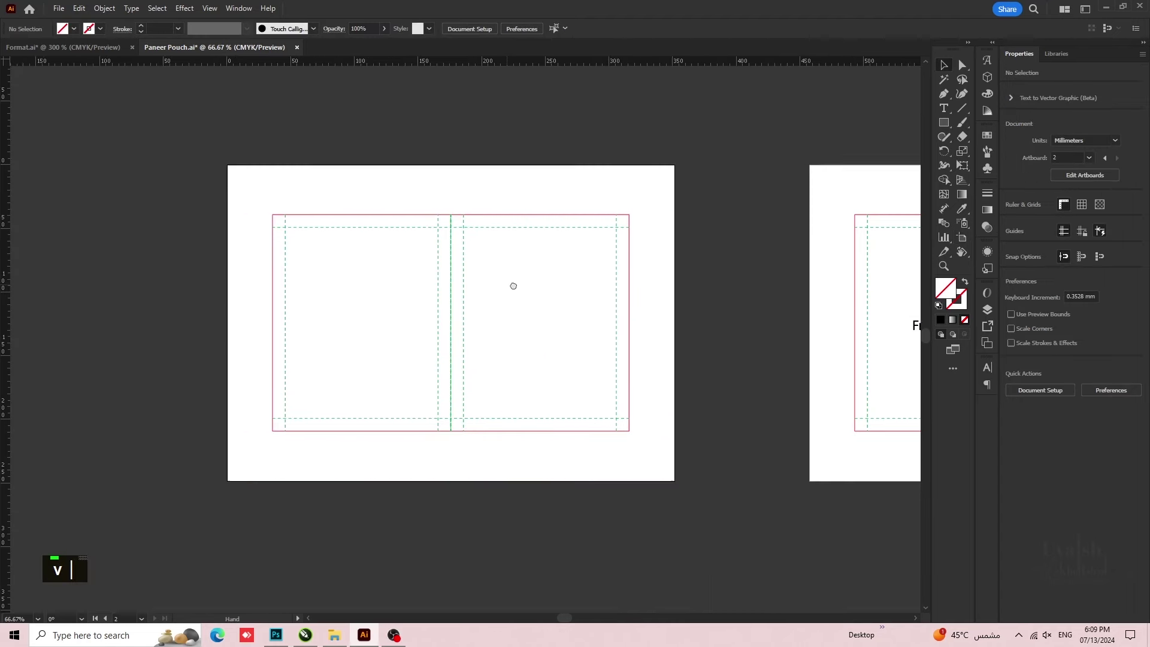
pyautogui.scroll(3)
# - Copy the brand specifications from Format.ai and paste them beside the pouch artboard
pyautogui.click(663, 310)
pyautogui.press('ctrl+0')
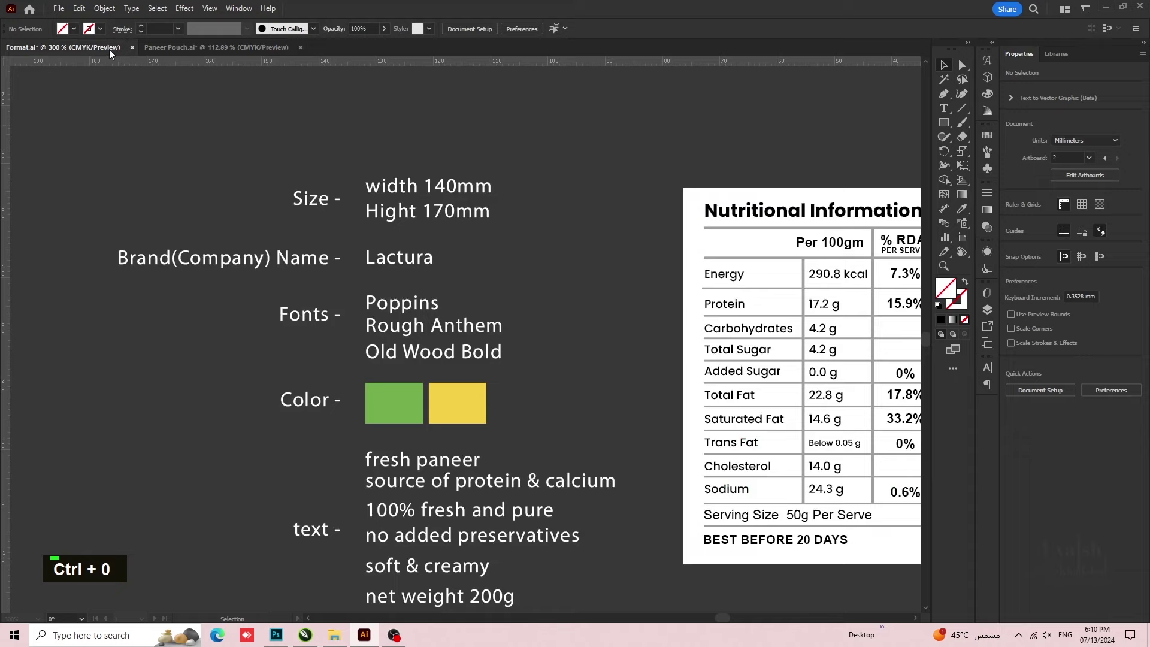
pyautogui.scroll(-3)
pyautogui.press('space')
pyautogui.press('space')
pyautogui.press('ctrl+c')
# - Remove the 'Size - Height 170mm' details from the pasted specifications
pyautogui.write('Size -Hight 170mmw')
pyautogui.scroll(-3)
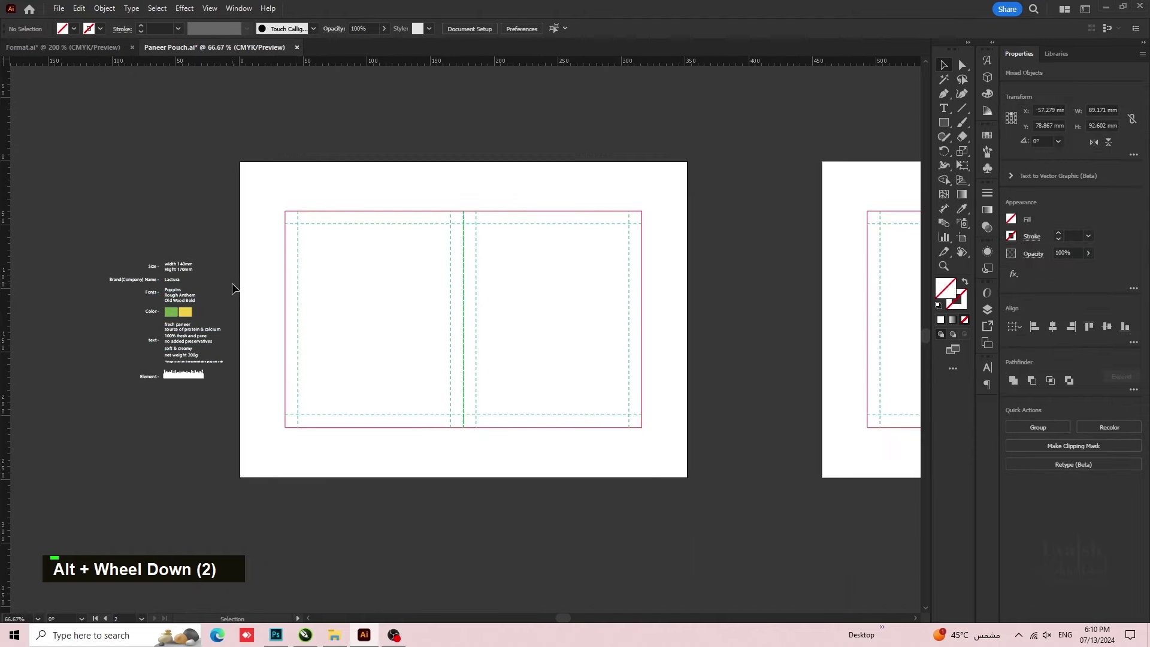
pyautogui.scroll(3)
pyautogui.press('space')
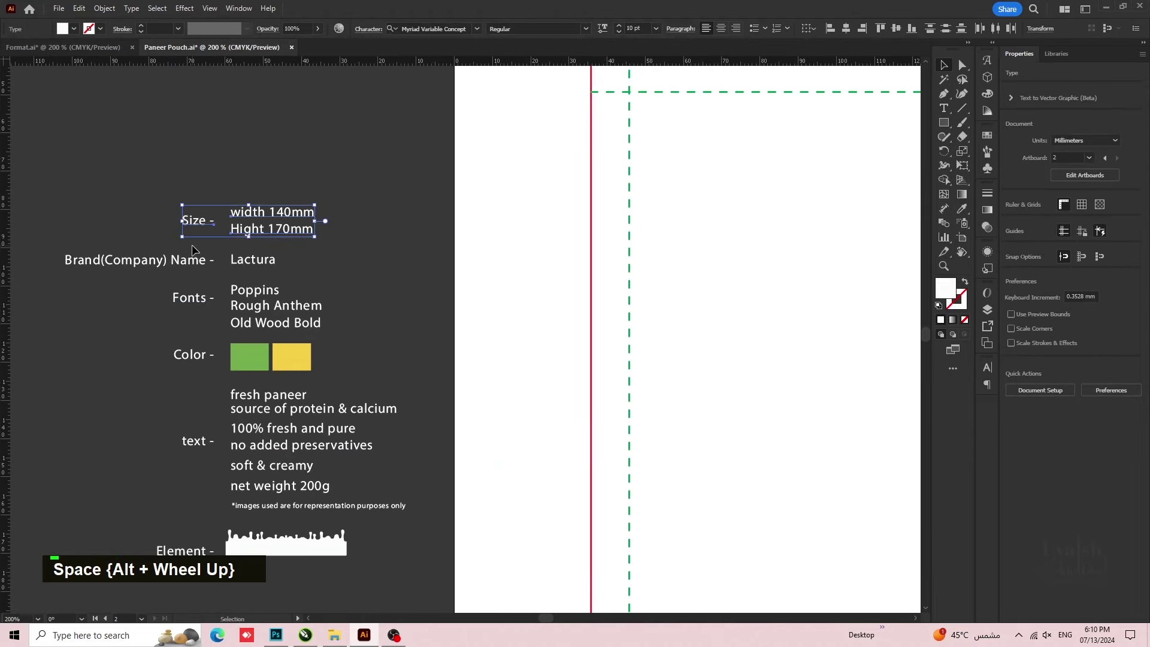
pyautogui.press('Delete')
# - Paste the small green drip shape onto the front panel
pyautogui.scroll(-3)
pyautogui.press('space')
pyautogui.write('i')
pyautogui.write('v')
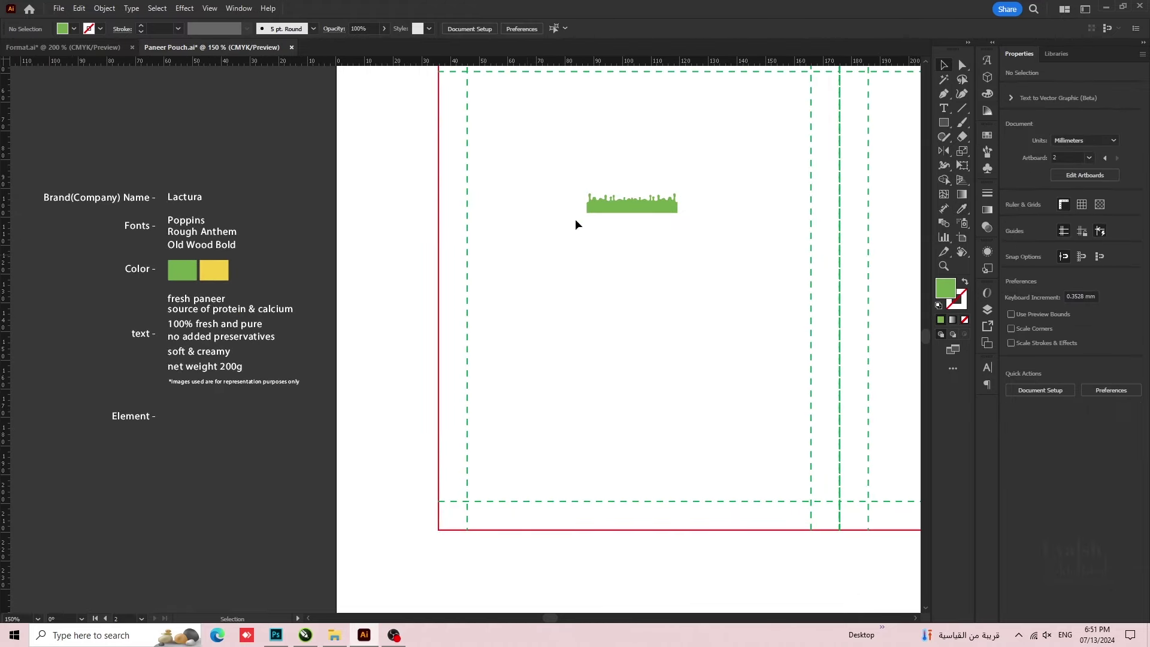
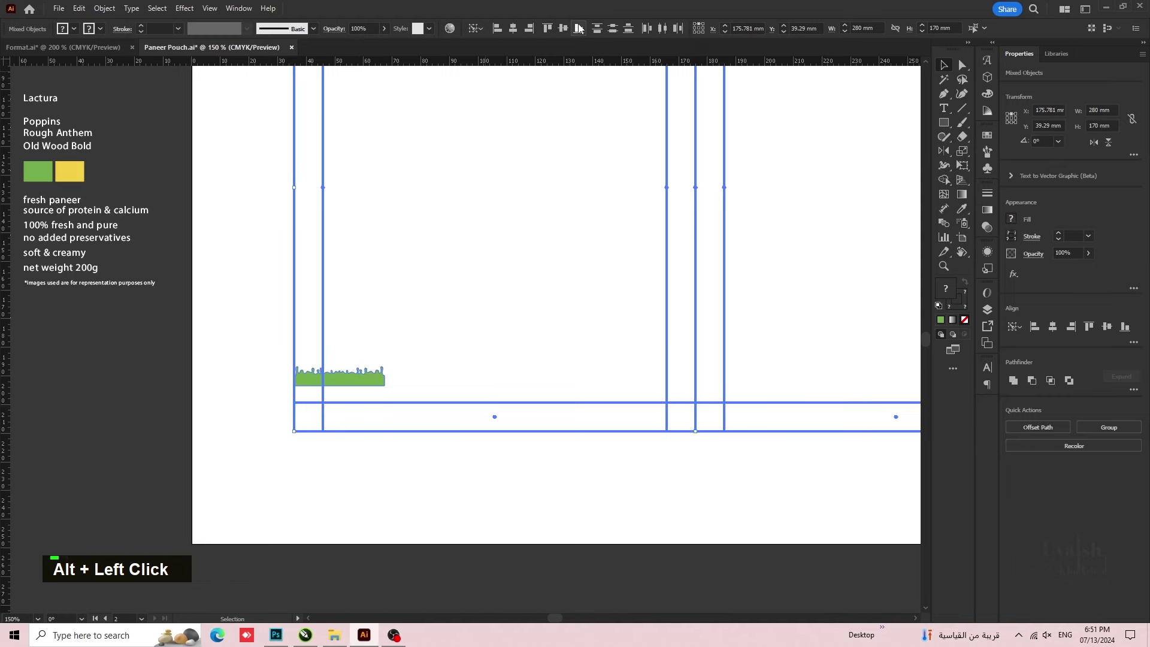
# - Scale the green drip shape to line up with the left panel's bottom edge
pyautogui.doubleClick(492, 343)
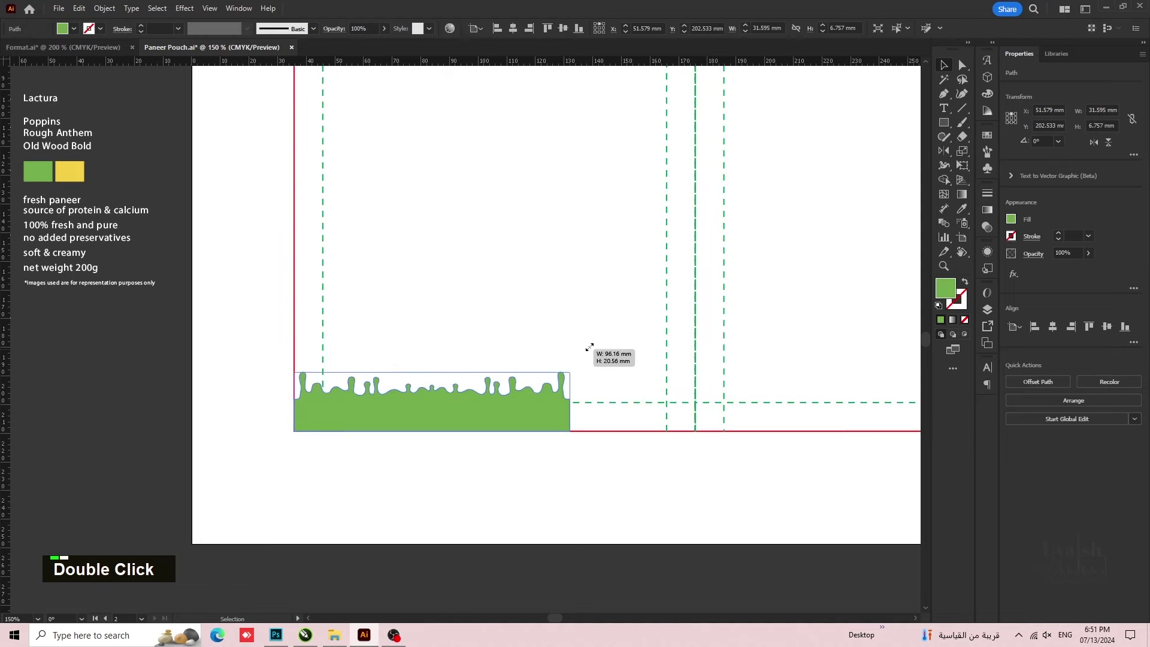
pyautogui.scroll(3)
pyautogui.press('space')
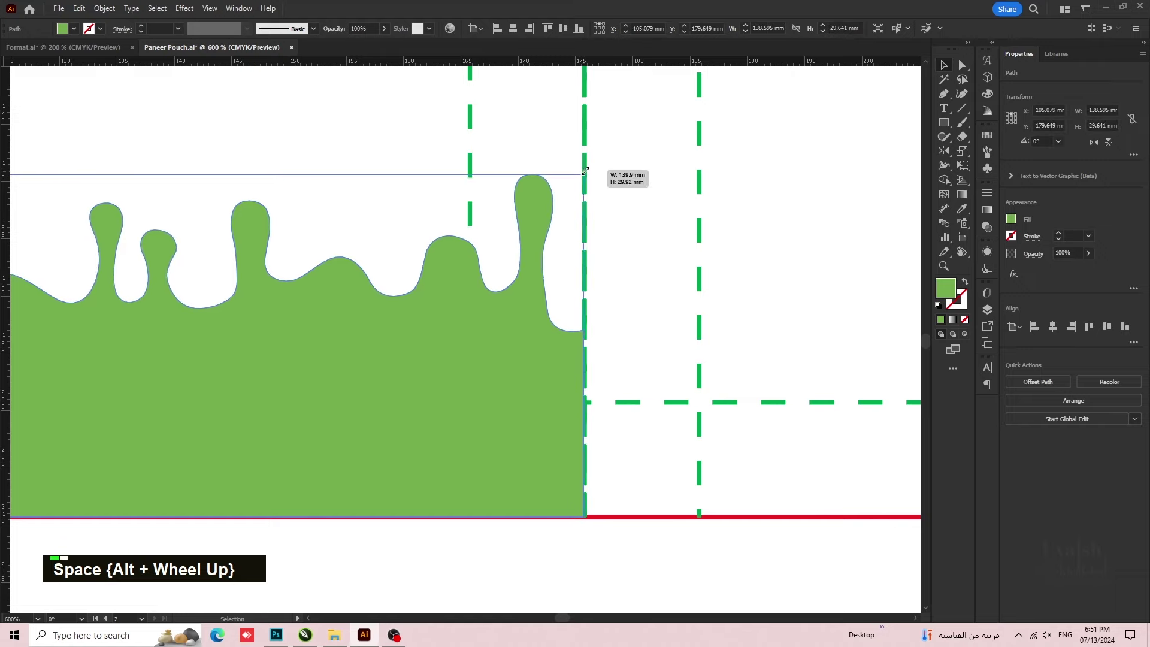
pyautogui.scroll(-3)
pyautogui.press('space')
pyautogui.press('space')
pyautogui.press('space')
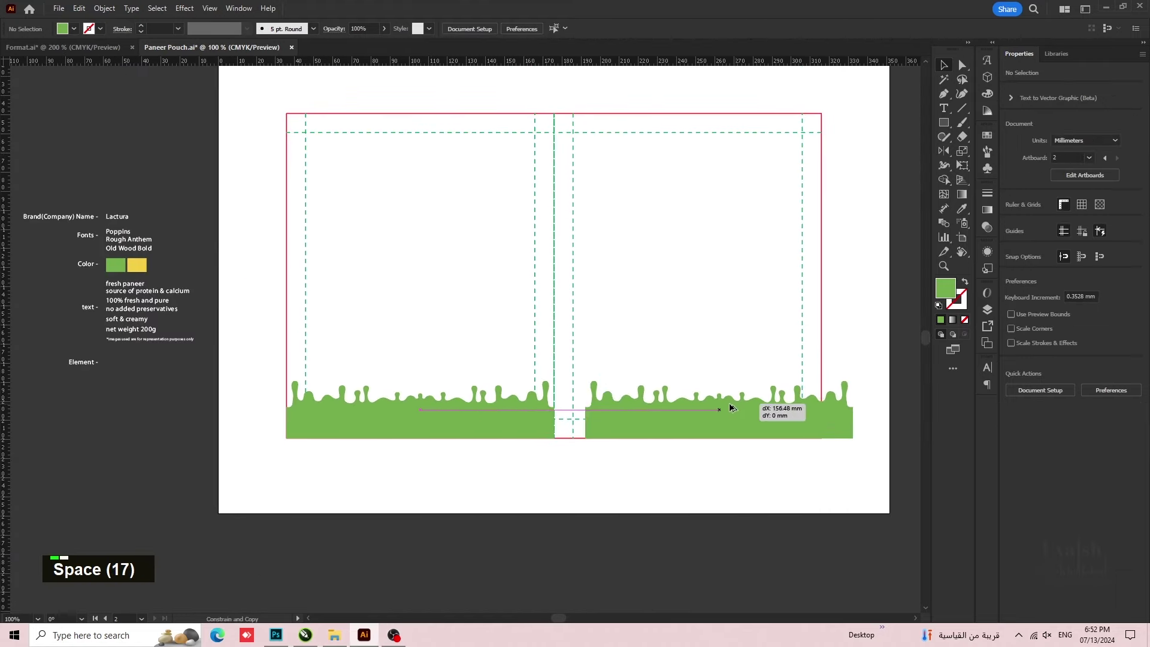
# - Alt+Shift-drag a copy to the right panel and unite both into one drip band
pyautogui.press('space')
pyautogui.press('space')
pyautogui.press('space')
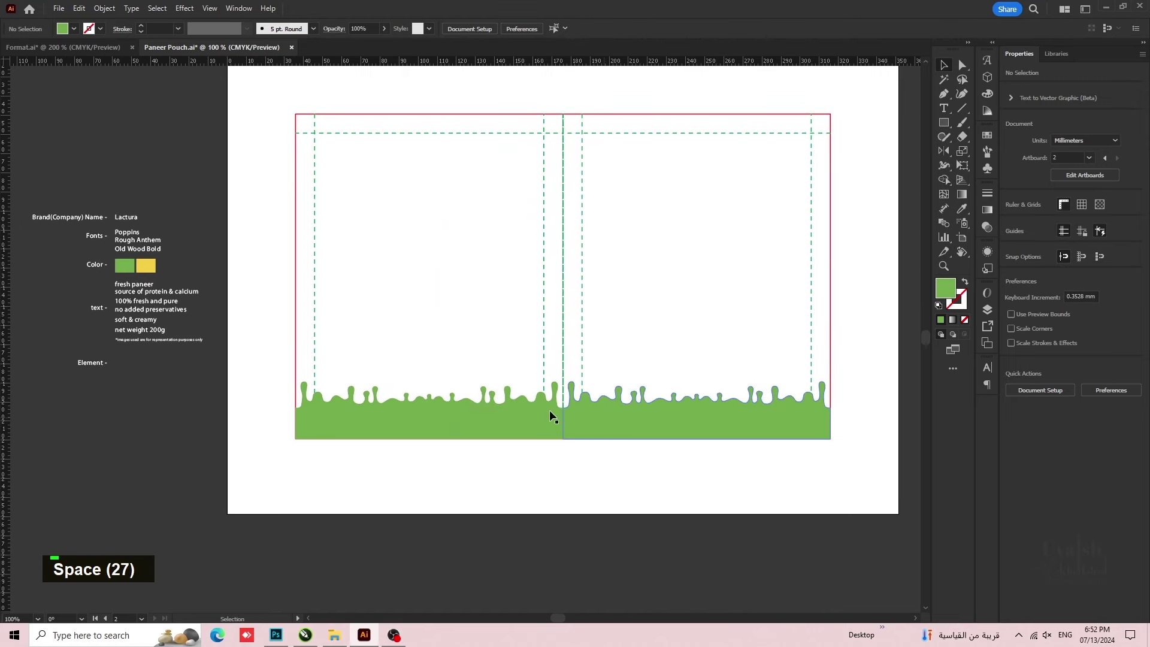
# - Copy the drip band upward, rotate it 180° and snap it to the pouch top edge
pyautogui.click(613, 416)
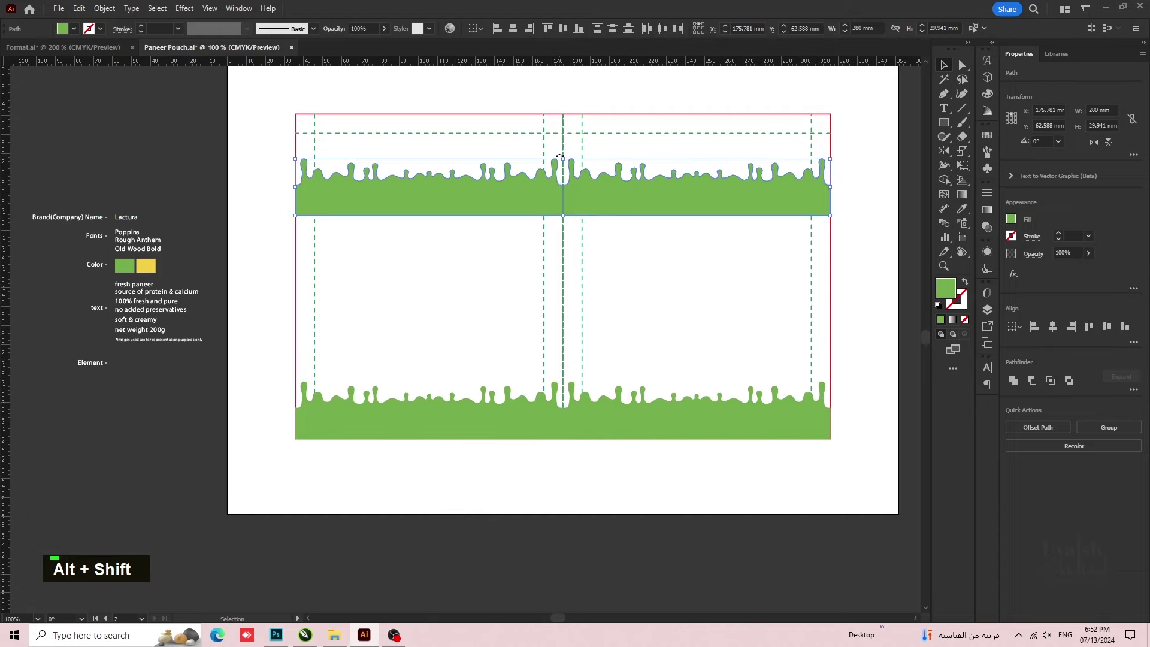
pyautogui.press('space')
pyautogui.press('space')
pyautogui.press('space')
pyautogui.scroll(3)
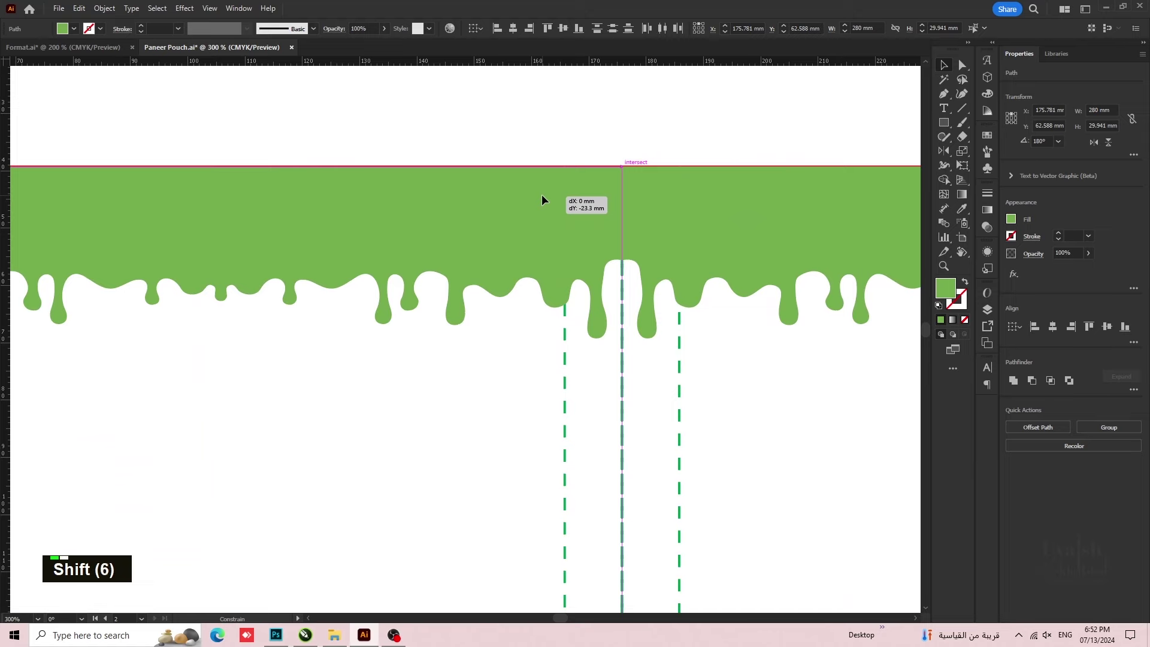
pyautogui.scroll(-3)
pyautogui.press('space')
# - Send the drip bands behind the dieline lines with Arrange > Send Backward and deselect
pyautogui.click(499, 443)
pyautogui.rightClick(603, 445)
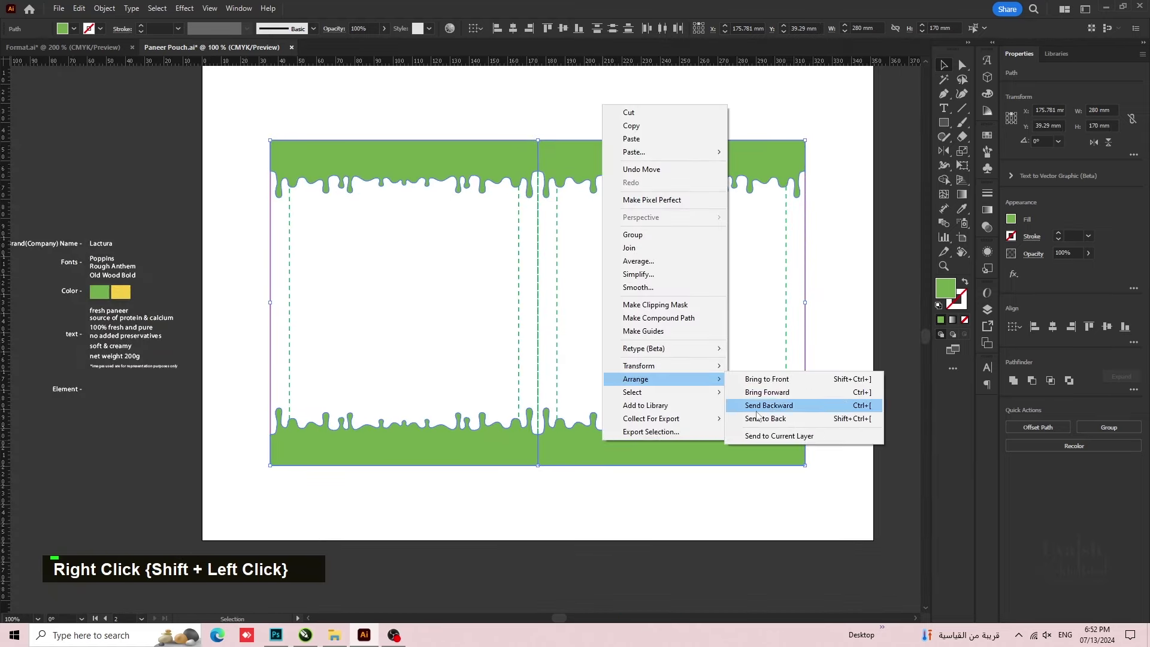
pyautogui.doubleClick(693, 331)
pyautogui.press('space')
pyautogui.press('space')
pyautogui.press('space')
pyautogui.scroll(3)
pyautogui.press('space')
pyautogui.press('space')
pyautogui.press('space')
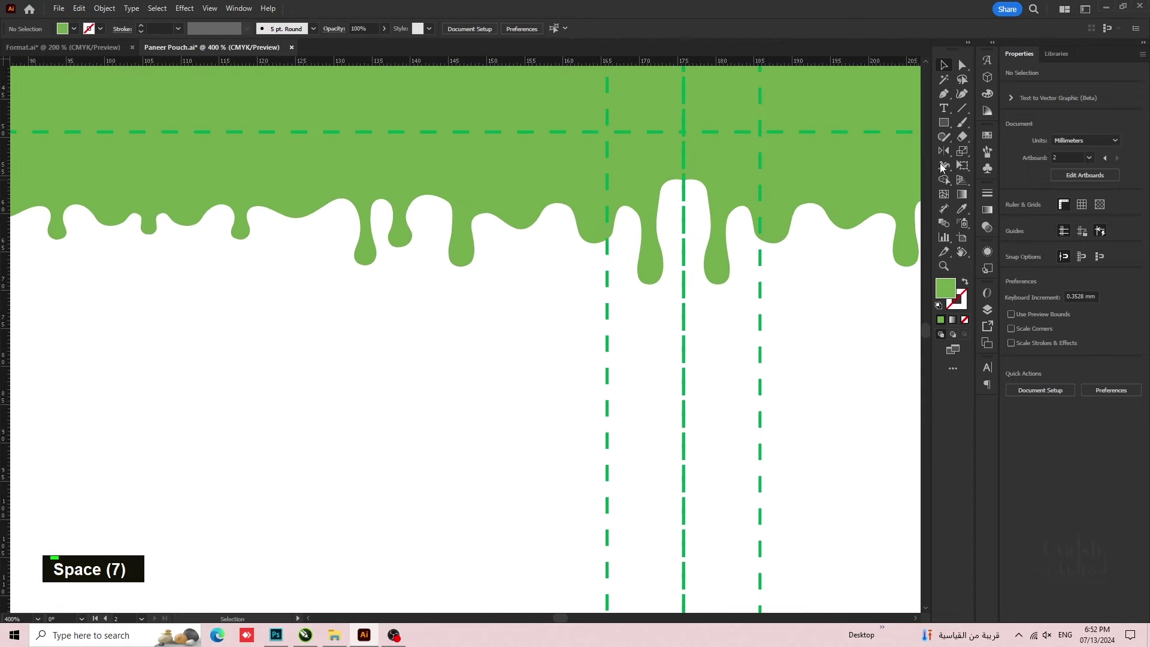
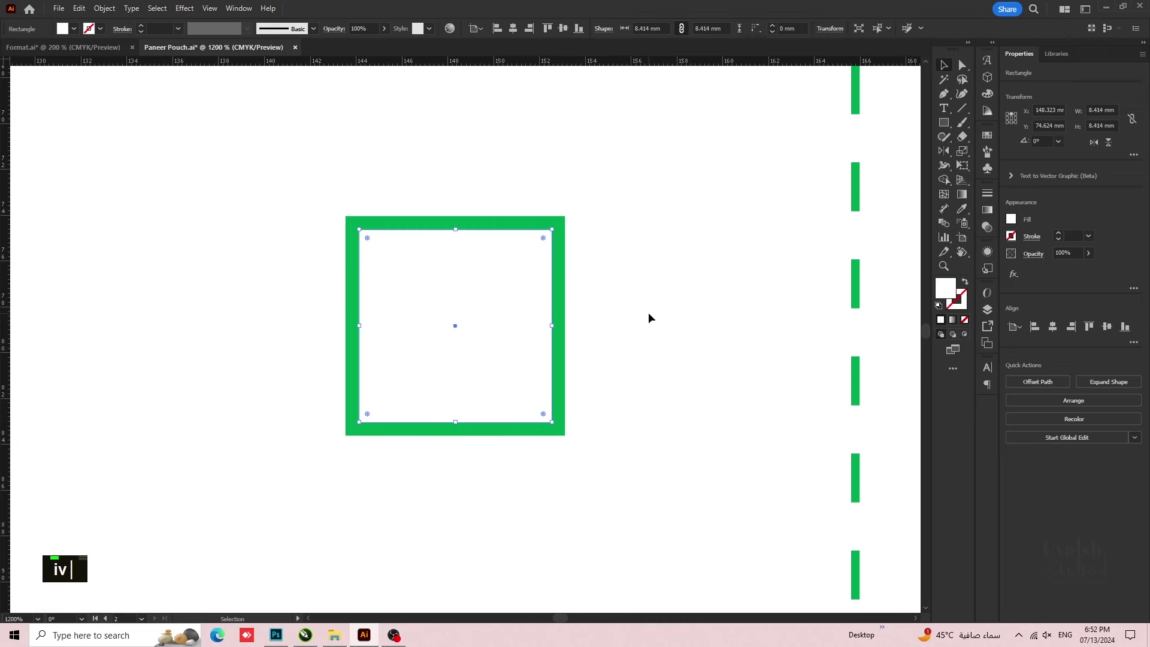
# - Draw a green square outline with a white inner square and a centred green circle as the veg mark
pyautogui.write('vl')
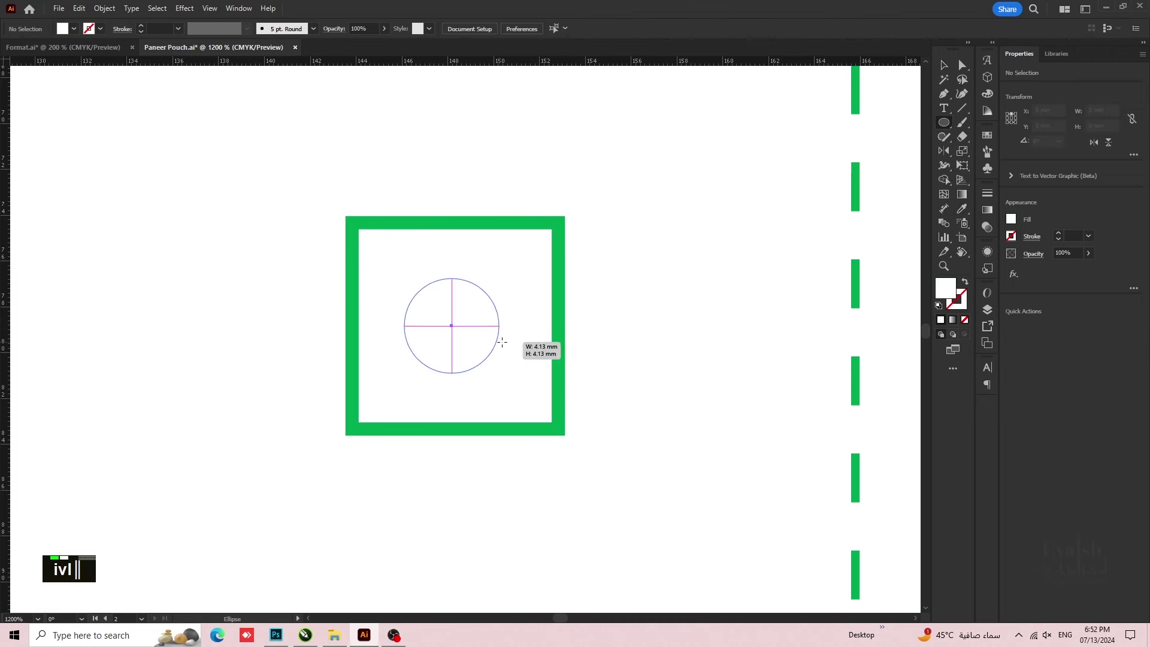
pyautogui.write('iv')
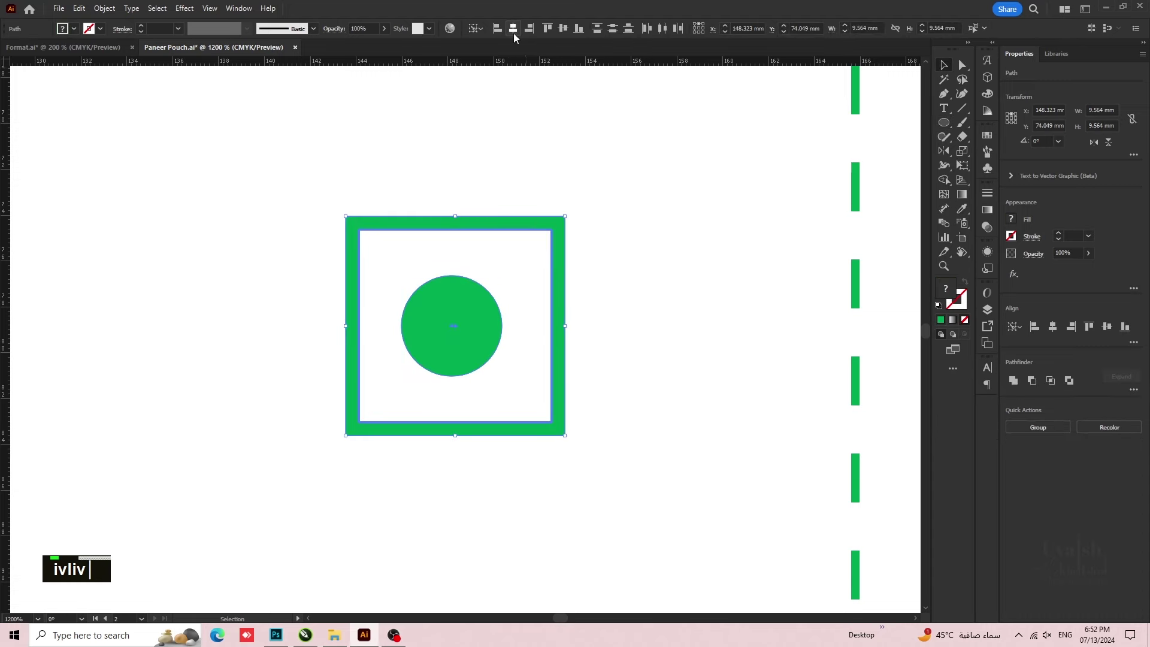
pyautogui.doubleClick(520, 37)
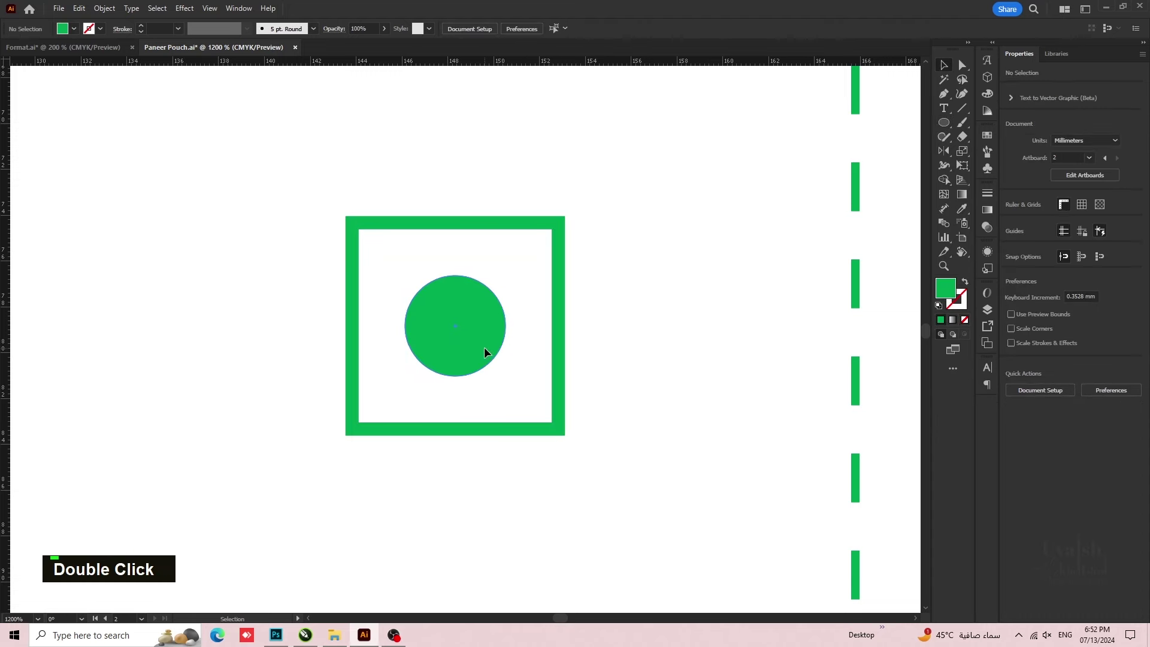
pyautogui.scroll(3)
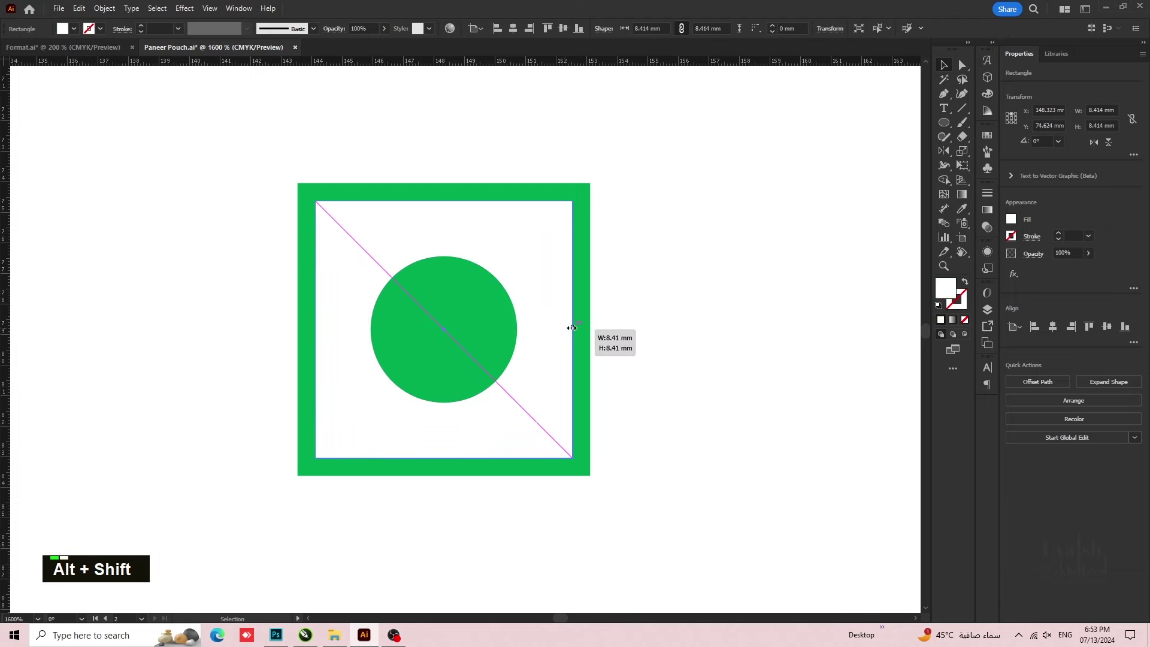
pyautogui.scroll(-3)
pyautogui.scroll(-3)
pyautogui.press('space')
pyautogui.scroll(3)
pyautogui.scroll(3)
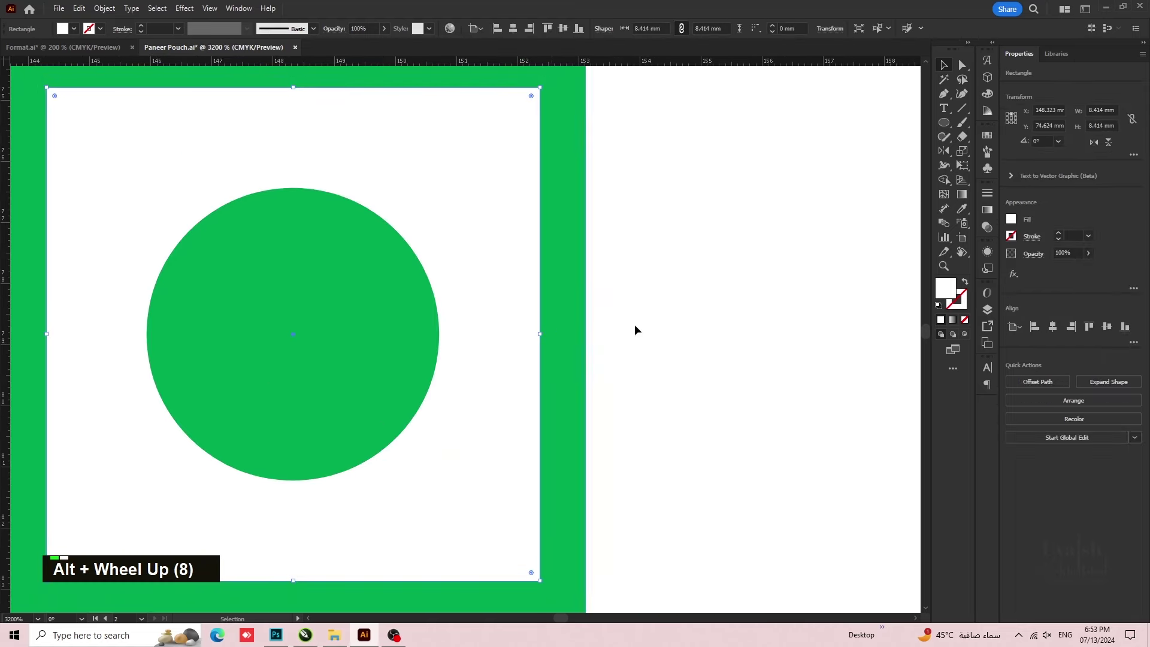
pyautogui.scroll(-3)
pyautogui.press('space')
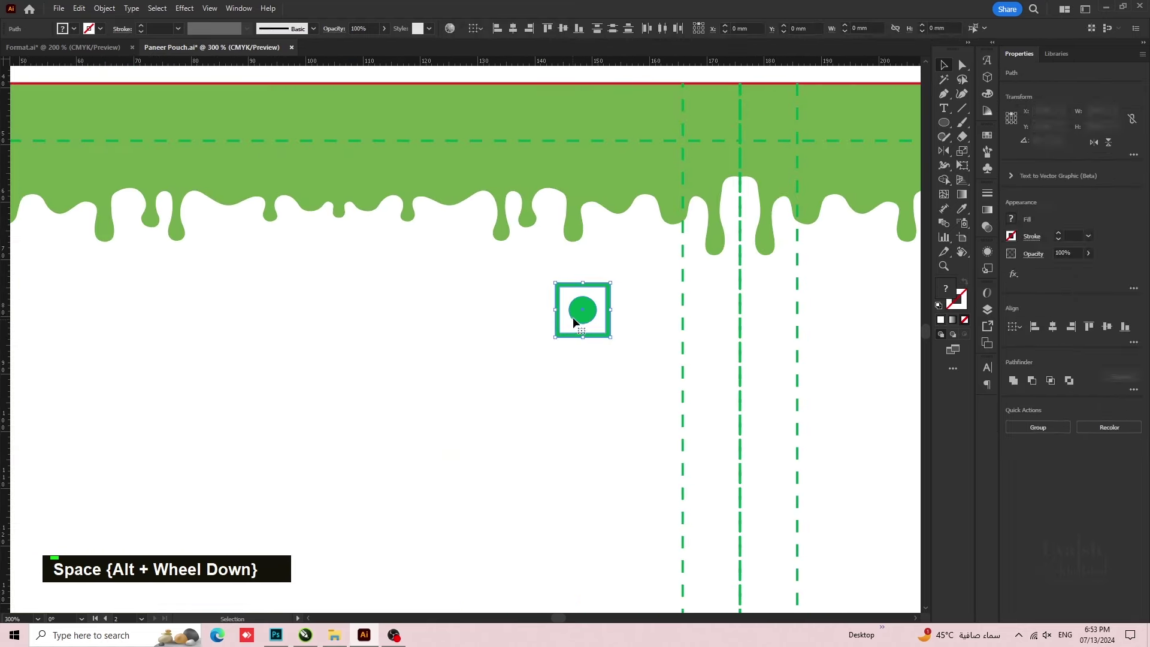
# - Group the veg mark and paste a second copy beside it near the panel top
pyautogui.rightClick(580, 318)
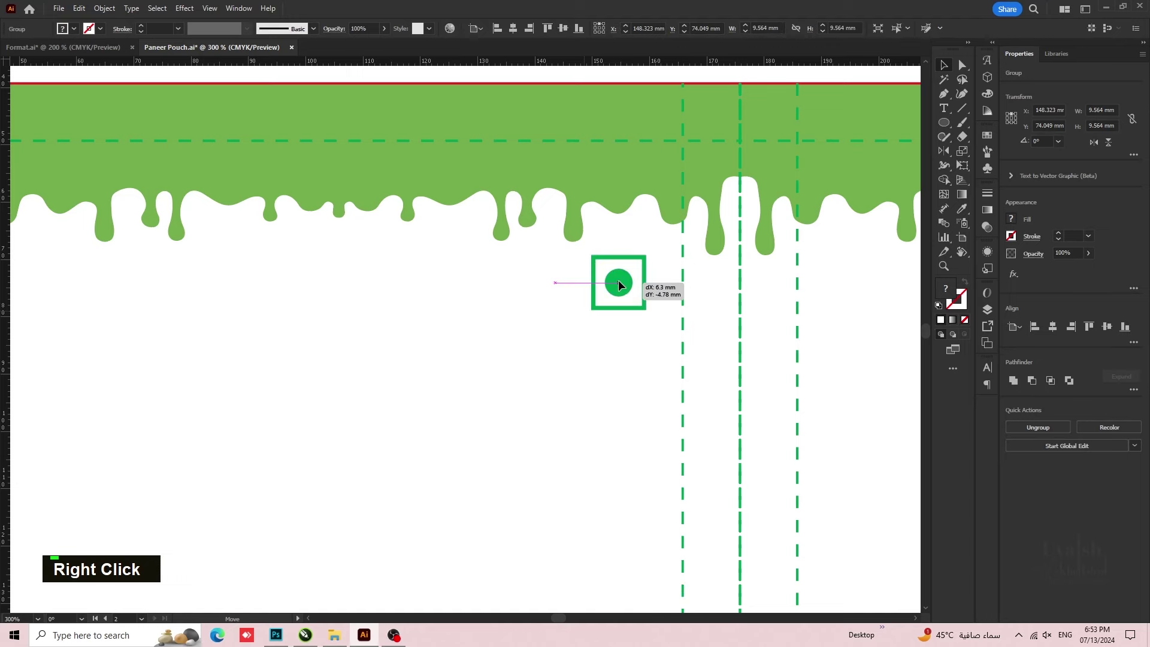
pyautogui.scroll(3)
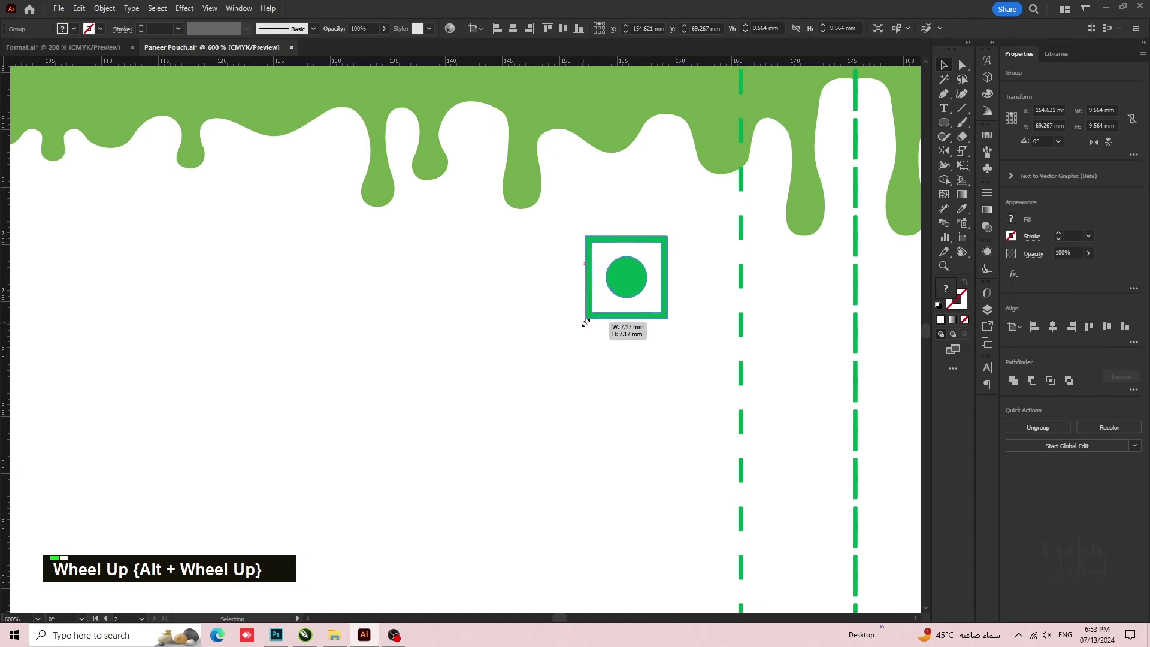
pyautogui.scroll(3)
pyautogui.click(505, 379)
pyautogui.scroll(-3)
pyautogui.press('space')
pyautogui.scroll(-3)
pyautogui.press('space')
pyautogui.scroll(3)
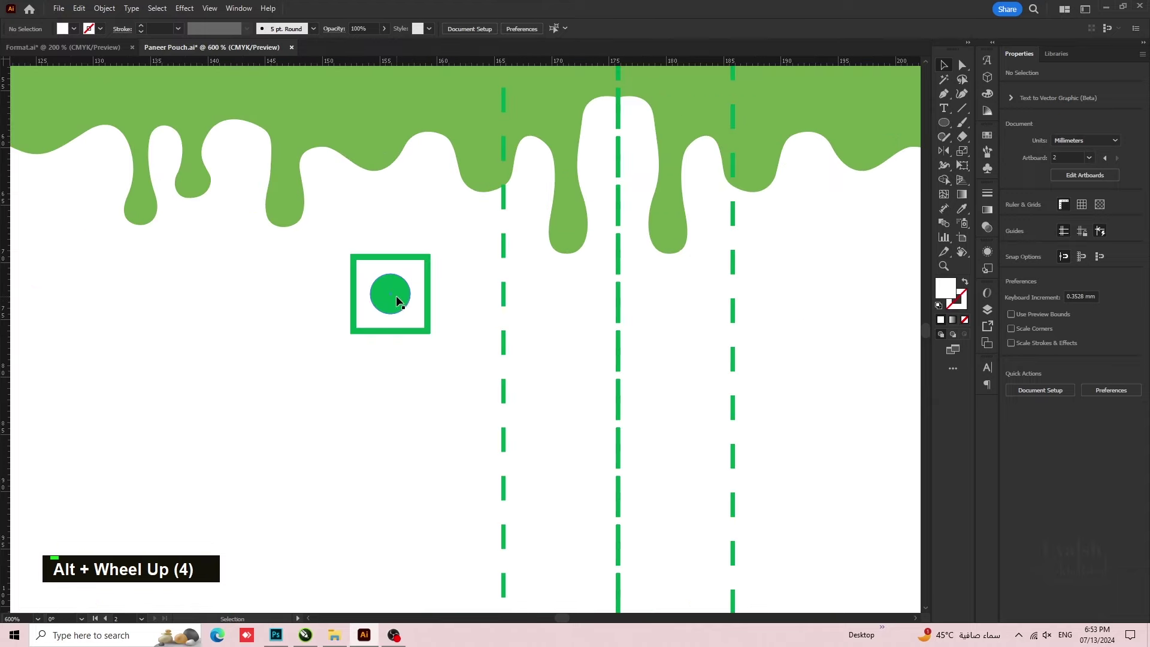
pyautogui.scroll(3)
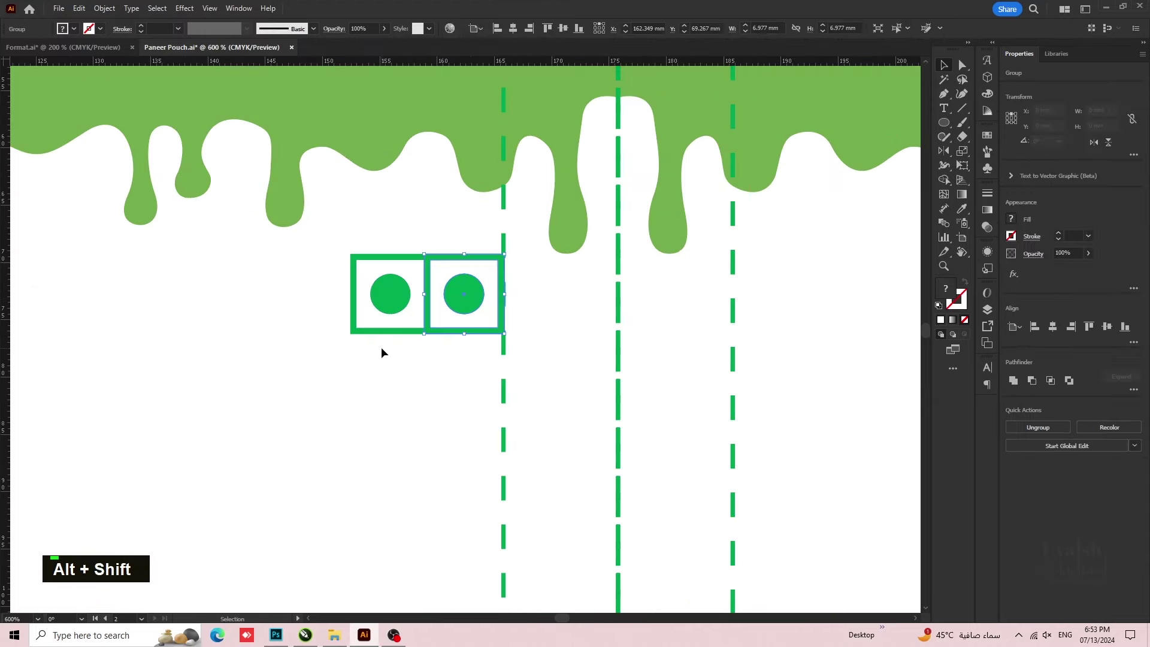
pyautogui.scroll(3)
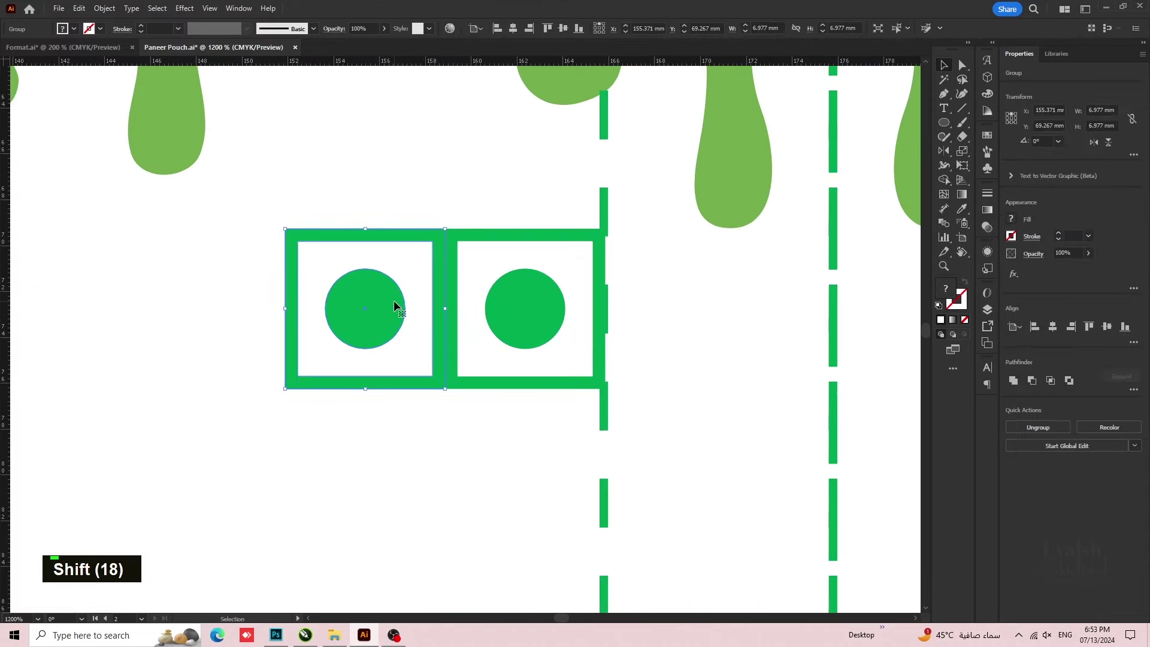
pyautogui.scroll(-3)
pyautogui.press('space')
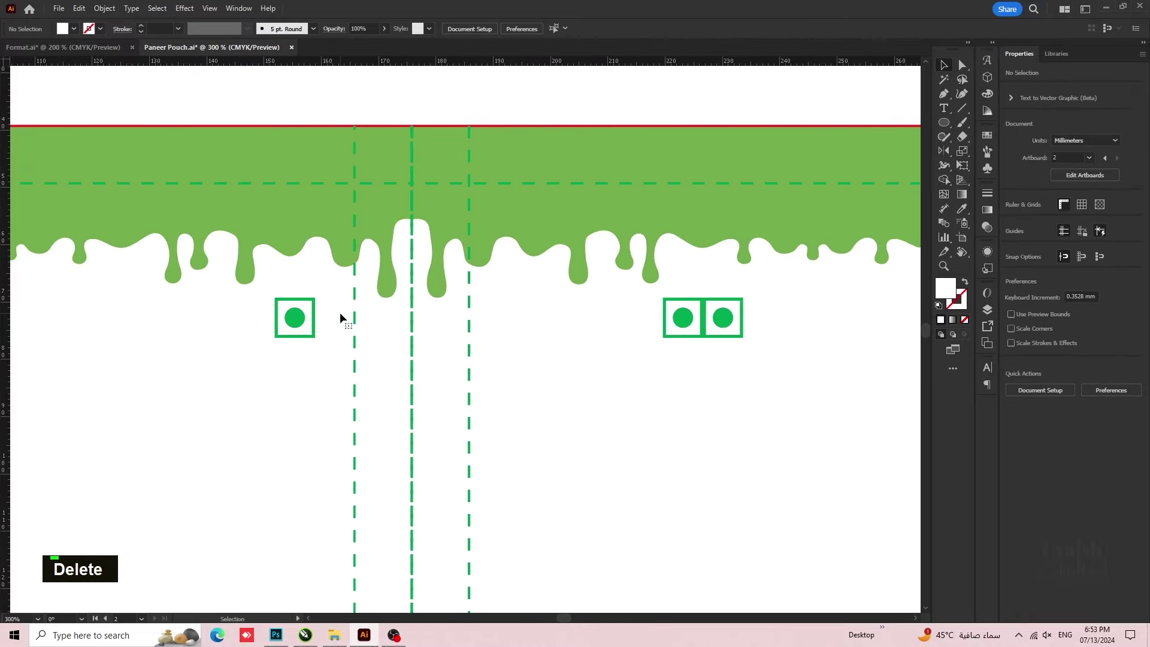
# - Alt+Shift-drag the veg marks across to the back panel and delete the extra one
pyautogui.press('space')
pyautogui.press('space')
pyautogui.press('space')
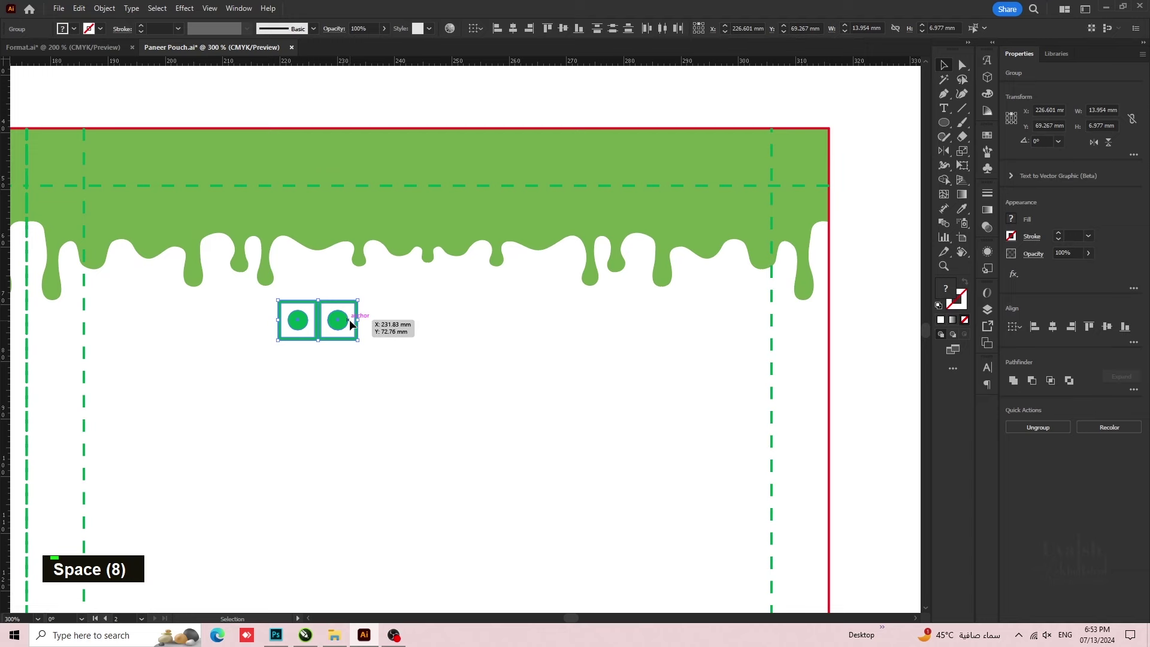
pyautogui.doubleClick(765, 321)
pyautogui.press('Delete')
pyautogui.scroll(-3)
pyautogui.press('space')
# - Nudge the back panel veg mark upward into place, group it and deselect
pyautogui.click(730, 311)
pyautogui.scroll(3)
pyautogui.press('Up')
pyautogui.press('Up')
pyautogui.press('Up')
pyautogui.press('Up')
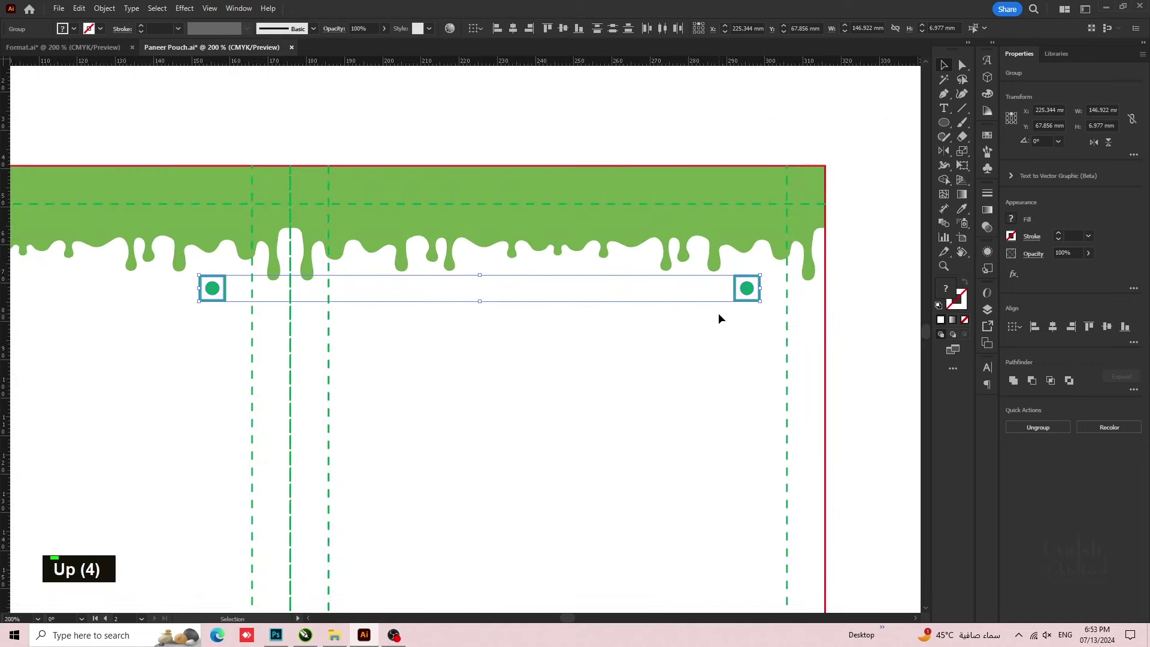
pyautogui.scroll(-3)
pyautogui.press('space')
pyautogui.press('space')
pyautogui.press('space')
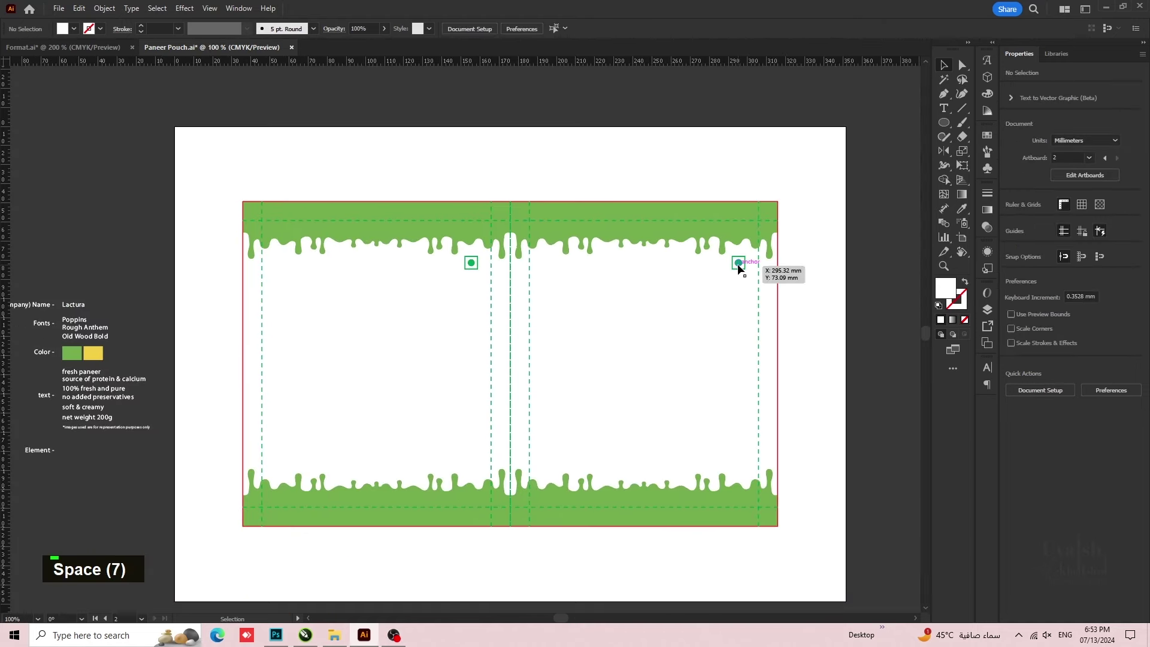
pyautogui.click(474, 263)
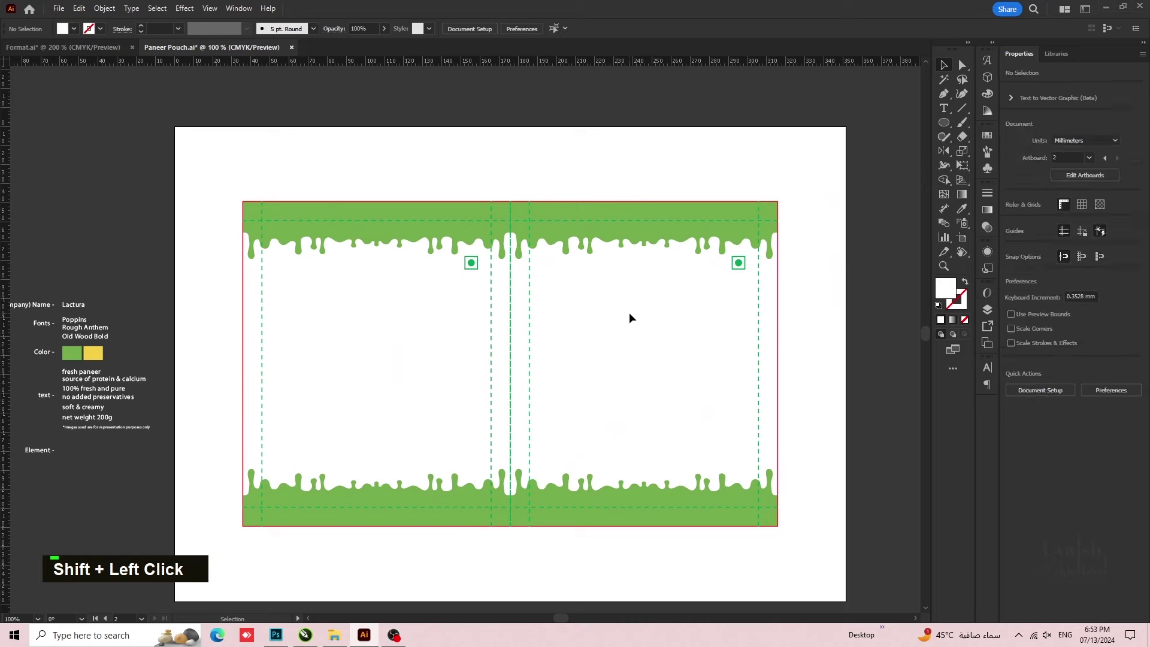
# - Scale the veg mark badge to 97% uniform via the Scale dialog
pyautogui.write('s')
pyautogui.press('Return')
pyautogui.scroll(-3)
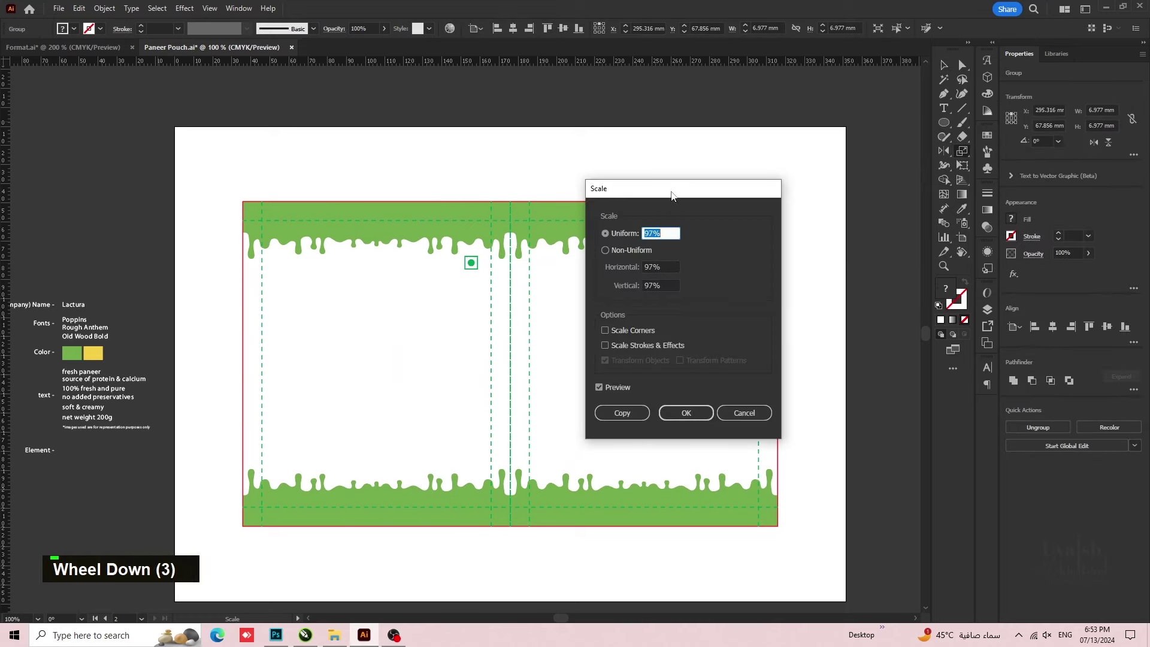
pyautogui.scroll(-3)
pyautogui.scroll(-3)
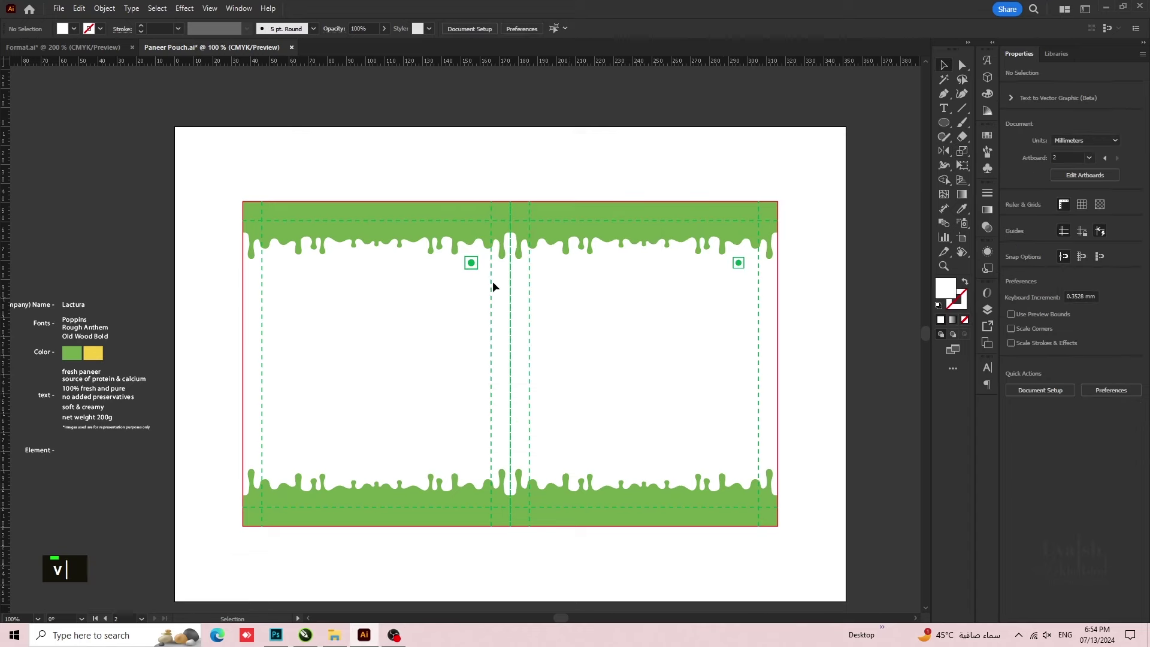
pyautogui.press('Return')
pyautogui.press('Return')
pyautogui.write('v')
pyautogui.scroll(3)
pyautogui.press('space')
# - Alt-drag a working copy of the Old Wood Bold brand note upward from the design notes
pyautogui.press('space')
pyautogui.press('space')
pyautogui.press('space')
pyautogui.press('space')
pyautogui.scroll(-3)
pyautogui.press('space')
pyautogui.press('space')
pyautogui.press('space')
pyautogui.scroll(3)
pyautogui.press('space')
pyautogui.press('space')
pyautogui.press('space')
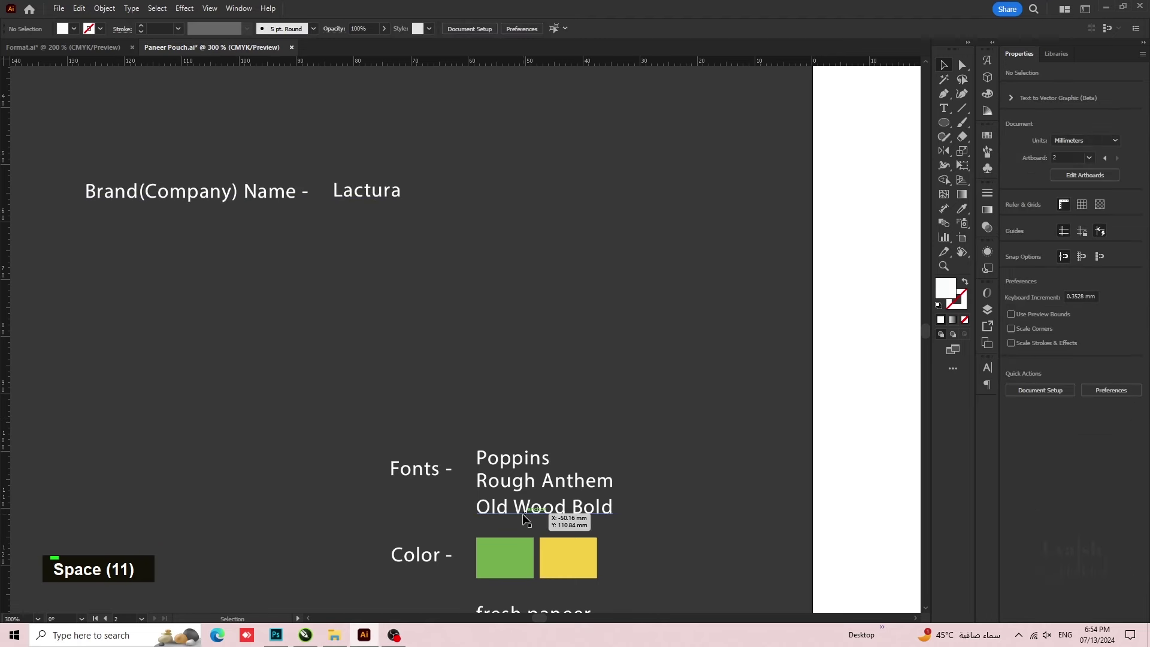
pyautogui.click(428, 479)
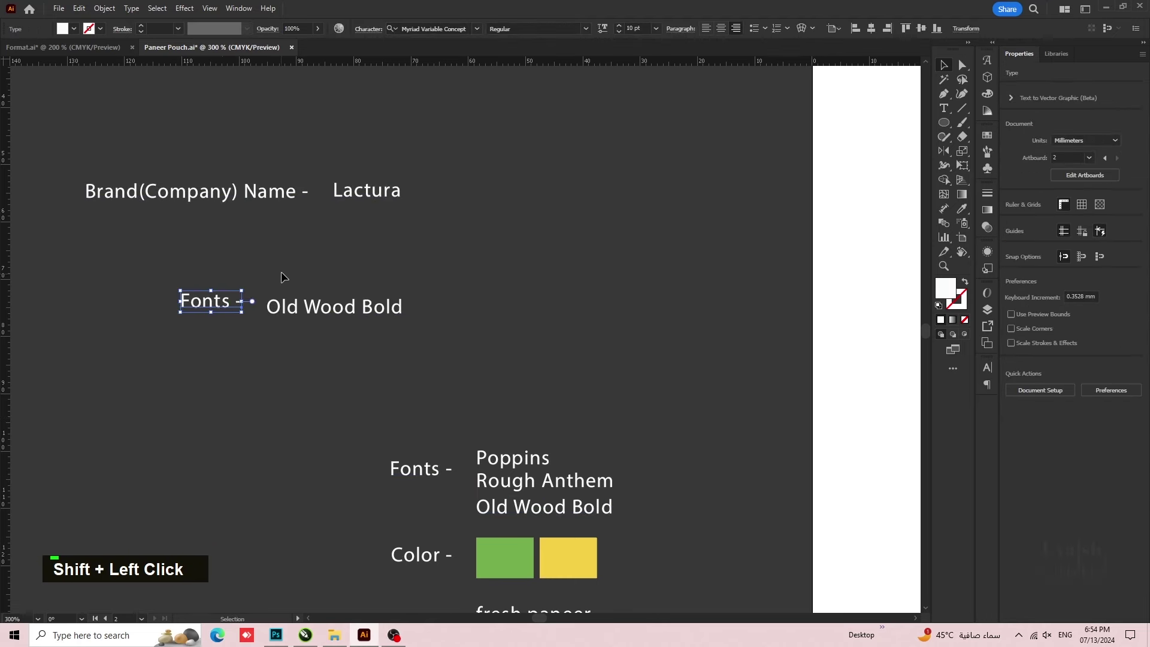
# - Delete the copied Fonts label and set the standalone Lactura text in Old Wood Bold
pyautogui.click(293, 270)
pyautogui.press('space')
pyautogui.press('space')
pyautogui.press('space')
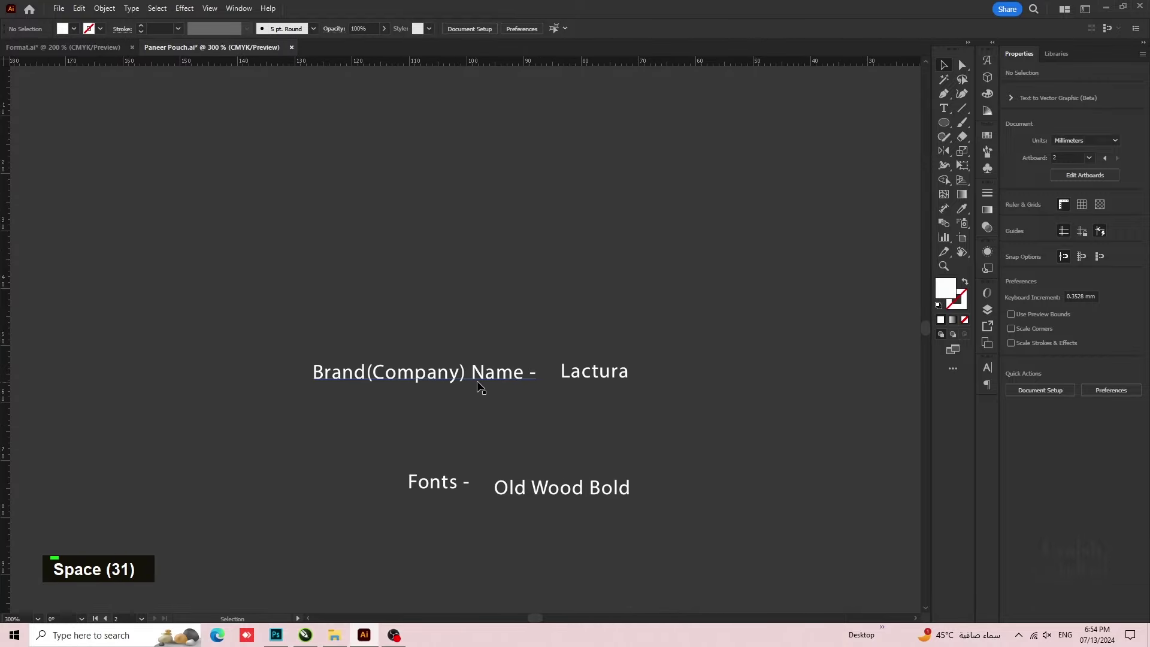
pyautogui.press('Delete')
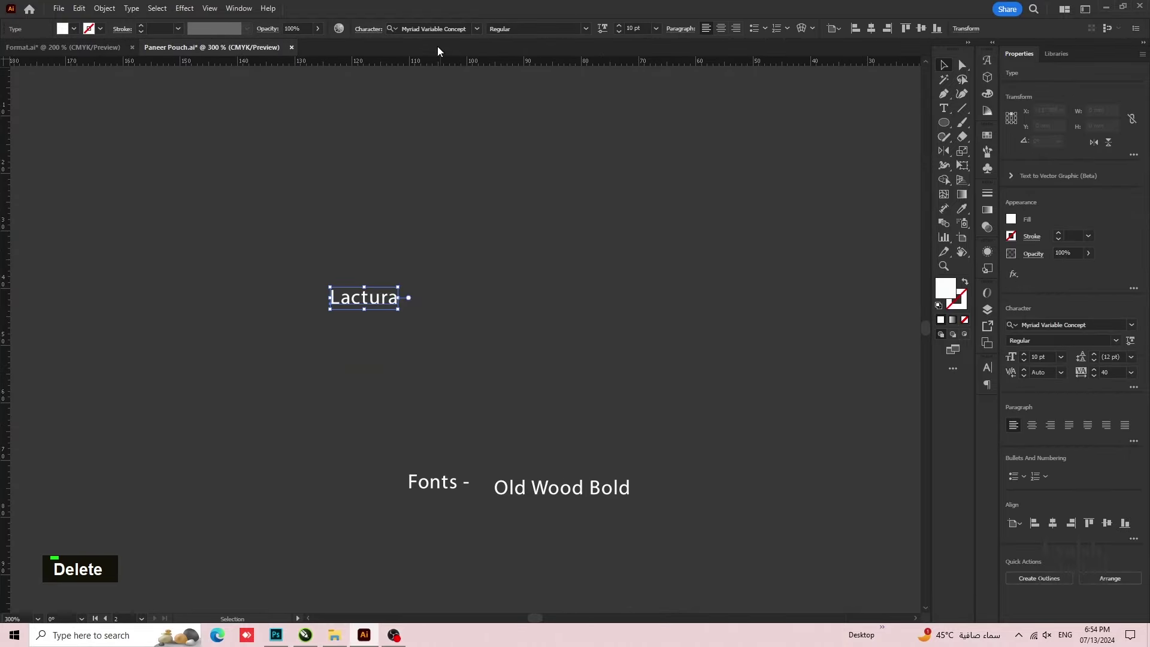
pyautogui.press('o')
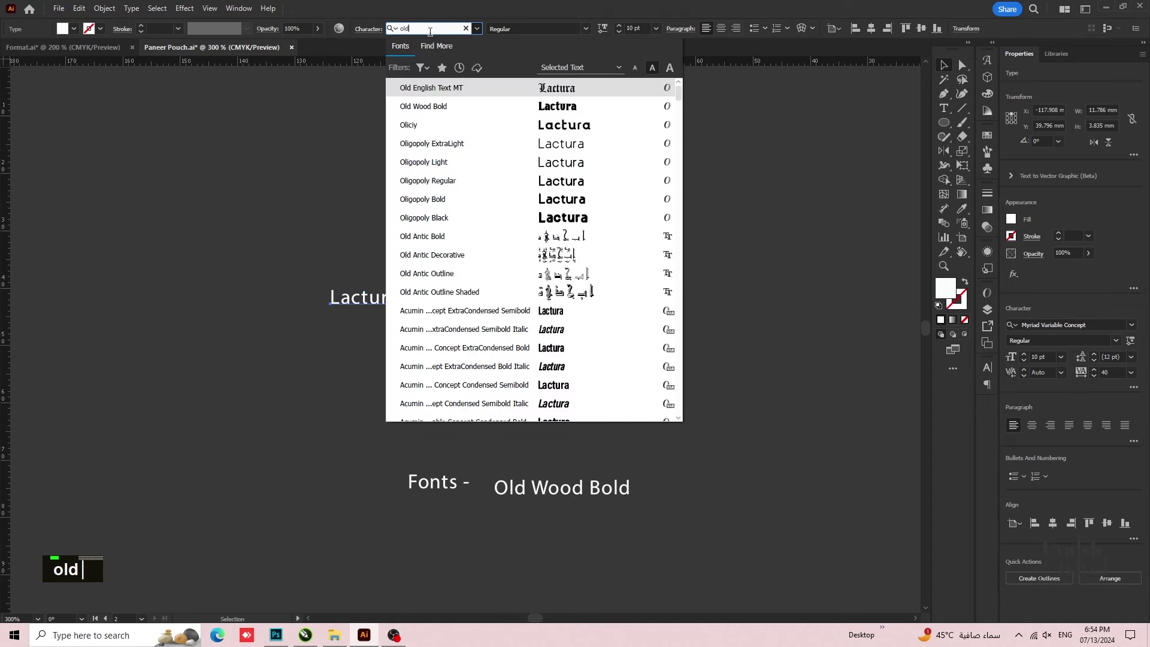
pyautogui.write('old wood')
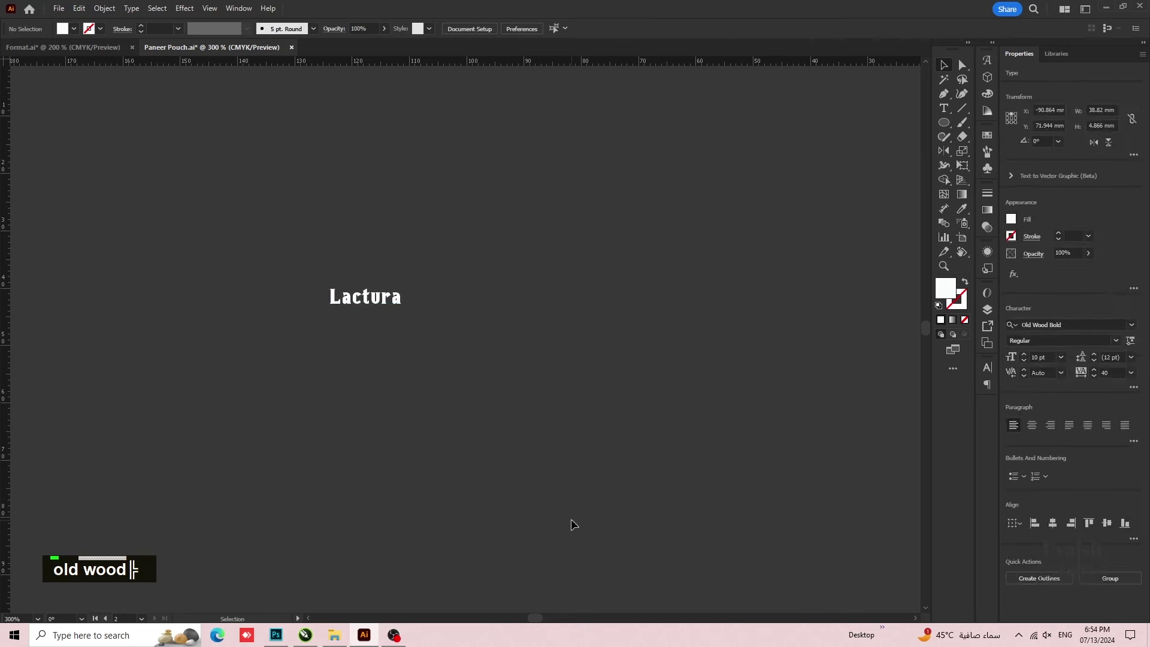
# - Scale the Lactura wordmark up and bring up its Character settings
pyautogui.scroll(3)
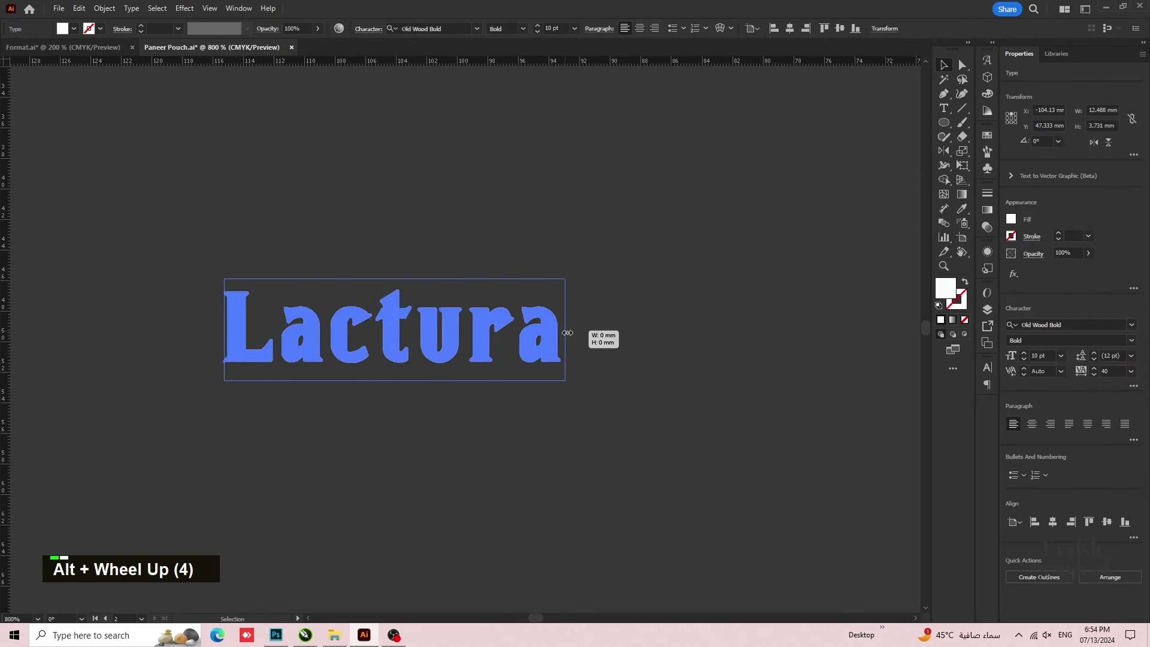
pyautogui.press('ctrl+t')
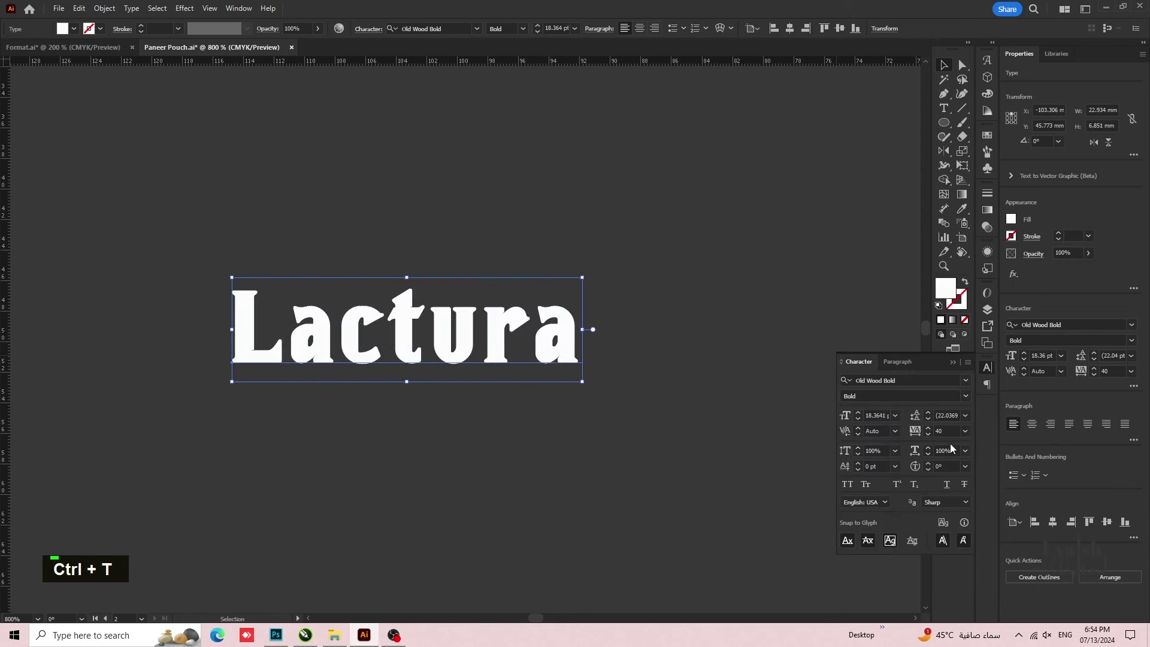
pyautogui.press('ctrl+a')
pyautogui.press('0')
# - Kern letter pairs in Lactura closer together with negative spacing, then finish editing
pyautogui.press('Return')
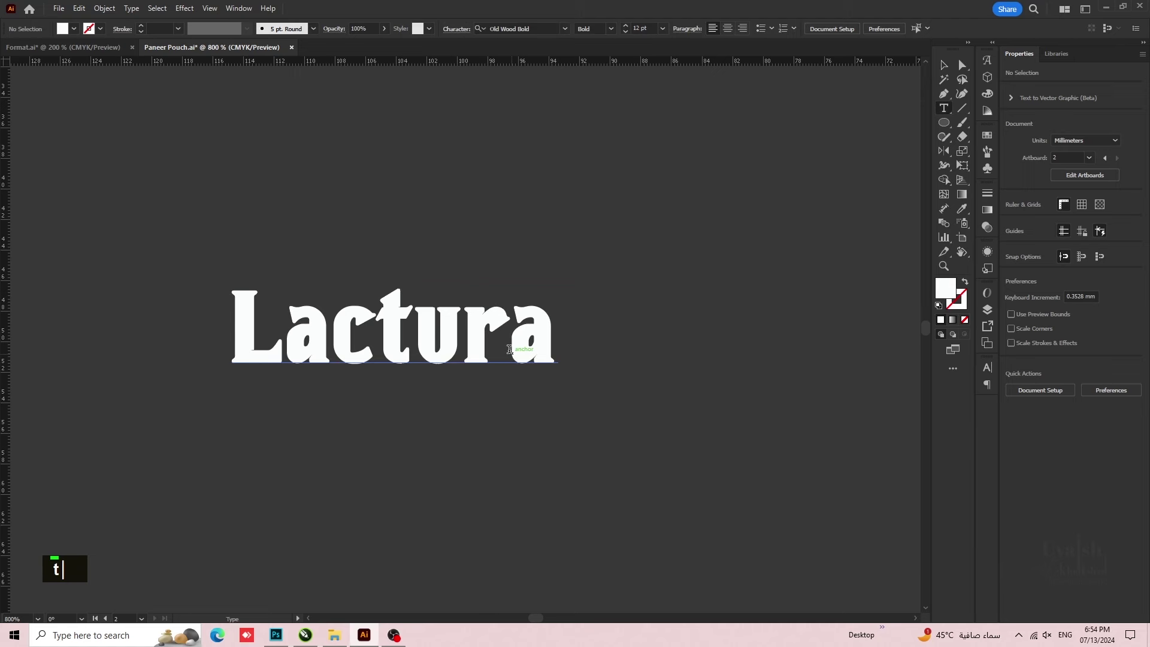
pyautogui.press('alt+Left')
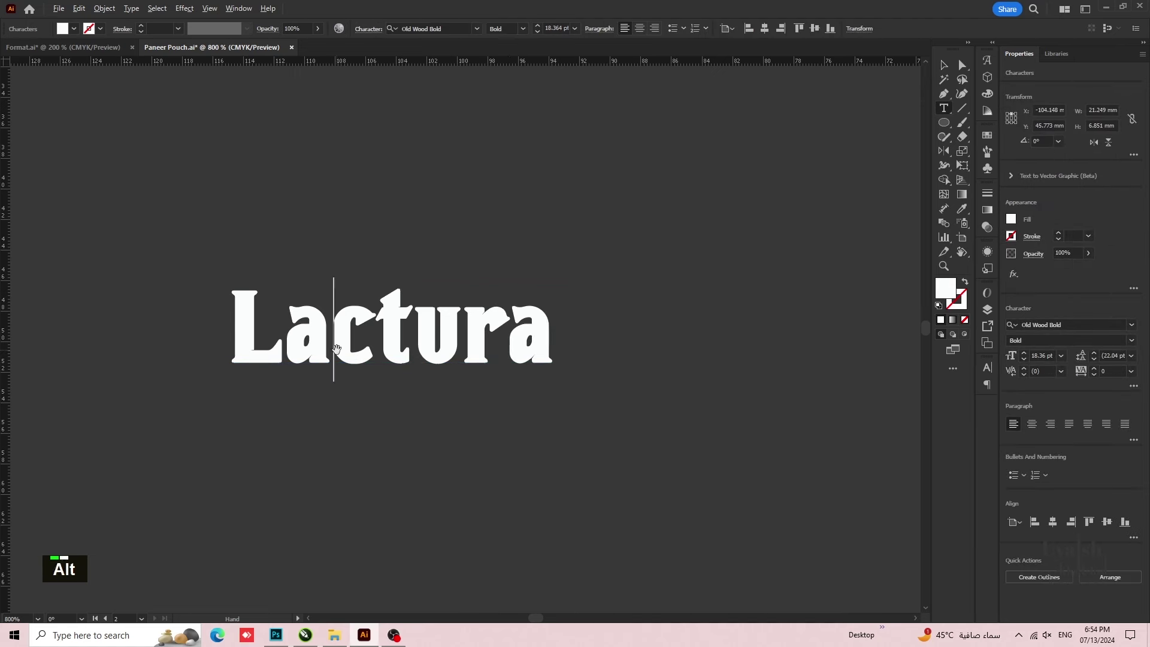
pyautogui.press('alt+Left')
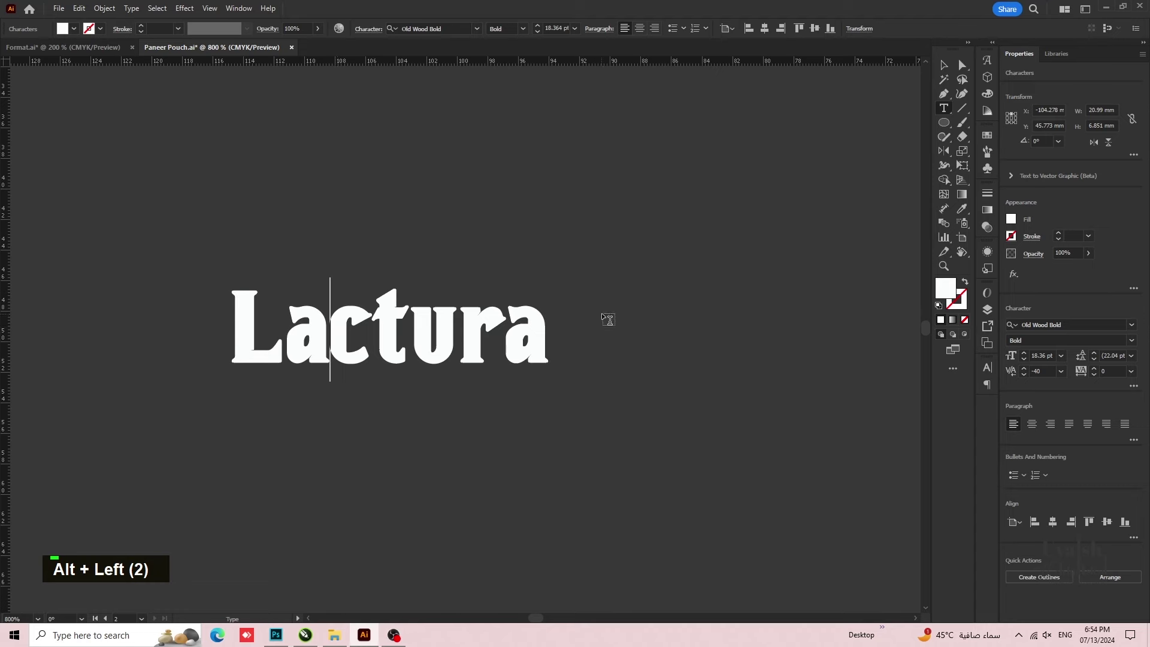
pyautogui.press('v')
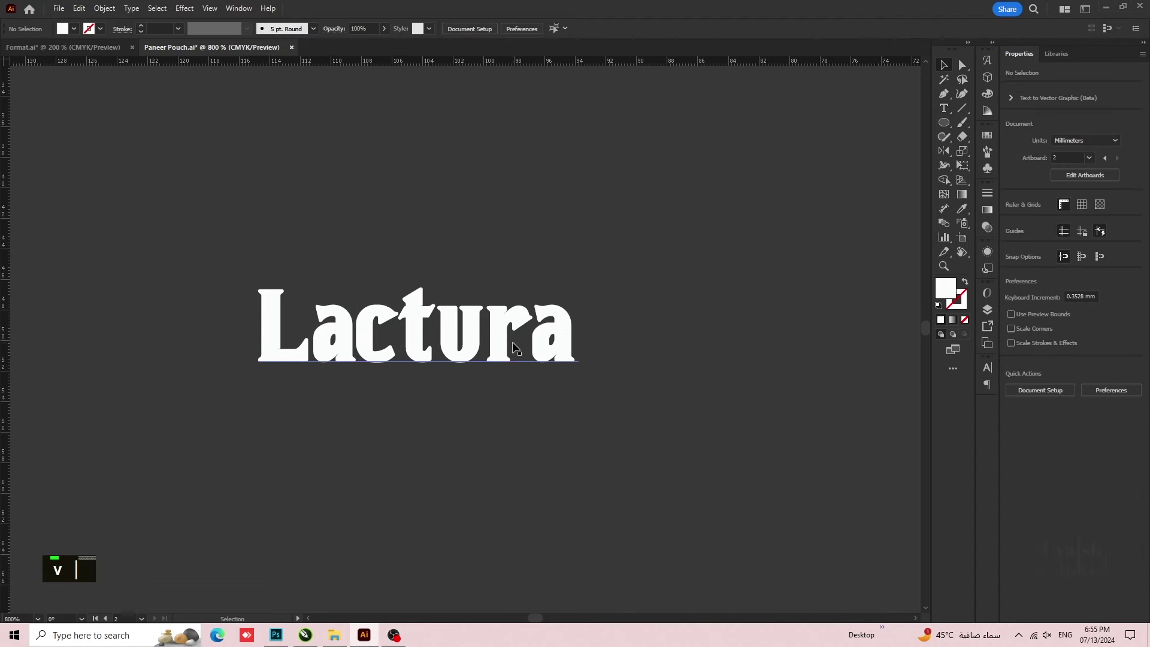
# - Insert a registered ® glyph in Arial after the wordmark
pyautogui.write('t')
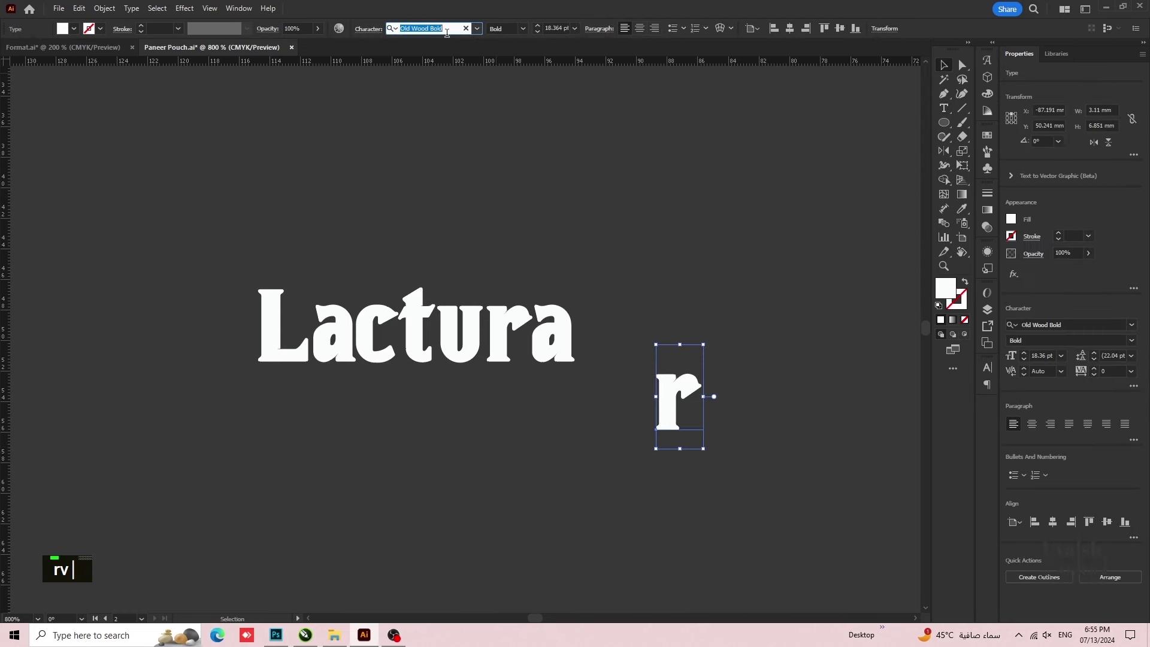
pyautogui.write('var')
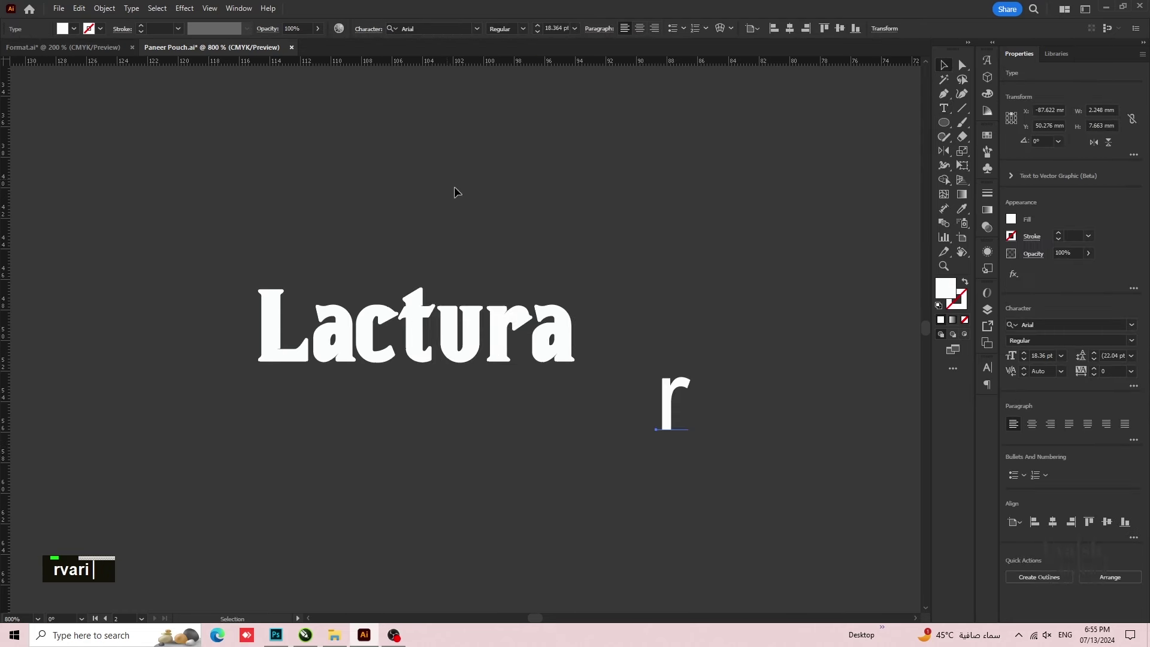
pyautogui.write('i')
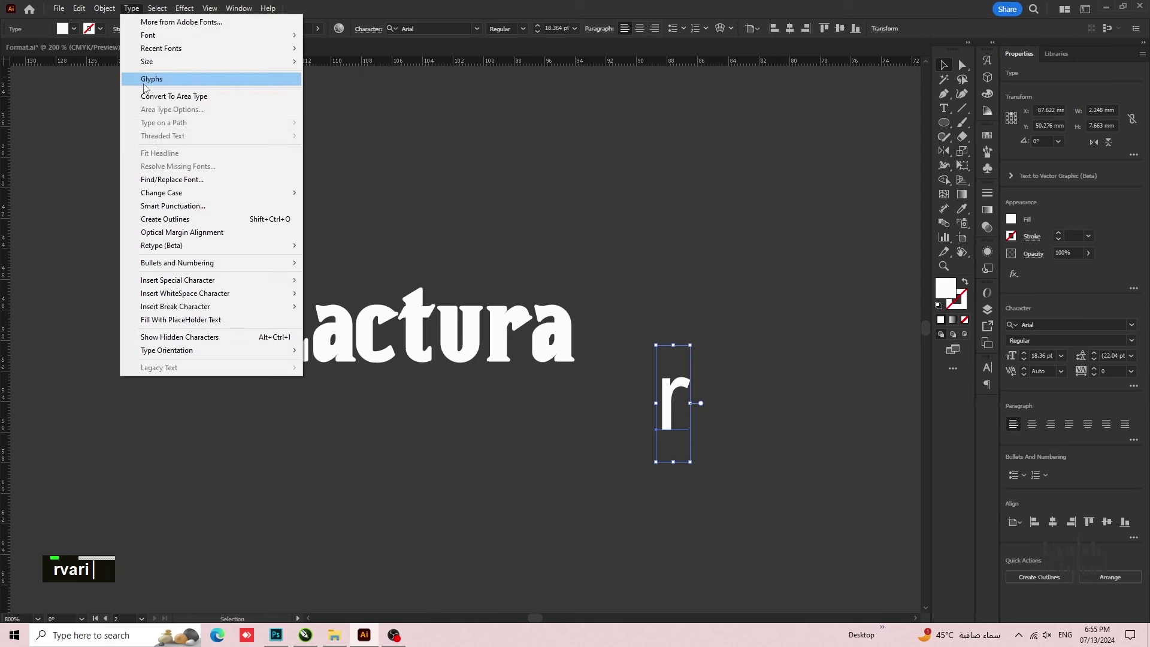
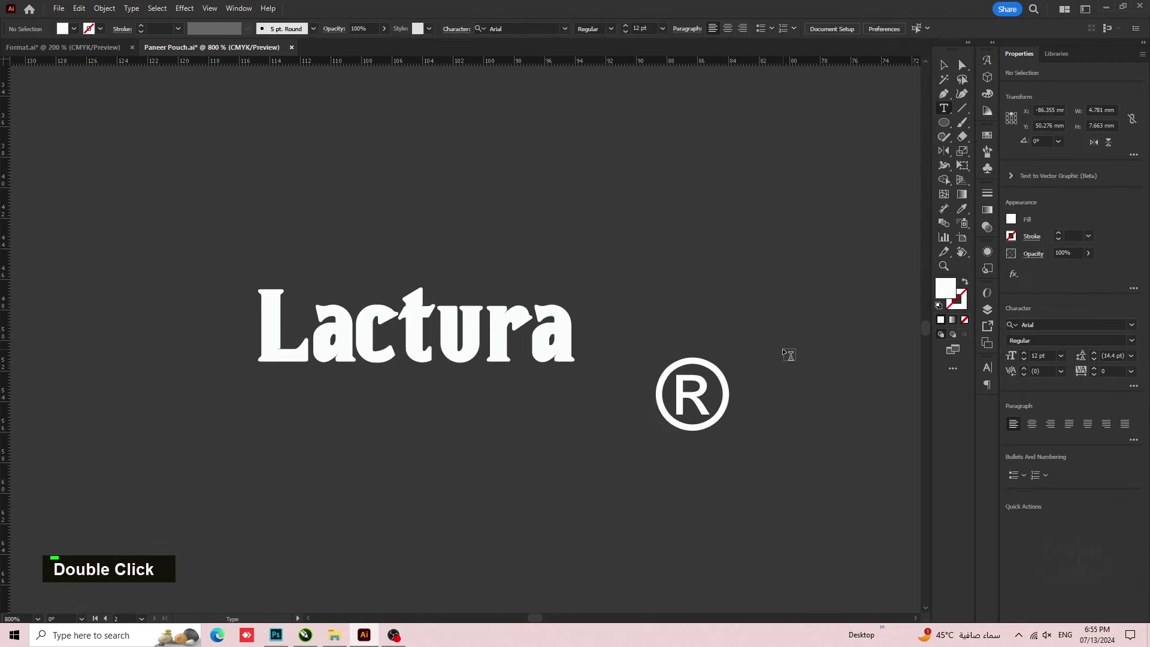
pyautogui.scroll(3)
pyautogui.click(598, 318)
# - Shrink the ® symbol and position it beside the final a of Lactura
pyautogui.scroll(3)
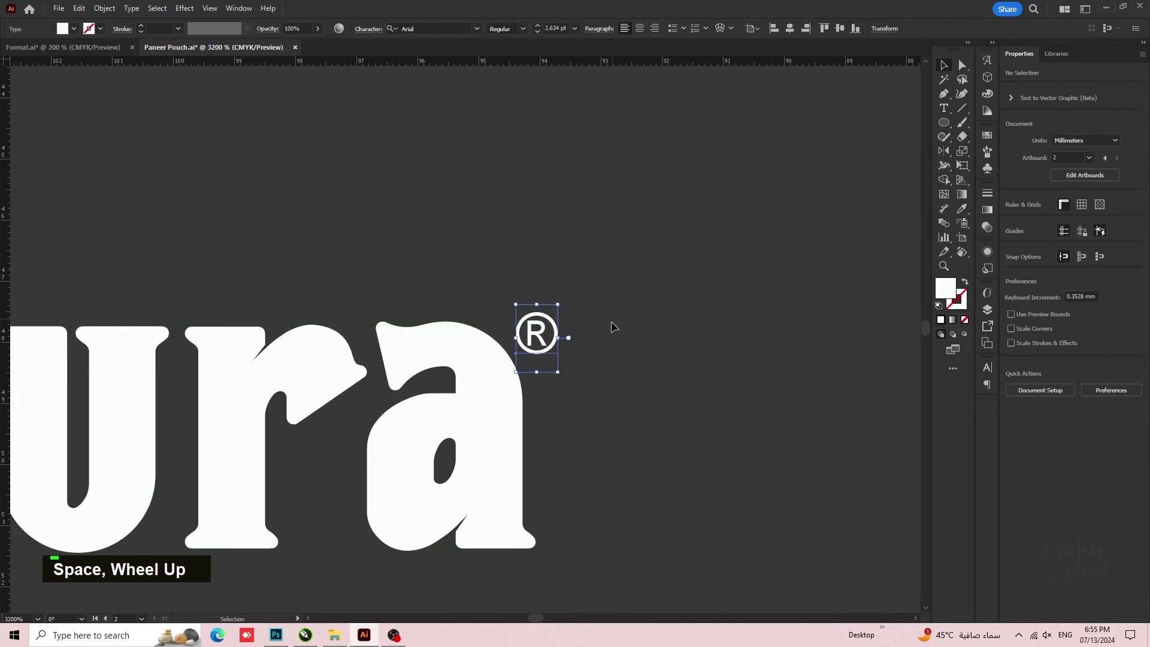
pyautogui.scroll(-3)
pyautogui.press('space')
pyautogui.scroll(3)
pyautogui.click(657, 275)
pyautogui.scroll(-3)
pyautogui.press('space')
# - Select the wordmark with its symbol and convert the lettering to outline shapes
pyautogui.scroll(-3)
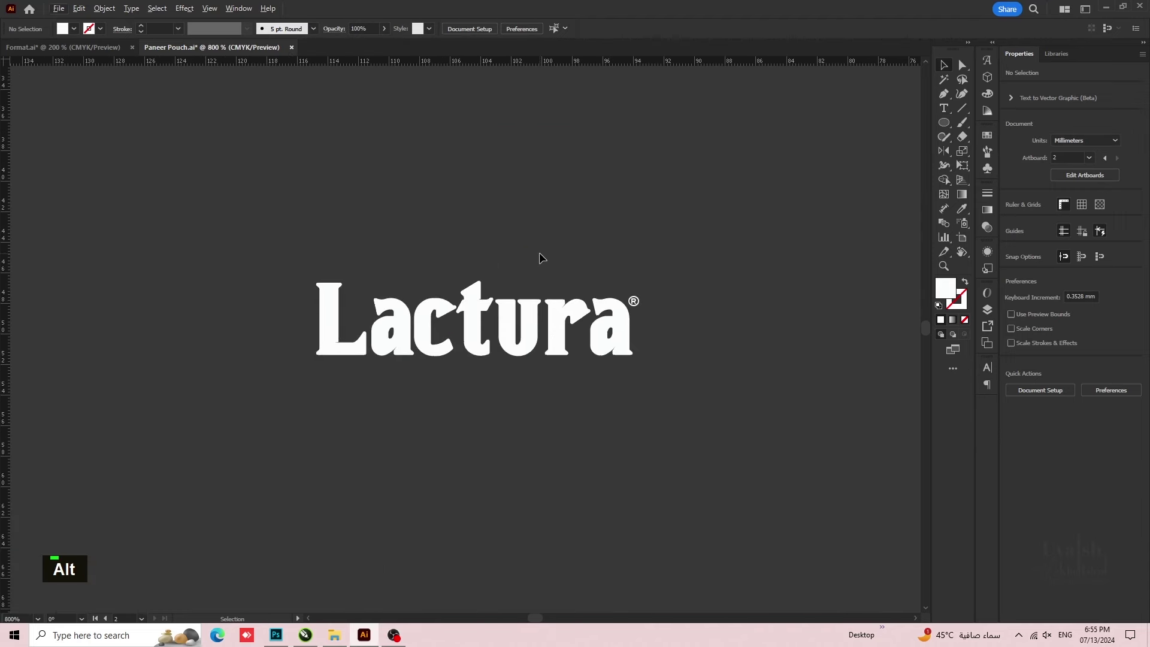
pyautogui.scroll(-3)
pyautogui.scroll(-3)
pyautogui.scroll(3)
pyautogui.scroll(3)
pyautogui.press('space')
pyautogui.rightClick(493, 322)
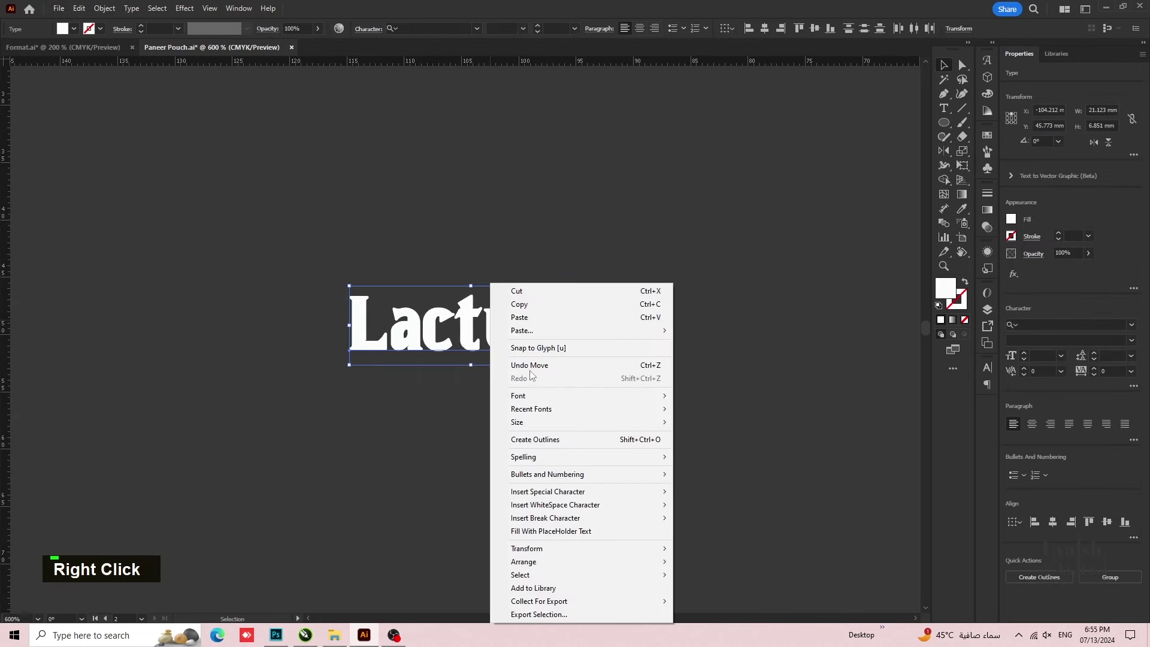
pyautogui.rightClick(569, 341)
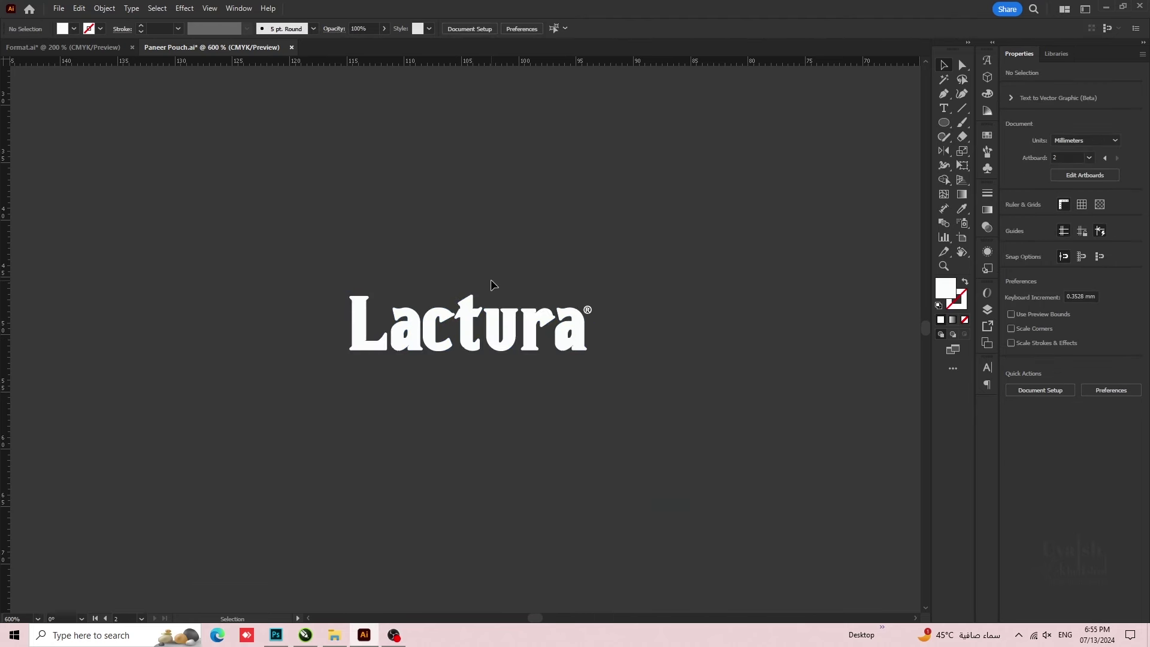
pyautogui.scroll(3)
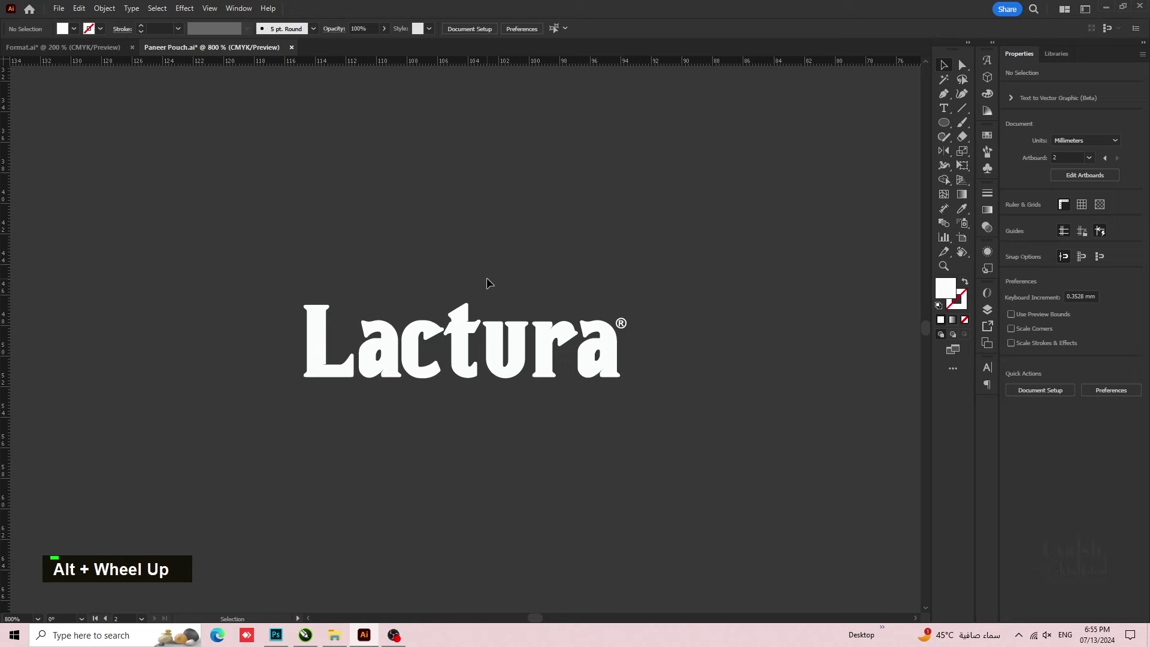
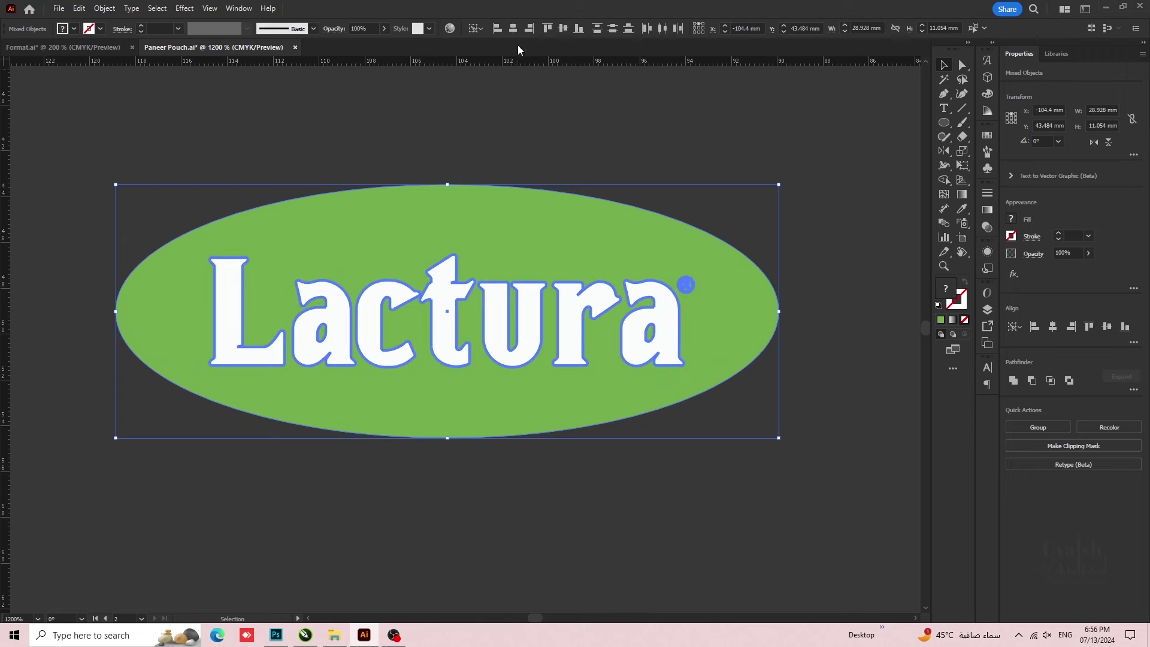
# - Offset the green oval behind the text into a larger ring with a green stroke and no fill
pyautogui.doubleClick(556, 134)
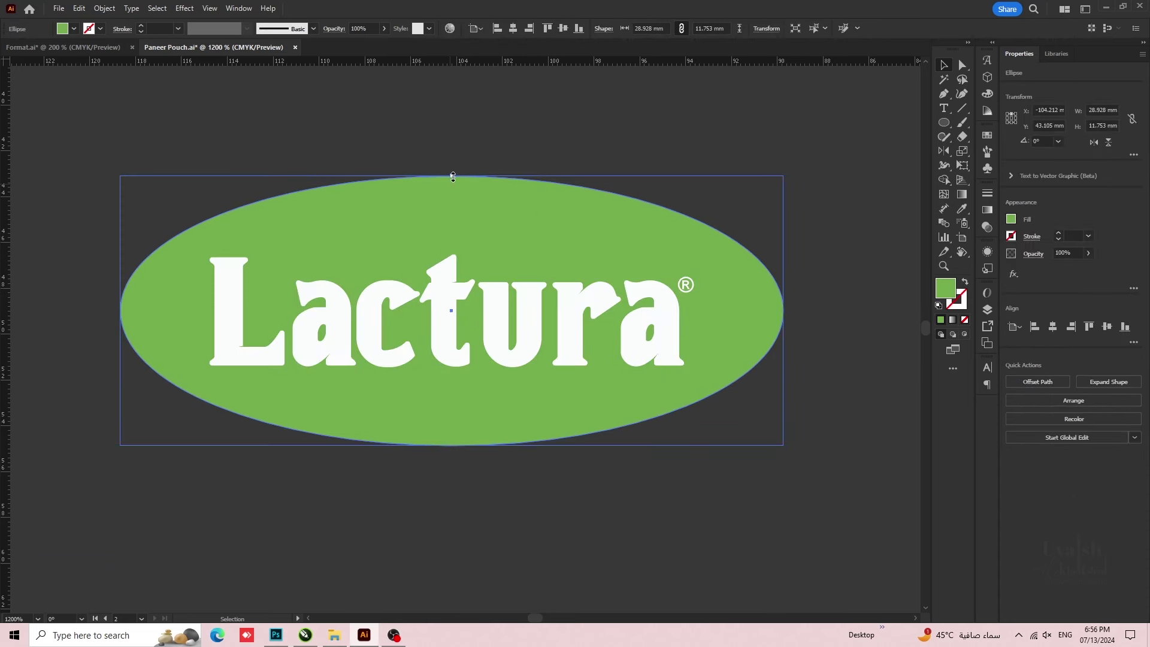
pyautogui.doubleClick(483, 197)
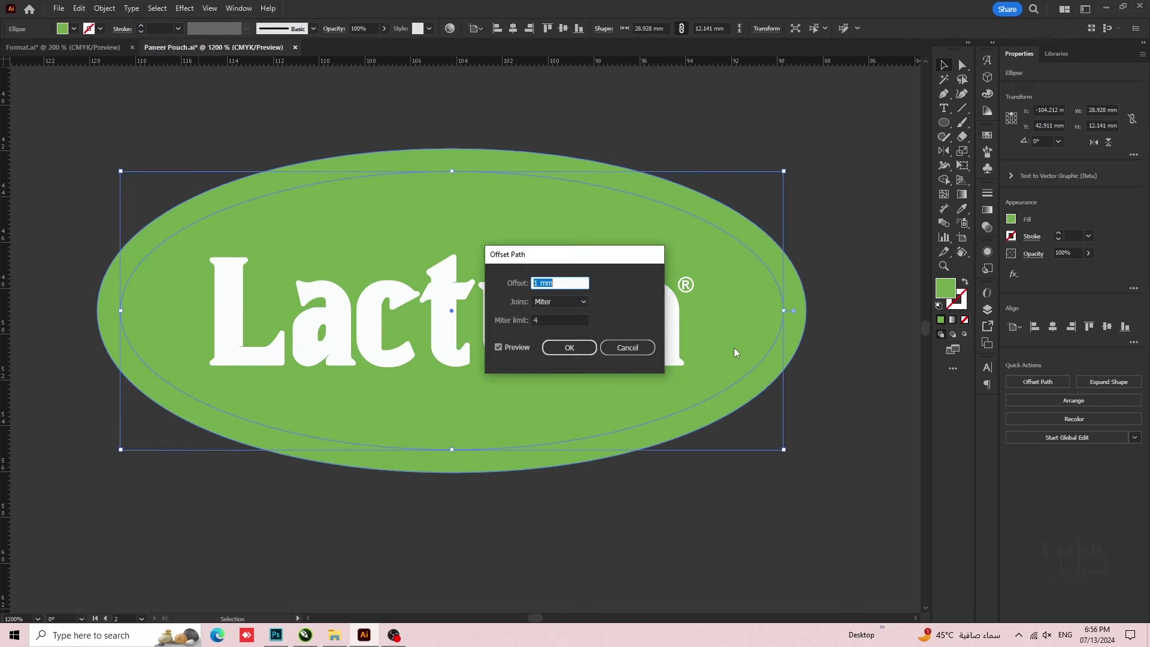
pyautogui.scroll(-3)
pyautogui.scroll(3)
pyautogui.scroll(3)
pyautogui.scroll(-3)
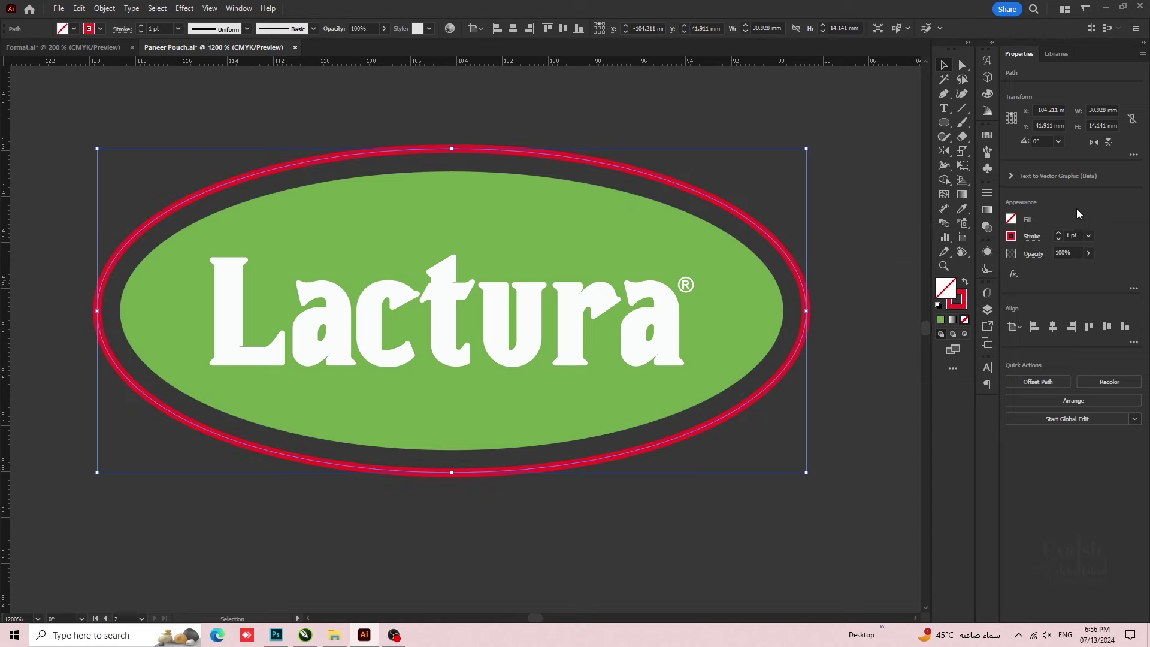
pyautogui.scroll(-3)
pyautogui.scroll(3)
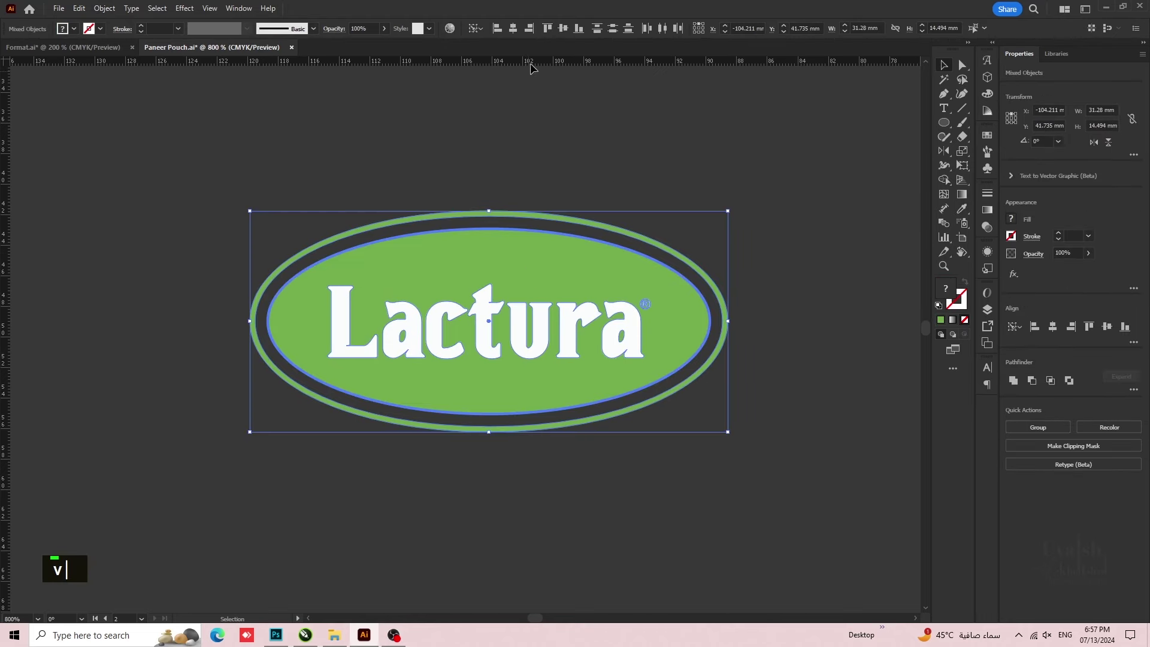
# - Align the badge parts with the wordmark and drag the finished logo toward the front panel
pyautogui.doubleClick(564, 31)
pyautogui.rightClick(508, 269)
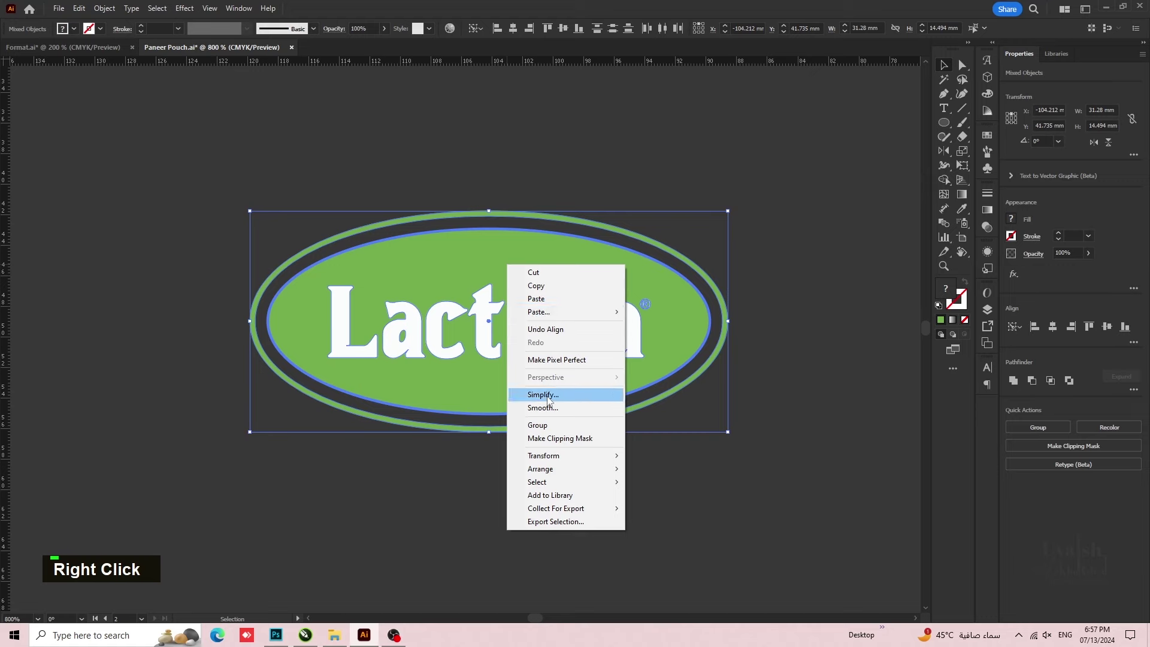
pyautogui.doubleClick(467, 175)
pyautogui.scroll(-3)
# - Centre the Lactura badge horizontally over the front panel with the top drip shape
pyautogui.press('space')
pyautogui.scroll(-3)
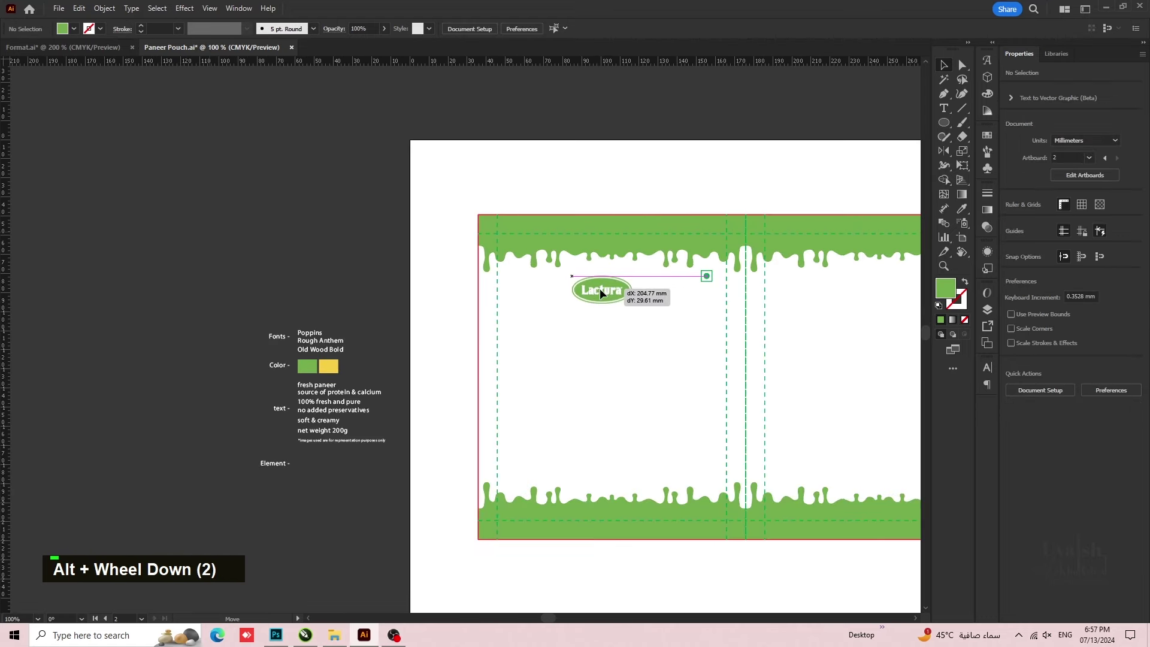
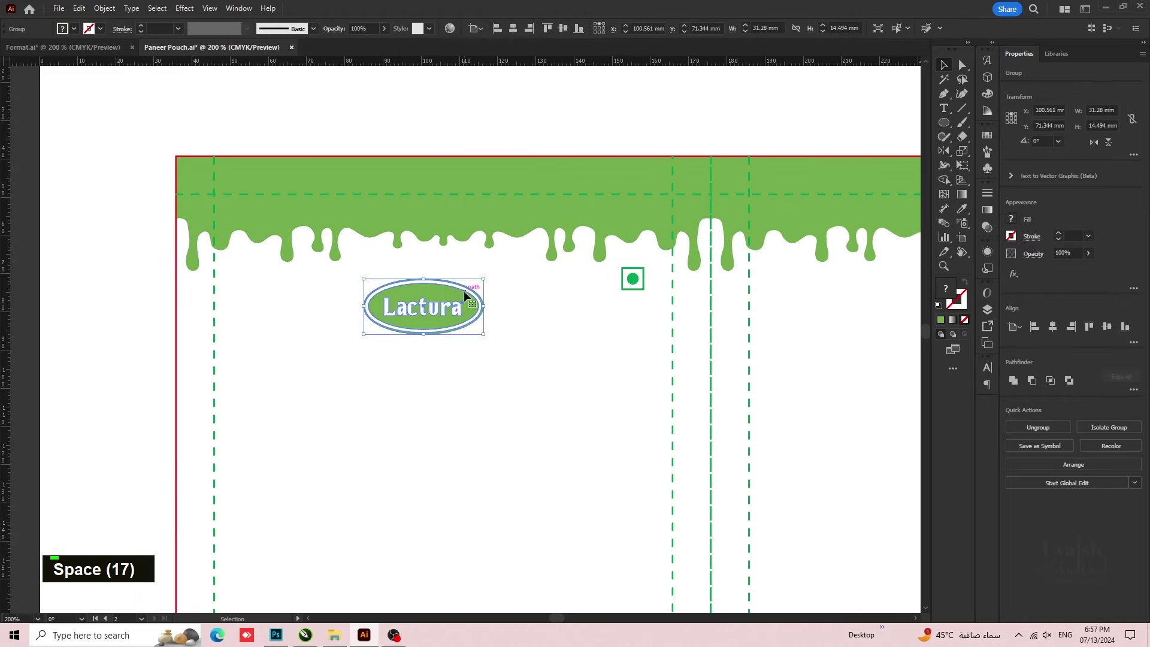
pyautogui.click(471, 218)
pyautogui.click(470, 217)
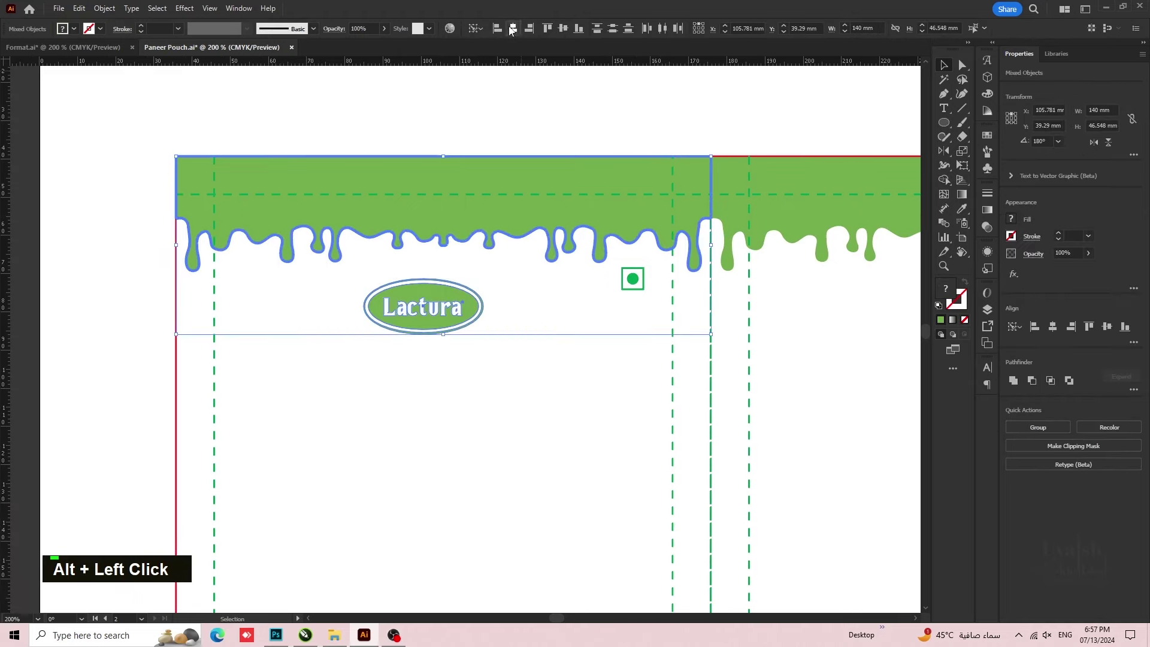
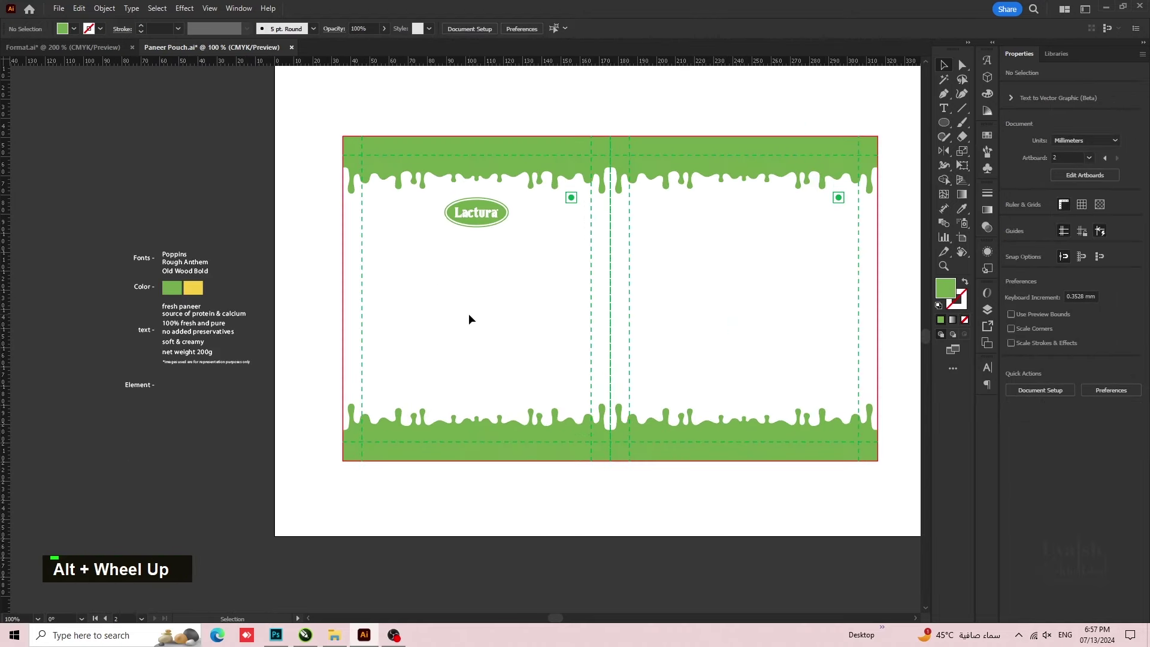
# - Remove the Old Wood Bold line and the green swatch from the design notes
pyautogui.press('space')
pyautogui.scroll(3)
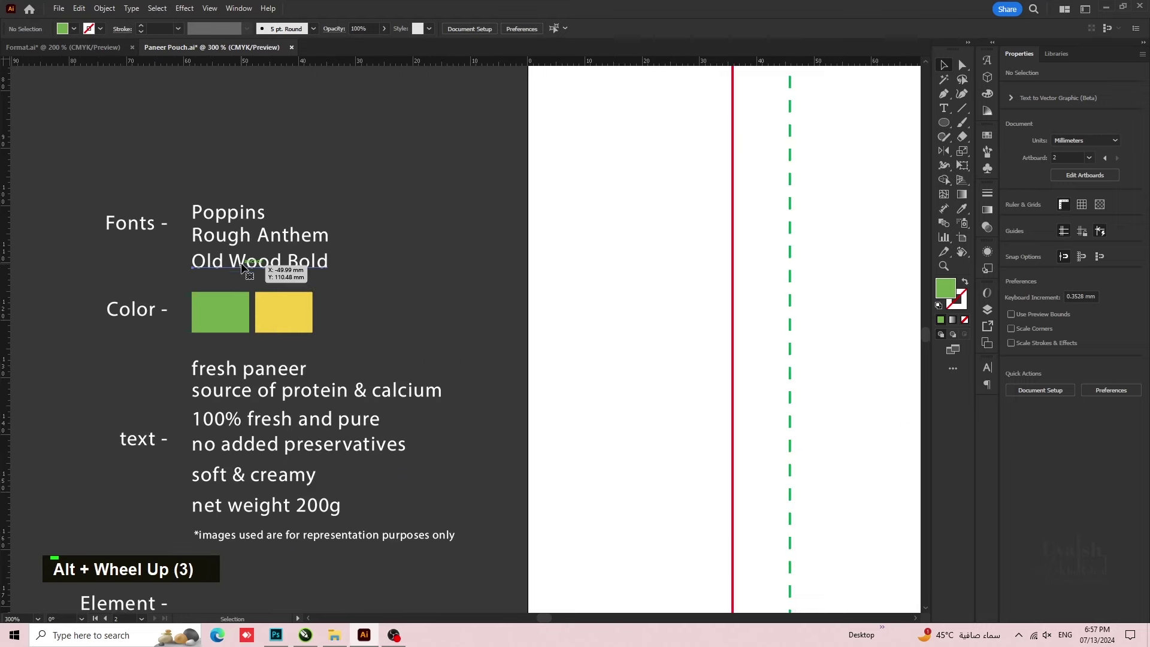
pyautogui.scroll(3)
pyautogui.press('Delete')
pyautogui.scroll(-3)
pyautogui.press('space')
pyautogui.scroll(-3)
pyautogui.press('space')
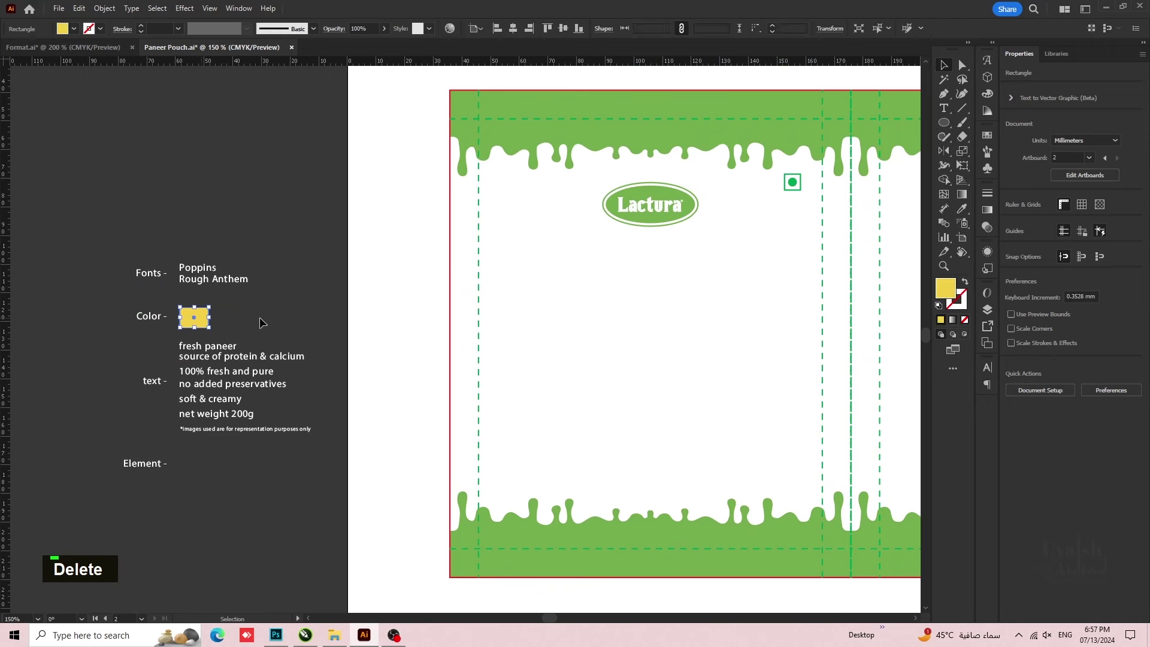
# - Open Paneer.png from the project folder in Photoshop and zoom into the photo
pyautogui.press('Delete')
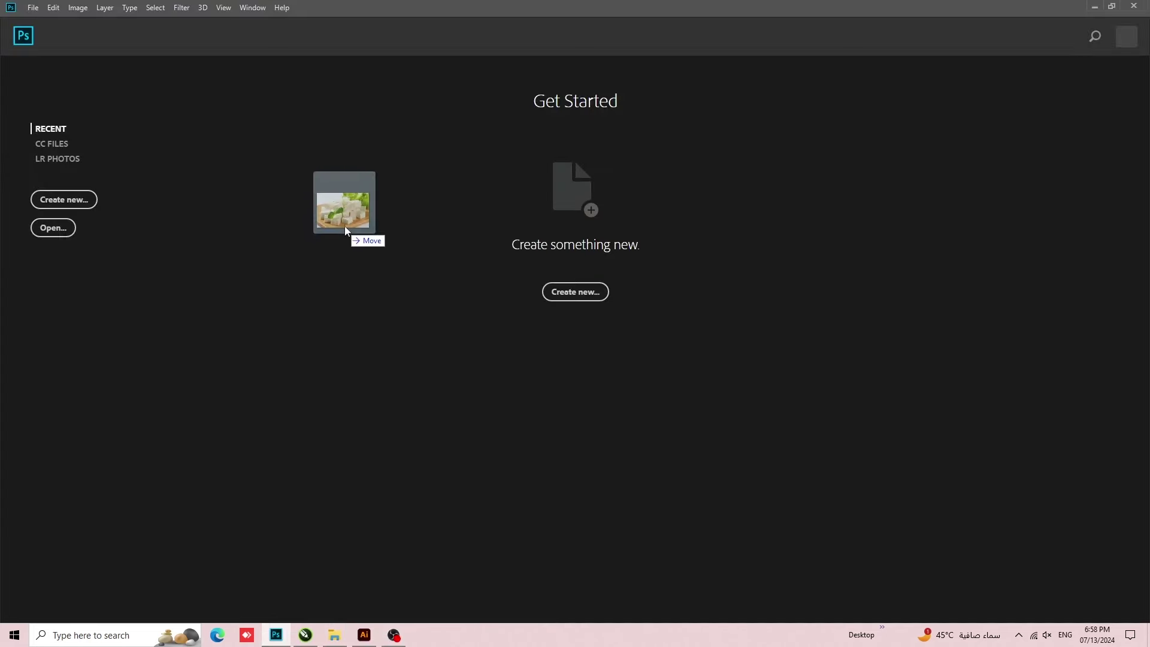
pyautogui.press('ctrl+h')
pyautogui.scroll(-3)
pyautogui.scroll(3)
pyautogui.scroll(3)
pyautogui.press('space')
pyautogui.press('space')
# - Lasso-trace the cubes' top edge and add a dark navy Solid Color fill layer below Layer 1
pyautogui.press('space')
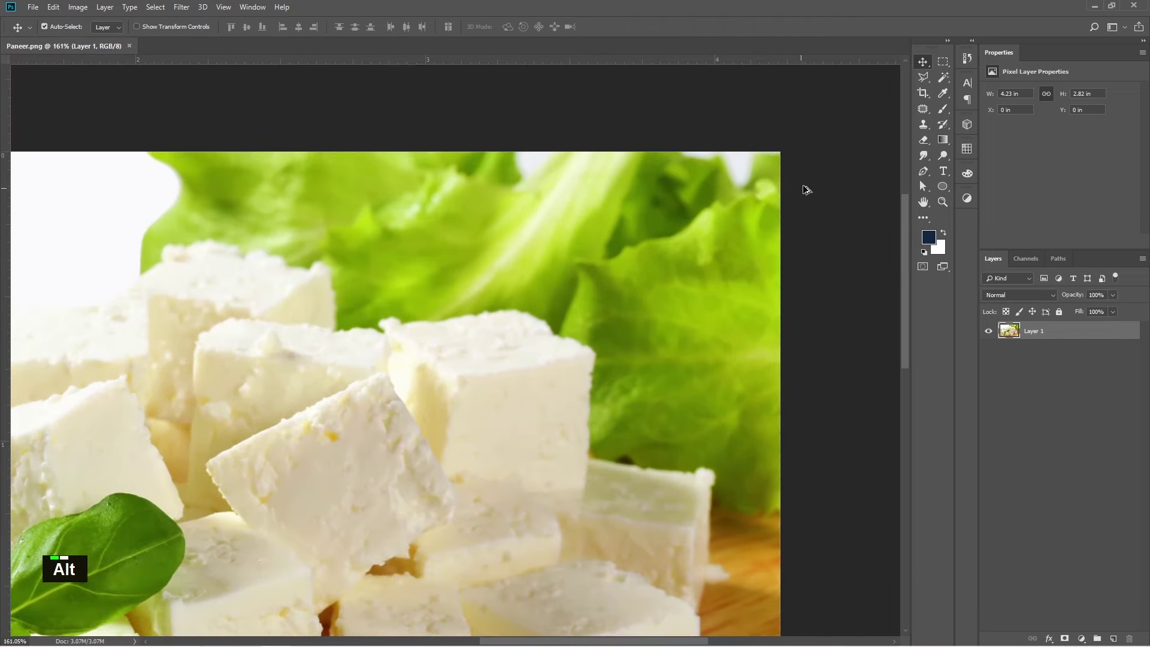
pyautogui.scroll(3)
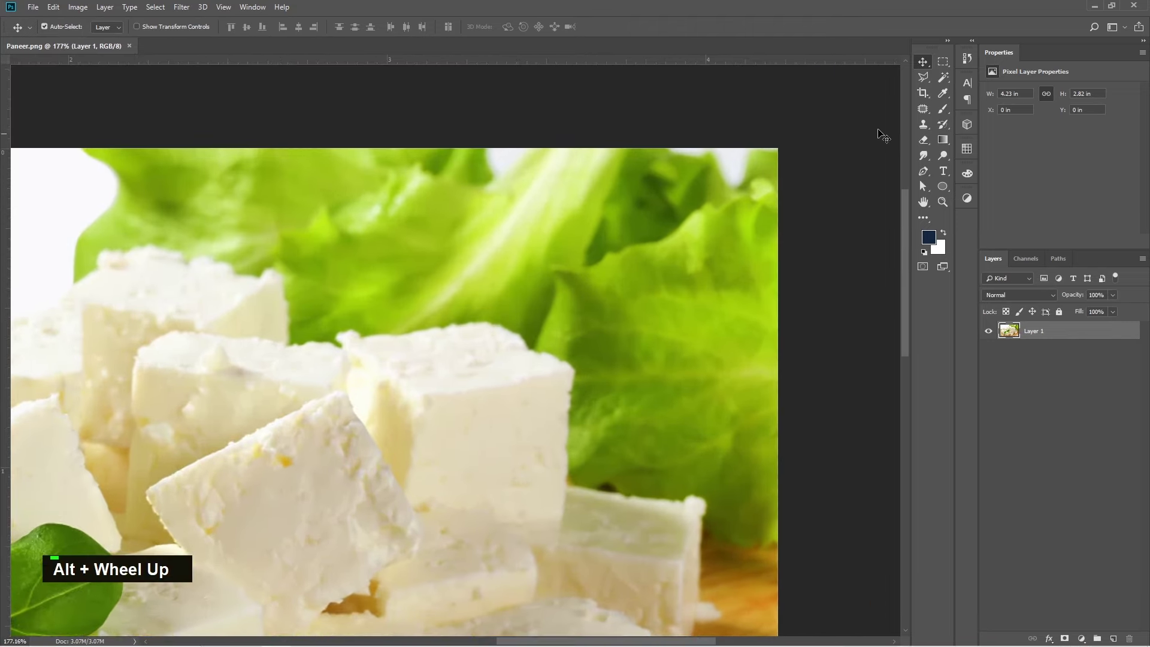
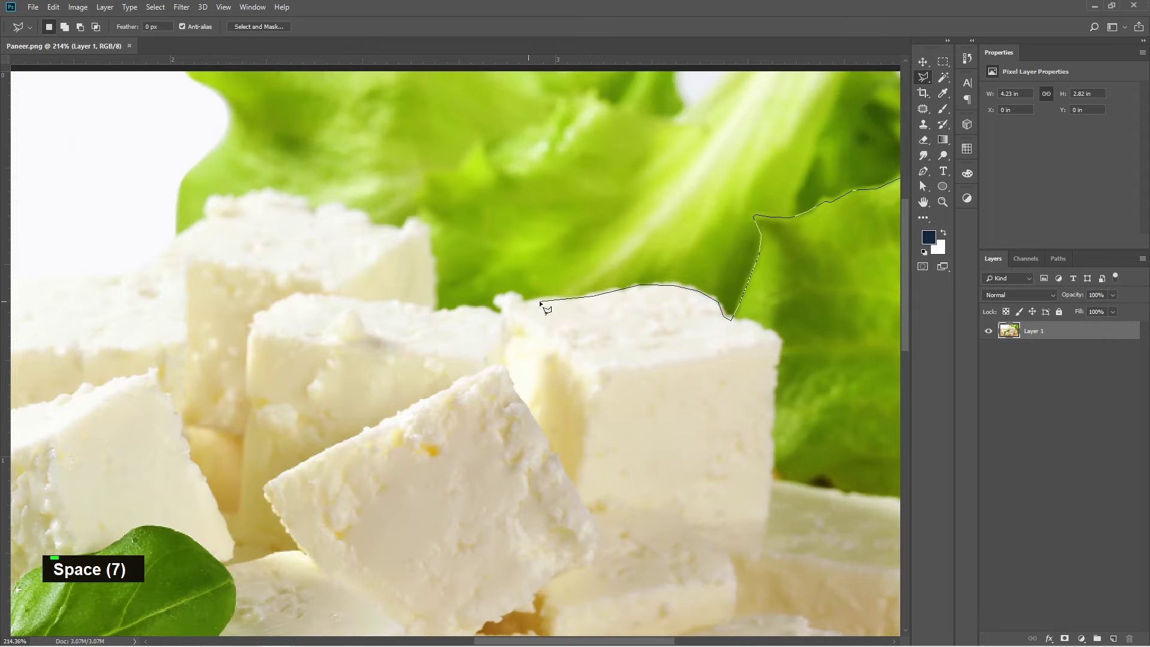
pyautogui.press('BackSpace')
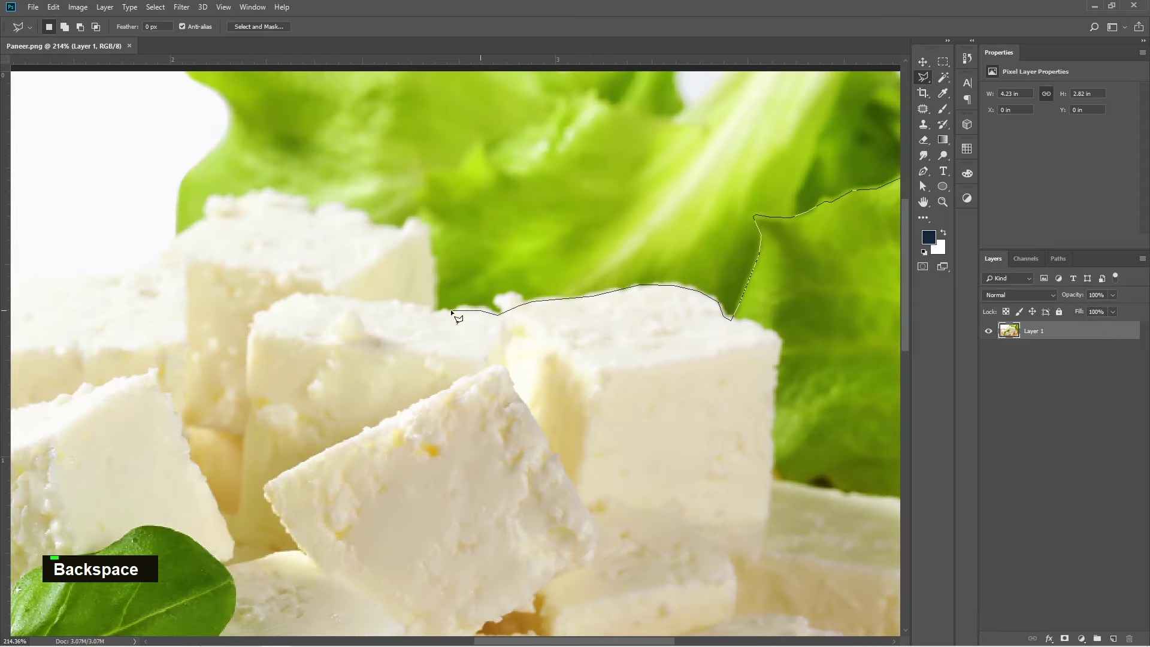
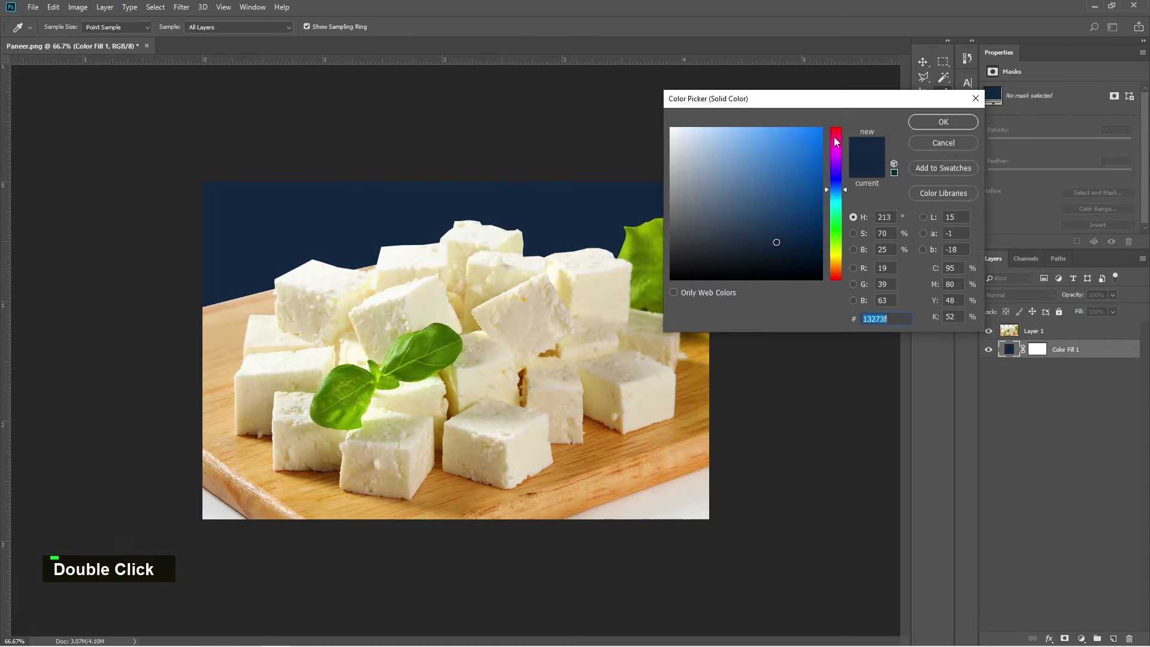
# - Change the fill layer to red and add a layer mask to Layer 1
pyautogui.scroll(3)
pyautogui.press('space')
pyautogui.press('space')
pyautogui.press('space')
pyautogui.press('space')
pyautogui.scroll(3)
# - Paint black with a resized brush over the background above the paneer cubes
pyautogui.press('space')
pyautogui.press('space')
pyautogui.press('space')
pyautogui.press('b')
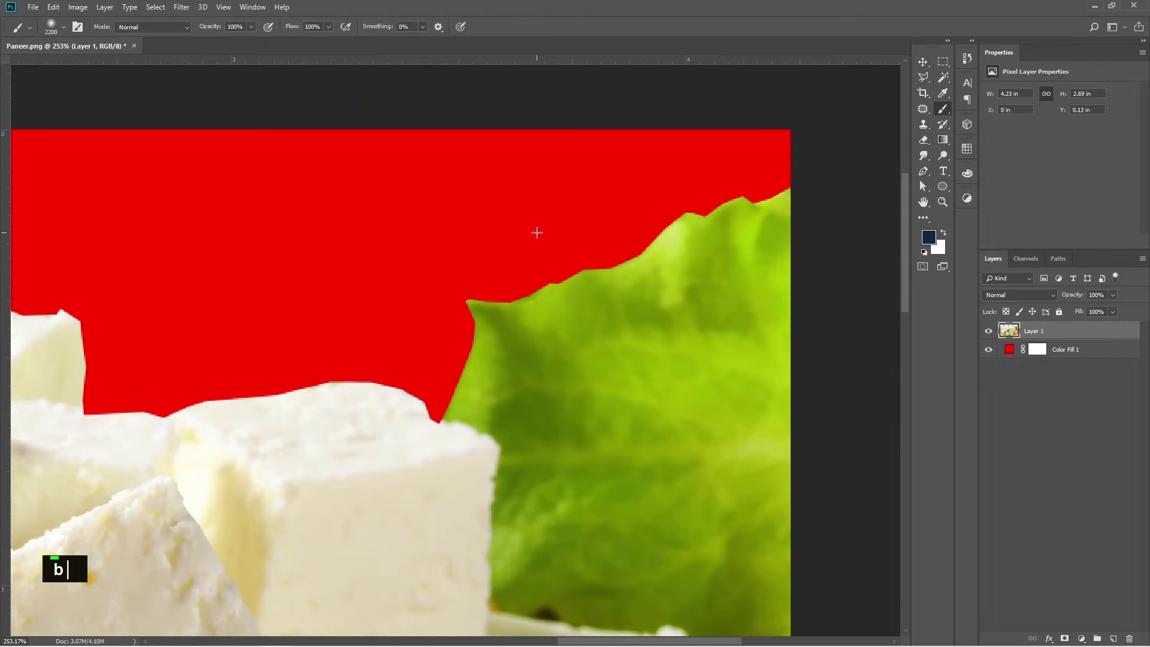
pyautogui.write('b[[[[[[[[[[[[[[[[[[[[')
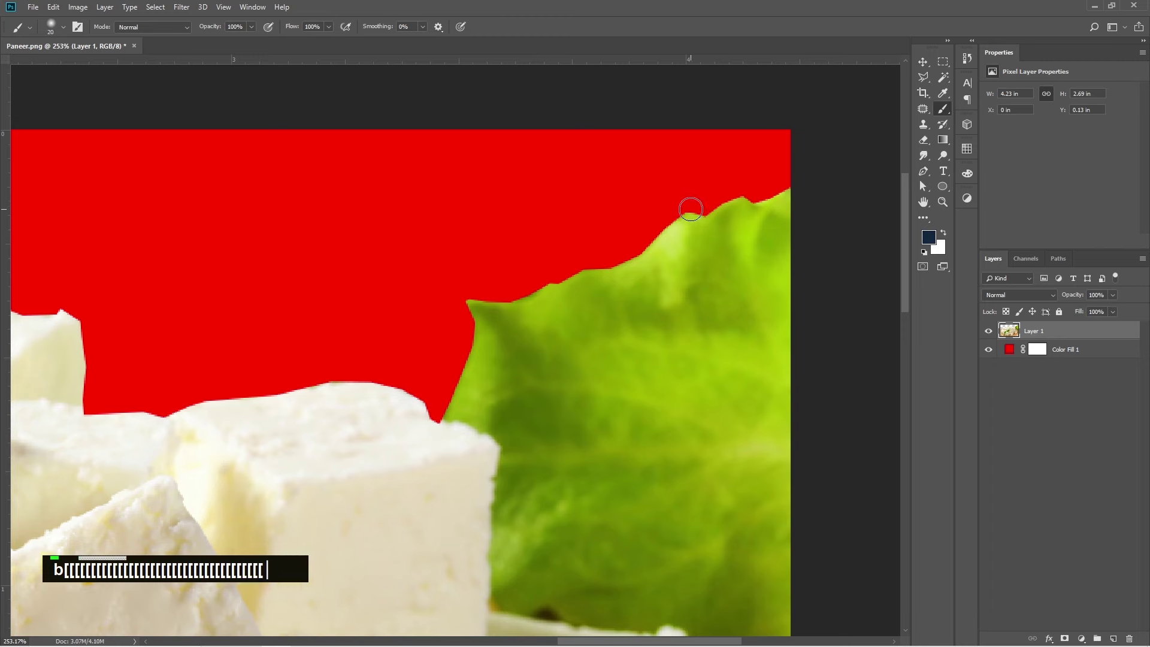
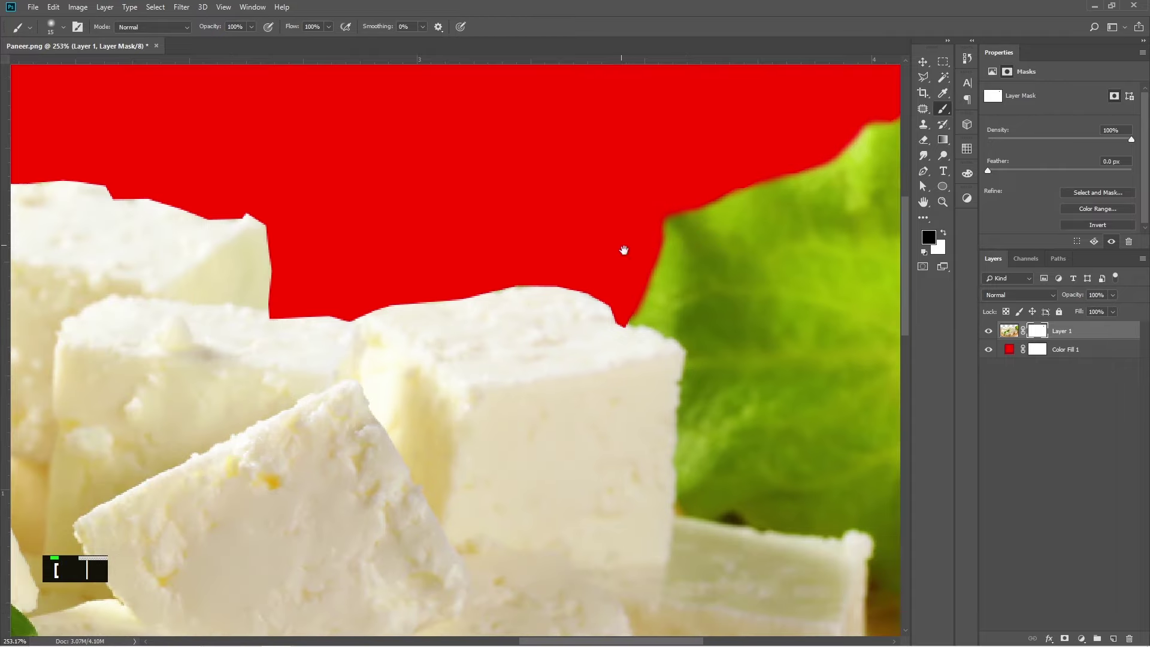
pyautogui.press('v')
# - Clean up the cubes' top edges on the mask and fit the whole photo in view
pyautogui.scroll(-3)
pyautogui.scroll(3)
pyautogui.press('space')
pyautogui.press('space')
pyautogui.press('space')
pyautogui.scroll(3)
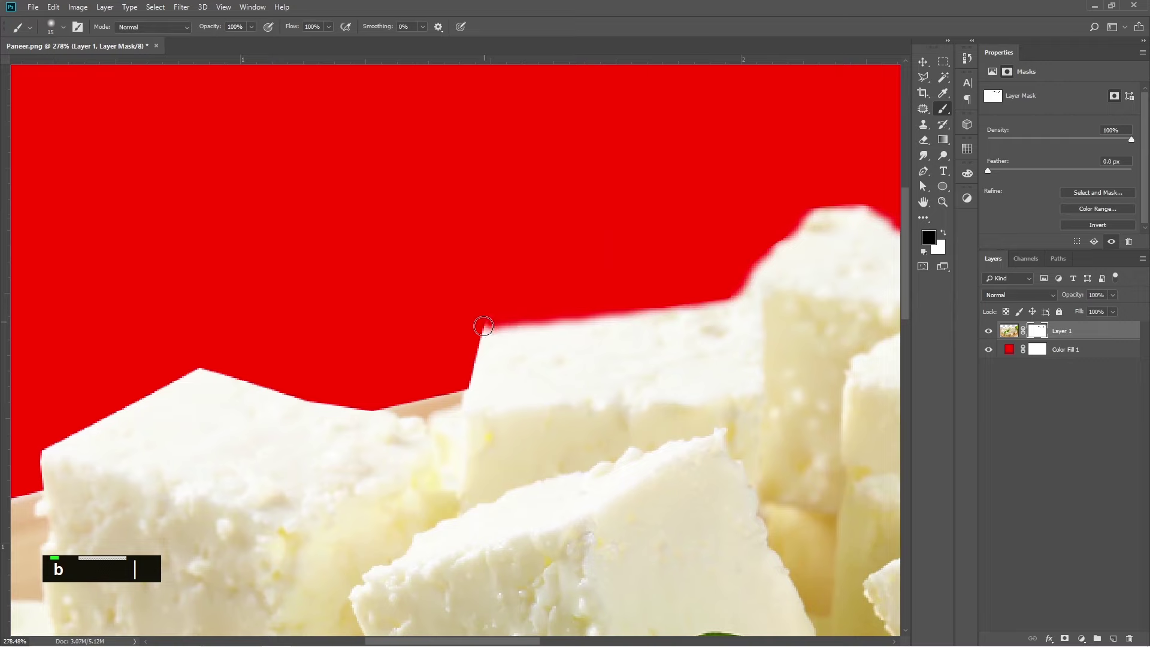
pyautogui.scroll(-3)
pyautogui.press('v')
pyautogui.scroll(3)
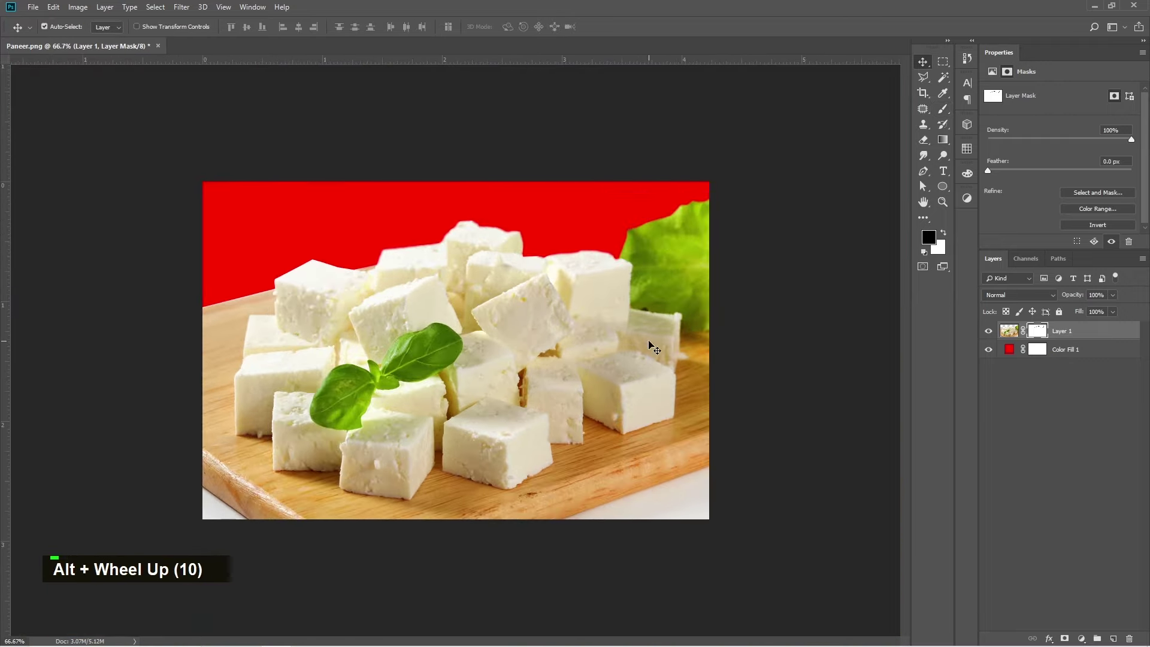
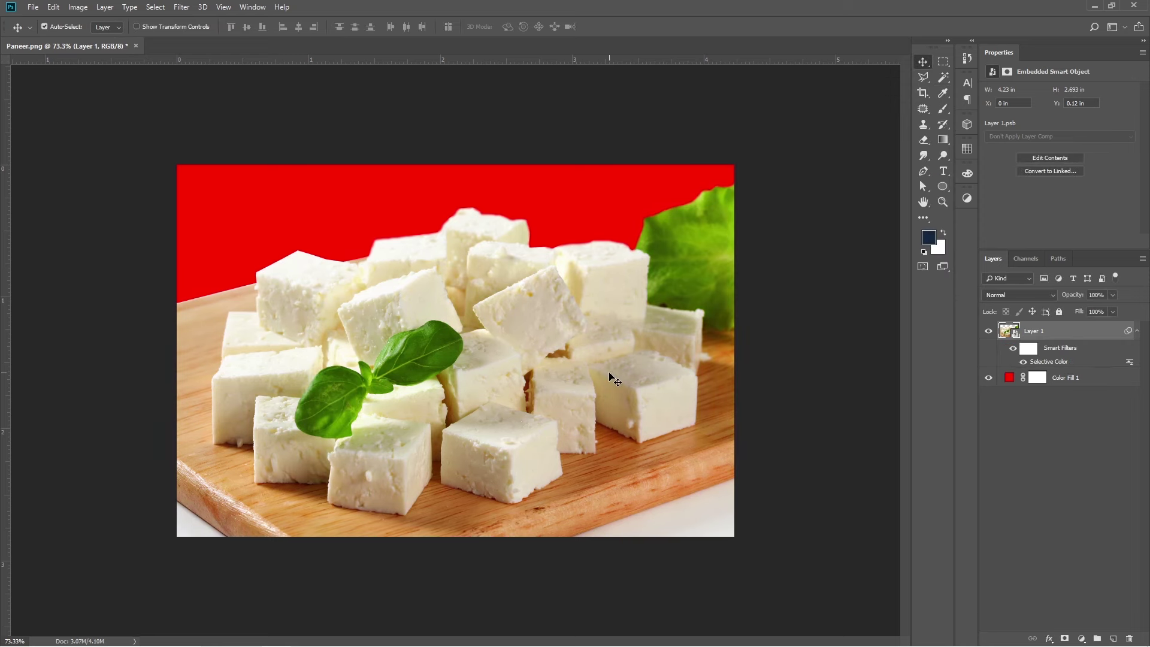
# - Add a Curves adjustment to the smart-object photo and delete the Color Fill 1 layer
pyautogui.press('ctrl+m')
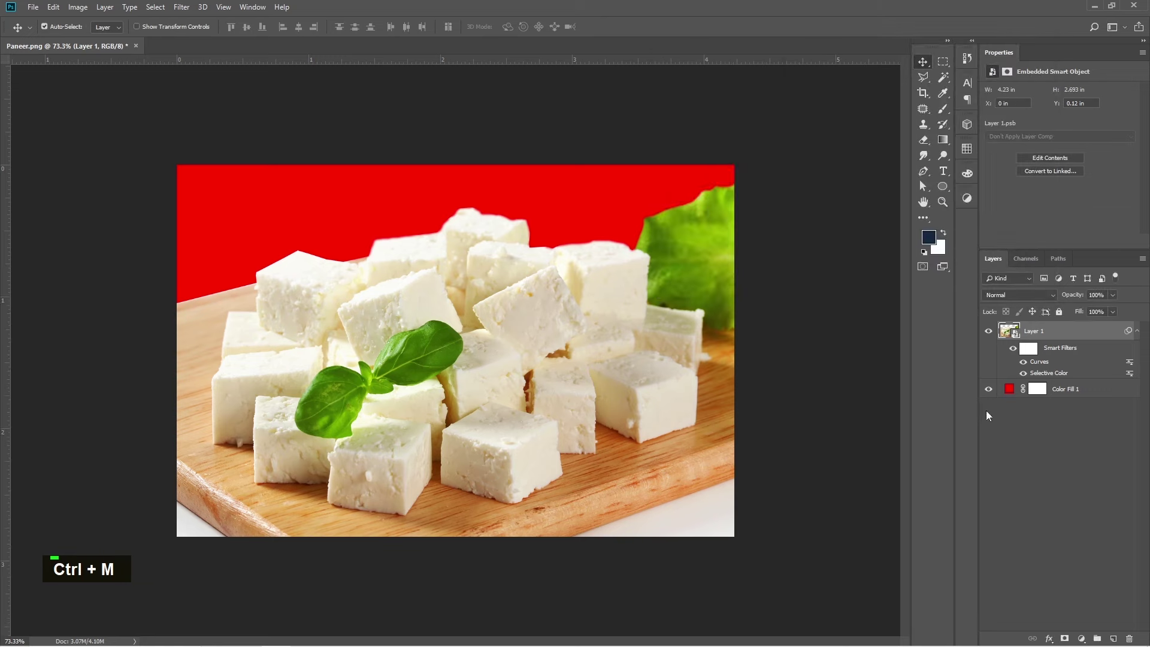
pyautogui.press('BackSpace')
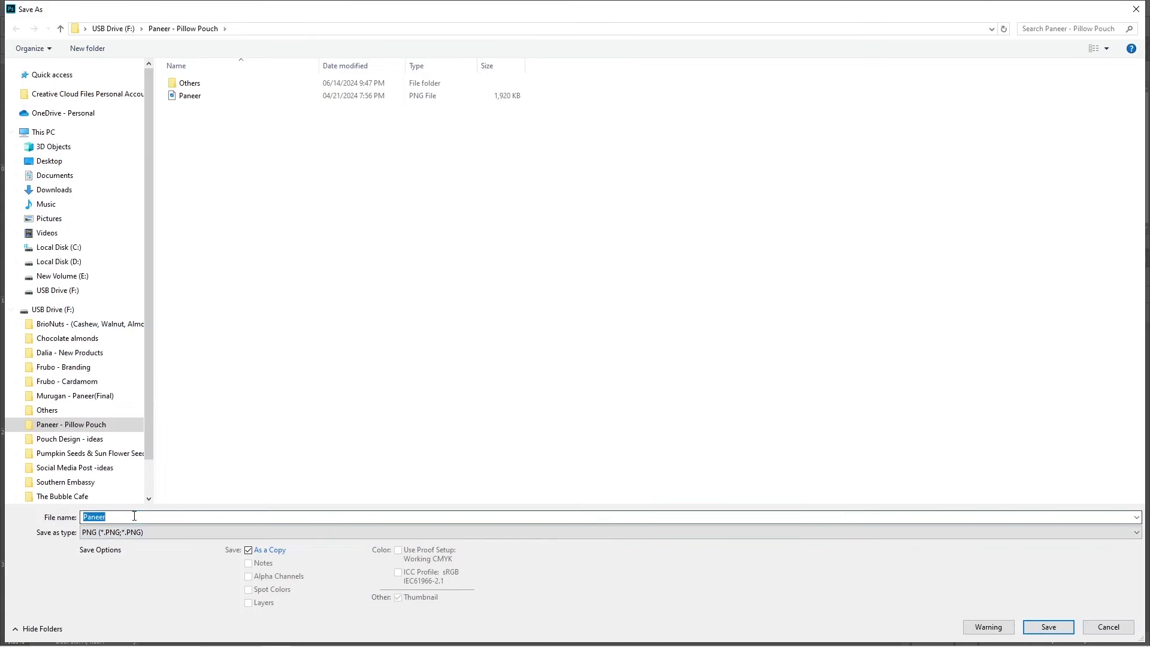
# - Save the cut-out as a transparent PNG named Paneer - PNG
pyautogui.press('Right')
pyautogui.press('space')
# - Drag Paneer - PNG onto the artboard and align its lower-left corner to the front panel
pyautogui.write('- png')
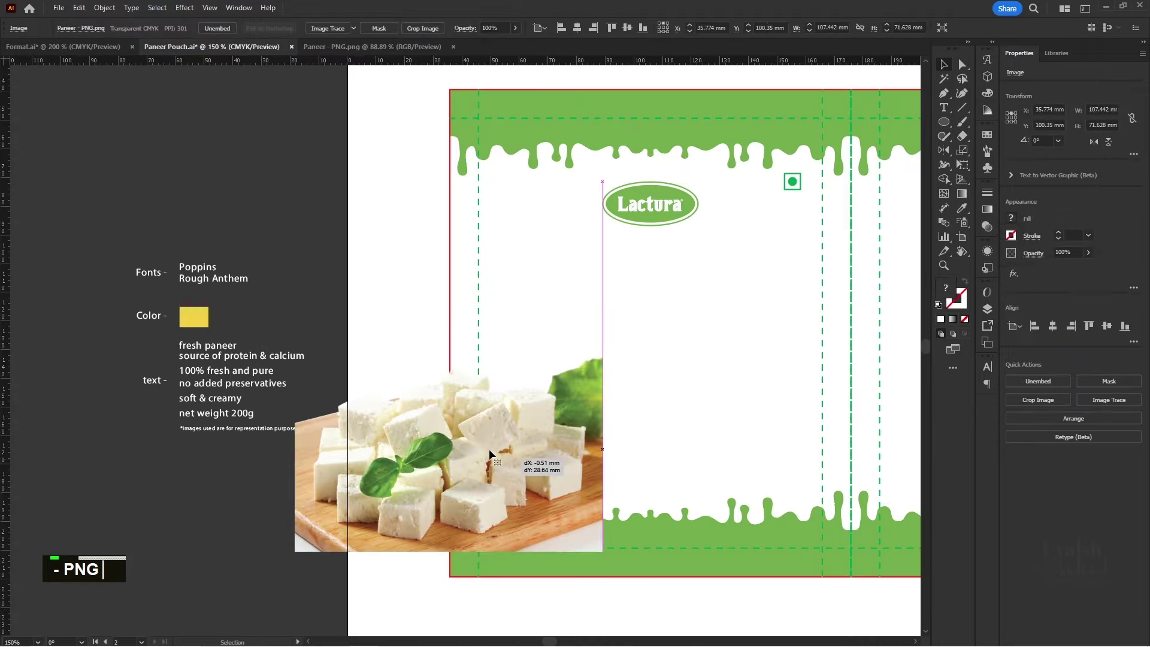
pyautogui.press('space')
pyautogui.press('space')
pyautogui.press('space')
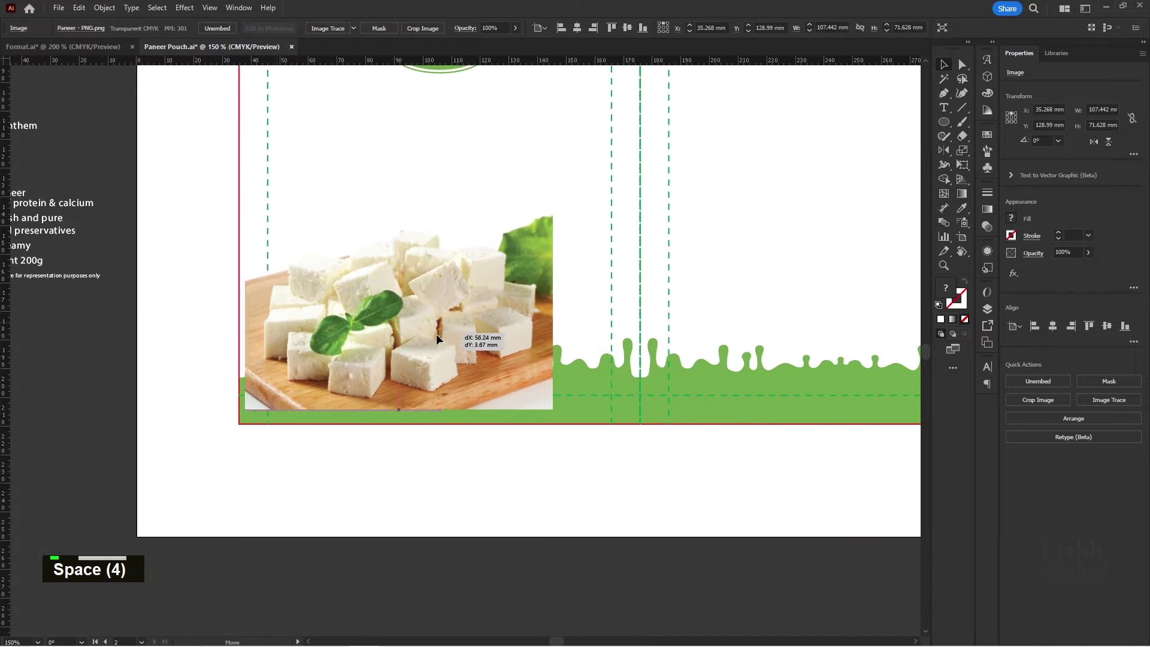
pyautogui.scroll(3)
pyautogui.press('space')
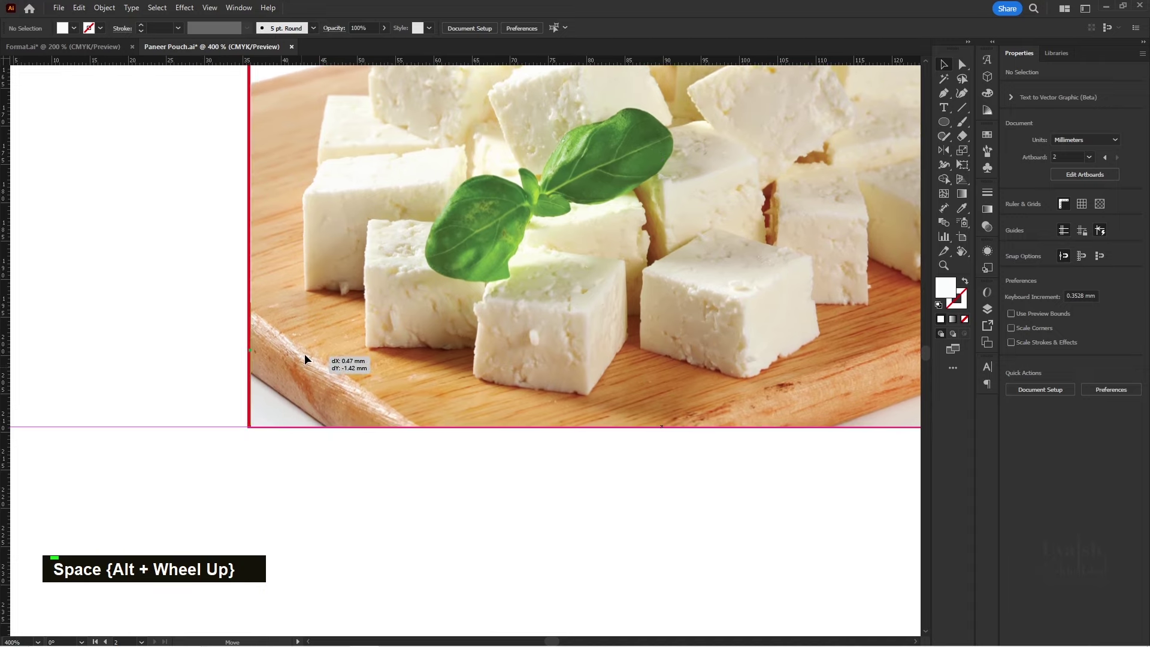
pyautogui.scroll(3)
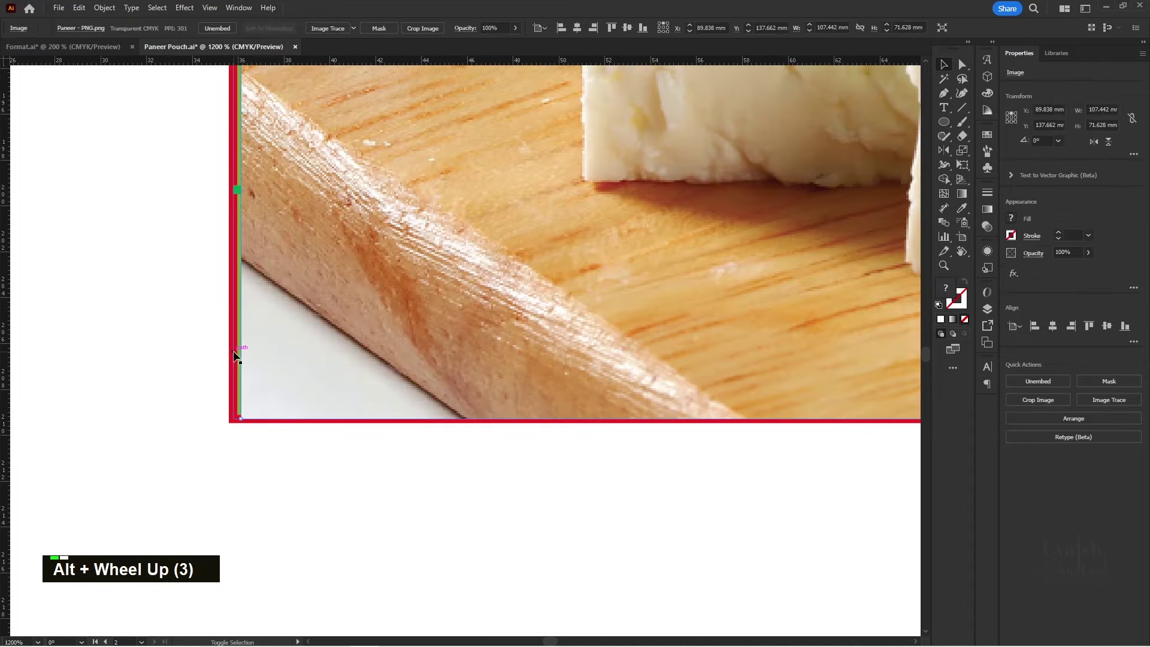
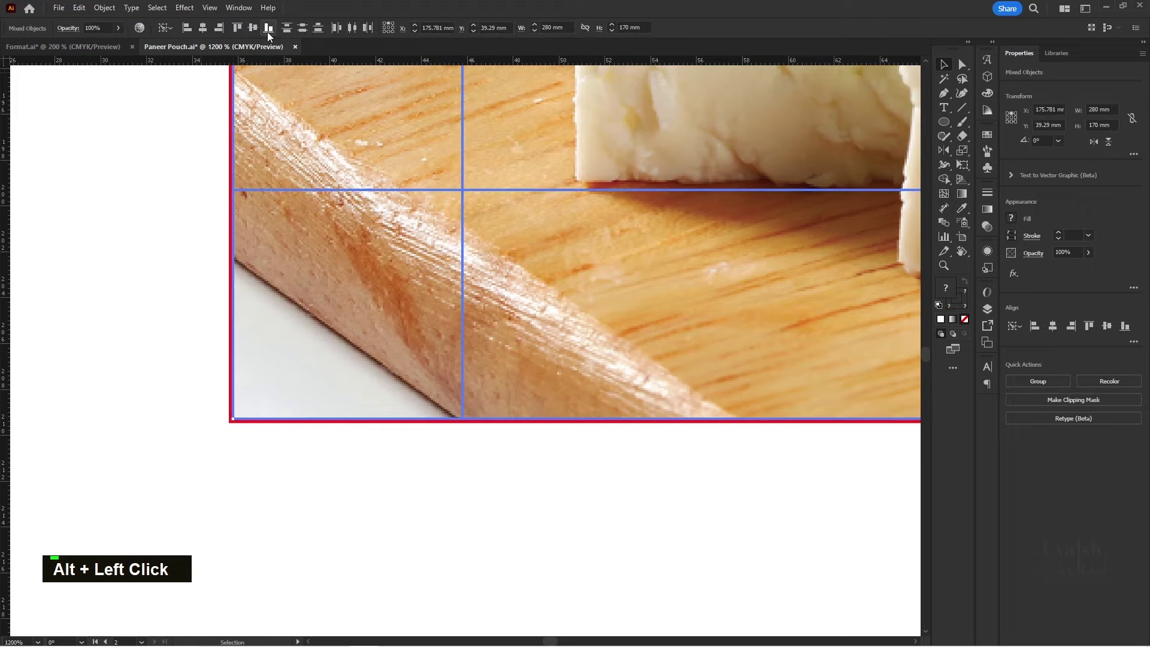
pyautogui.doubleClick(177, 328)
pyautogui.scroll(-3)
pyautogui.press('space')
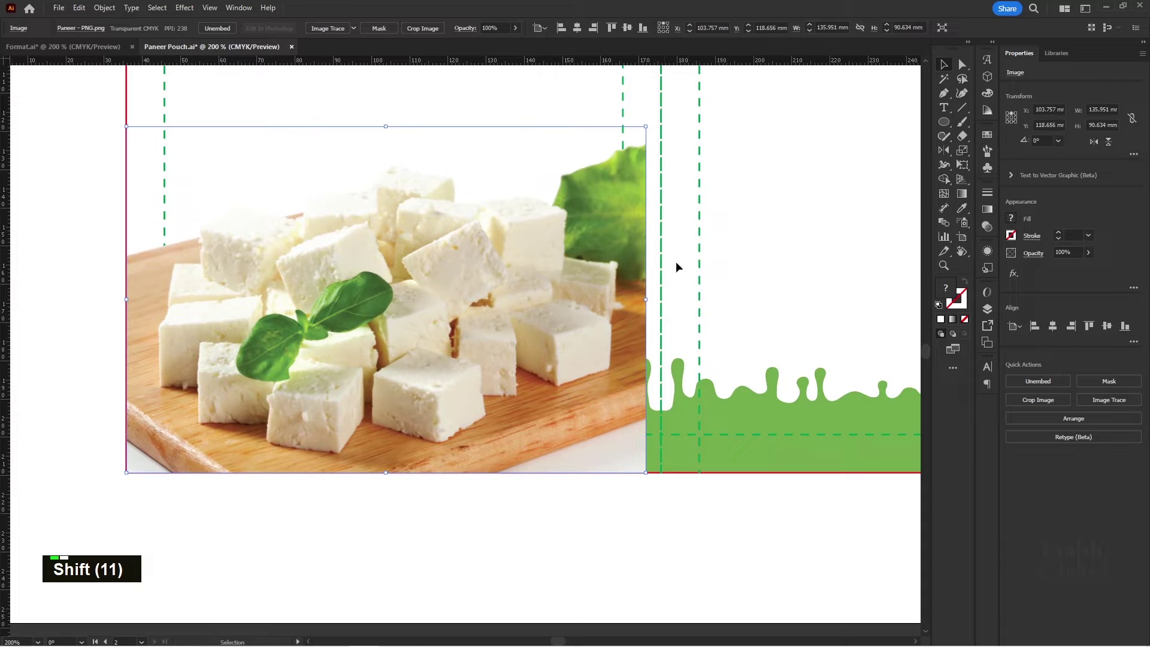
# - Resize the photo to 140 × 93.33 mm to span the lower front panel
pyautogui.scroll(3)
pyautogui.press('space')
pyautogui.press('space')
pyautogui.press('space')
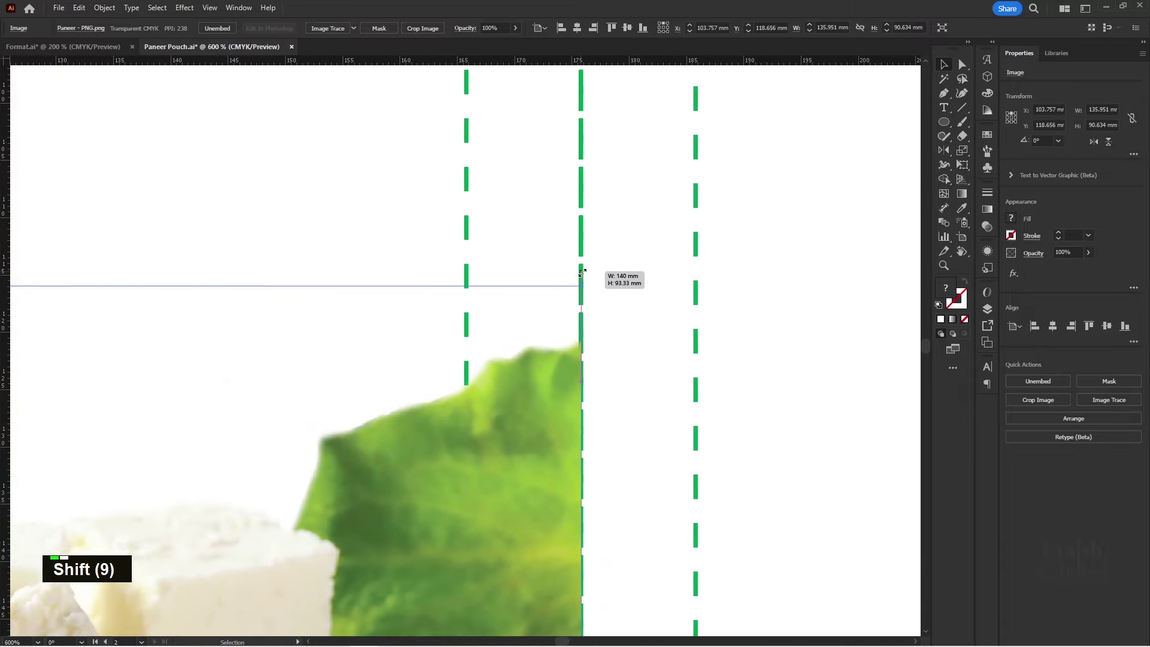
pyautogui.scroll(-3)
pyautogui.press('space')
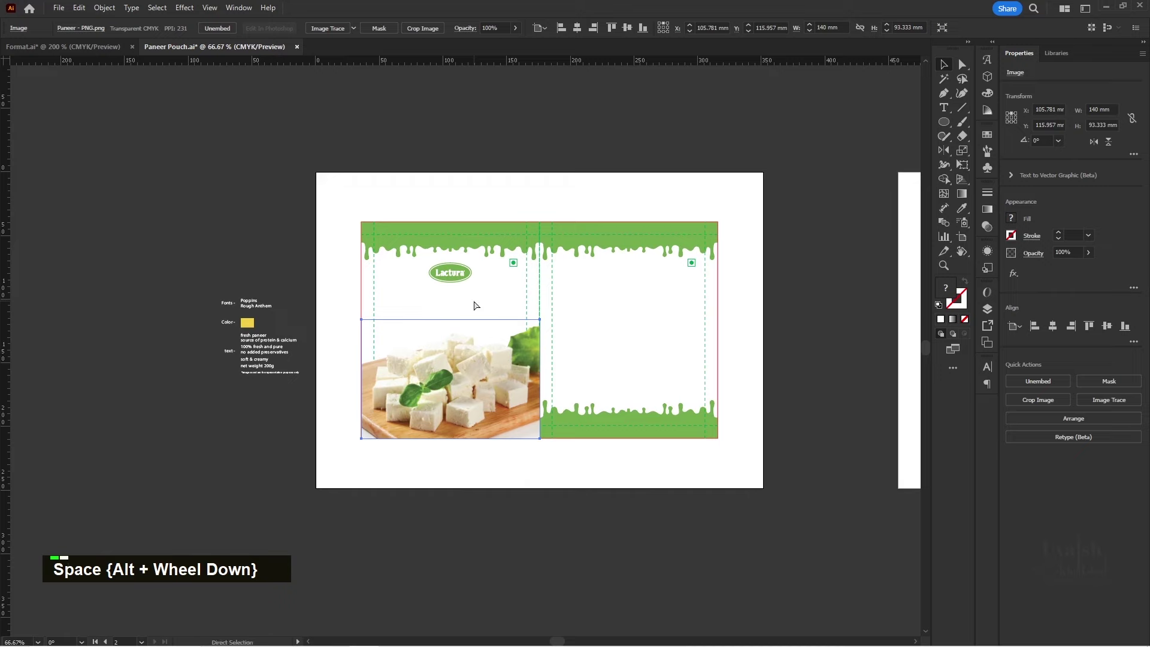
# - Send the photo backward until it sits behind the bottom drip band
pyautogui.press('ctrl+shift+[')
pyautogui.press('space')
pyautogui.press('space')
pyautogui.press('space')
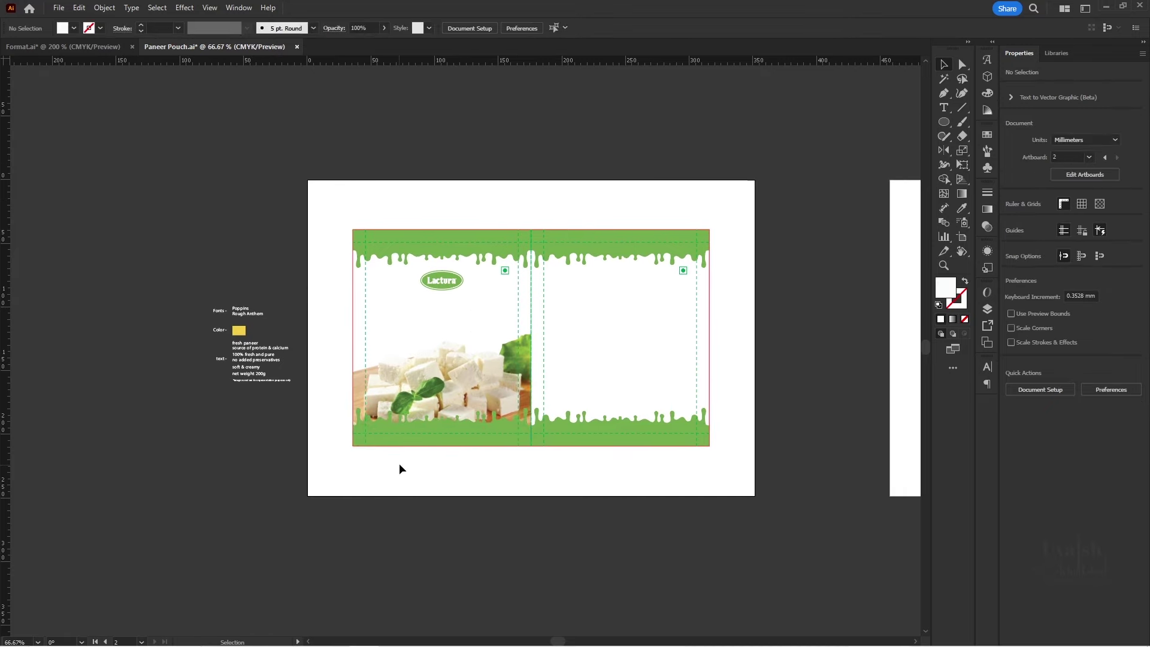
pyautogui.press('space')
# - Check the photo placement up close and place Cow Farm.jpg into the artwork
pyautogui.scroll(3)
pyautogui.press('space')
pyautogui.press('space')
pyautogui.press('space')
pyautogui.press('space')
pyautogui.press('space')
pyautogui.press('space')
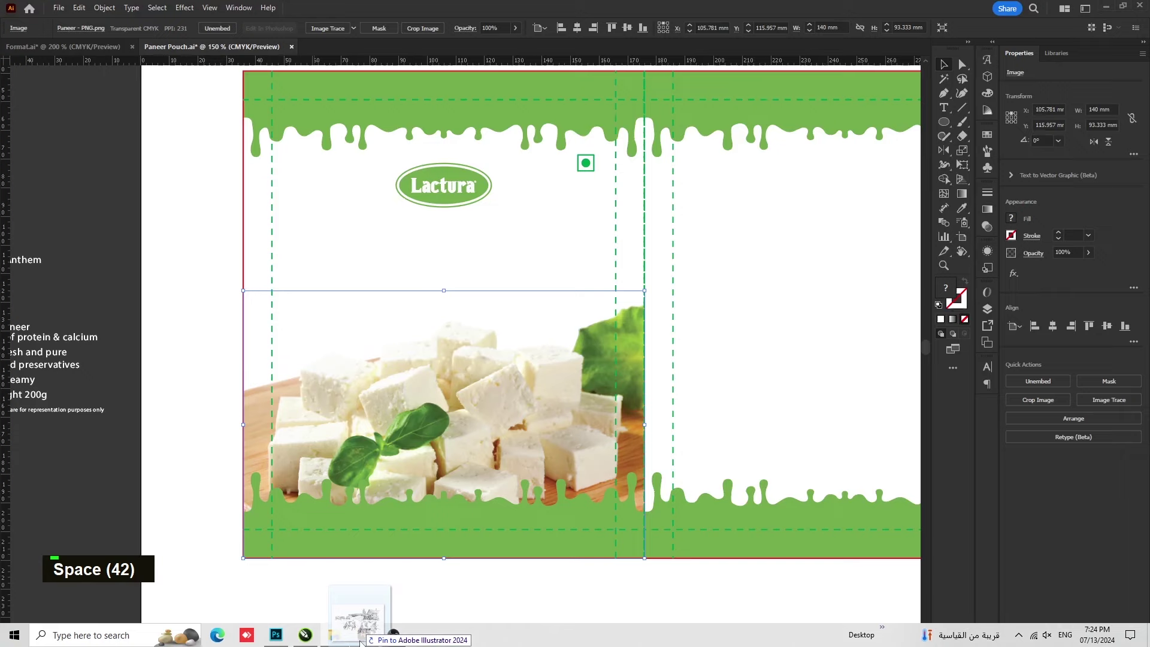
# - Place the Cow Farm sketch on the front panel at guide width, sent to back, at 10% opacity
pyautogui.scroll(-3)
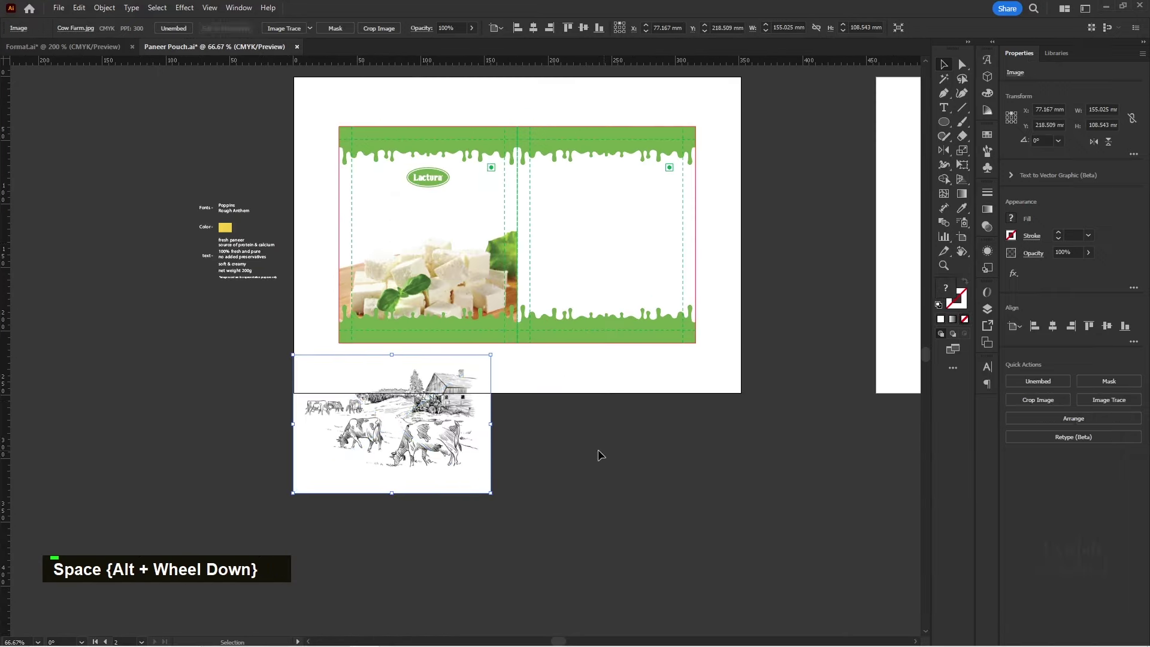
pyautogui.scroll(3)
pyautogui.press('space')
pyautogui.press('space')
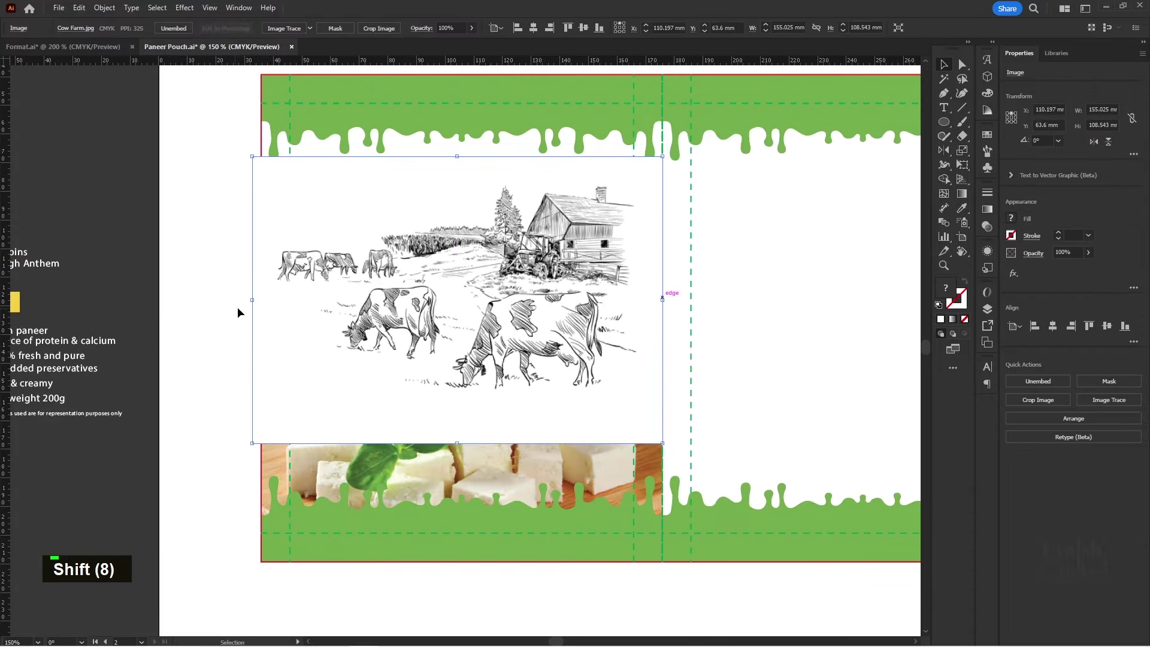
pyautogui.scroll(3)
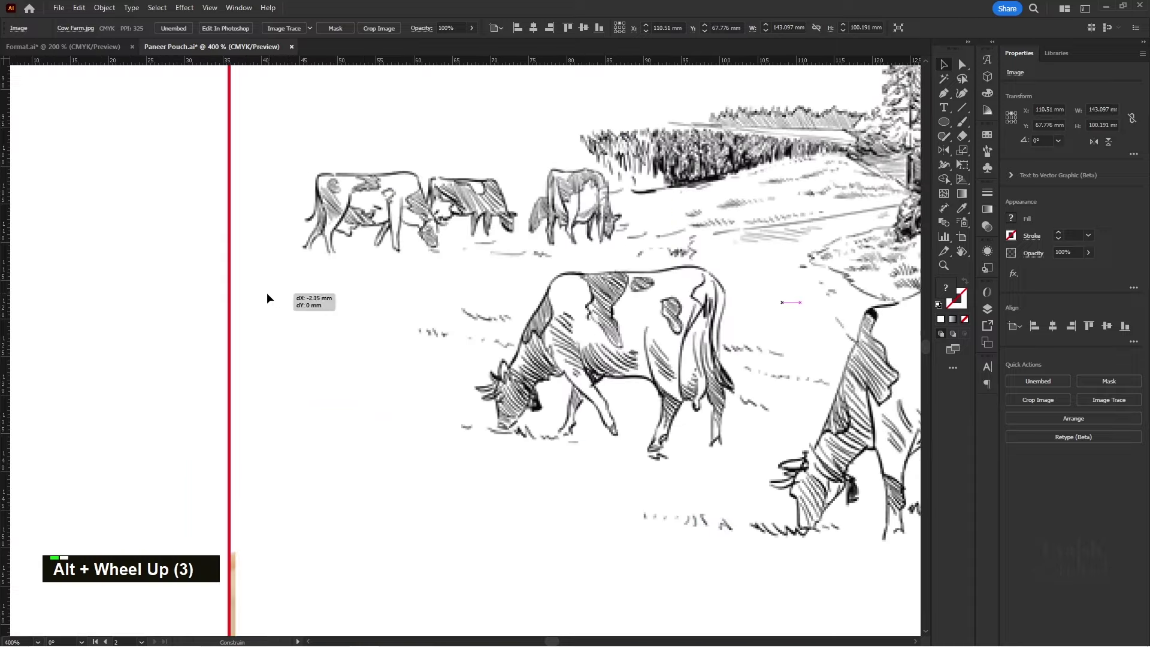
pyautogui.scroll(-3)
pyautogui.press('space')
pyautogui.scroll(3)
pyautogui.scroll(3)
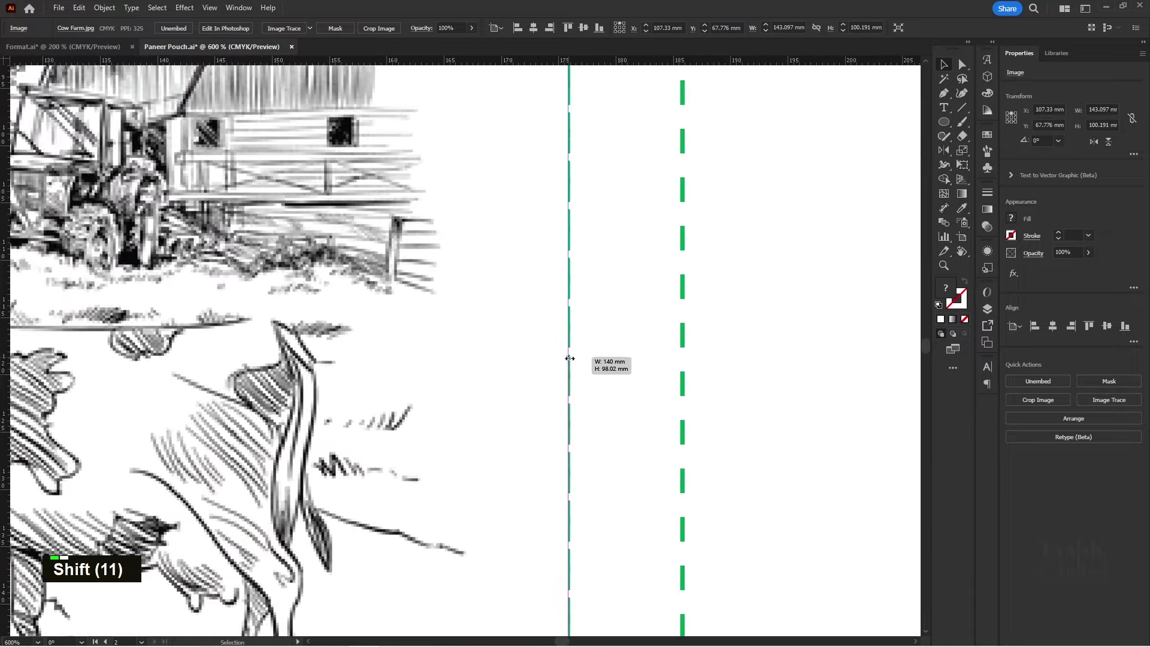
pyautogui.scroll(-3)
pyautogui.press('ctrl+shift+[')
pyautogui.scroll(-3)
pyautogui.press('space')
pyautogui.scroll(3)
pyautogui.press('space')
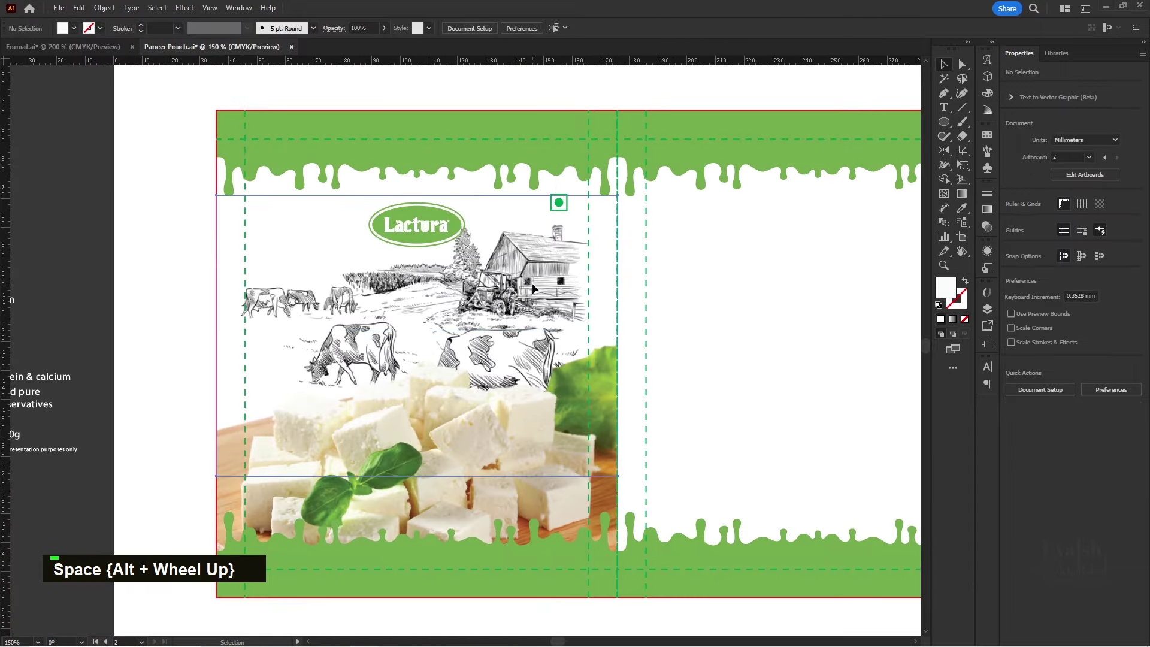
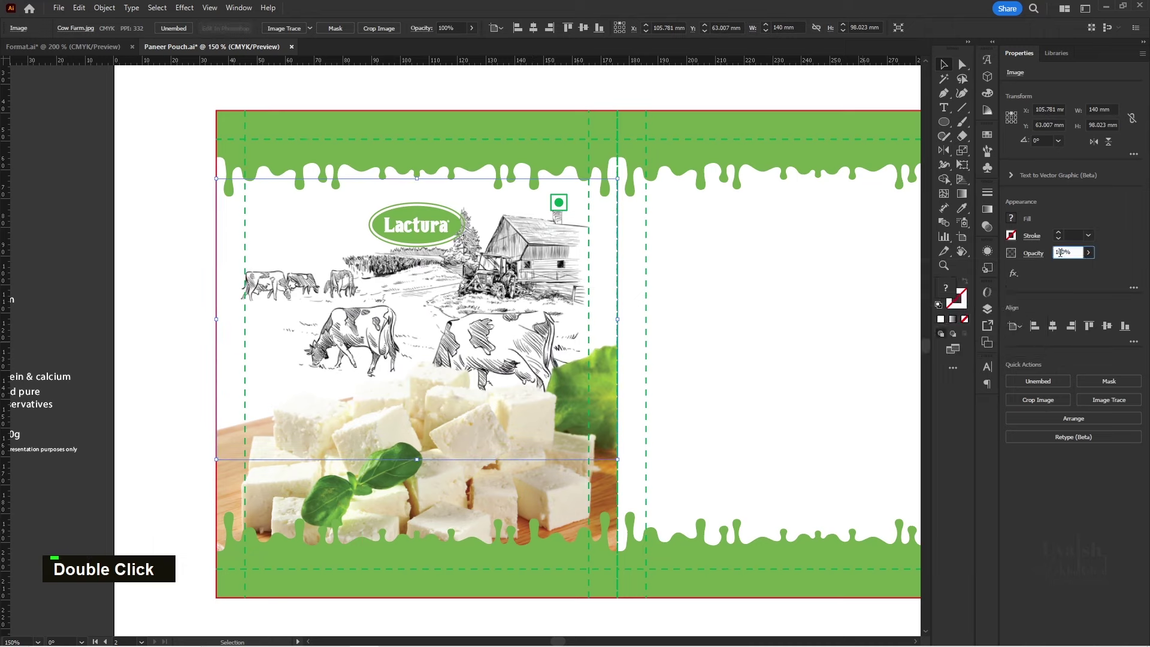
pyautogui.press('Return')
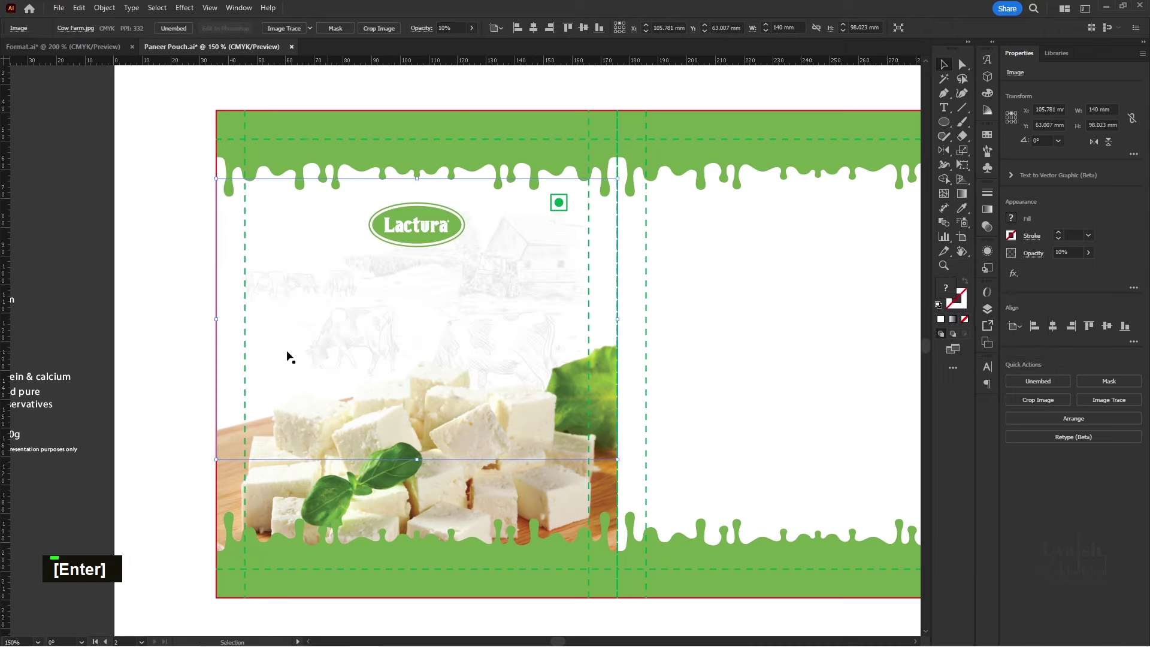
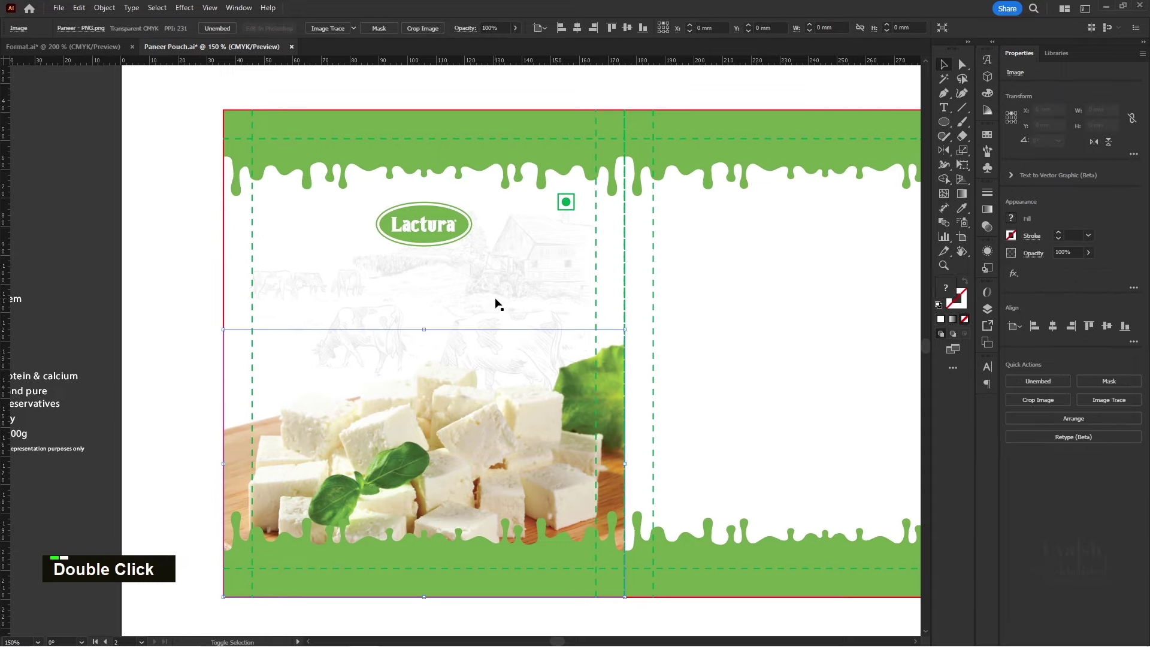
# - Alt-drag a copy of the faded sketch onto the back panel
pyautogui.click(499, 301)
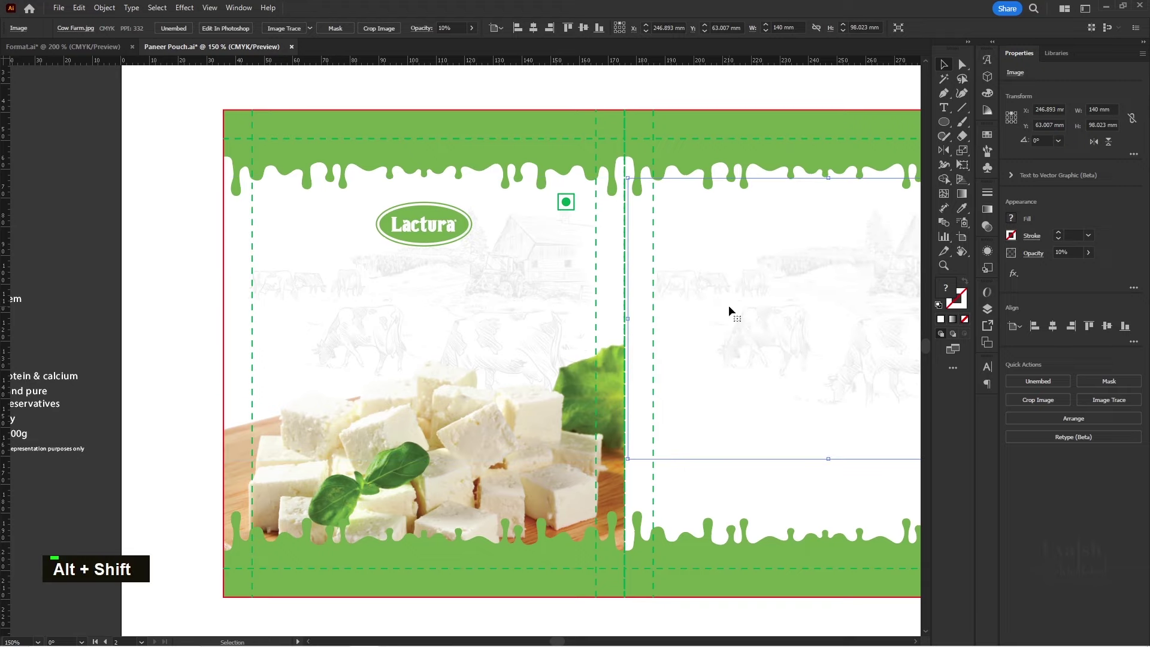
pyautogui.scroll(3)
pyautogui.scroll(-3)
pyautogui.press('space')
pyautogui.press('space')
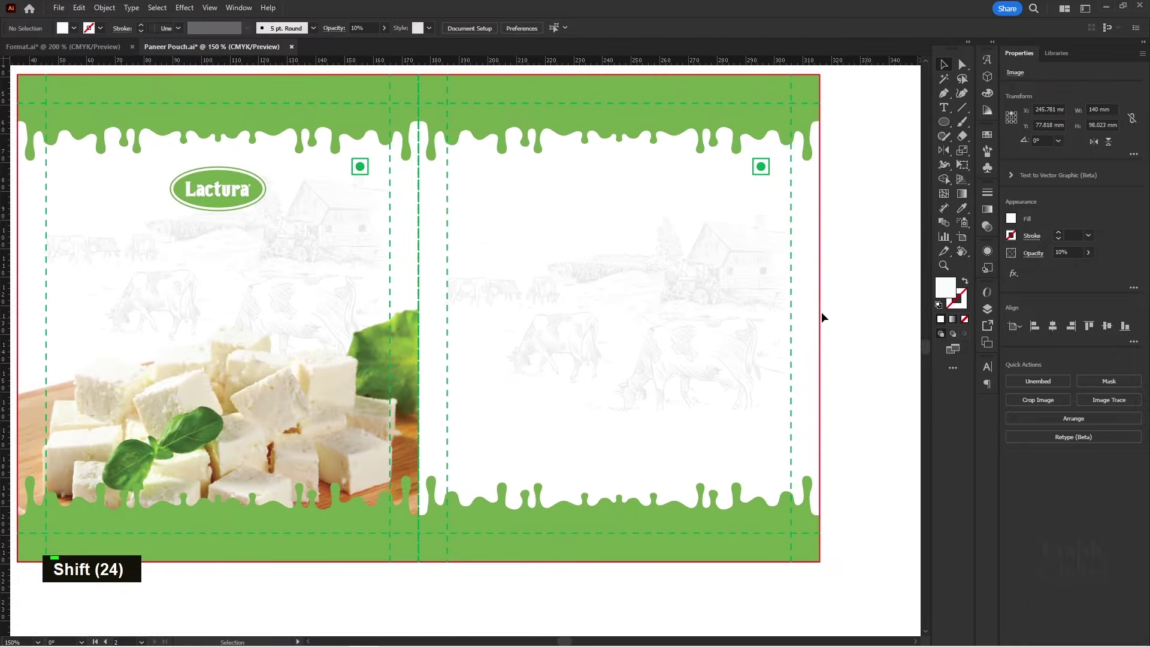
# - Bring the 'fresh paneer' text from the notes onto the front panel, keeping only 'paneer'
pyautogui.scroll(-3)
pyautogui.press('space')
pyautogui.click(427, 275)
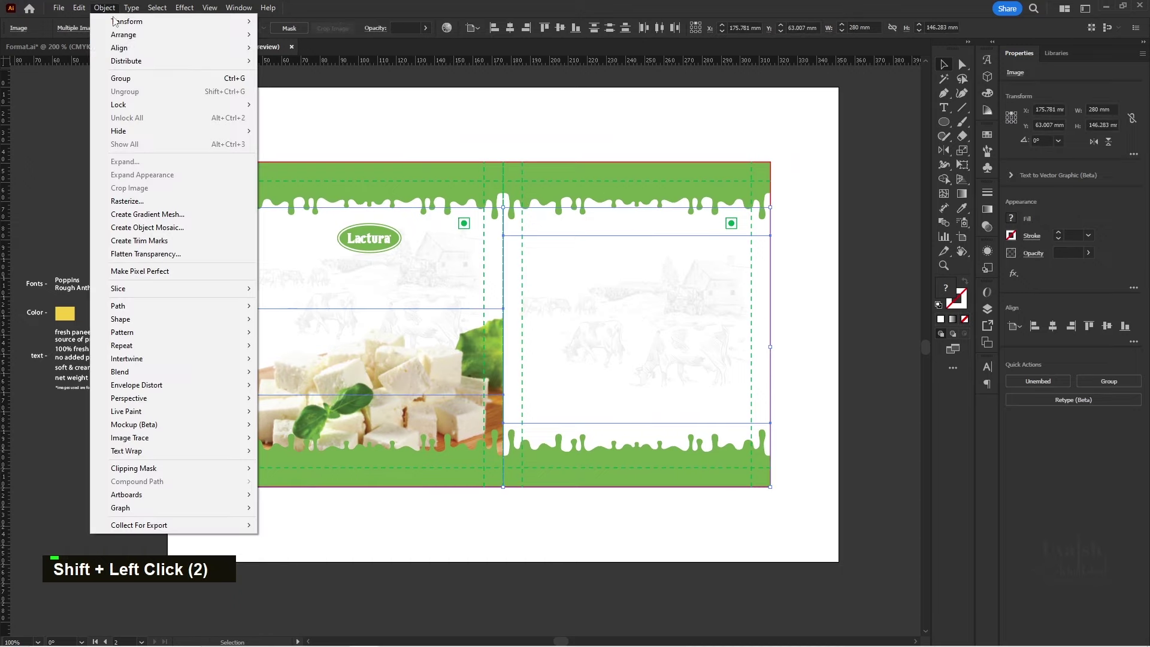
pyautogui.doubleClick(419, 118)
pyautogui.press('space')
pyautogui.press('space')
pyautogui.press('space')
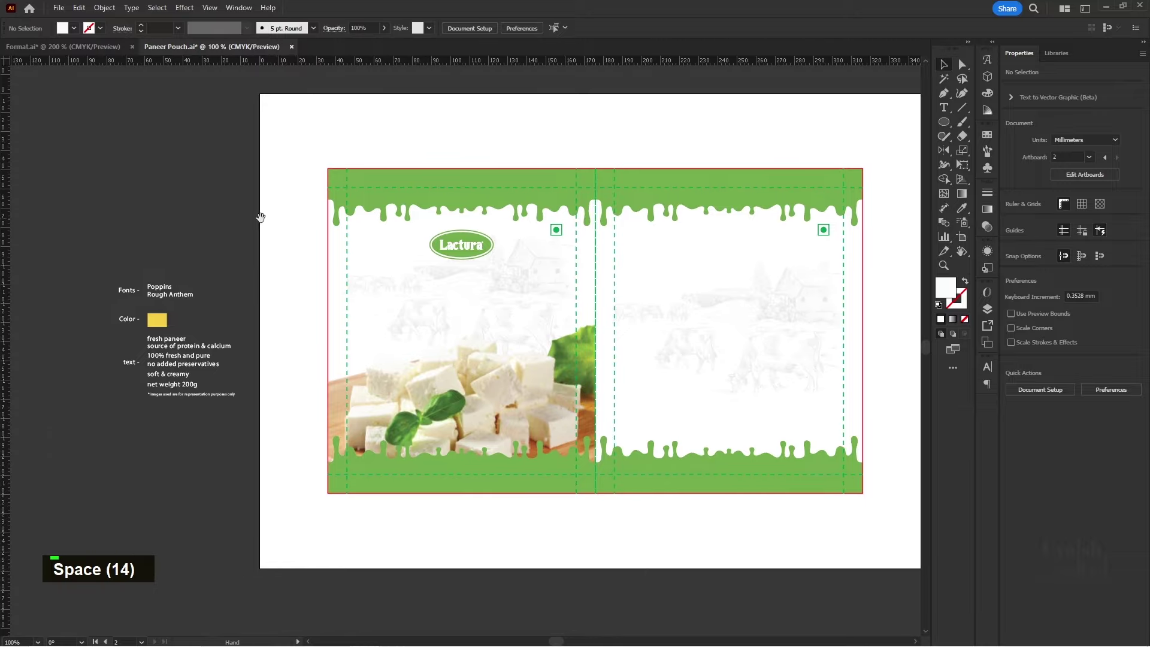
pyautogui.press('space')
pyautogui.scroll(3)
pyautogui.press('space')
pyautogui.press('space')
pyautogui.press('space')
pyautogui.scroll(3)
pyautogui.press('space')
pyautogui.press('space')
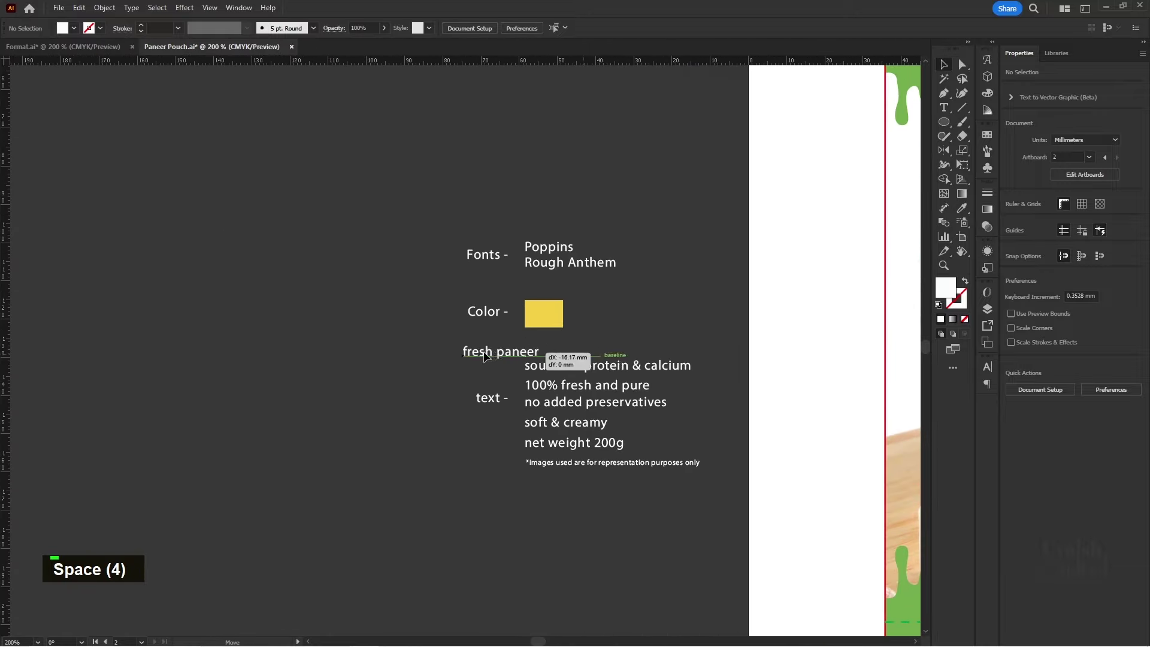
pyautogui.scroll(3)
pyautogui.scroll(-3)
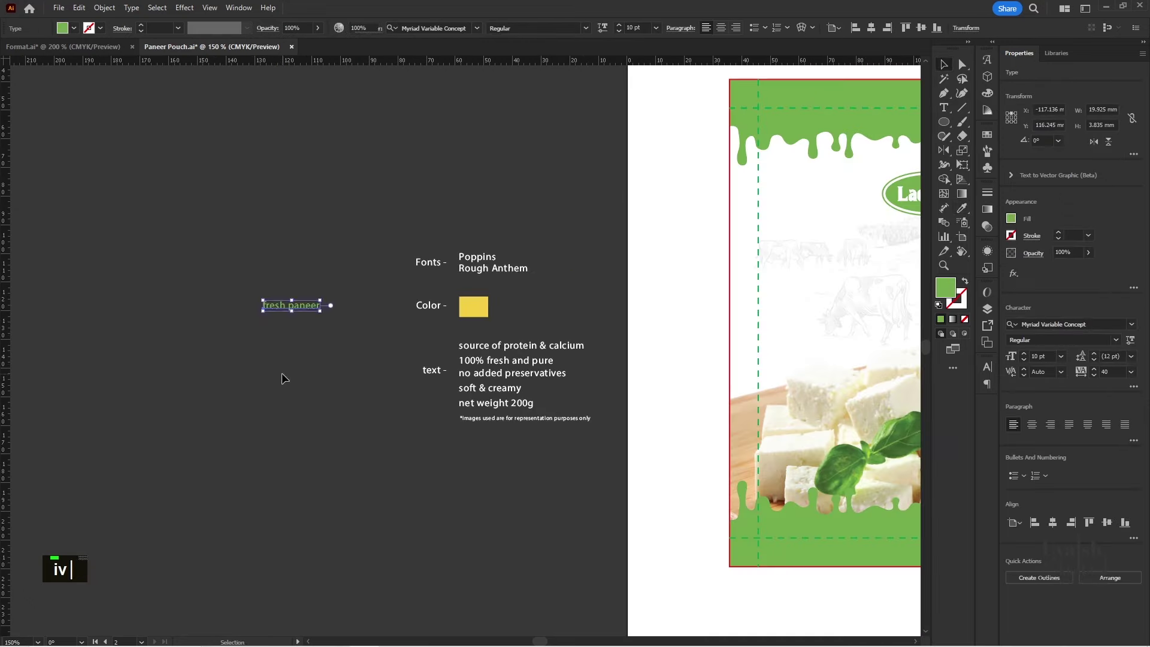
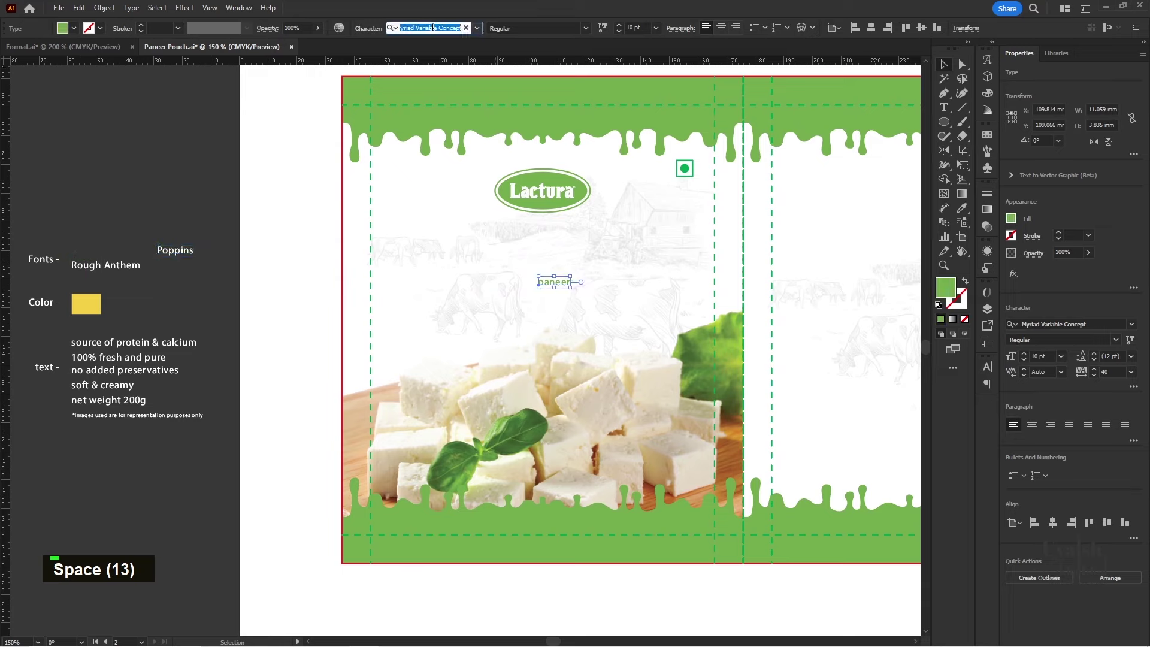
# - Set the paneer word in Poppins Bold, enlarged and uppercase below the Lactura badge
pyautogui.write('popp')
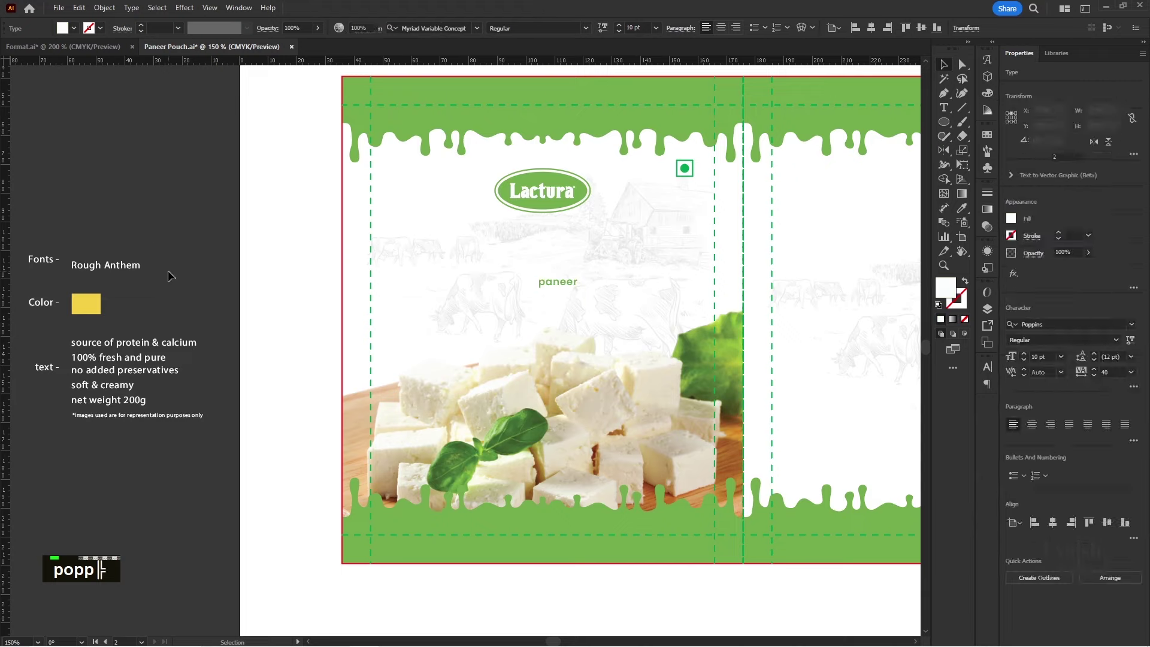
pyautogui.scroll(3)
pyautogui.press('space')
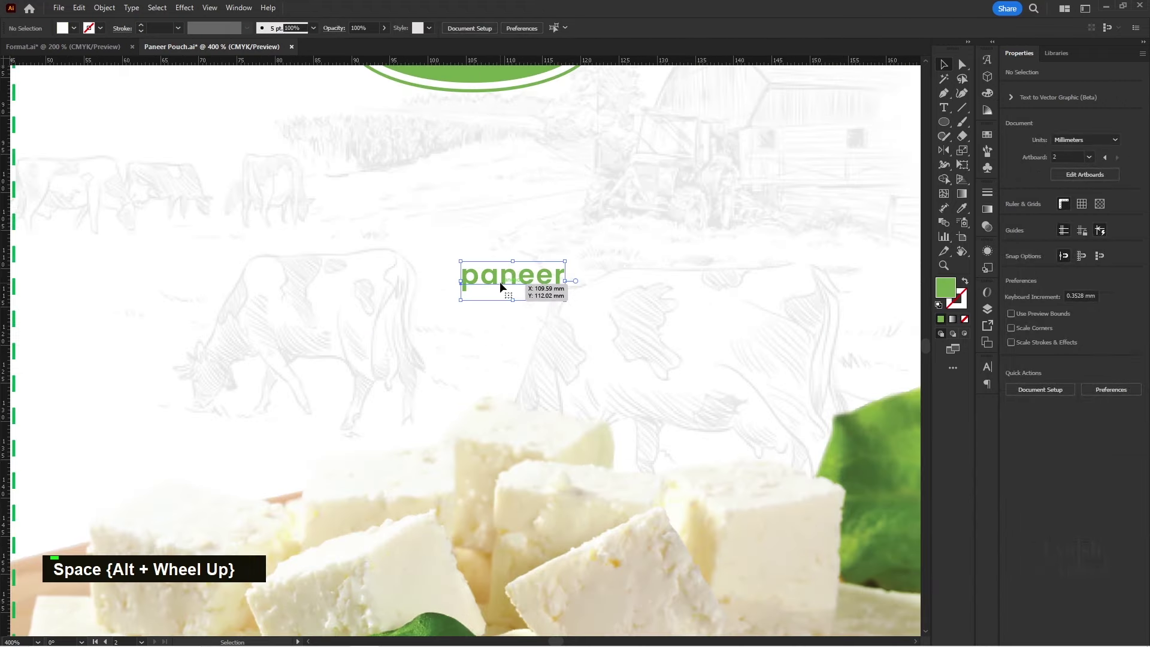
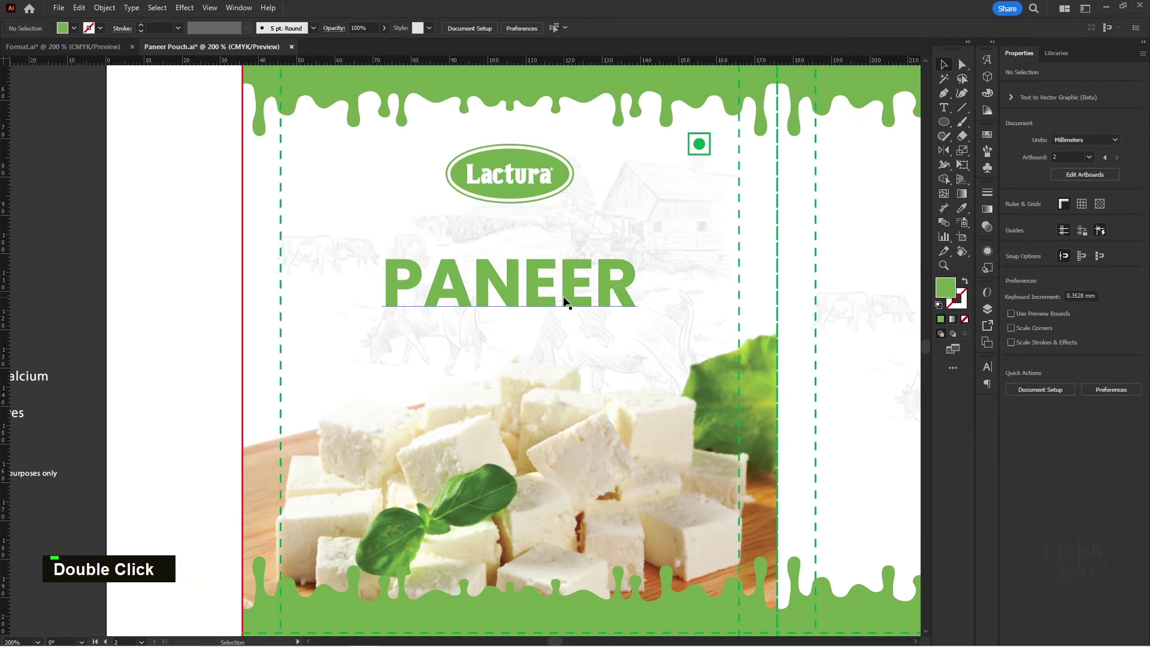
# - Duplicate the PANEER title and retype the copy as 'fresh'
pyautogui.scroll(-3)
pyautogui.press('space')
pyautogui.scroll(3)
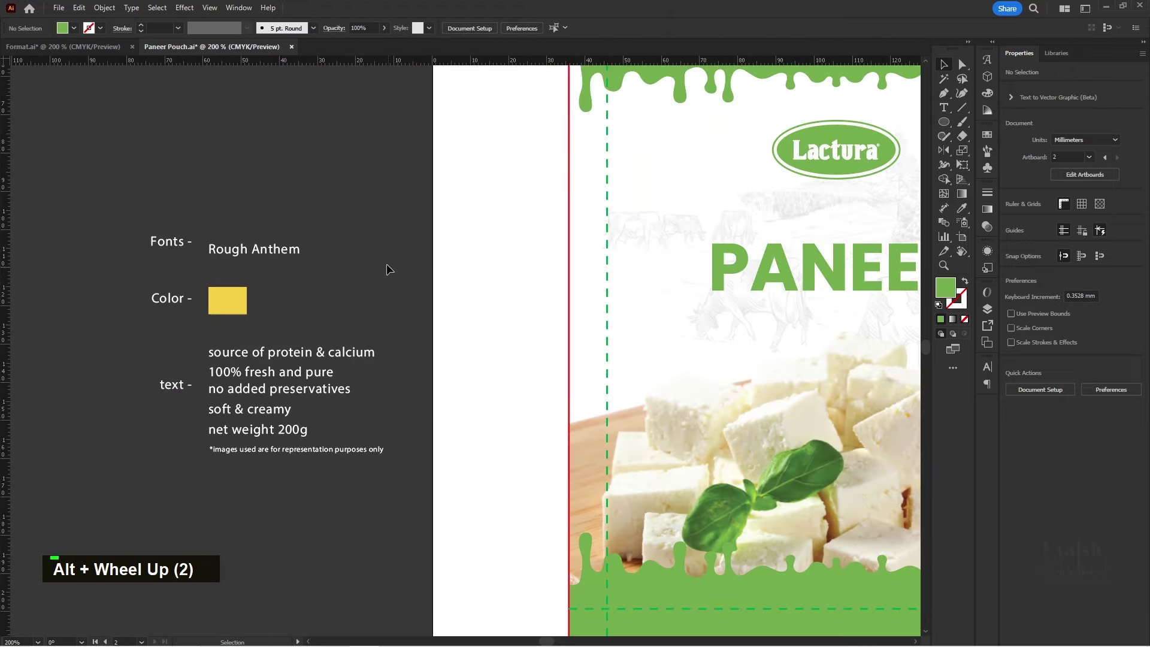
pyautogui.press('space')
pyautogui.scroll(-3)
pyautogui.press('space')
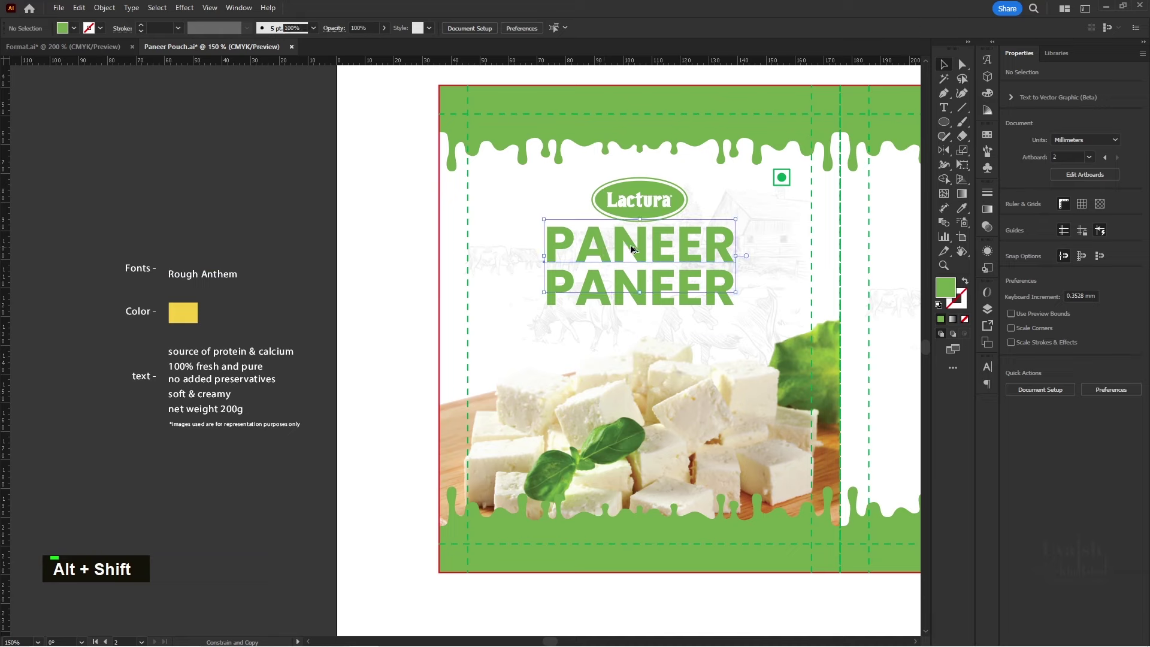
pyautogui.write('fresh v')
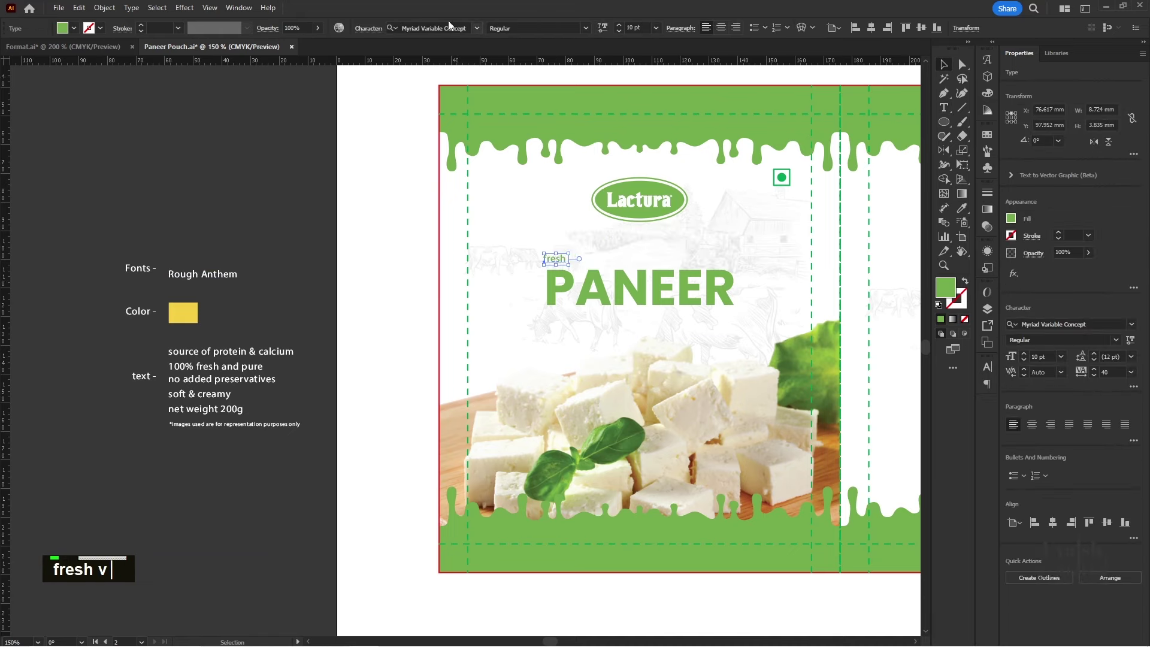
# - Set 'fresh' in Rough Anthem script and enlarge it above PANEER
pyautogui.write('rou')
pyautogui.write('gh')
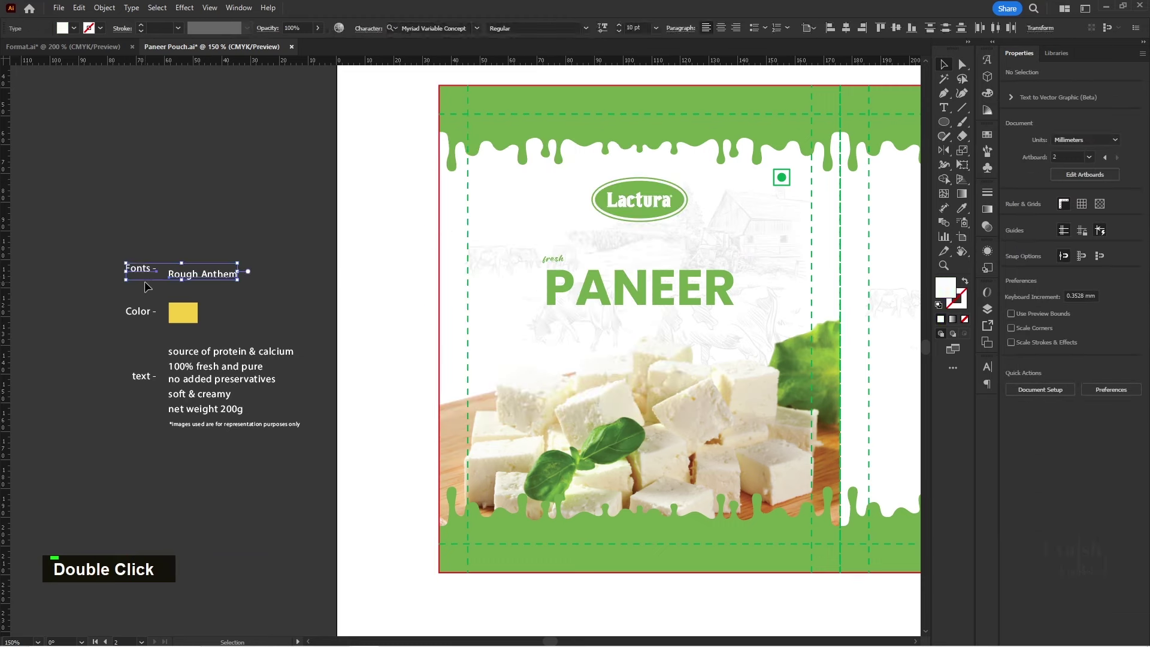
pyautogui.press('Delete')
pyautogui.press('space')
pyautogui.scroll(3)
pyautogui.press('space')
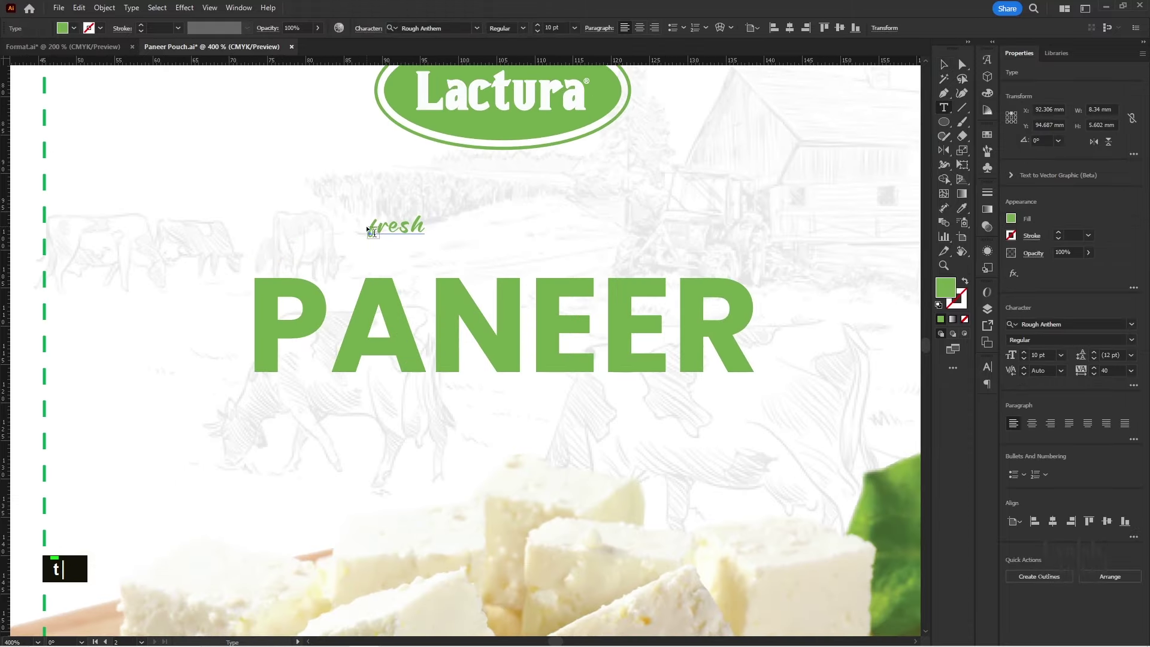
pyautogui.write('tfv')
pyautogui.scroll(-3)
pyautogui.press('space')
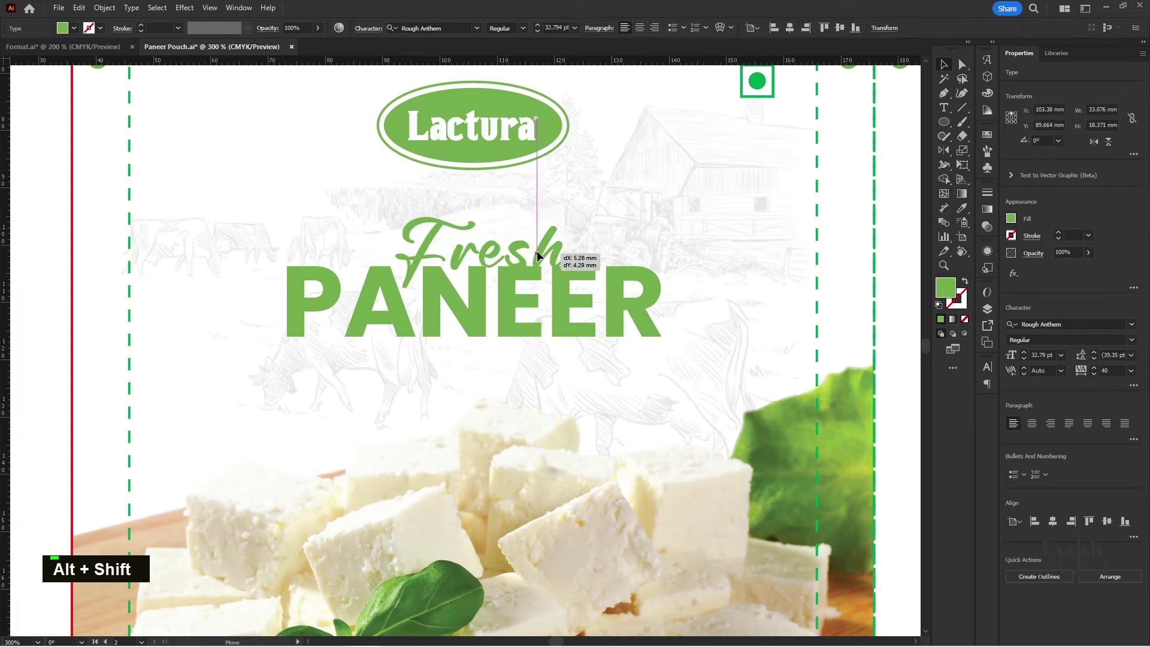
# - Colour 'Fresh' with the yellow swatch and position it overlapping the PANEER title
pyautogui.scroll(-3)
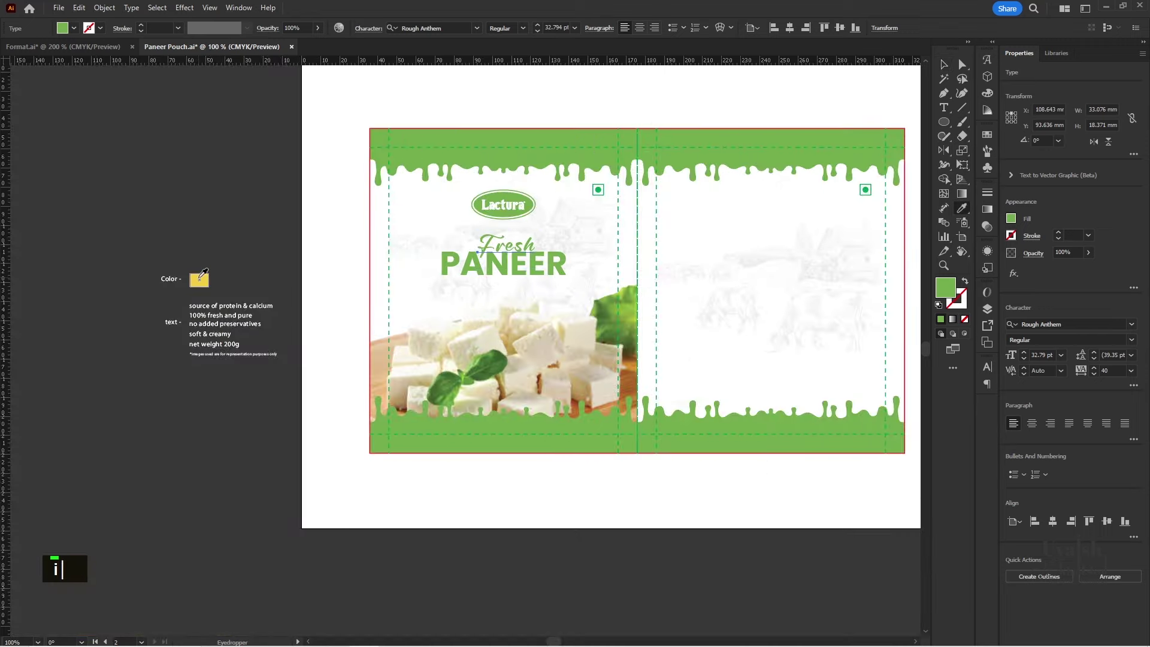
pyautogui.doubleClick(226, 254)
pyautogui.press('Delete')
pyautogui.scroll(3)
pyautogui.press('space')
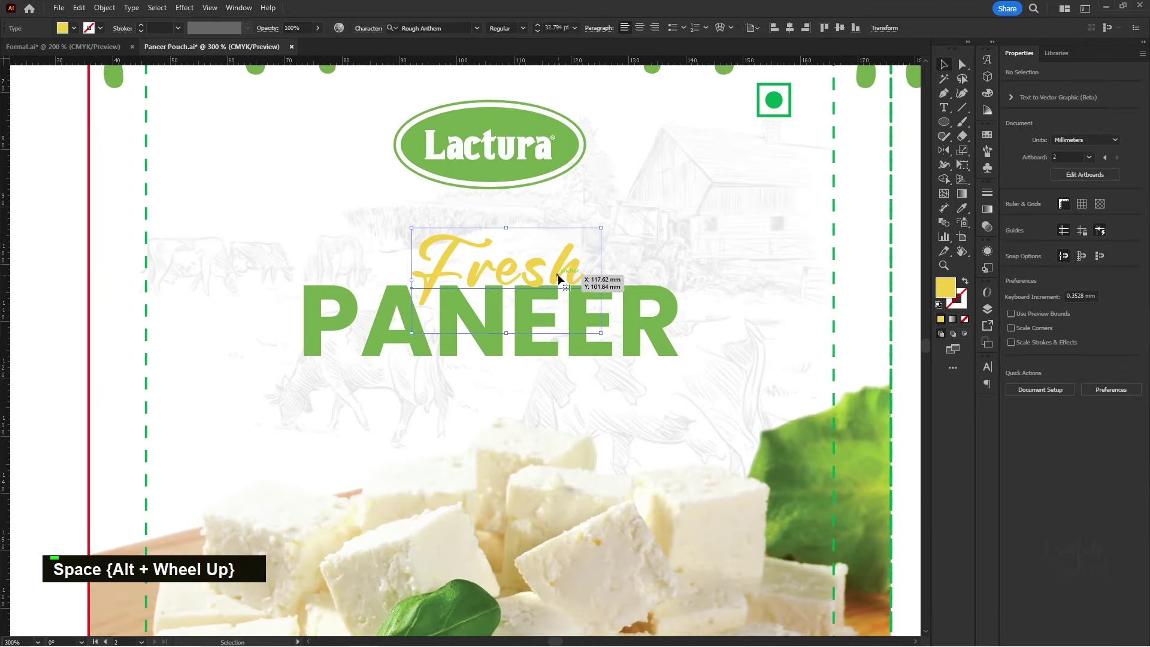
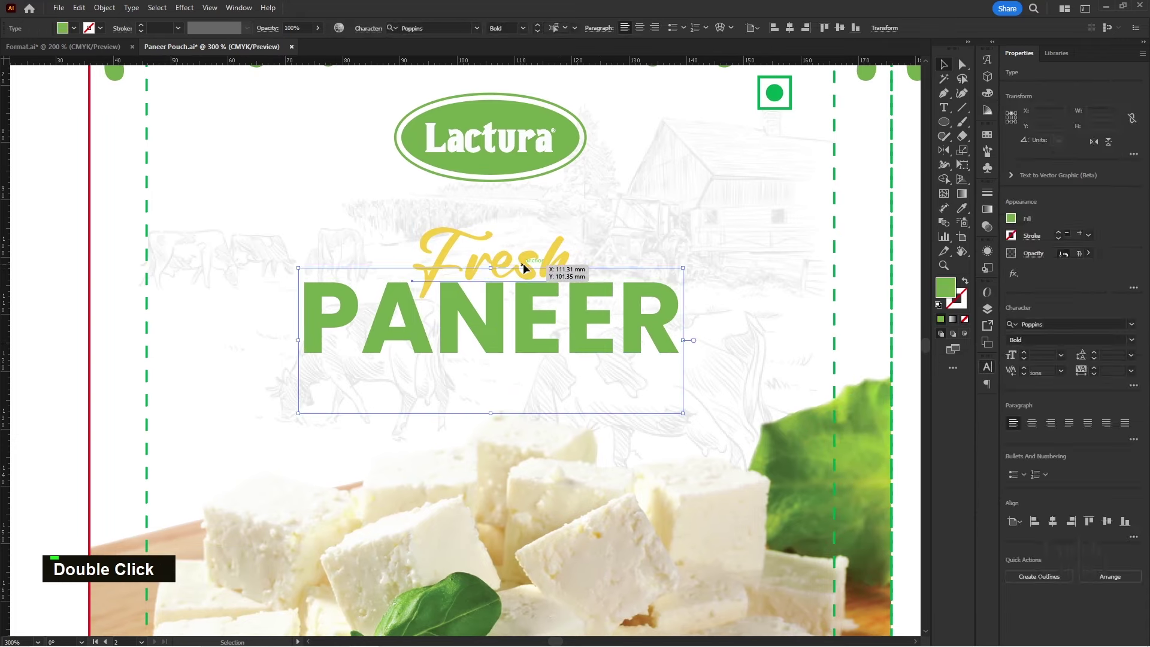
pyautogui.scroll(3)
pyautogui.scroll(-3)
pyautogui.scroll(-3)
pyautogui.press('space')
pyautogui.press('space')
pyautogui.press('space')
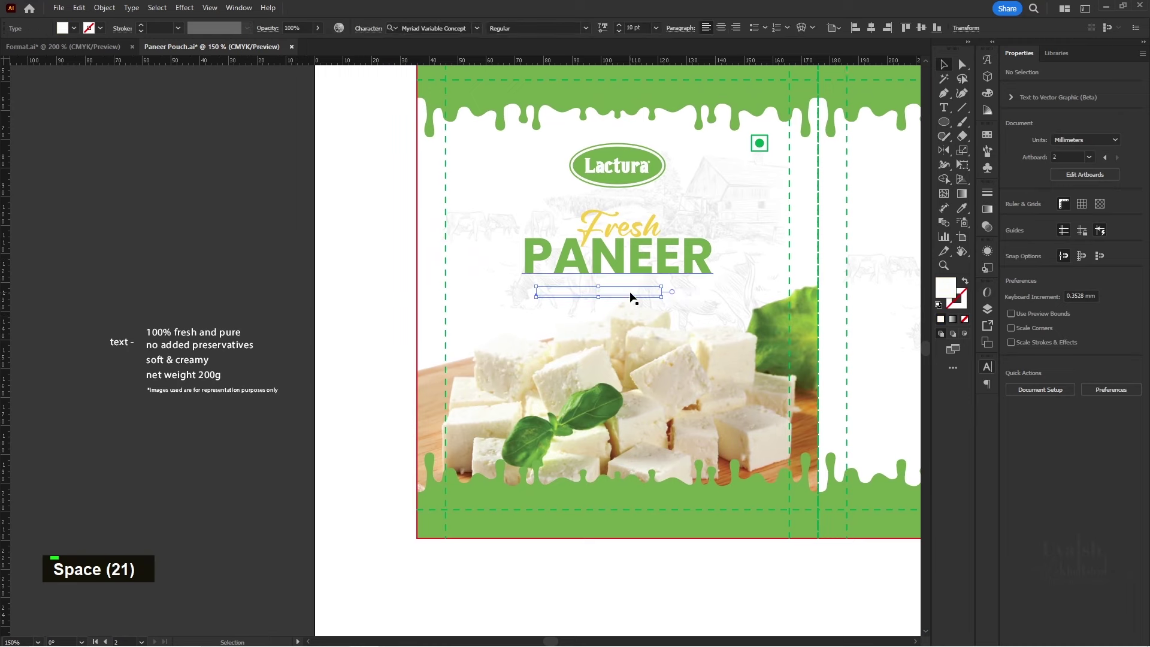
# - Outline the title text and set the protein and calcium tagline in Poppins Medium
pyautogui.scroll(3)
pyautogui.press('space')
pyautogui.scroll(3)
pyautogui.scroll(-3)
pyautogui.press('i')
pyautogui.scroll(3)
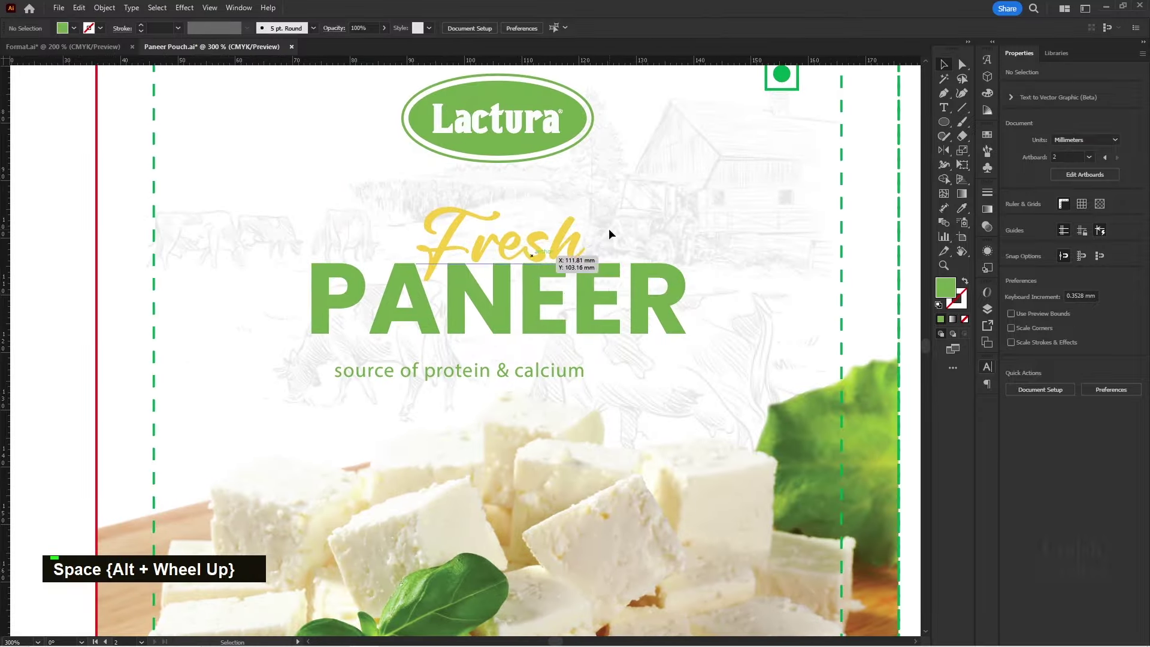
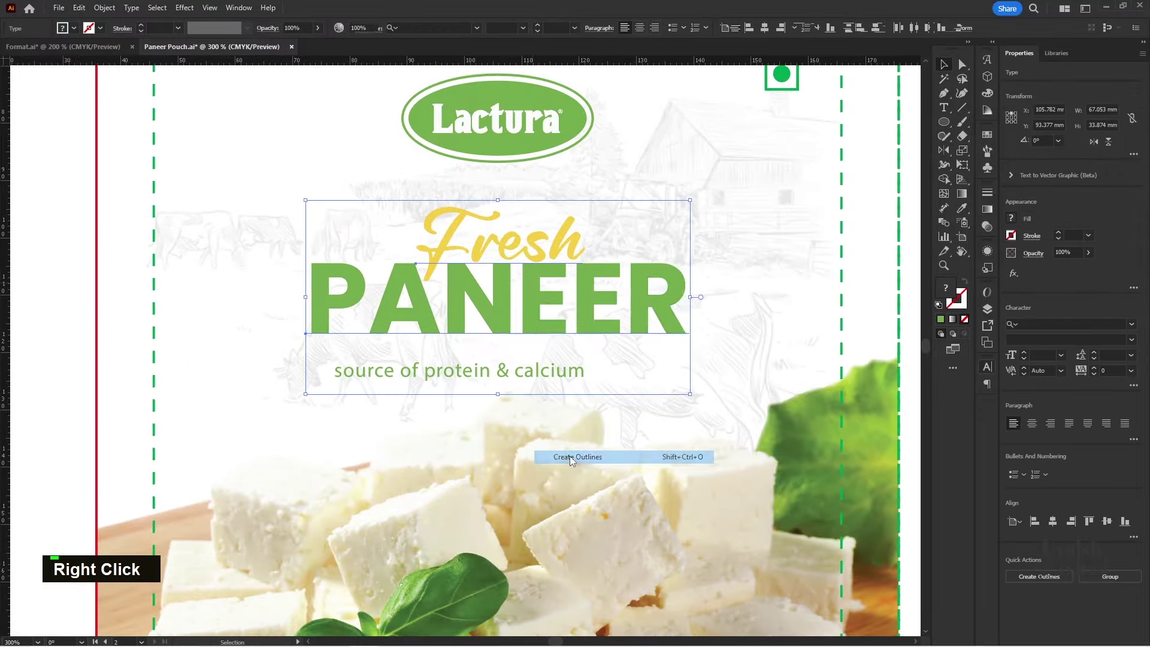
pyautogui.rightClick(535, 298)
pyautogui.doubleClick(631, 403)
pyautogui.doubleClick(532, 379)
pyautogui.write('popp')
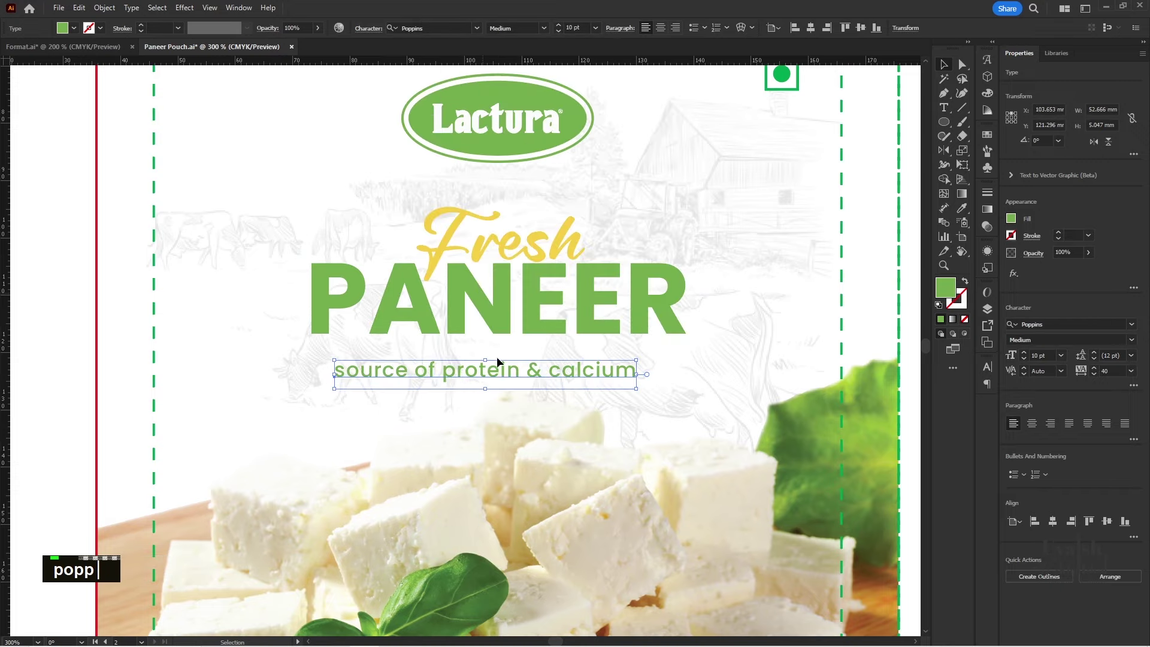
pyautogui.press('alt+Right')
# - In the Character panel, make the tagline All Caps with tracking 80 to span PANEER's width
pyautogui.press('ctrl+t')
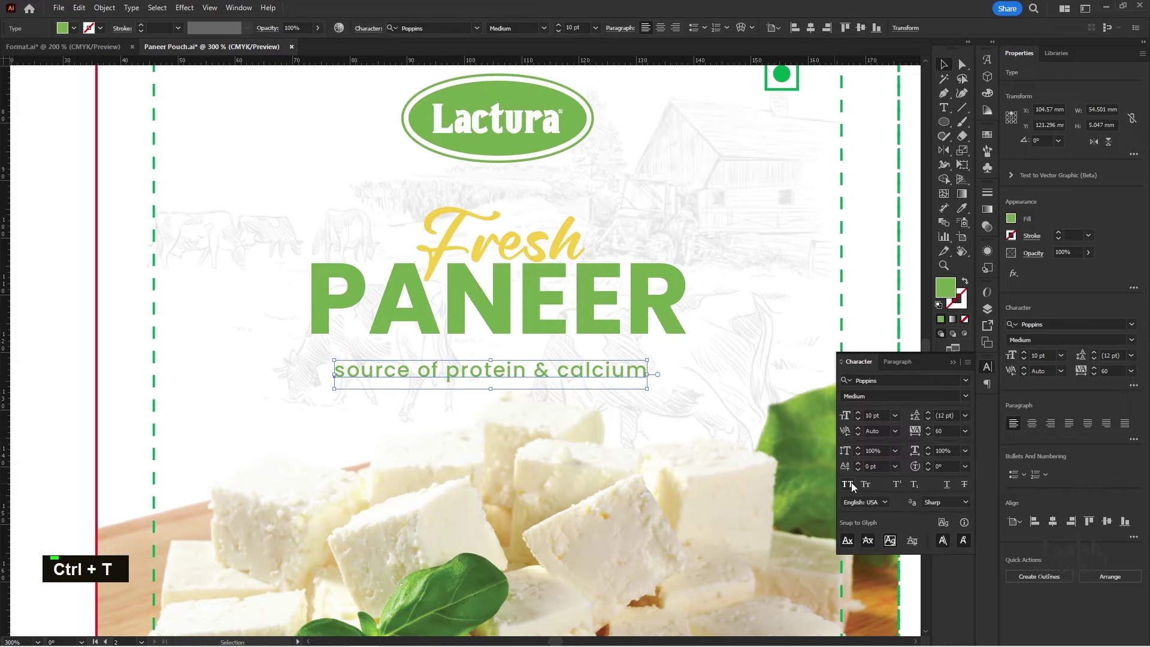
pyautogui.scroll(3)
pyautogui.press('space')
pyautogui.doubleClick(553, 343)
pyautogui.press('alt+Right')
pyautogui.press('alt+Right')
pyautogui.press('alt+Left')
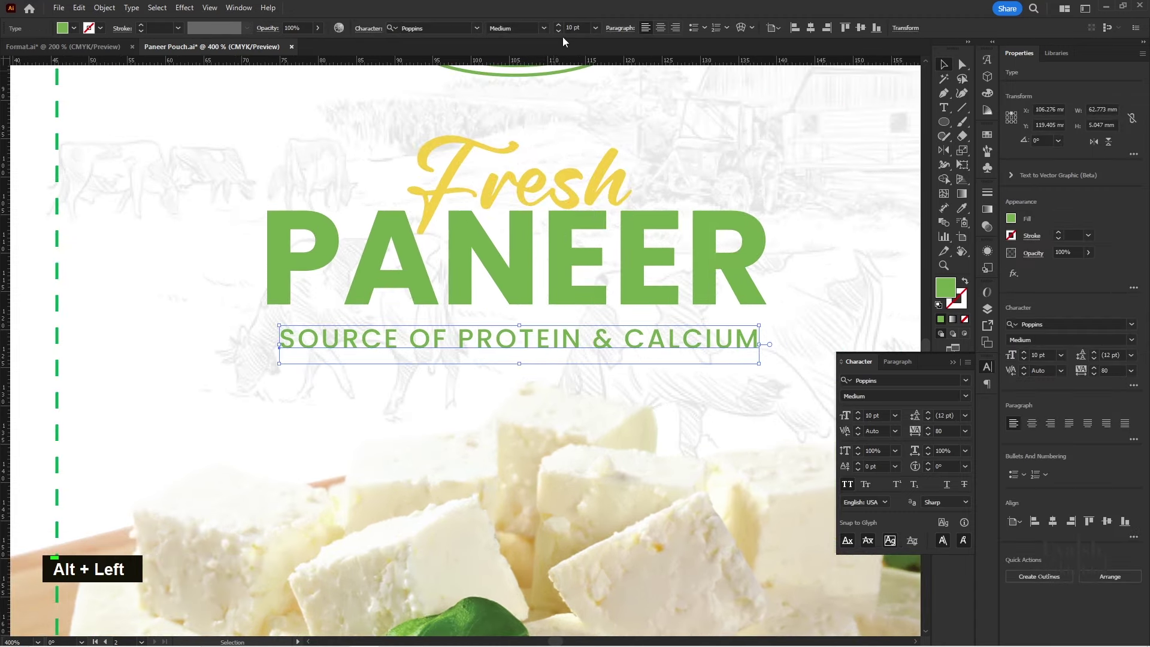
pyautogui.press('ctrl+a')
# - Nudge the title block into position, then move to the bottom green drip band
pyautogui.scroll(-3)
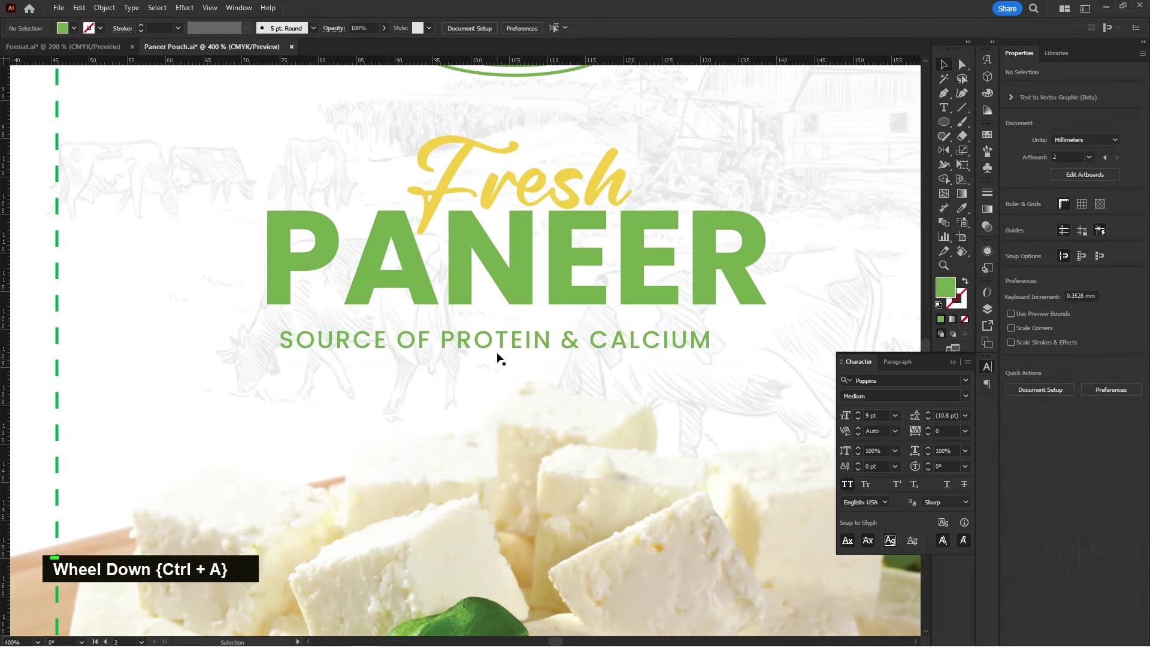
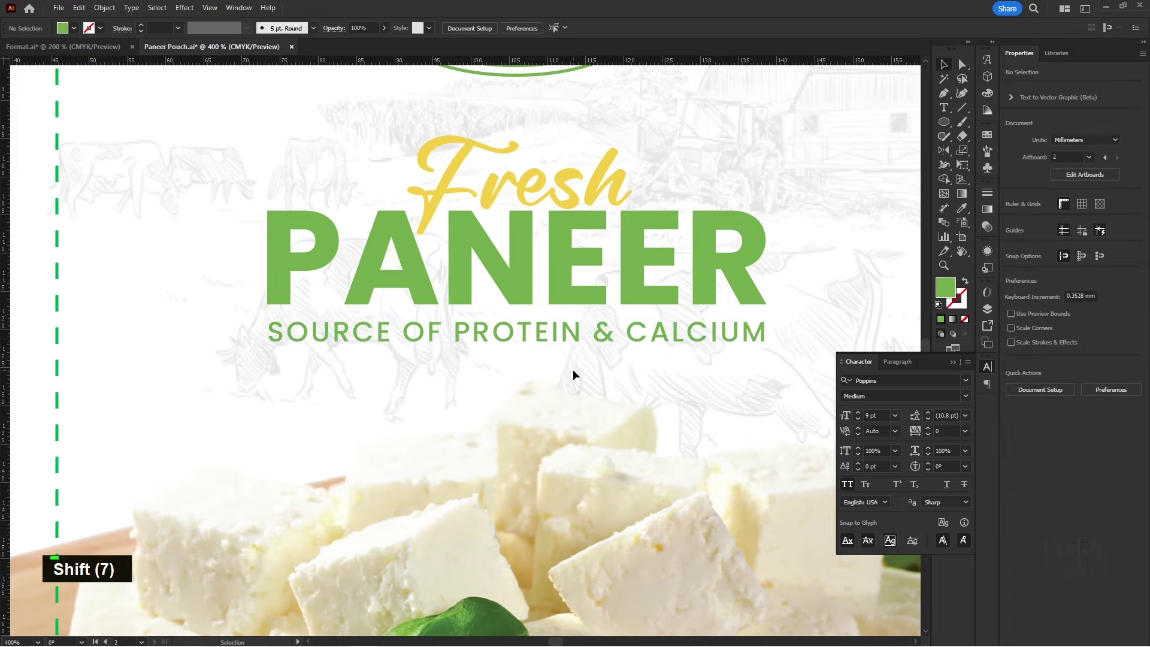
pyautogui.scroll(-3)
pyautogui.press('space')
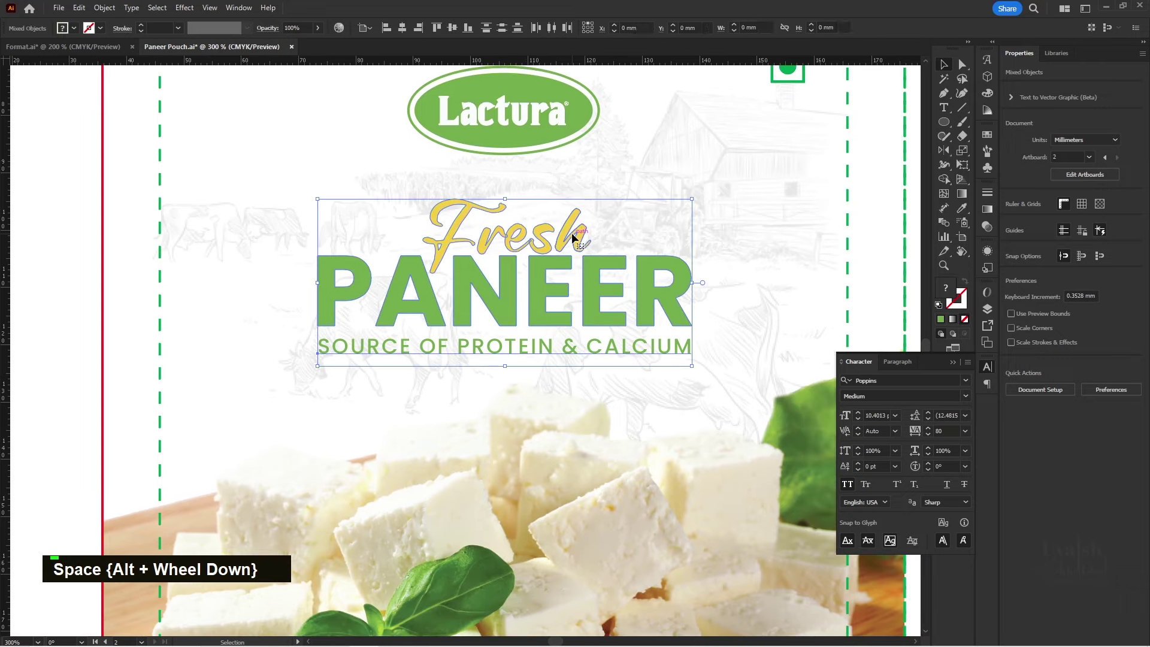
pyautogui.press('Down')
pyautogui.press('Down')
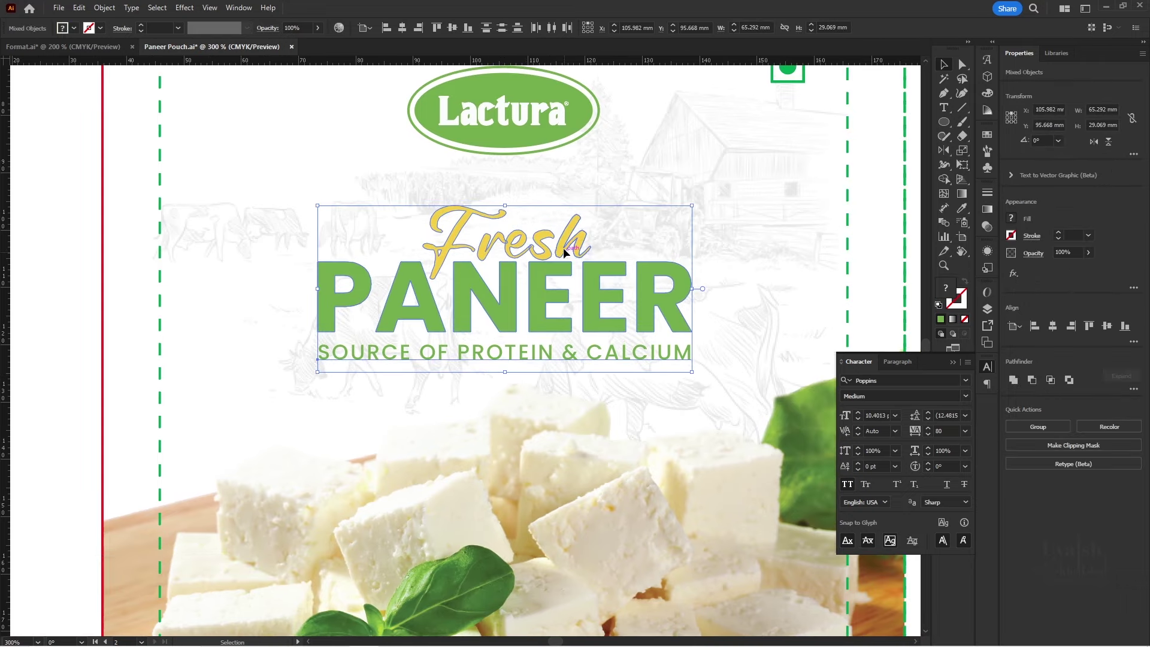
pyautogui.scroll(-3)
pyautogui.press('space')
pyautogui.press('space')
pyautogui.press('space')
pyautogui.press('space')
pyautogui.press('space')
pyautogui.scroll(3)
pyautogui.press('space')
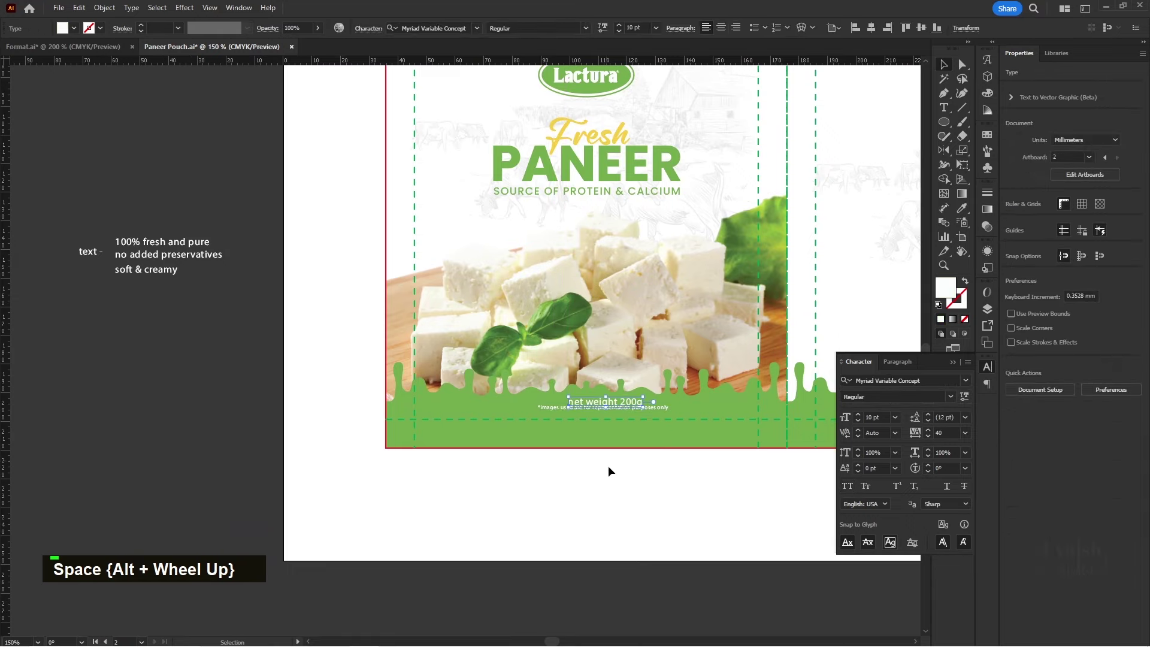
pyautogui.scroll(3)
pyautogui.press('space')
pyautogui.press('space')
# - Set the disclaimer to Poppins at 50% opacity and centre it with the weight line on the green band
pyautogui.scroll(3)
pyautogui.press('space')
pyautogui.press('space')
pyautogui.scroll(3)
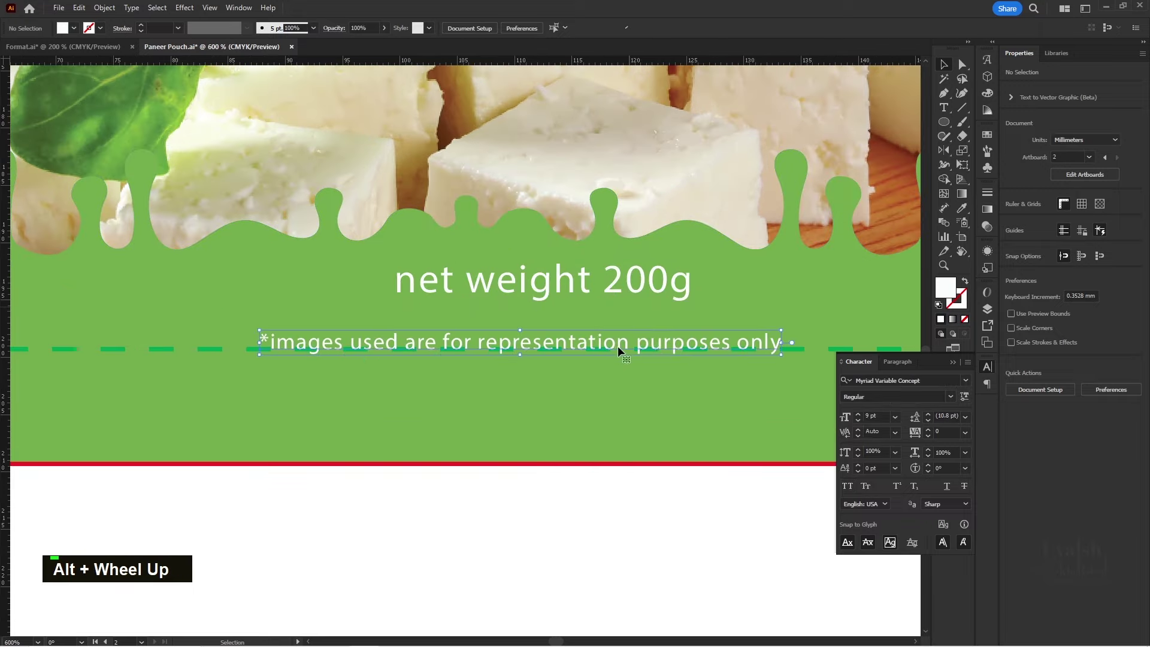
pyautogui.press('ctrl+a')
pyautogui.write('50')
pyautogui.press('Return')
pyautogui.write('popp')
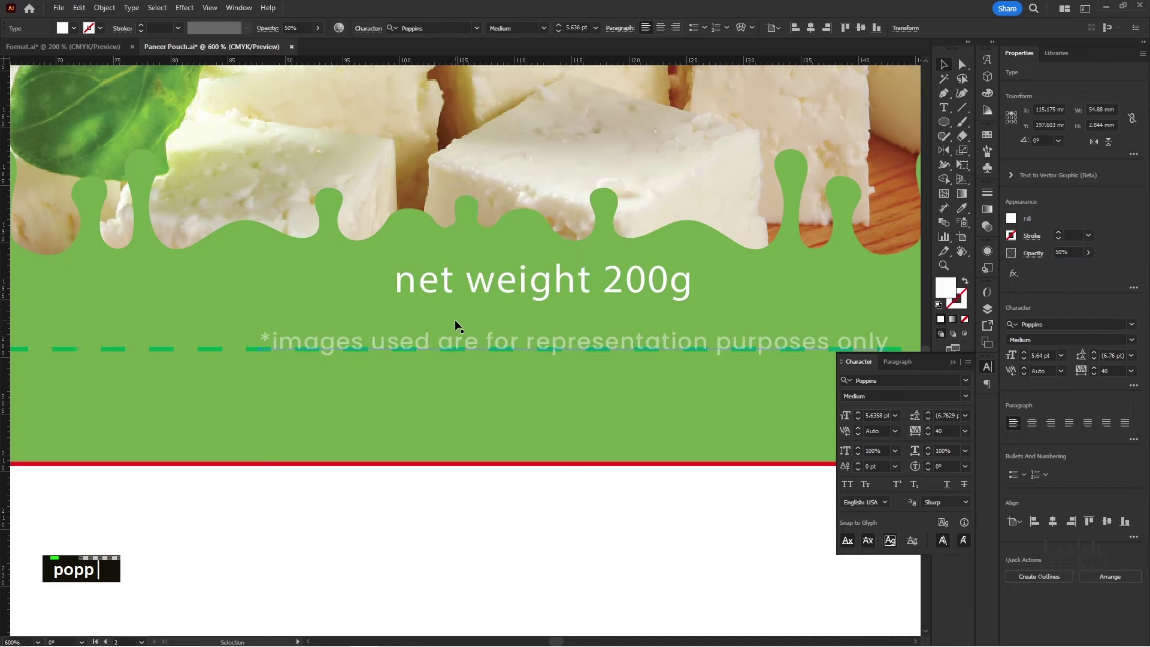
pyautogui.click(631, 278)
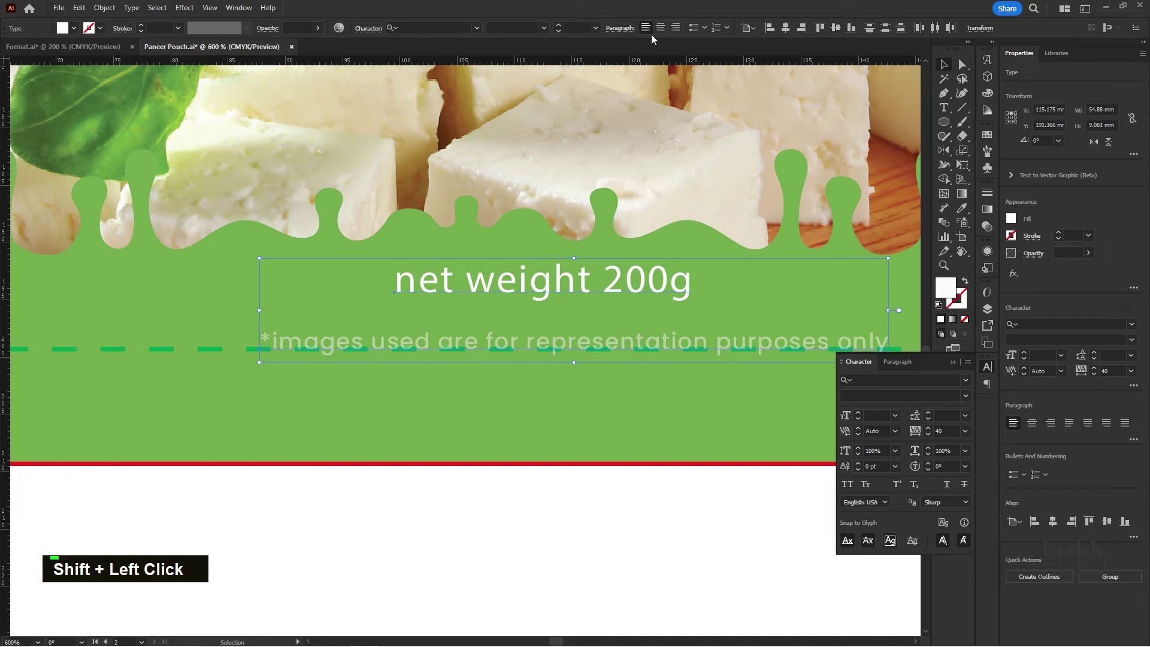
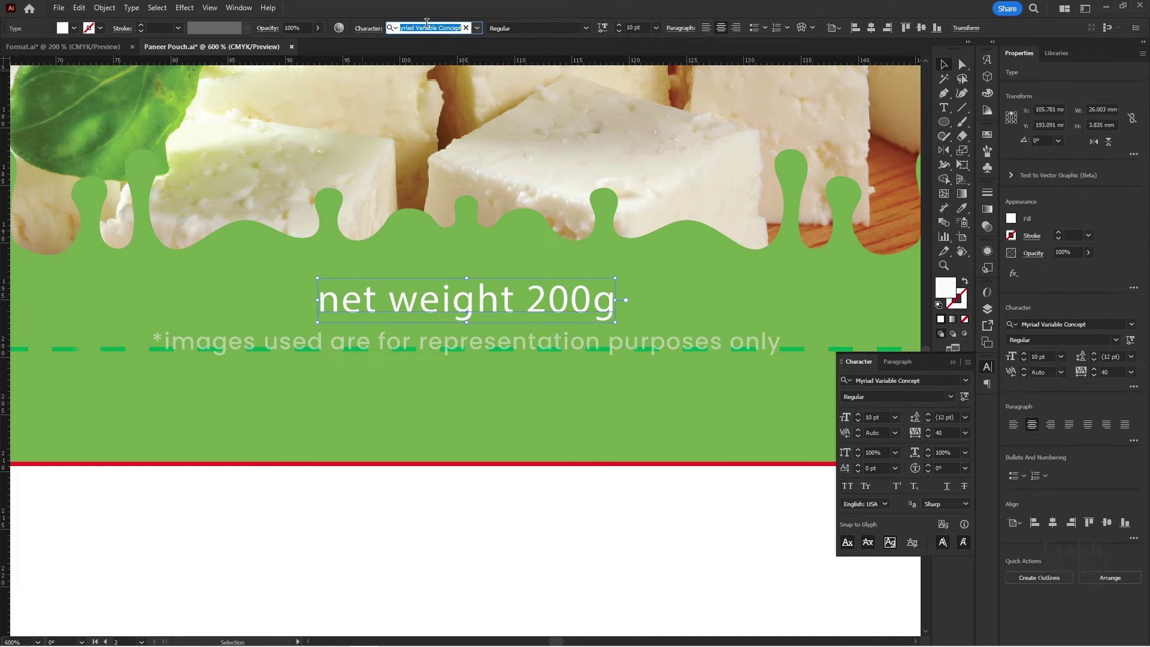
# - Set the weight line to Poppins Medium All Caps, 7 pt with tracking 40, reading NET WEIGHT 200g
pyautogui.write('popp')
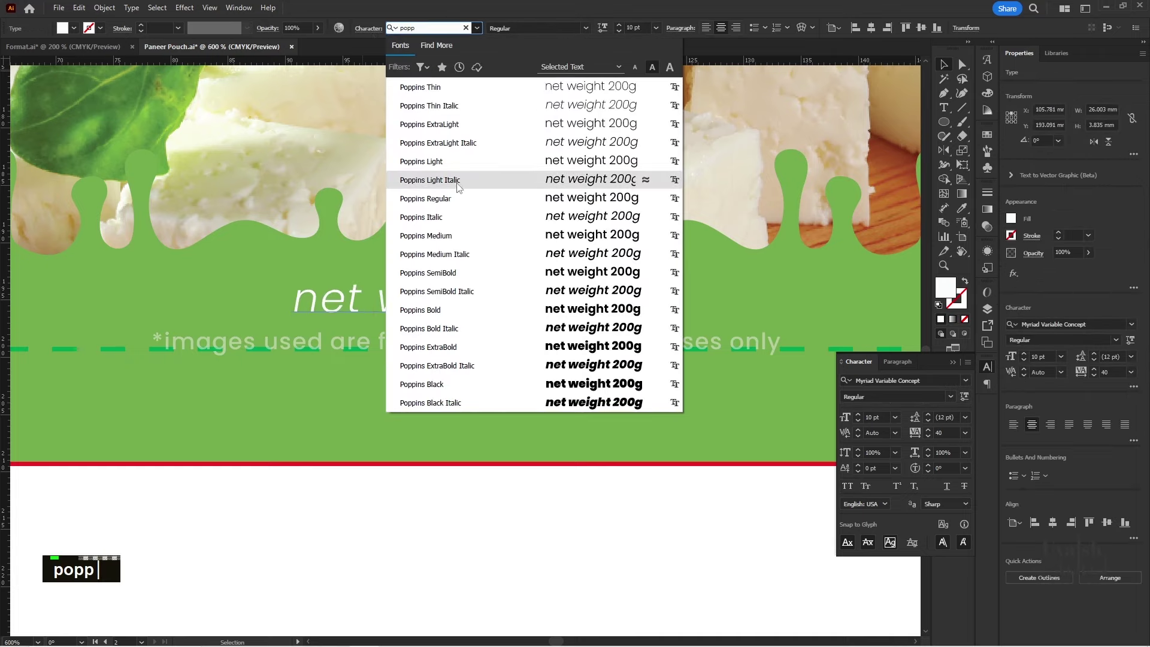
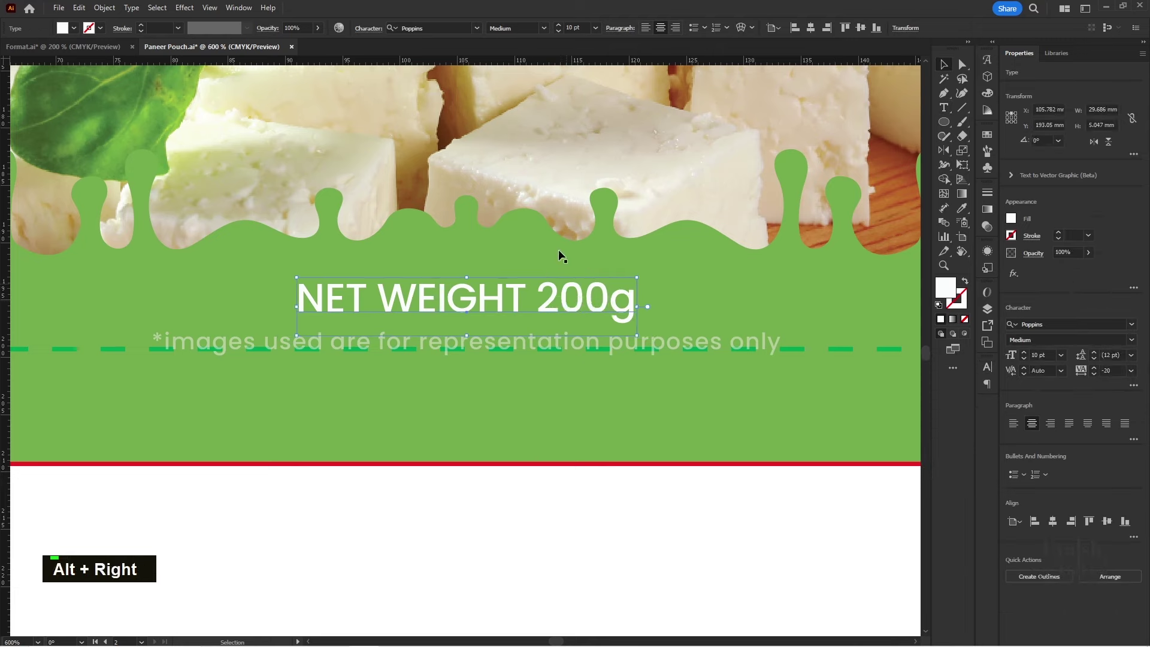
pyautogui.scroll(-3)
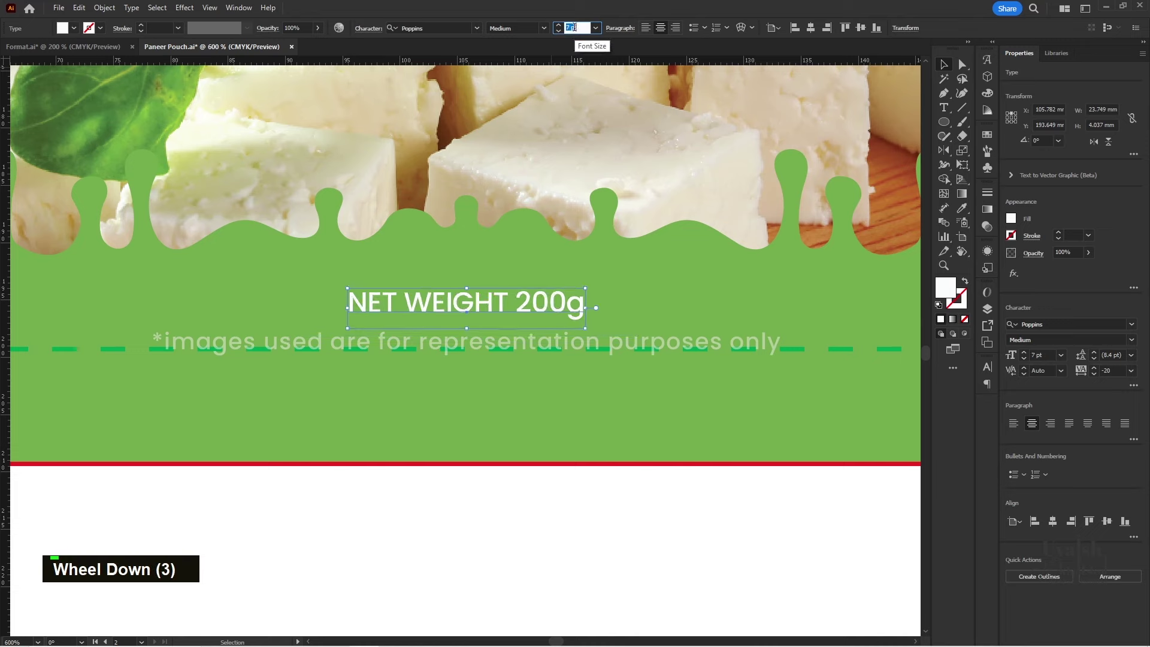
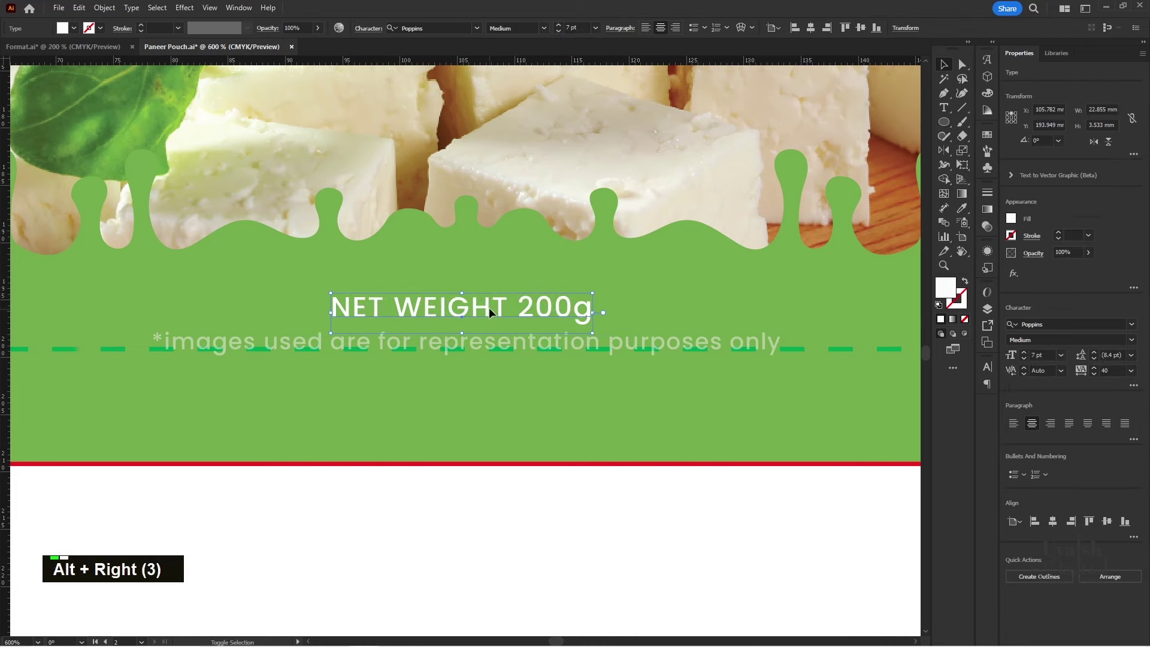
pyautogui.rightClick(545, 332)
pyautogui.click(563, 344)
pyautogui.click(657, 294)
pyautogui.scroll(-3)
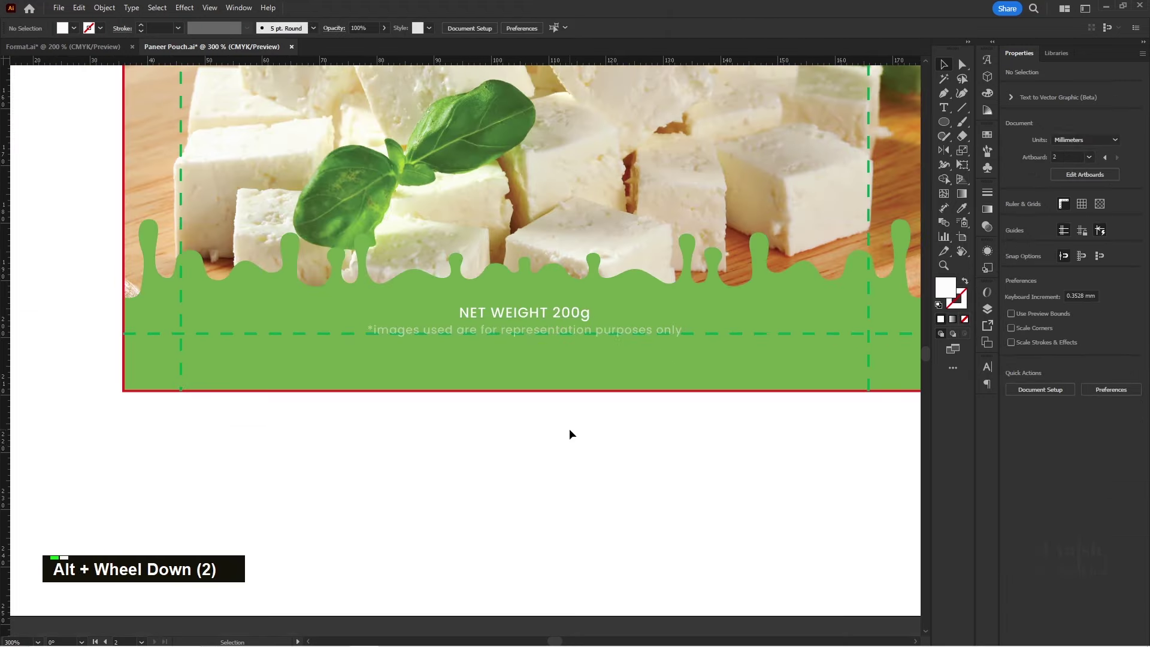
pyautogui.scroll(-3)
pyautogui.scroll(-3)
pyautogui.press('space')
pyautogui.press('space')
pyautogui.press('space')
pyautogui.scroll(3)
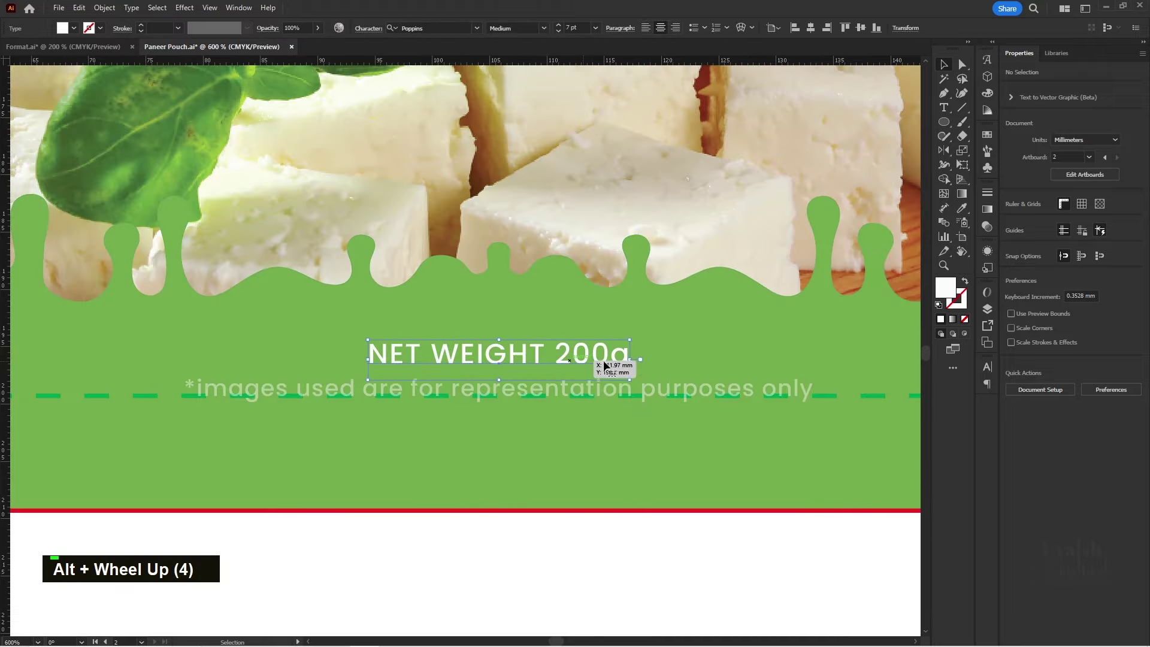
# - Scale down and centre the disclaimer beneath the weight line, then fit the artboard in view
pyautogui.scroll(-3)
pyautogui.press('space')
pyautogui.doubleClick(592, 443)
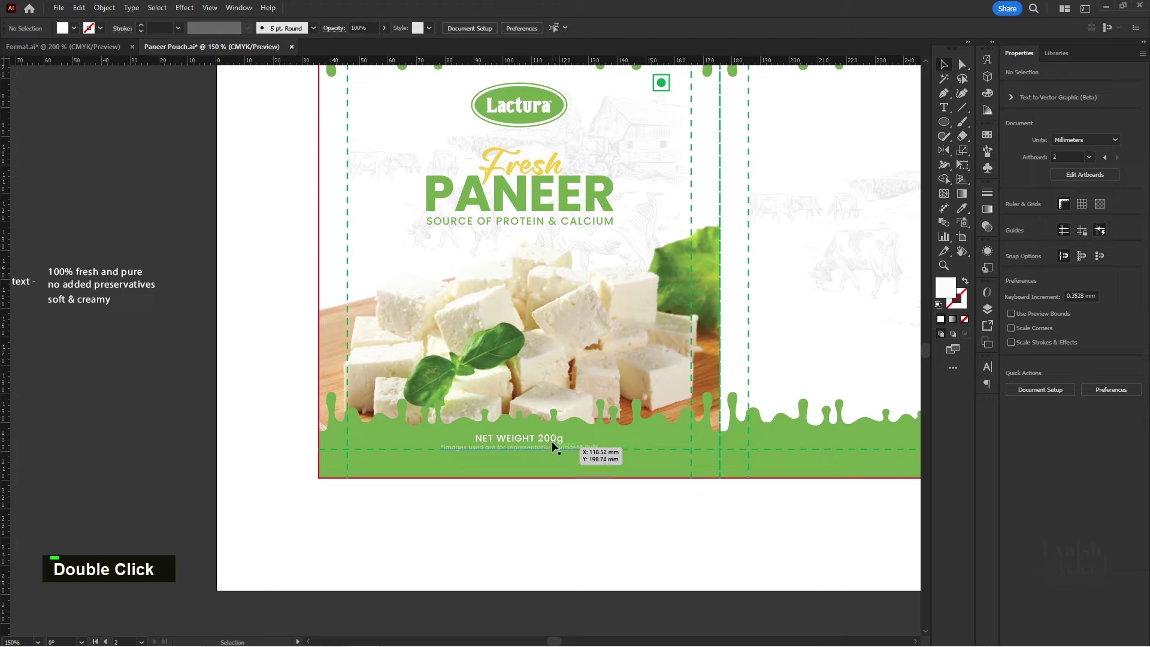
pyautogui.press('Up')
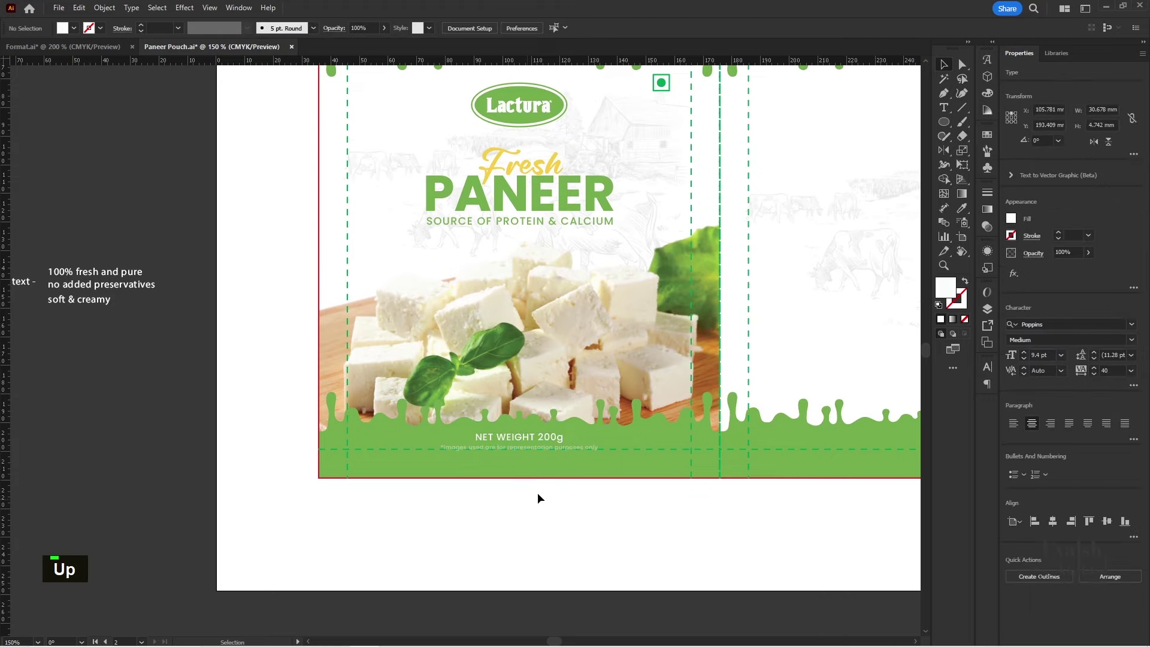
pyautogui.scroll(3)
pyautogui.scroll(3)
pyautogui.click(614, 405)
pyautogui.press('Down')
pyautogui.scroll(-3)
pyautogui.scroll(-3)
pyautogui.press('space')
pyautogui.press('space')
pyautogui.press('space')
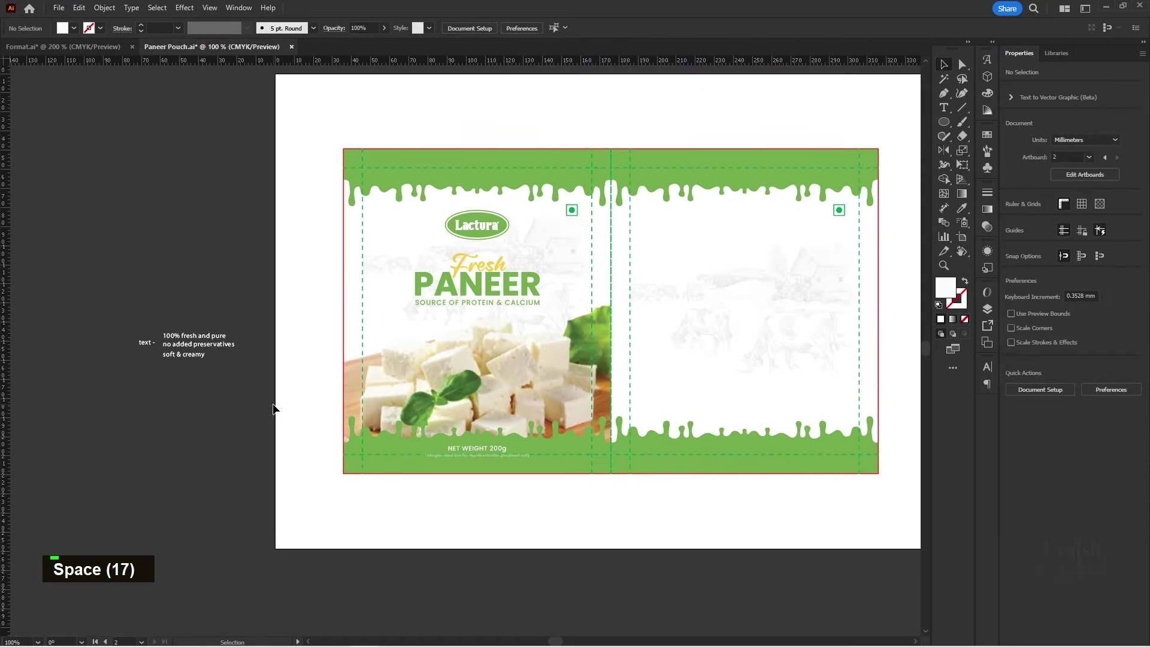
# - Zoom in on the notes beside the artboard to reach the 100% fresh and pure line
pyautogui.scroll(3)
pyautogui.press('space')
pyautogui.scroll(3)
pyautogui.scroll(3)
# - Cut 'fresh and pure' from the note and paste it as its own text object below '100%'
pyautogui.press('space')
pyautogui.press('space')
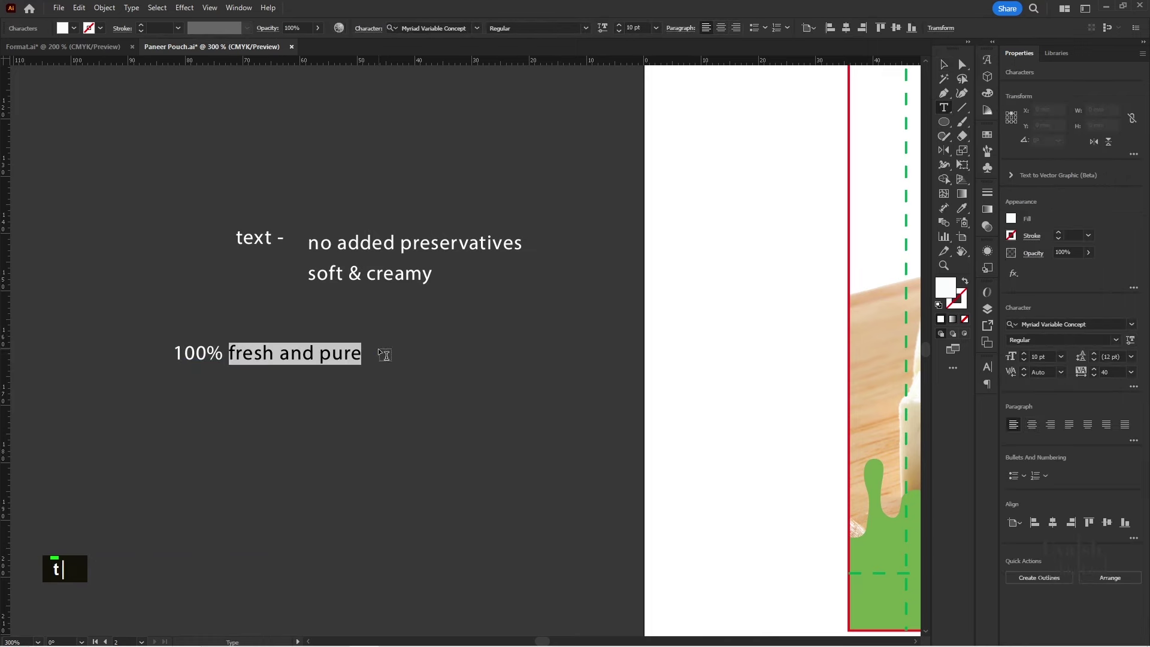
pyautogui.press('BackSpace')
pyautogui.write('v')
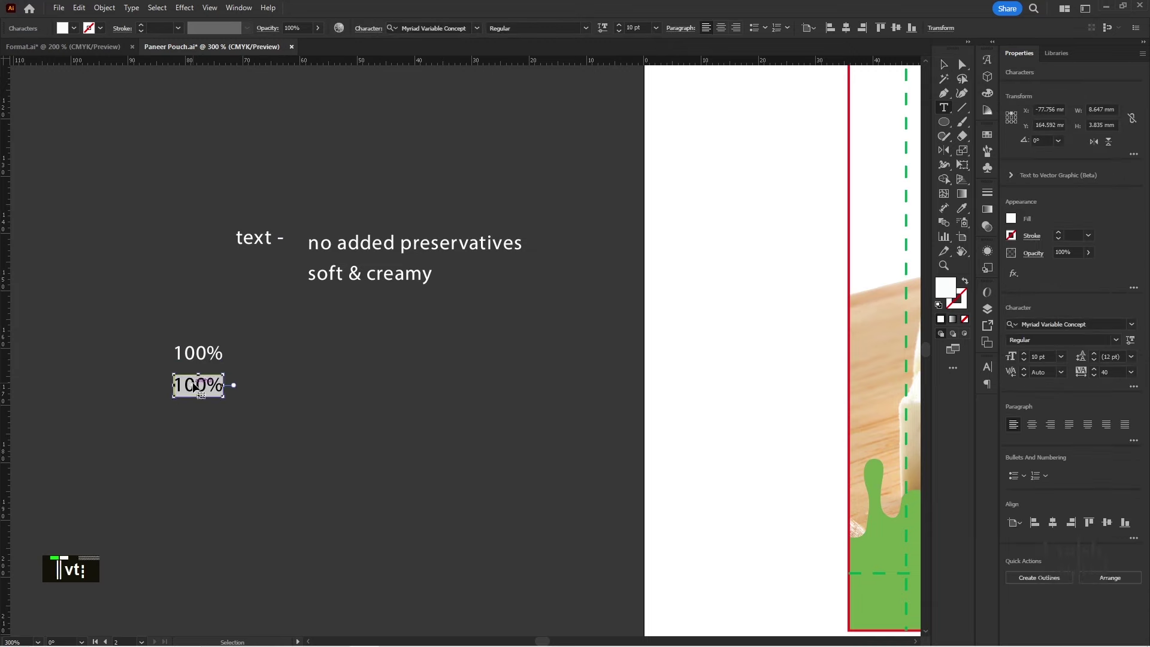
pyautogui.write('v')
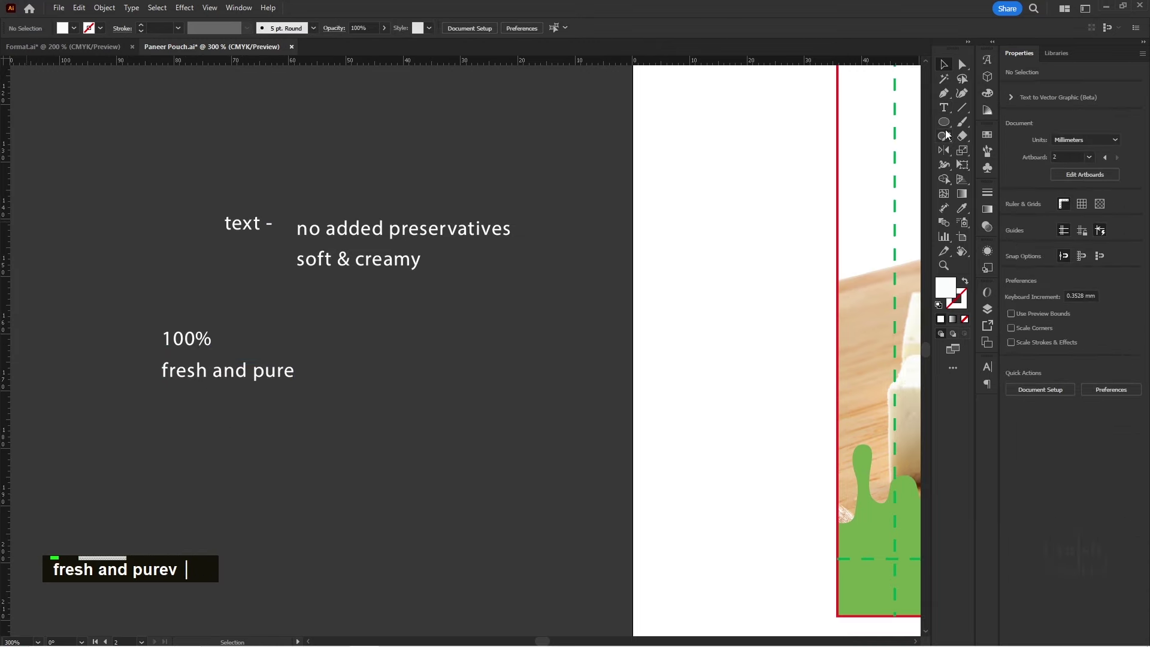
# - Draw a circle beside the notes, fill it white and give it a yellow stroke
pyautogui.rightClick(951, 125)
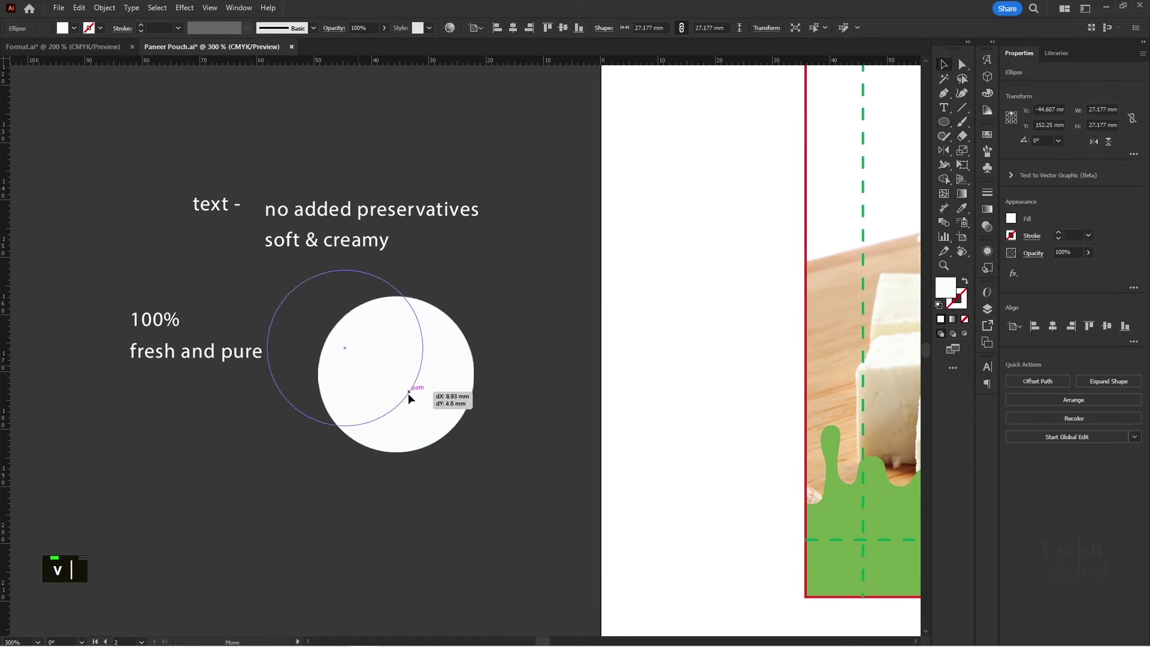
pyautogui.press('v')
pyautogui.scroll(-3)
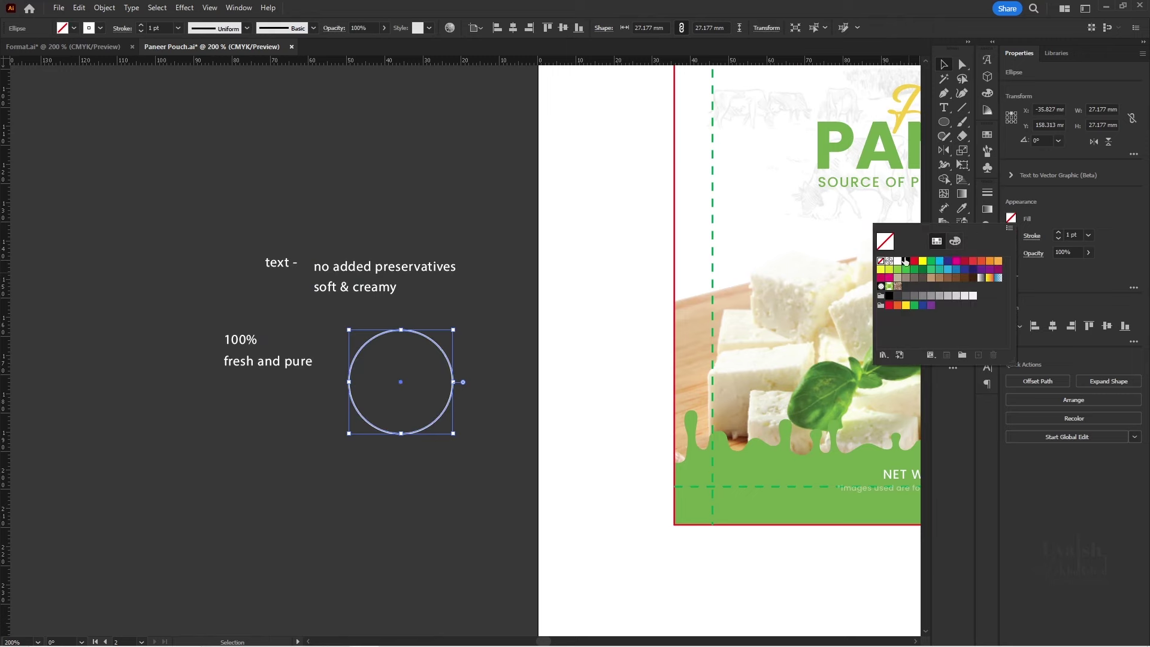
pyautogui.doubleClick(1095, 215)
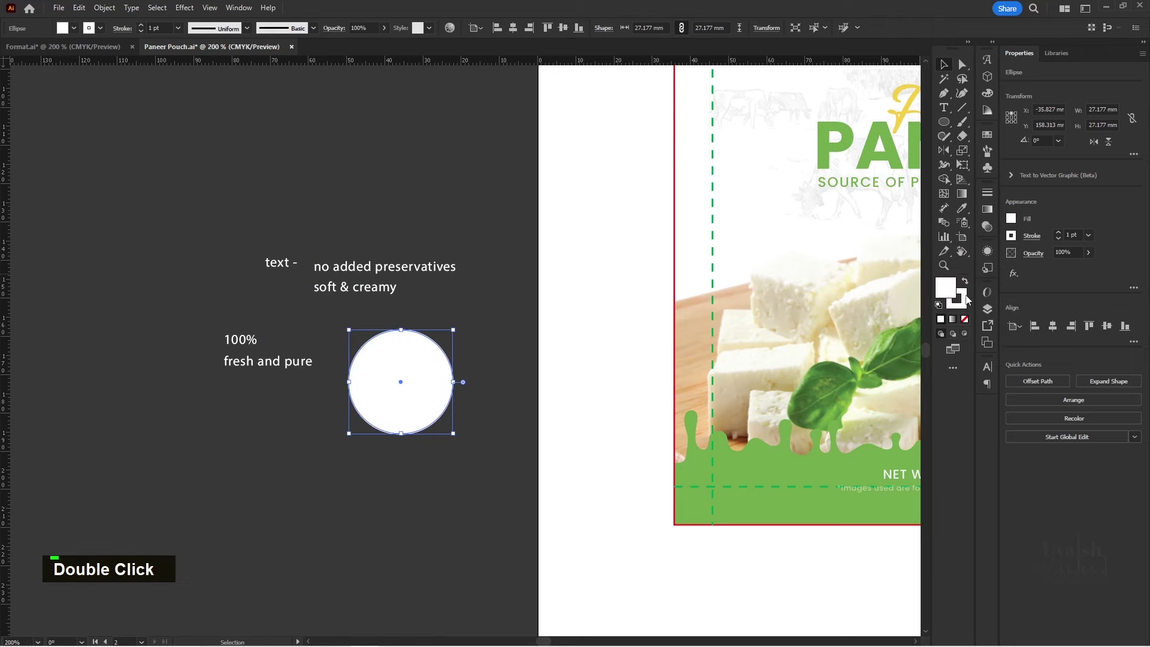
pyautogui.scroll(-3)
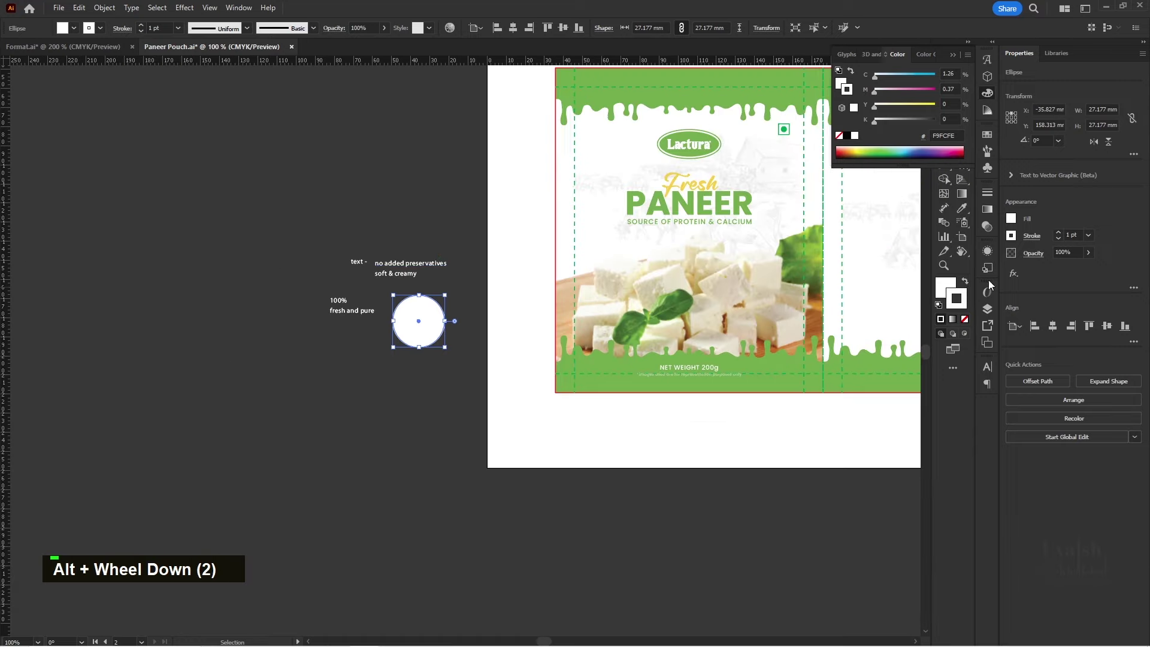
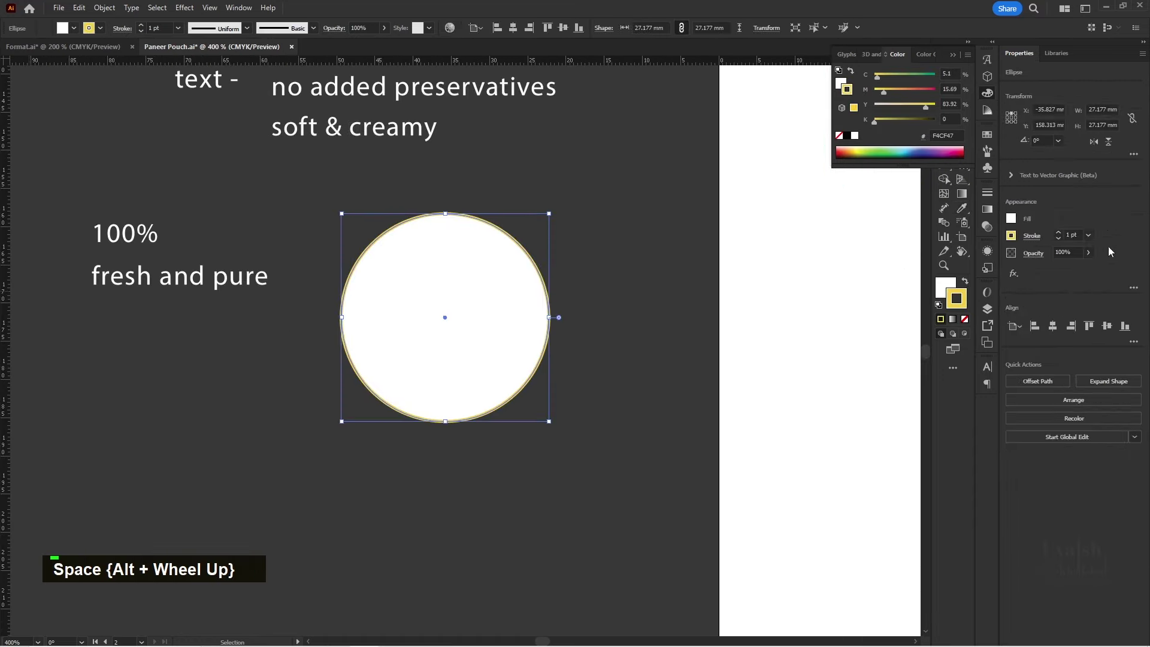
# - Thicken the circle's yellow outline to a heavy stroke weight
pyautogui.press('space')
pyautogui.press('ctrl+a')
pyautogui.press('1')
pyautogui.press('Return')
pyautogui.press('5')
pyautogui.press('Return')
# - Move the green '100%' text onto the circle and bring it to the front
pyautogui.press('space')
pyautogui.press('space')
pyautogui.press('space')
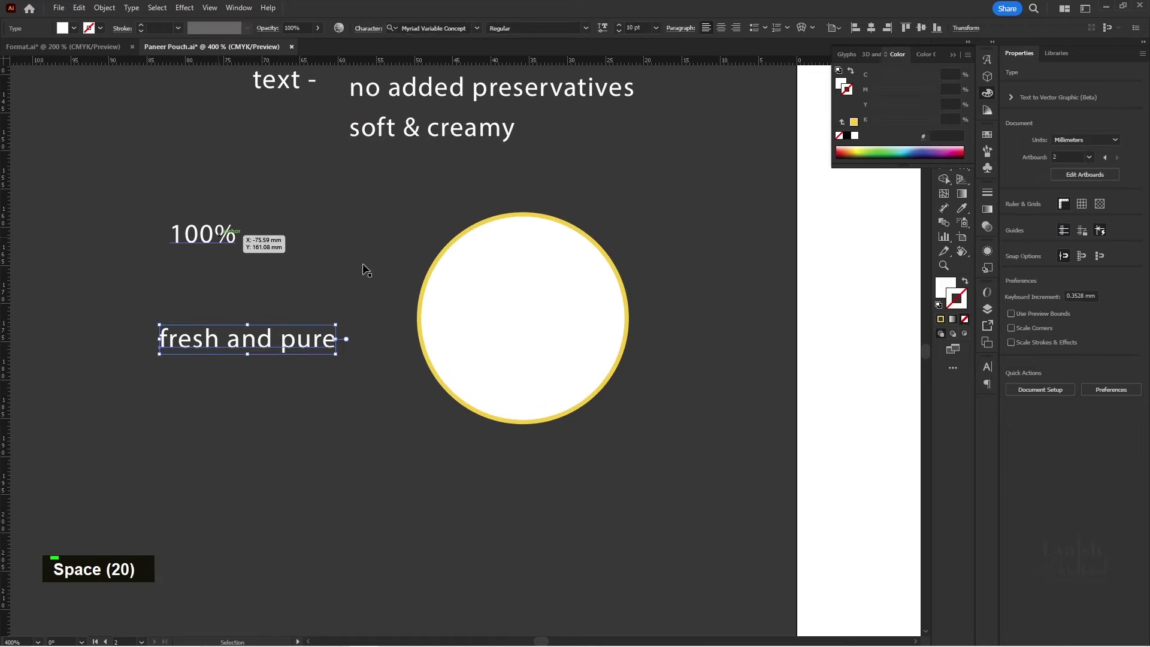
pyautogui.press('space')
pyautogui.press('ctrl+shift+]')
# - Set '100%' in Poppins Bold, enlarge it and tighten its letter spacing
pyautogui.scroll(-3)
pyautogui.write('i')
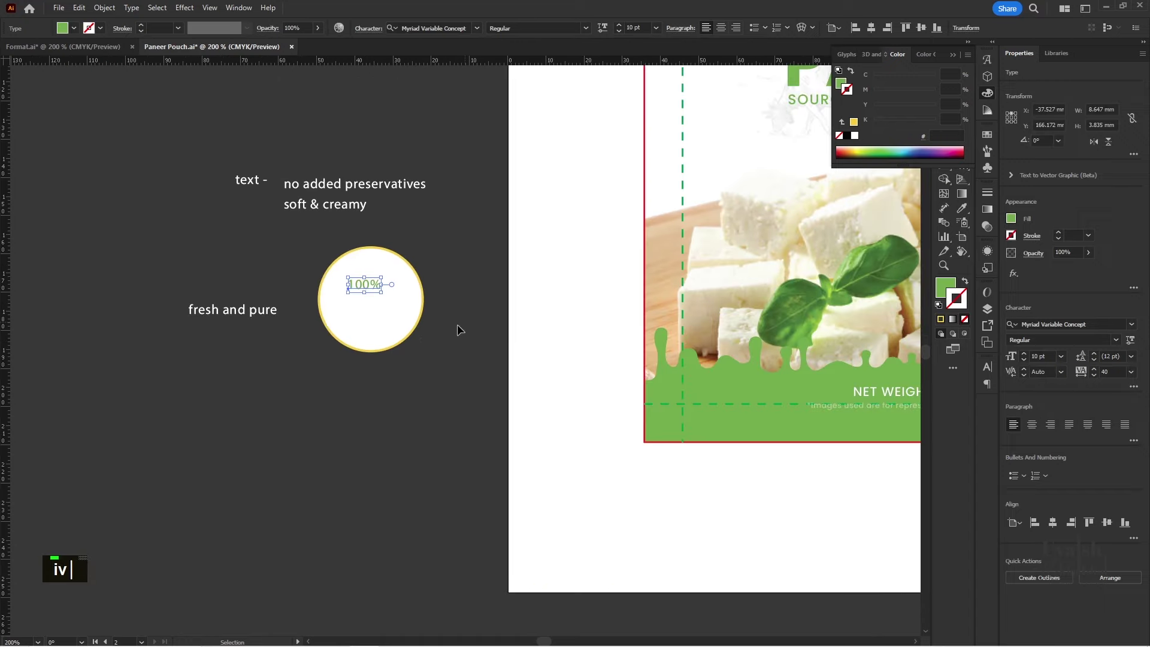
pyautogui.scroll(3)
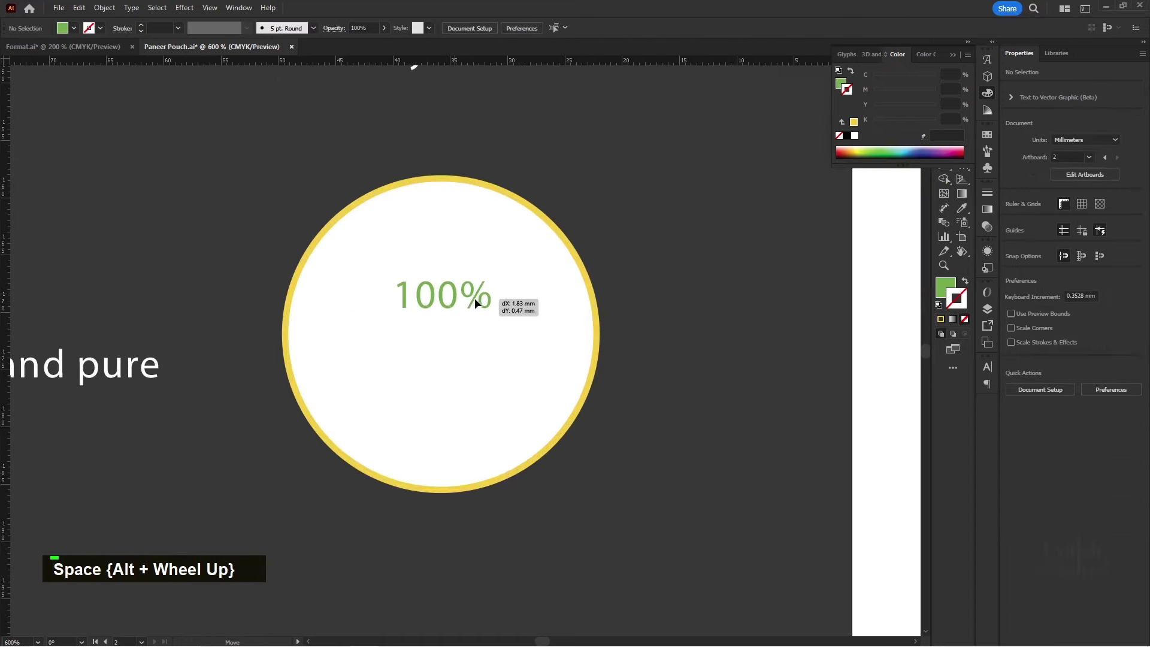
pyautogui.press('space')
pyautogui.write('popp')
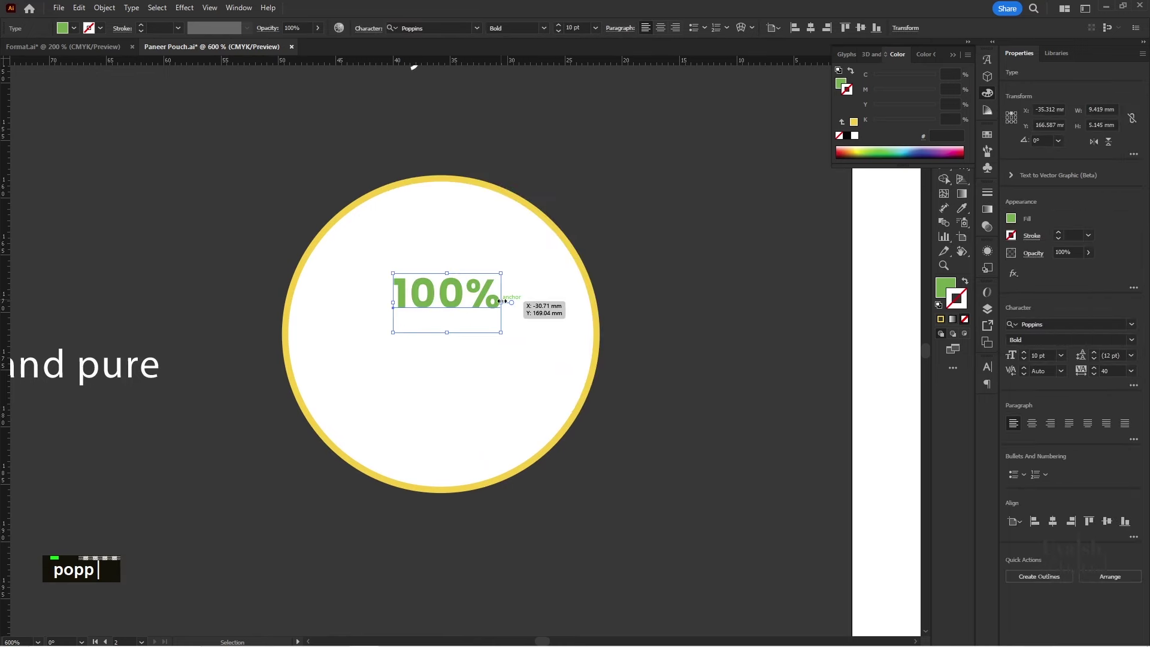
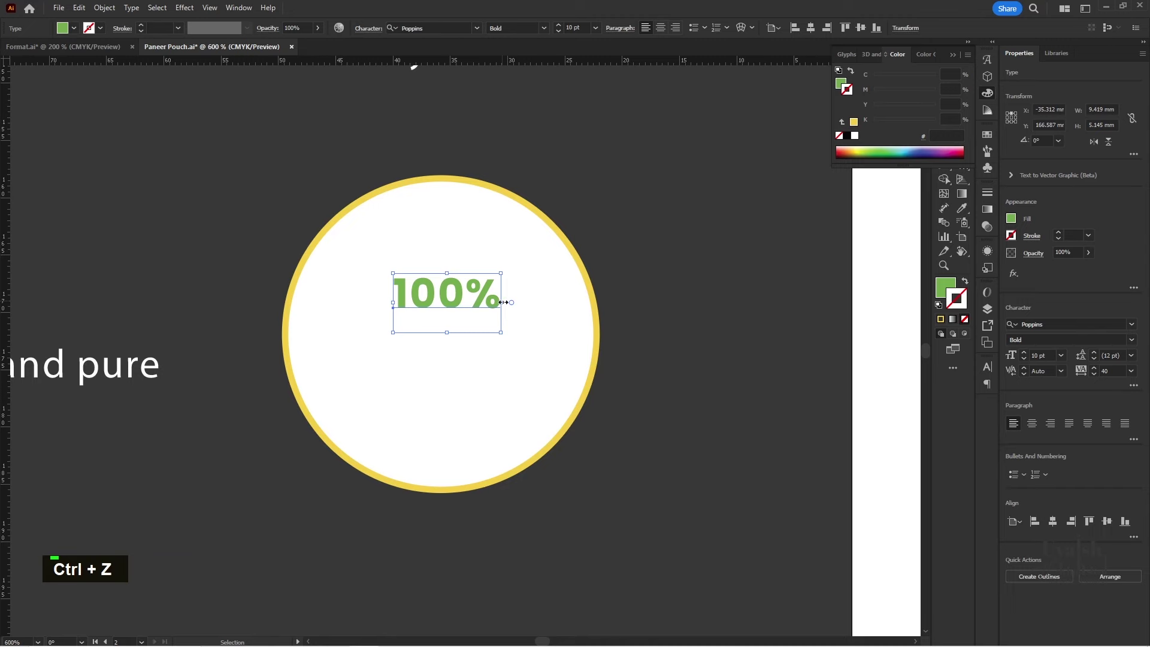
pyautogui.press('ctrl+t')
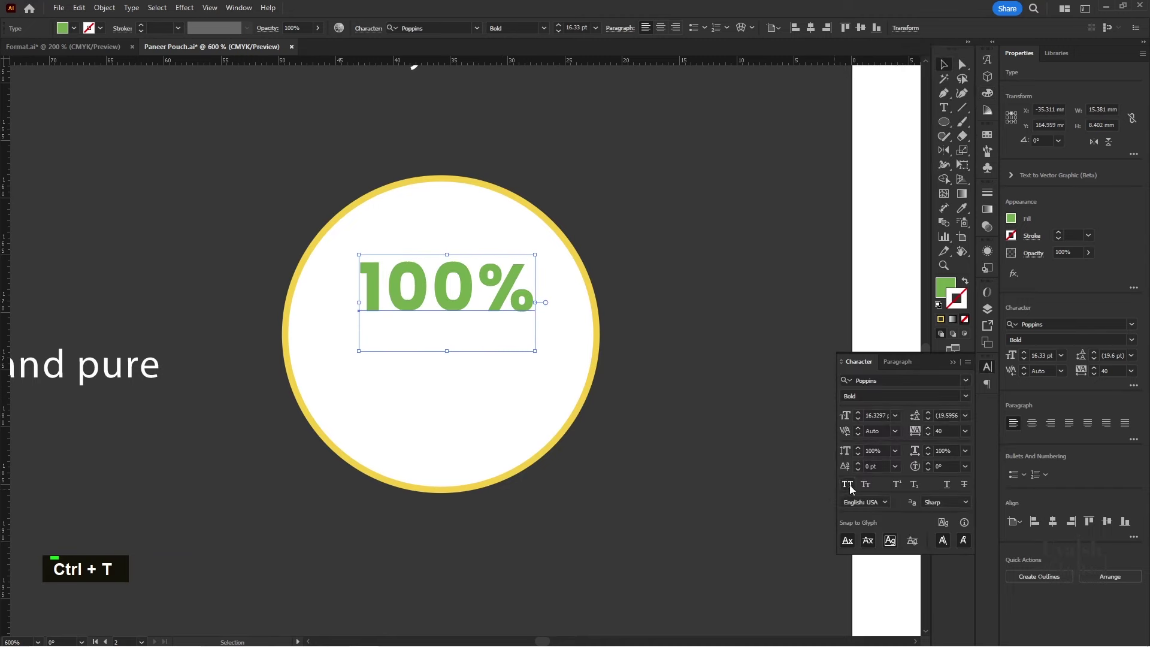
pyautogui.press('ctrl+a')
pyautogui.press('Return')
pyautogui.press('0')
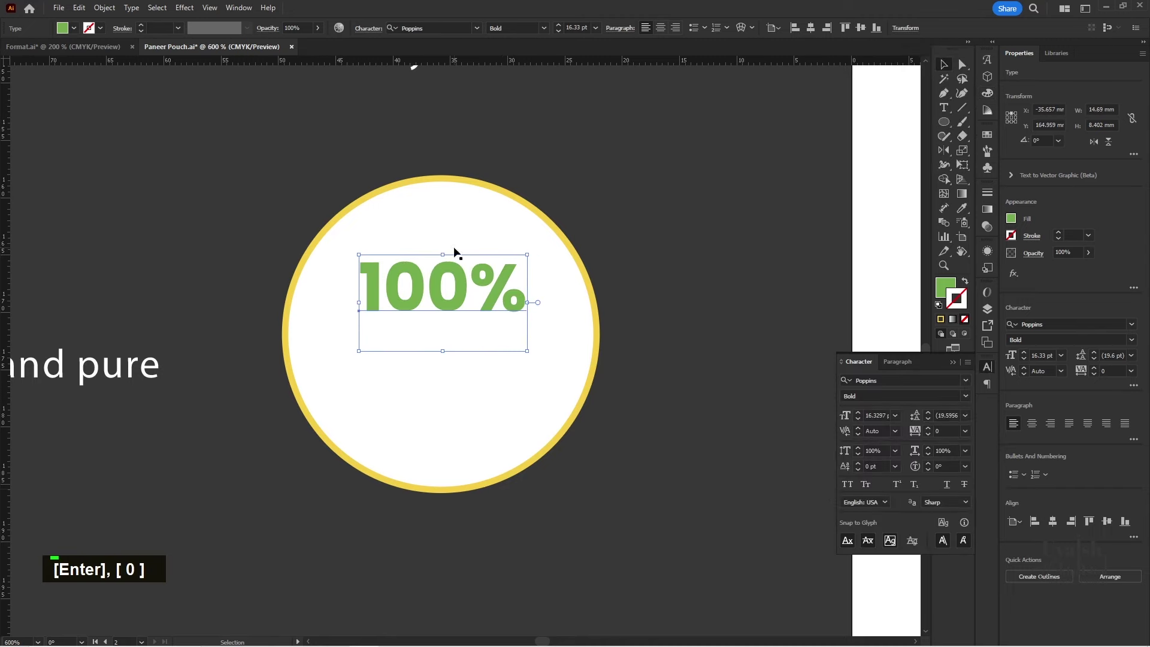
# - Add 'FRESH' and '& PURE' as all-caps lines beneath '100%' inside the badge
pyautogui.doubleClick(524, 239)
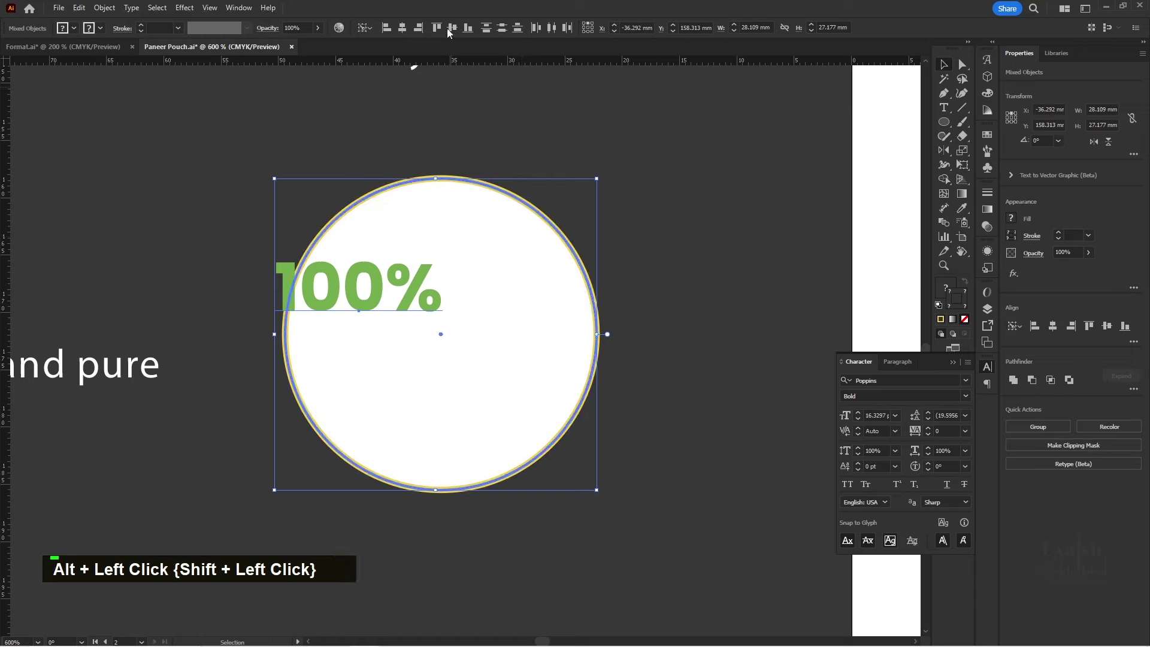
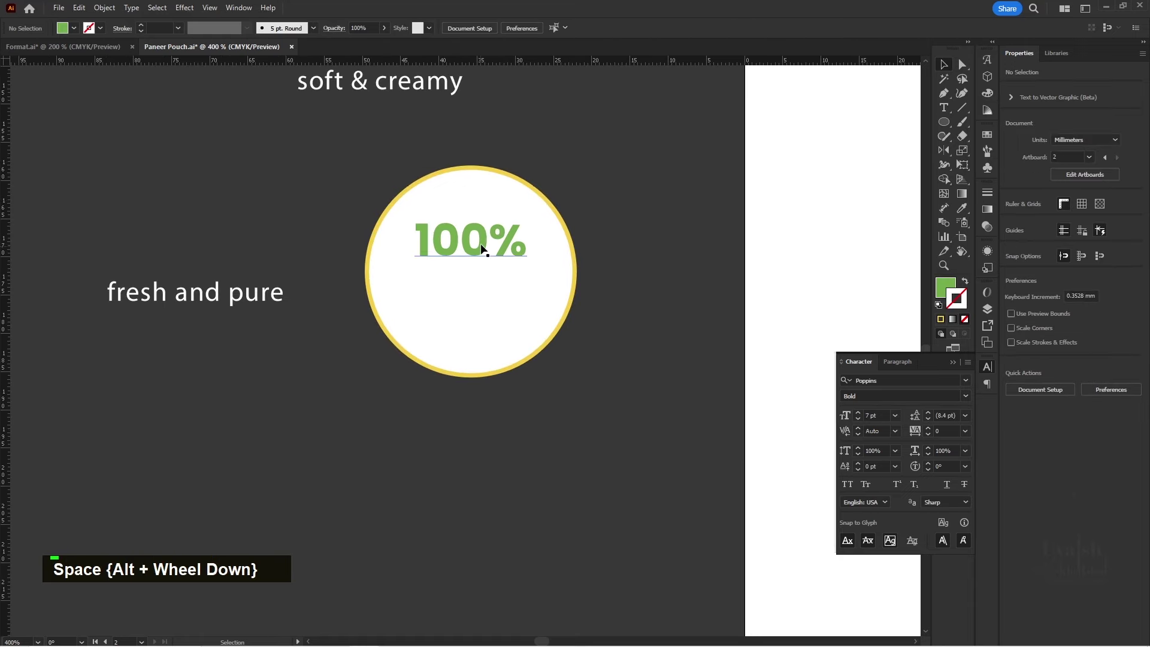
pyautogui.write('t')
pyautogui.press('BackSpace')
pyautogui.write('fresh')
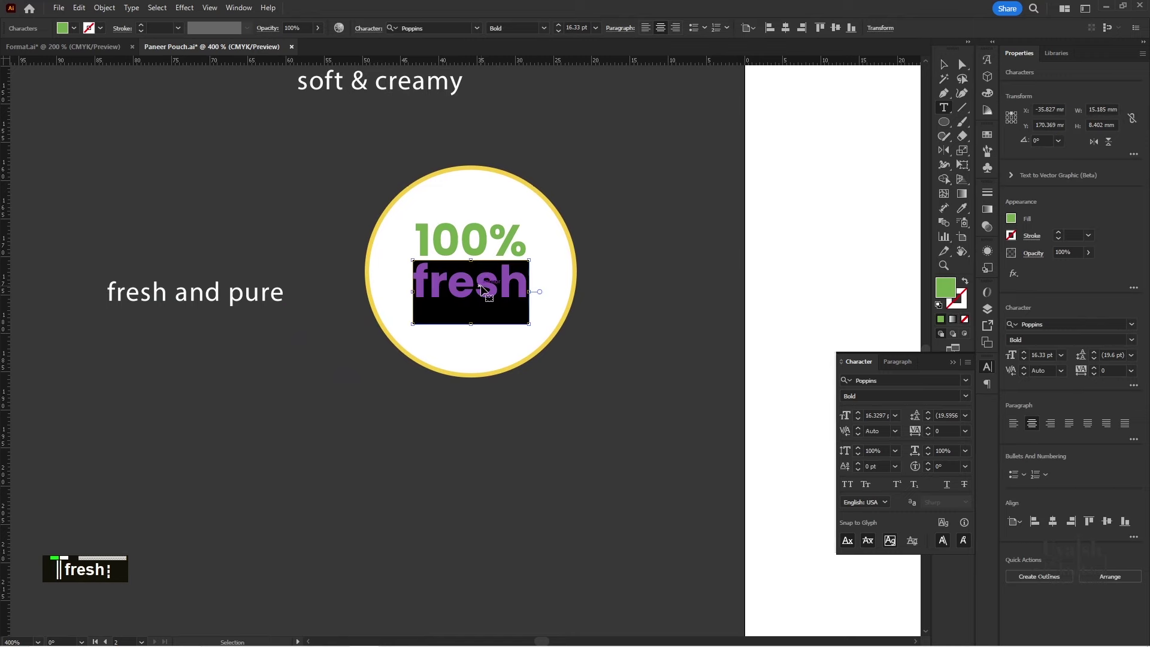
pyautogui.press('ctrl+t')
pyautogui.press('ctrl+t')
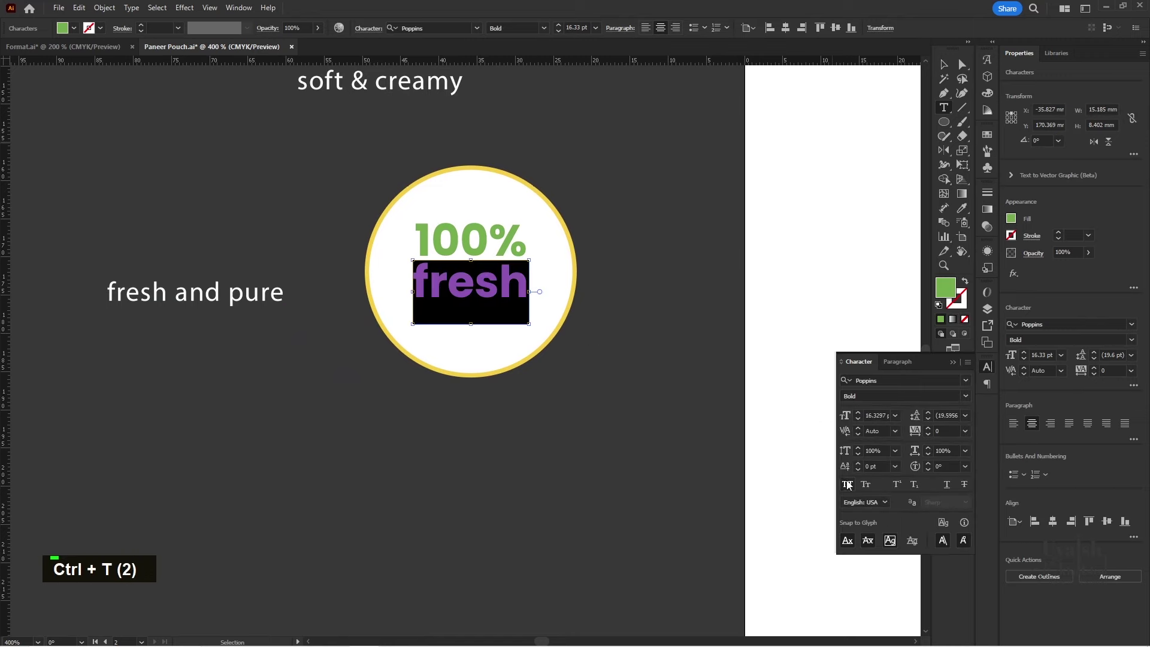
pyautogui.scroll(3)
pyautogui.press('space')
pyautogui.press('space')
pyautogui.press('space')
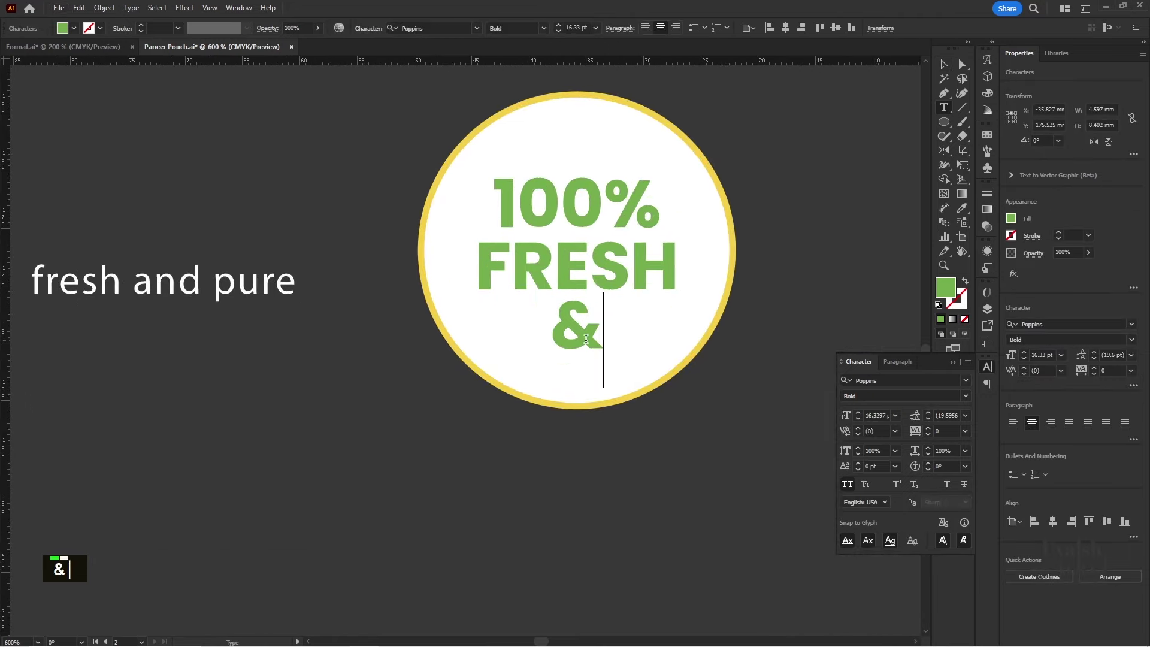
pyautogui.write('& purev')
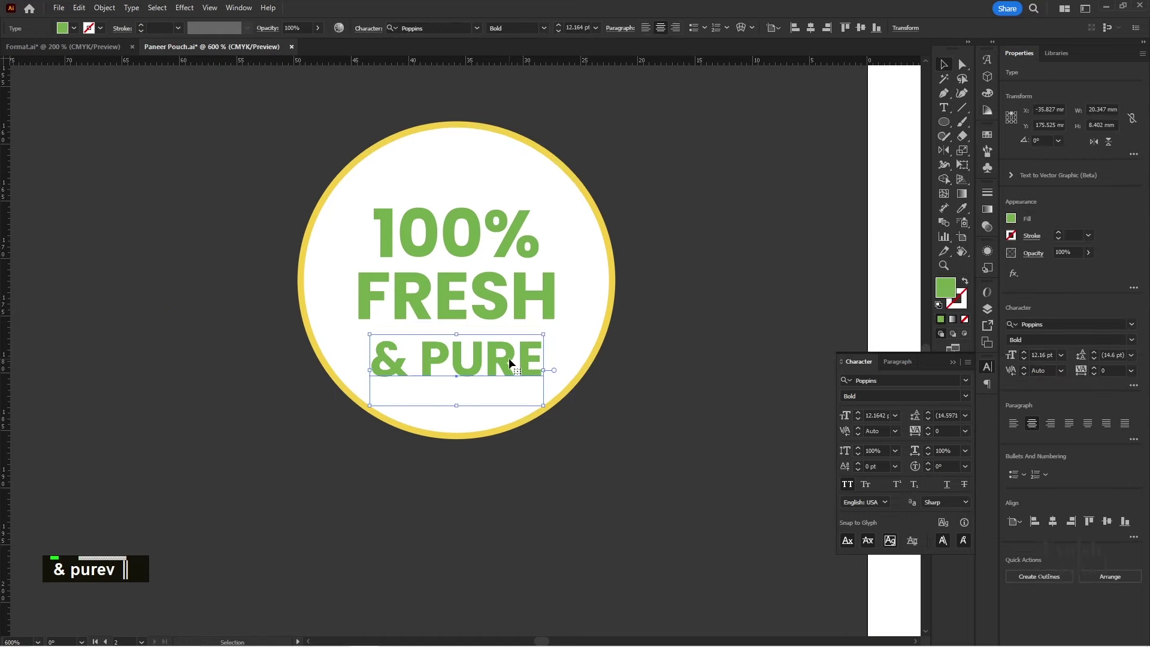
# - Group the three badge text lines and centre them within the circle
pyautogui.click(501, 299)
pyautogui.doubleClick(615, 210)
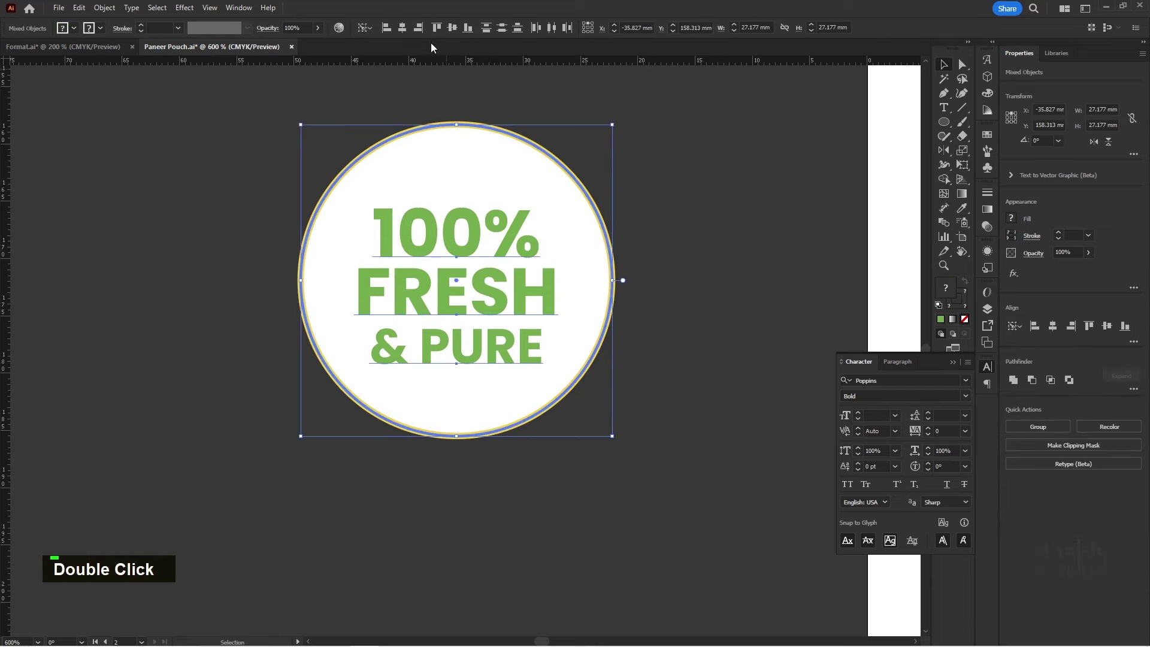
pyautogui.click(599, 285)
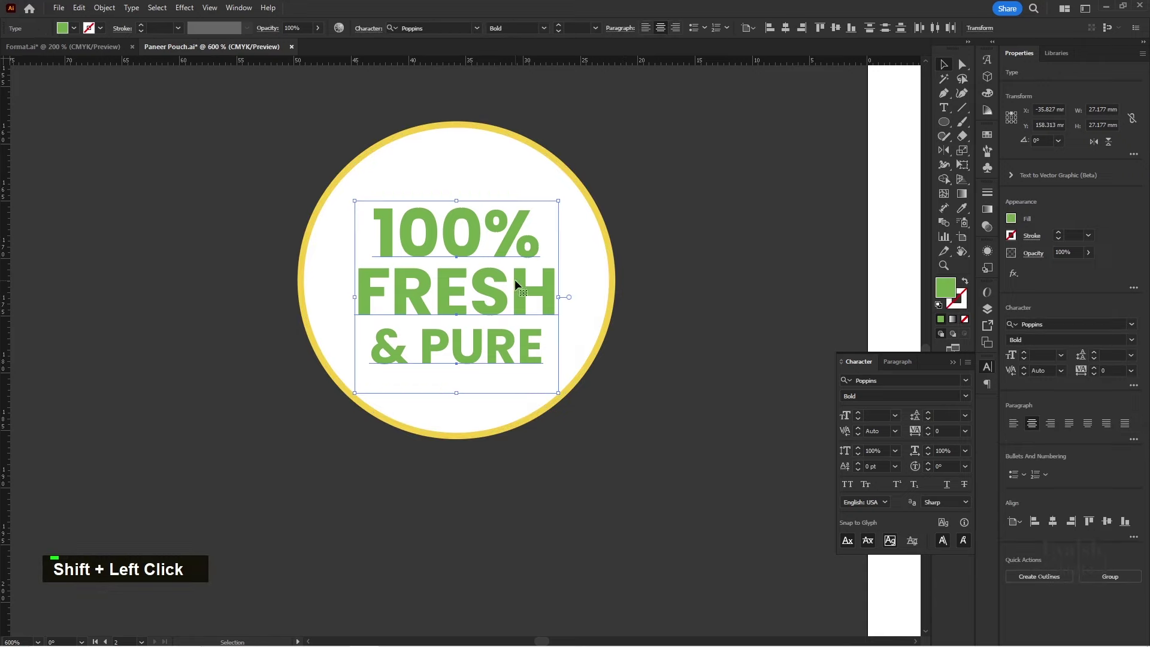
pyautogui.rightClick(517, 286)
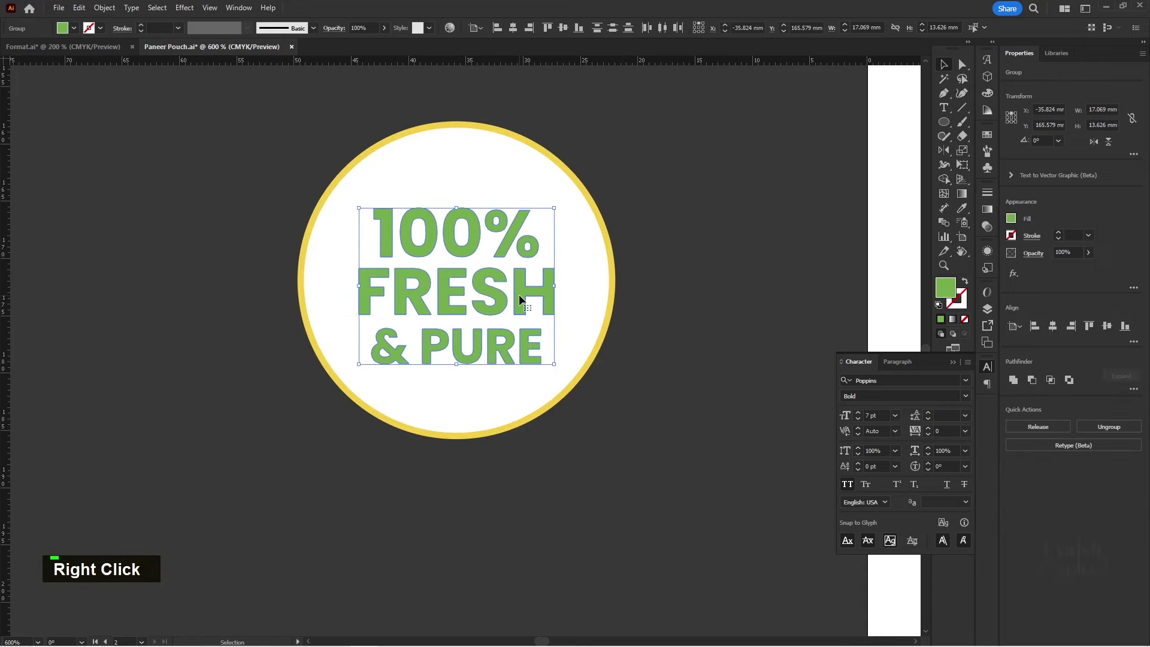
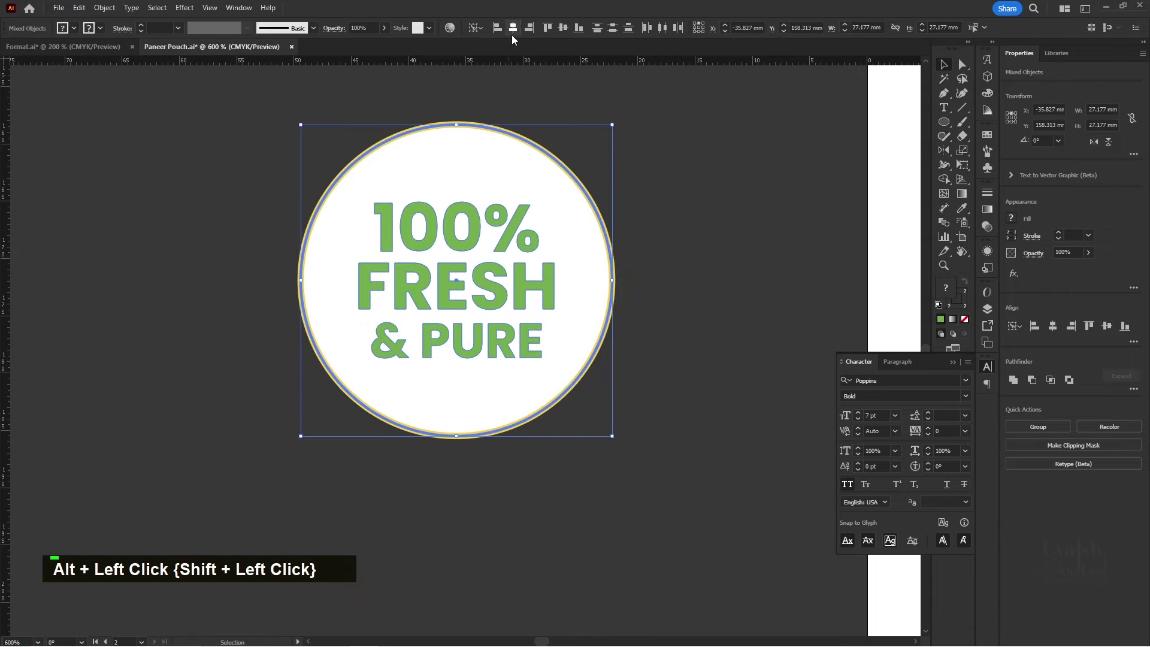
pyautogui.doubleClick(620, 265)
# - Paste a copy of the circle in back, scale it up and remove its fill to form an outer yellow ring
pyautogui.scroll(-3)
pyautogui.press('space')
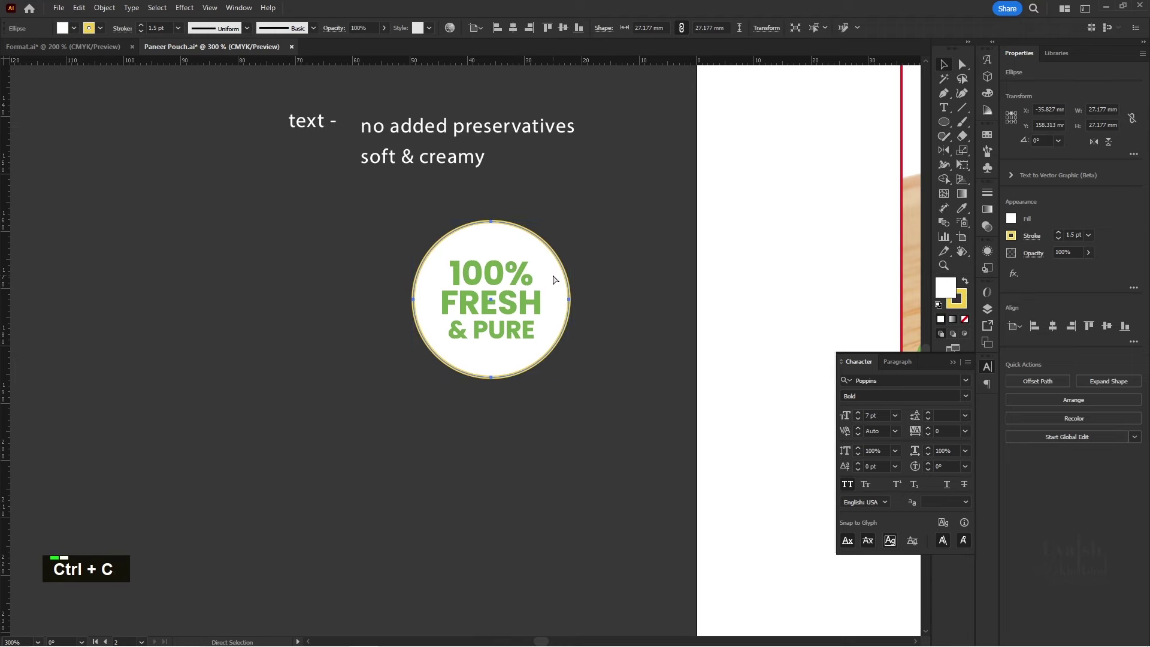
pyautogui.press('ctrl+c')
pyautogui.press('ctrl+f')
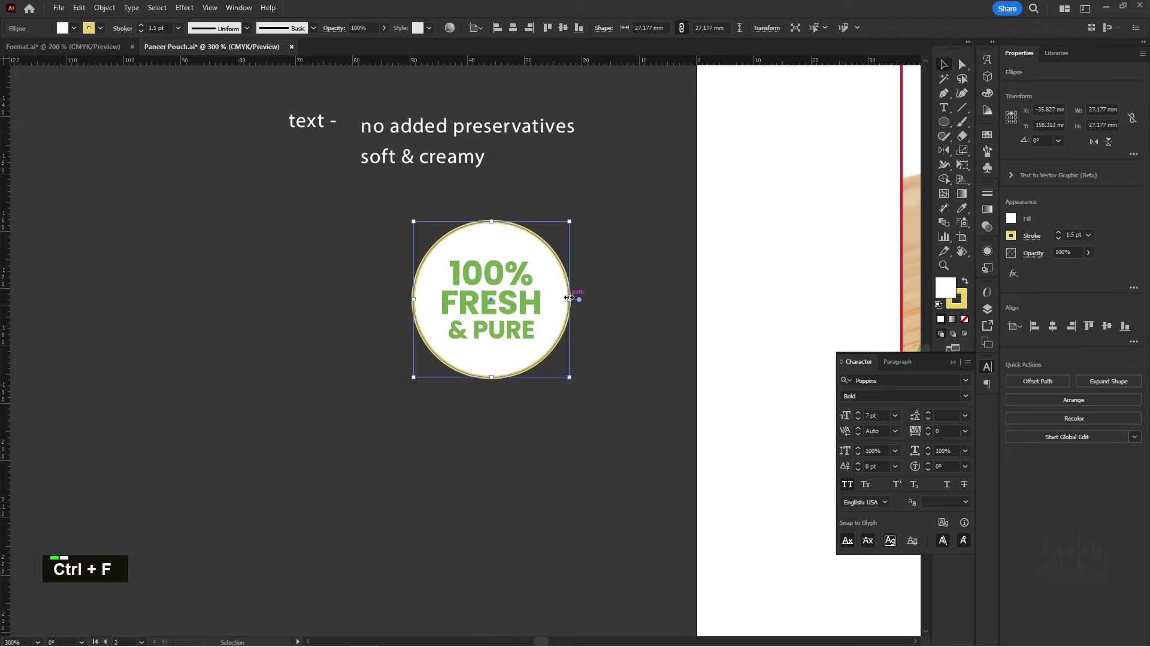
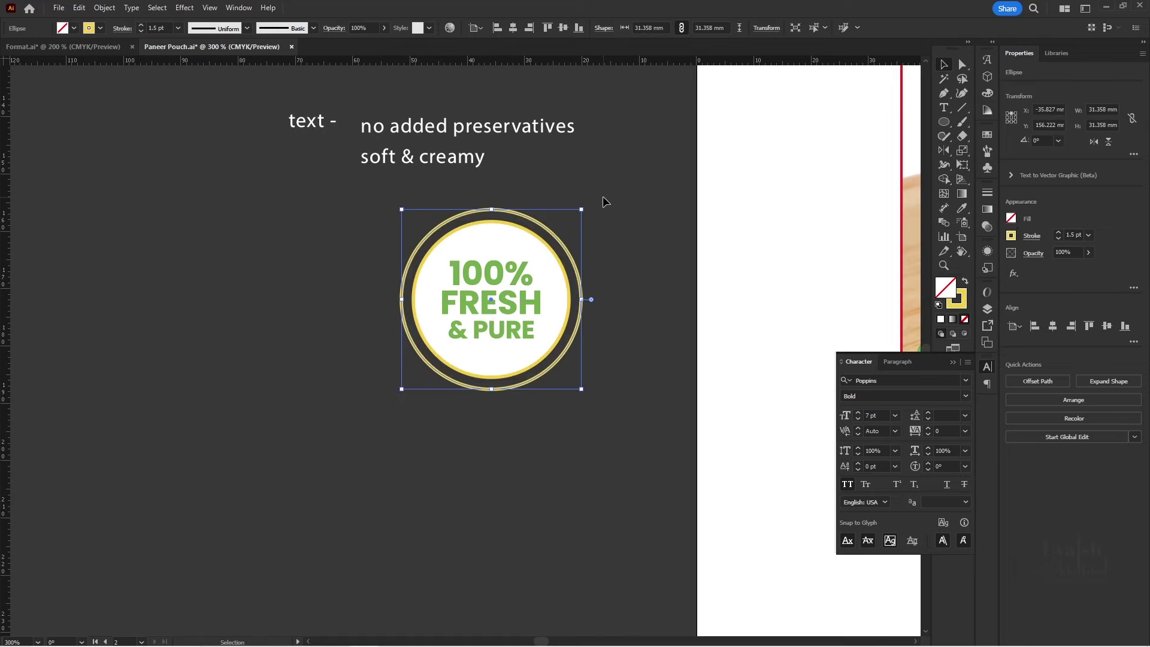
pyautogui.press('space')
pyautogui.doubleClick(615, 188)
# - Set 'no added preservatives' as type on a circular path arcing over the badge
pyautogui.write('t')
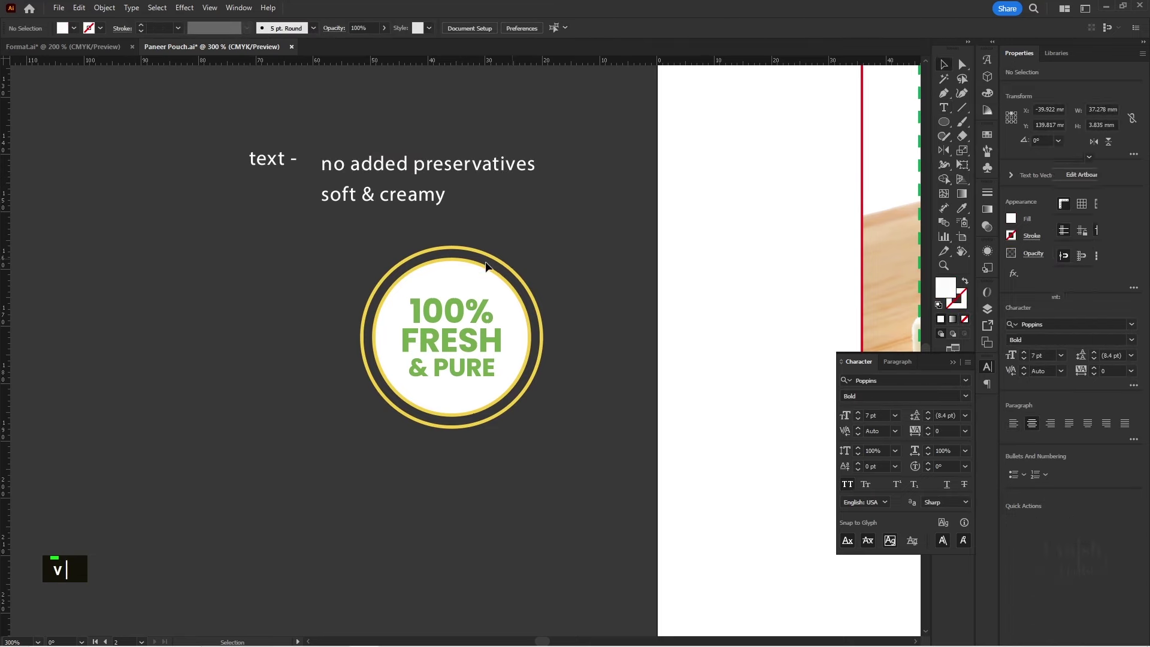
pyautogui.scroll(3)
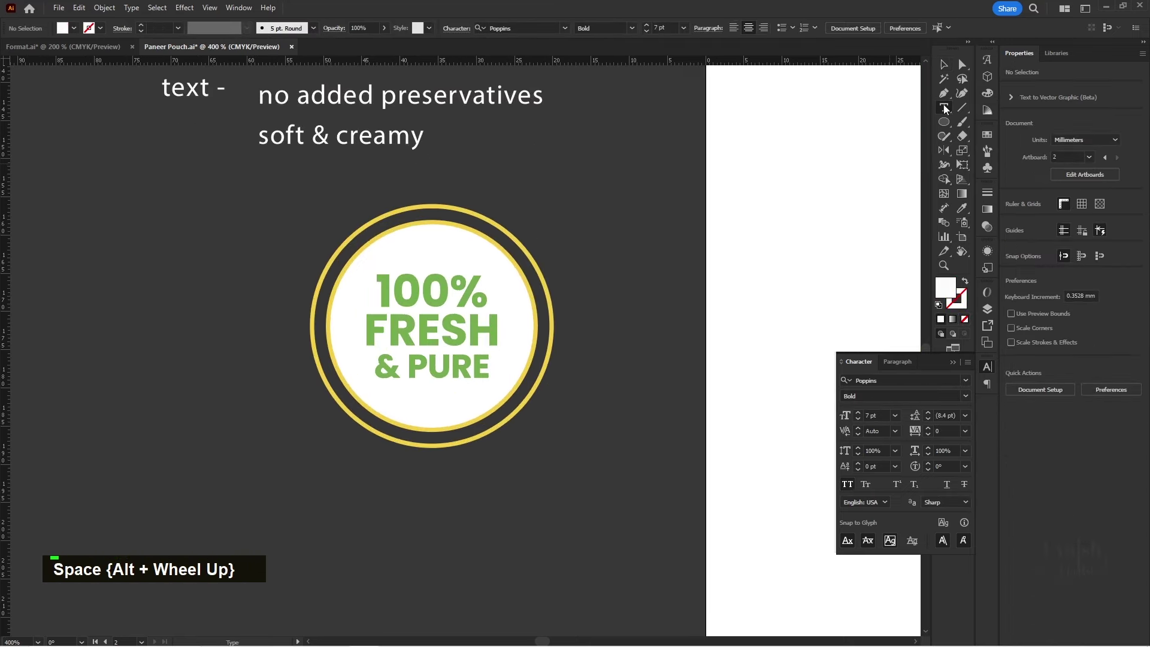
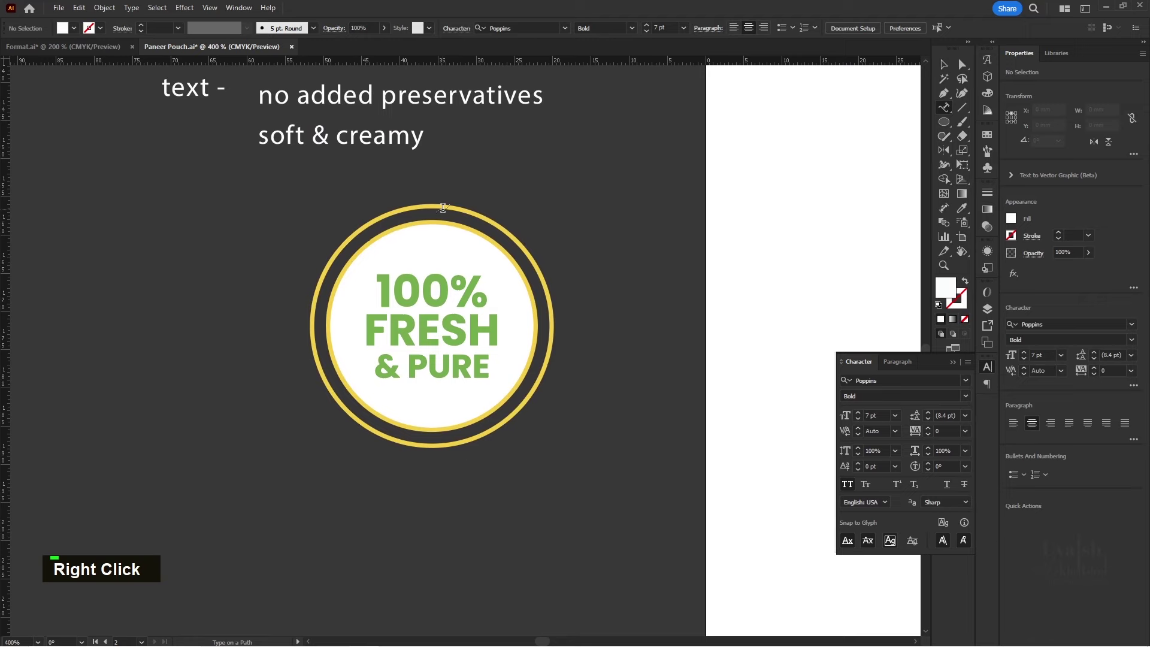
pyautogui.write('no added preservativ')
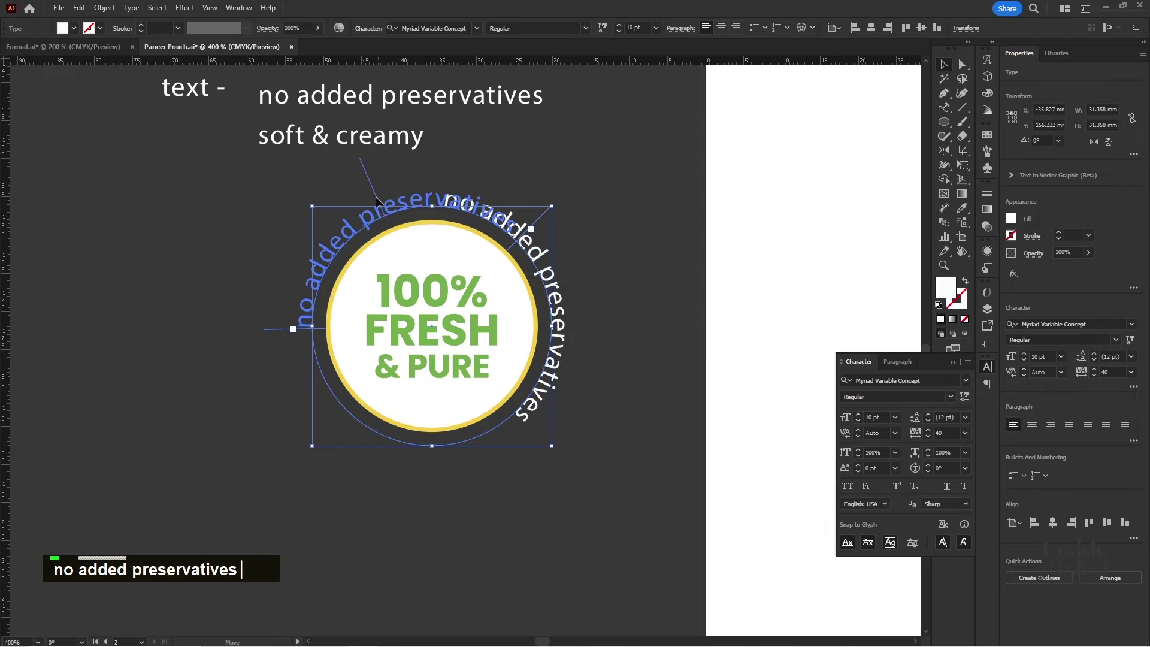
pyautogui.press('space')
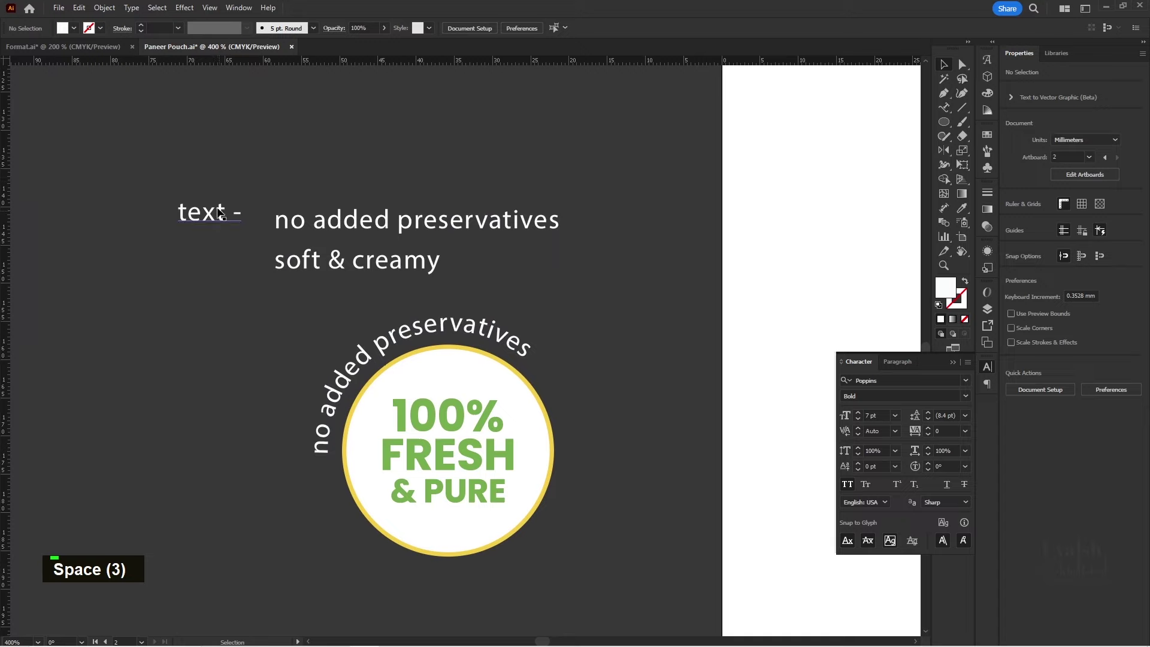
# - Reposition the curved text so it sits around the top of the yellow ring
pyautogui.press('Delete')
pyautogui.scroll(-3)
pyautogui.press('space')
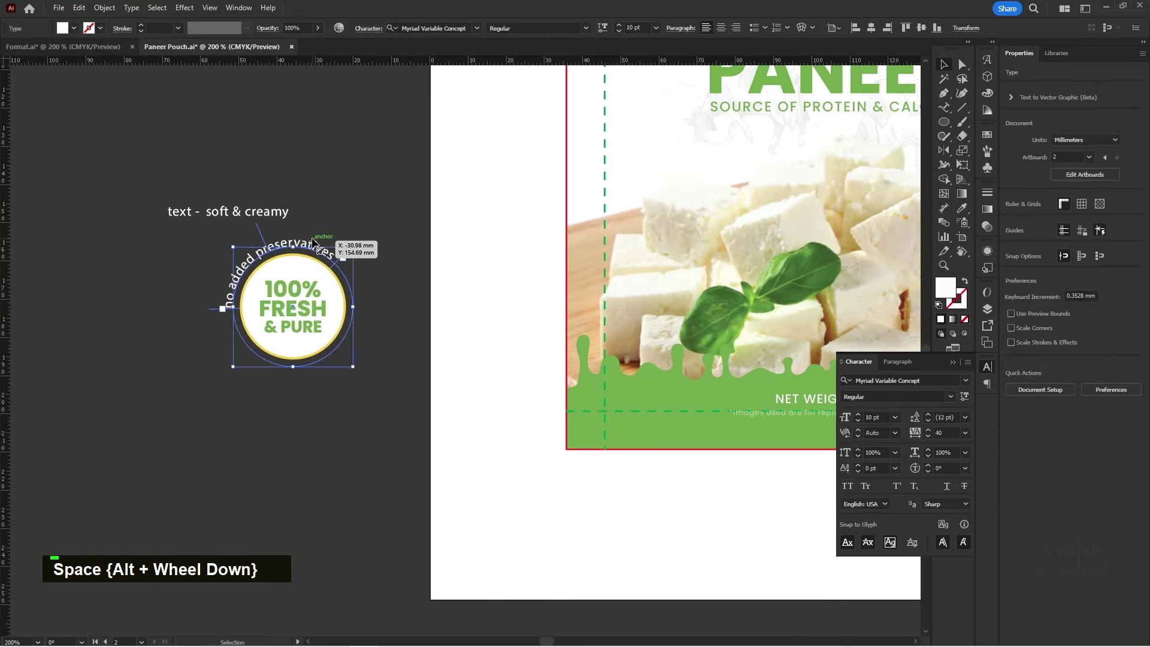
pyautogui.scroll(-3)
pyautogui.press('space')
pyautogui.scroll(3)
pyautogui.press('space')
pyautogui.scroll(3)
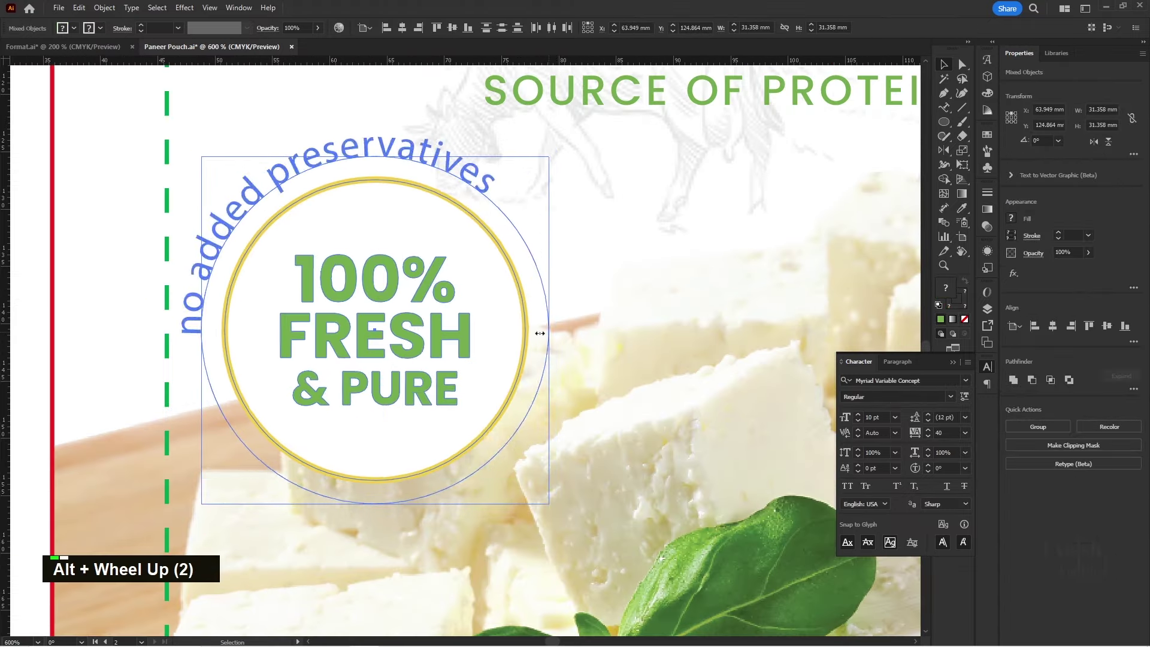
pyautogui.scroll(3)
pyautogui.scroll(-3)
pyautogui.press('space')
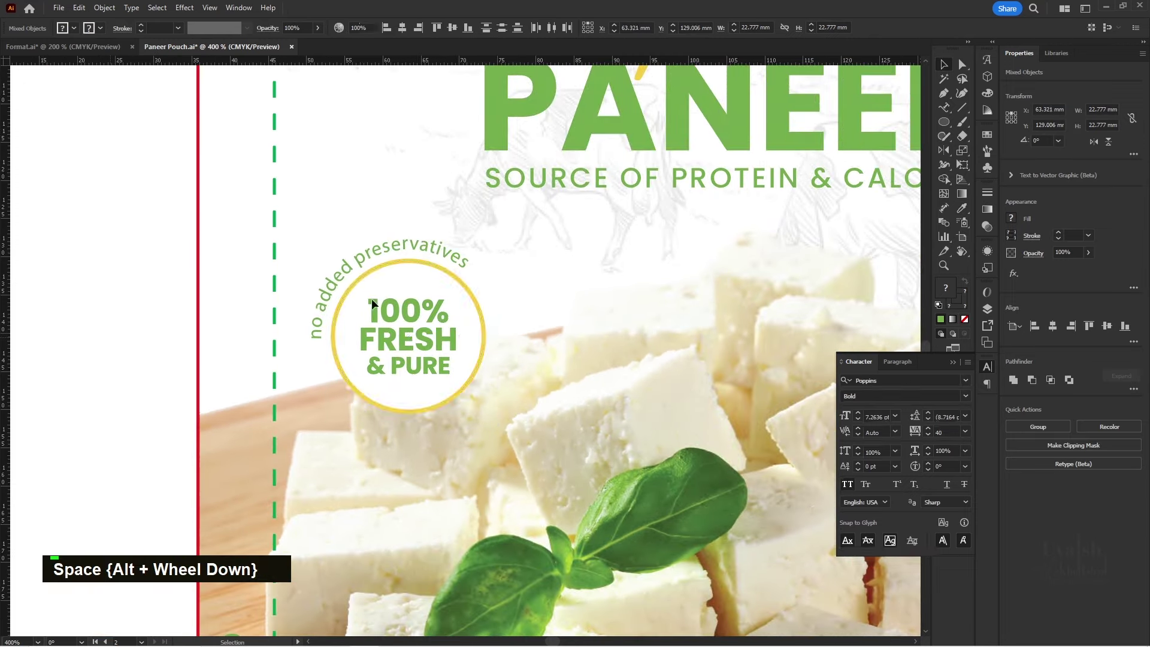
pyautogui.scroll(3)
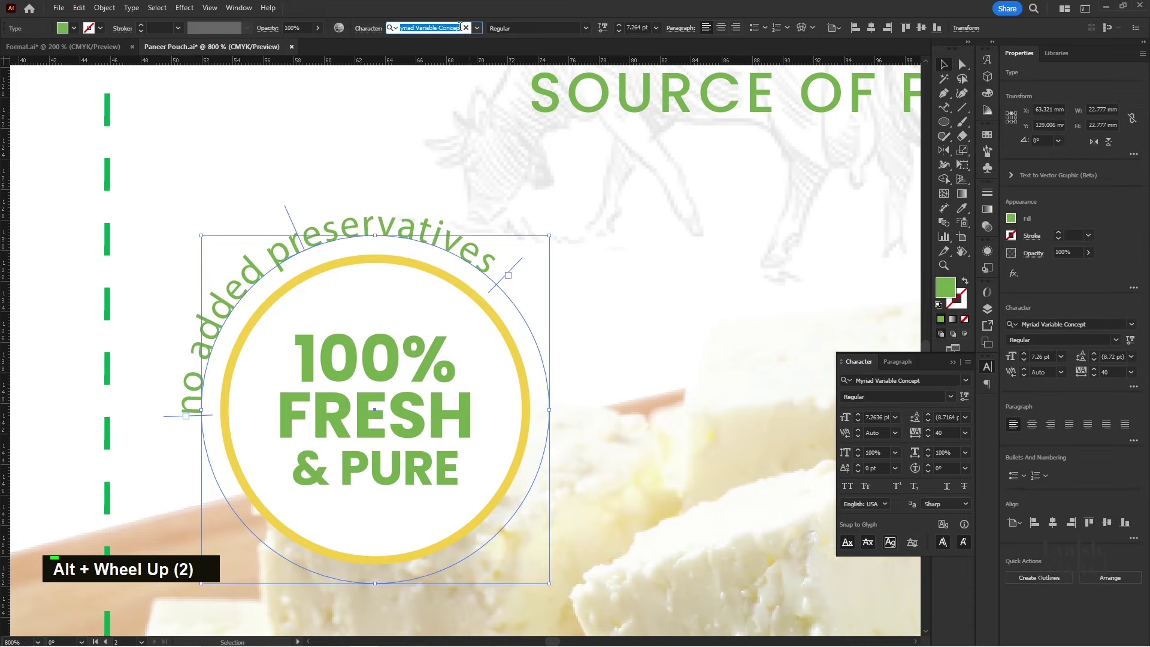
# - Apply the Poppins font to the curved NO ADDED PRESERVATIVES text
pyautogui.write('popp')
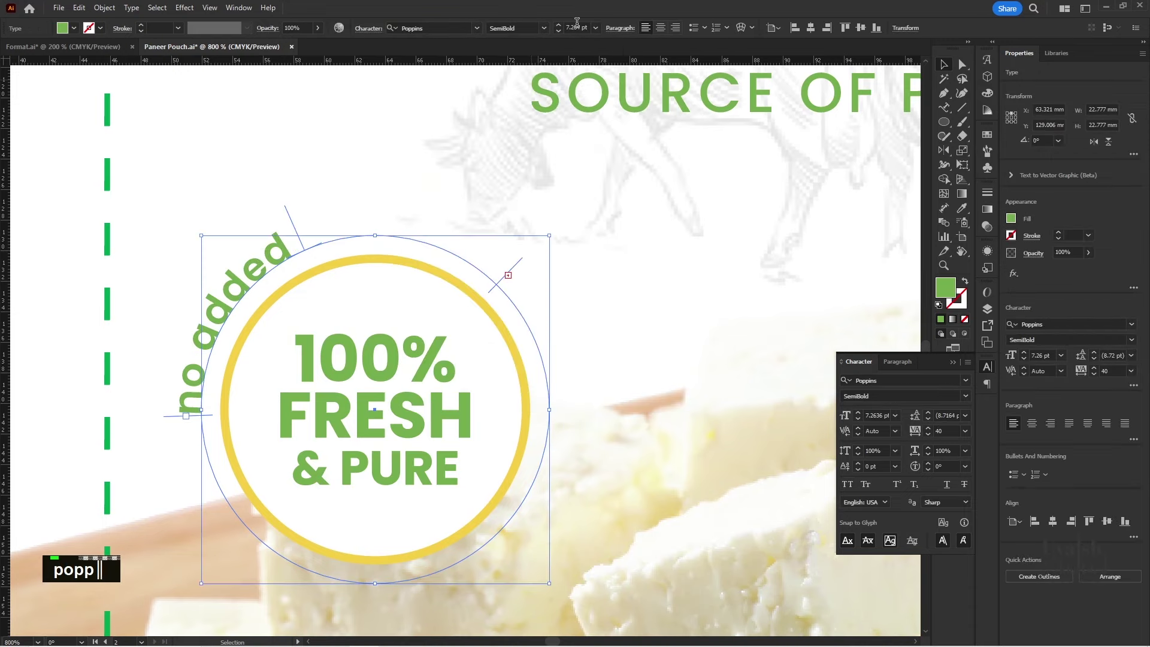
pyautogui.scroll(-3)
pyautogui.write('popp')
pyautogui.scroll(-3)
pyautogui.write('popp')
pyautogui.press('Return')
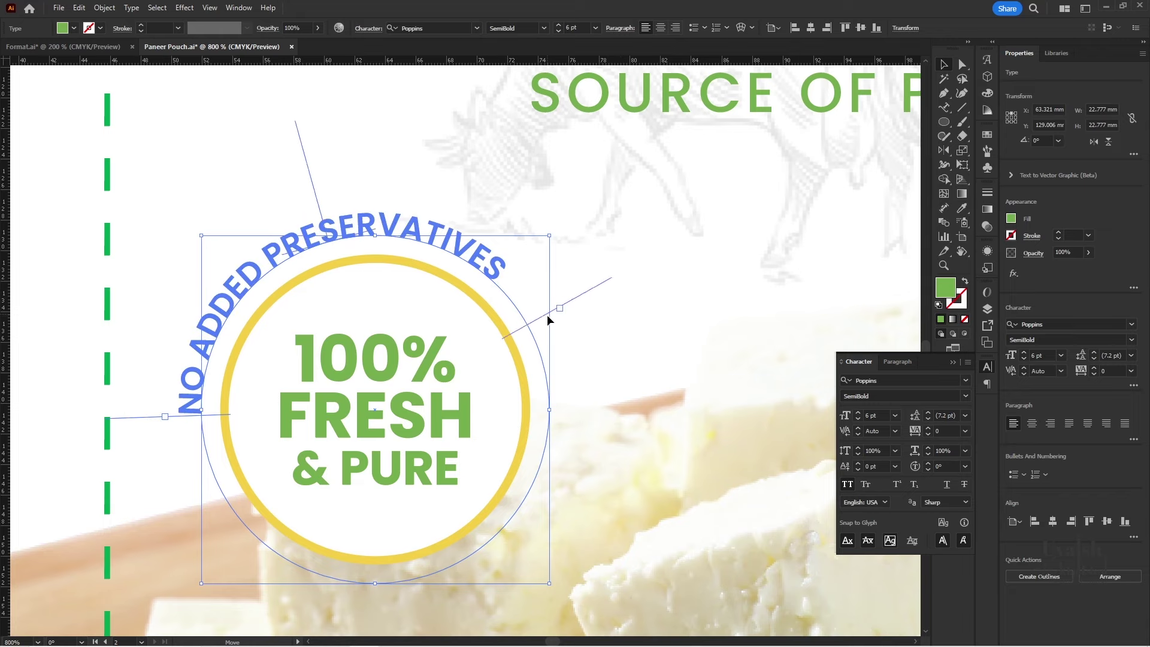
# - Reduce the curved text's size and tighten its letter spacing to fit the arc
pyautogui.press('alt+Right')
pyautogui.press('alt+Right')
pyautogui.press('alt+Right')
pyautogui.press('alt+Right')
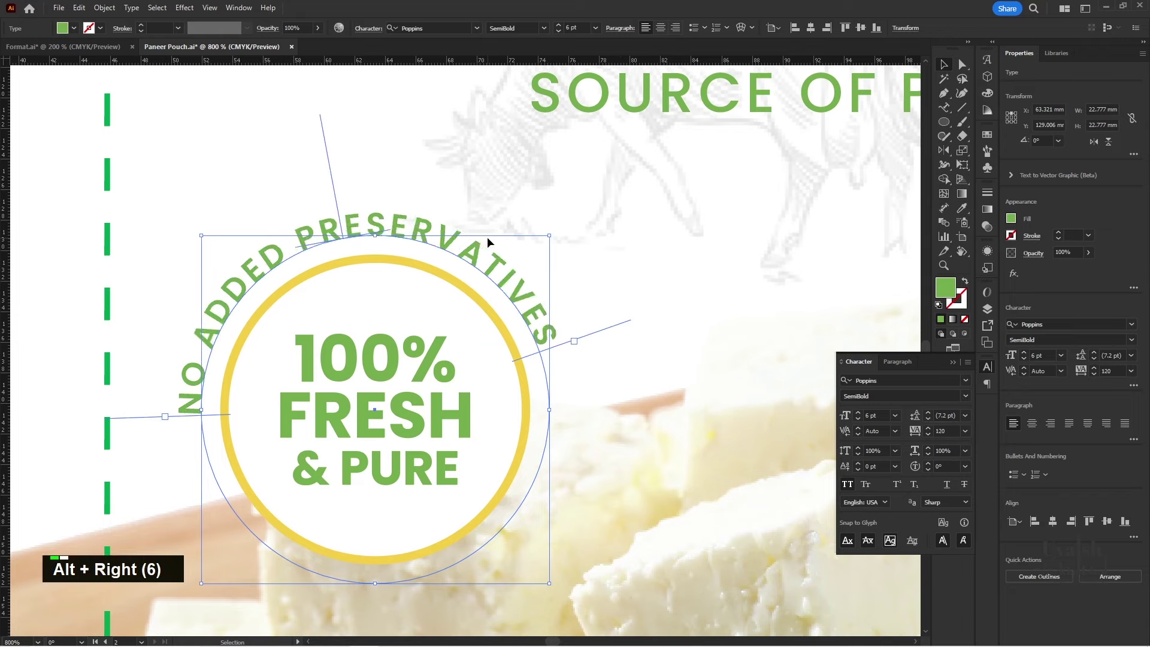
pyautogui.press('alt+Right')
pyautogui.scroll(-3)
pyautogui.press('space')
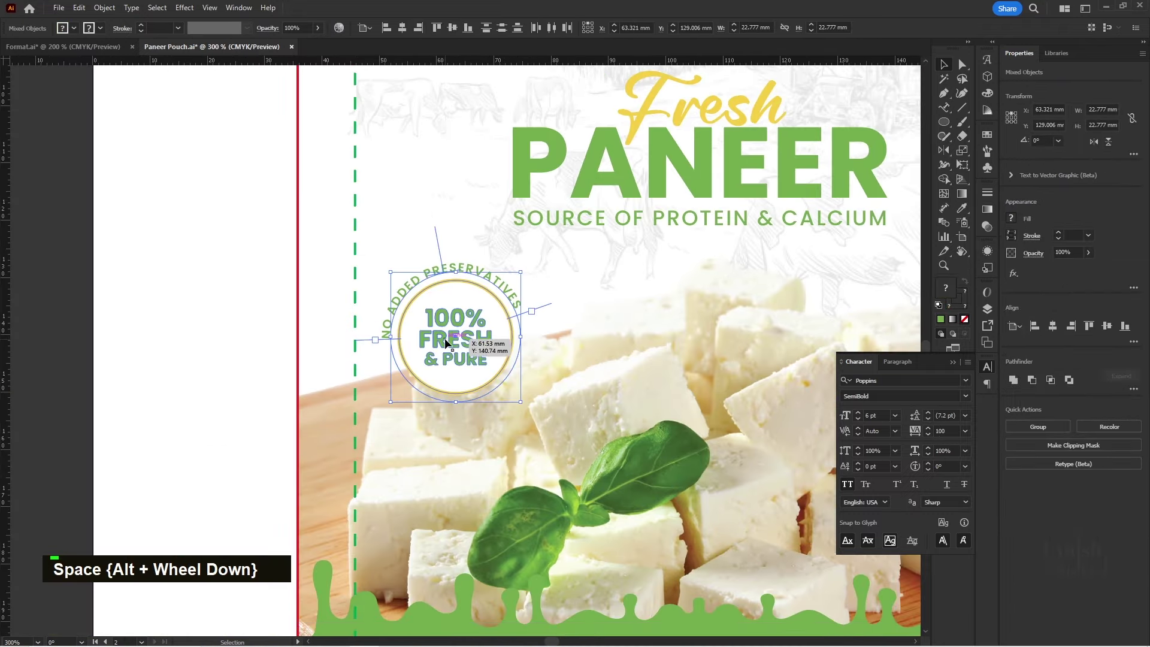
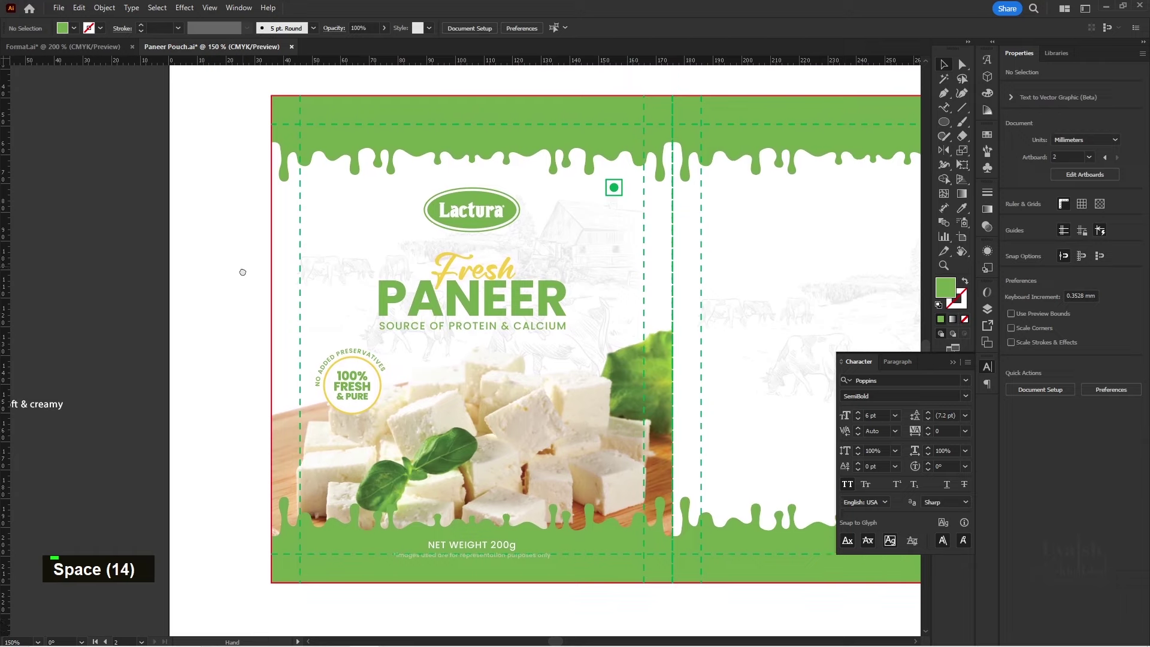
# - Drag the badge onto the front panel and move 'soft & creamy' over the paneer photo
pyautogui.press('space')
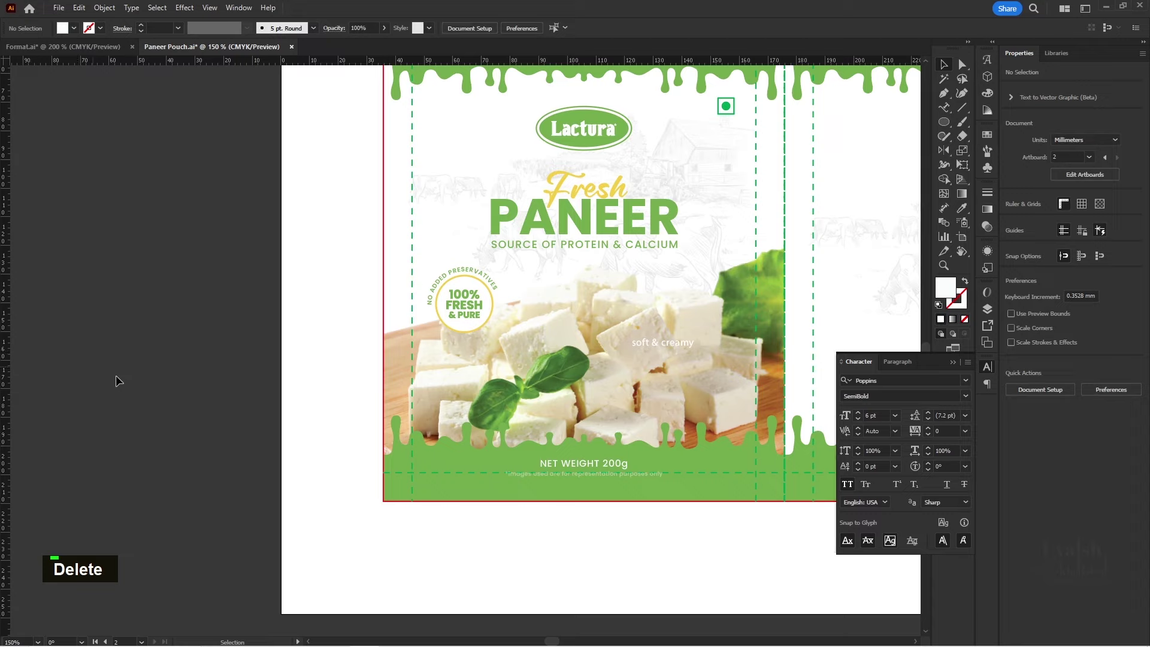
pyautogui.press('space')
pyautogui.press('space')
pyautogui.press('space')
pyautogui.scroll(3)
pyautogui.press('space')
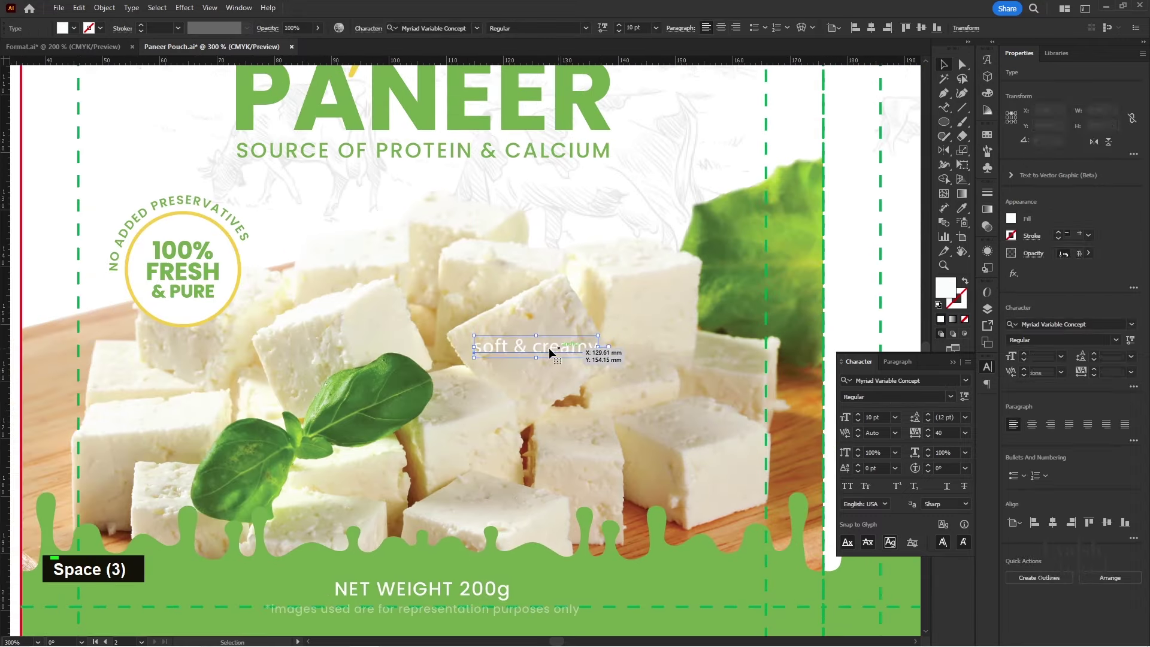
# - Break 'creamy' onto a second line so the white text reads on two lines
pyautogui.press('t')
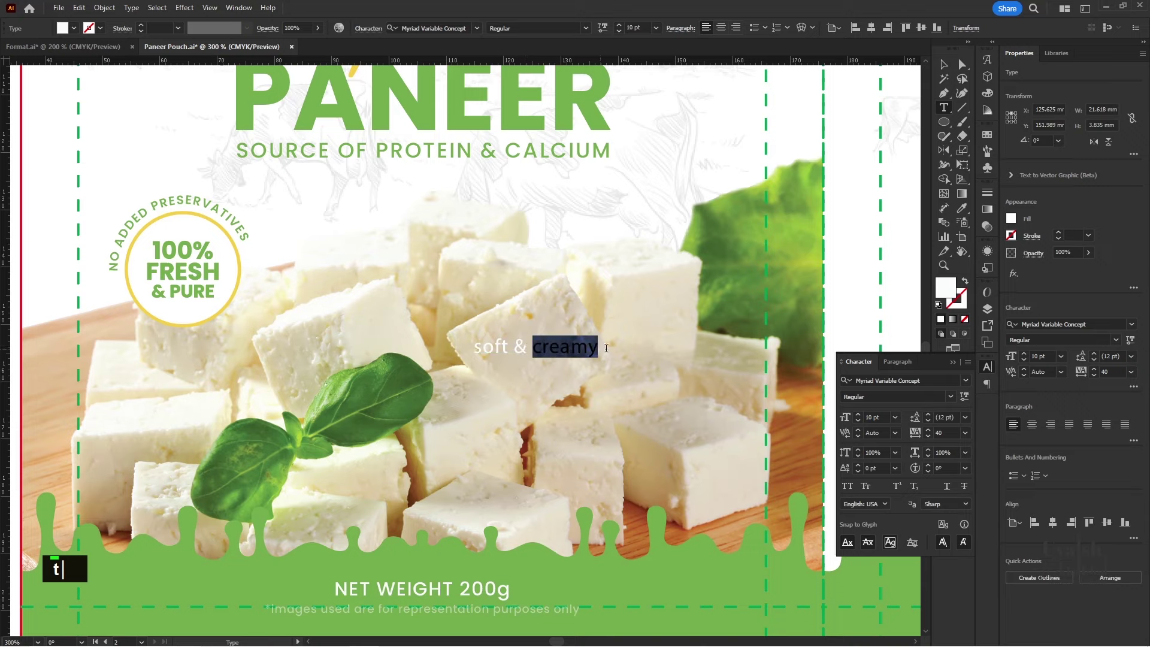
pyautogui.press('BackSpace')
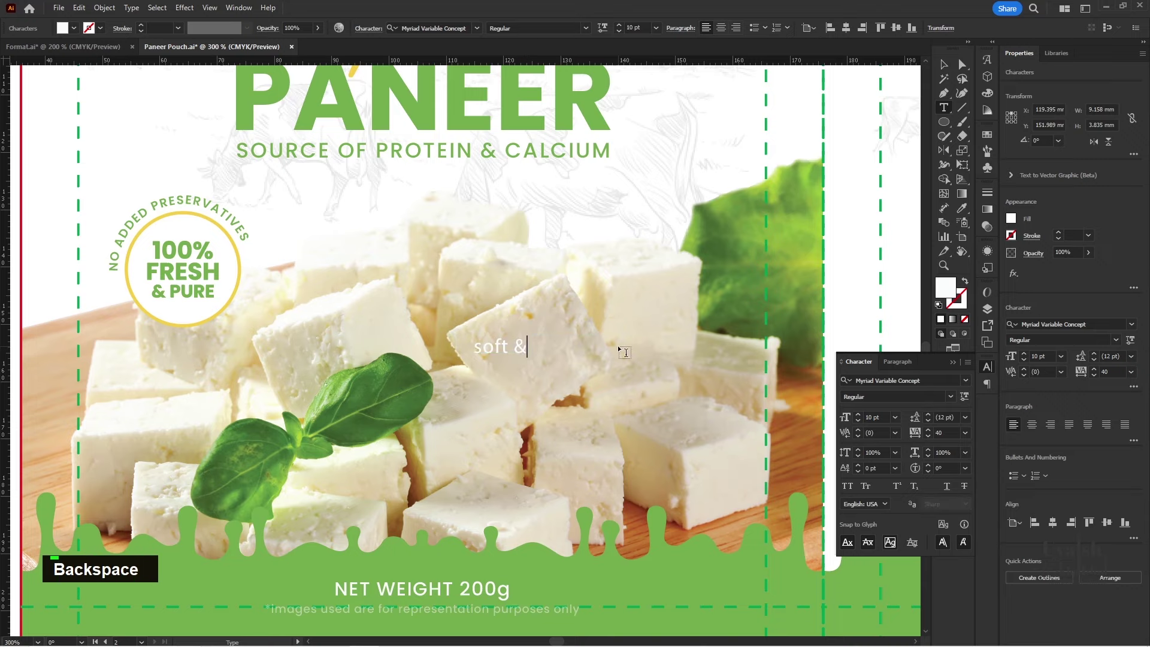
pyautogui.write('v')
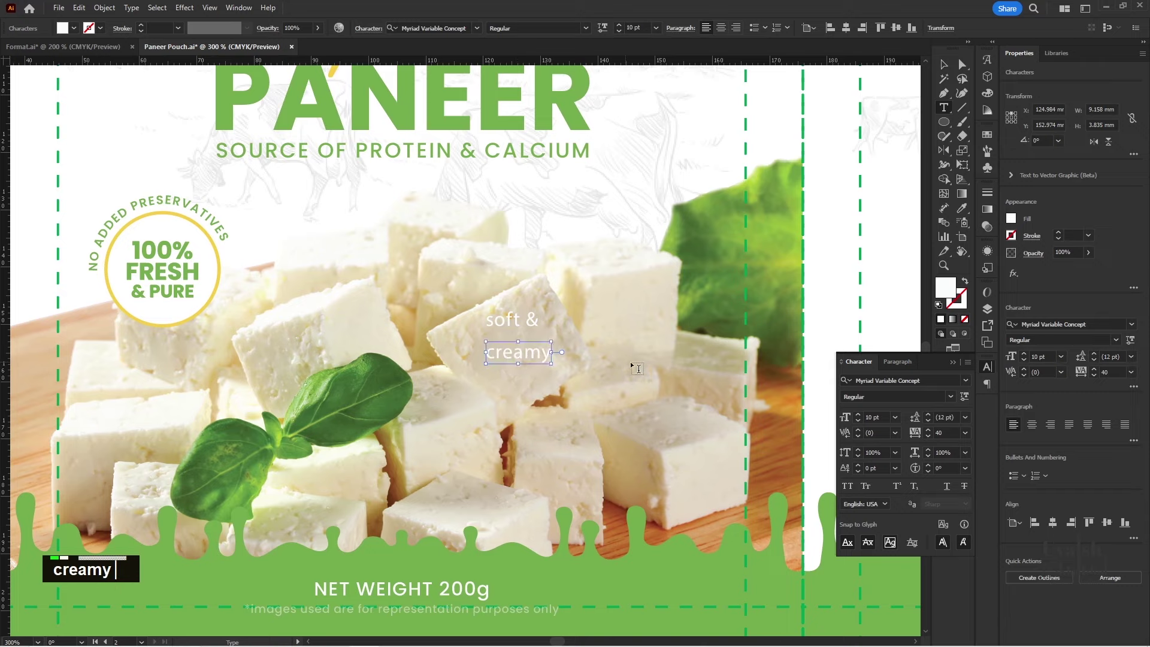
pyautogui.write('v')
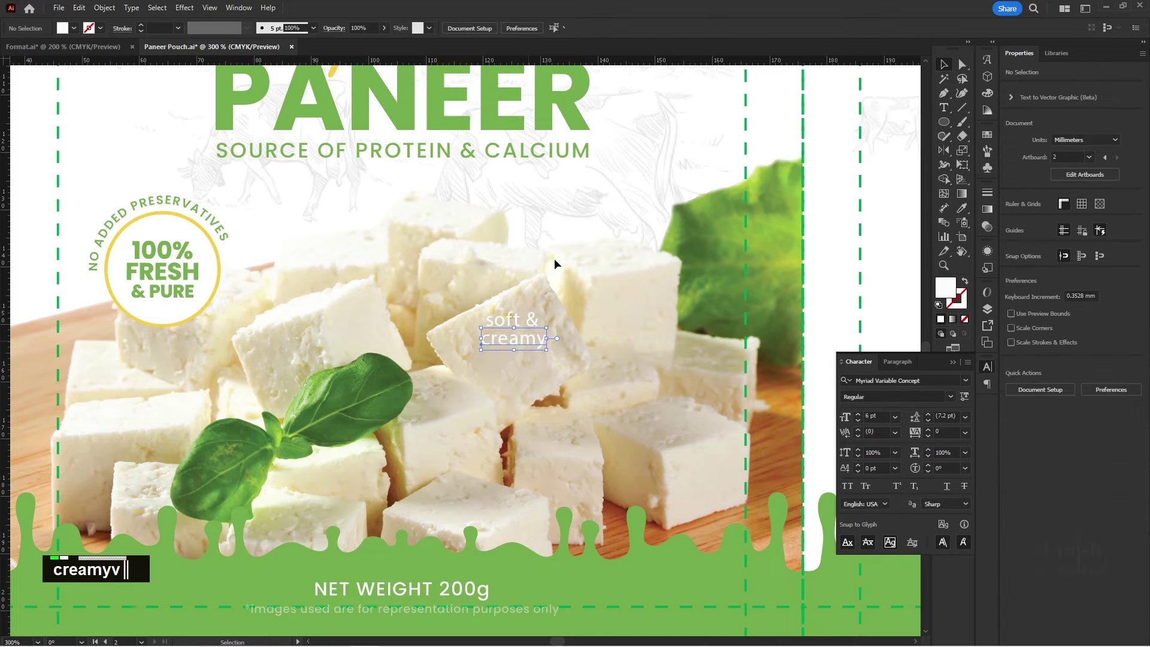
pyautogui.scroll(3)
pyautogui.press('space')
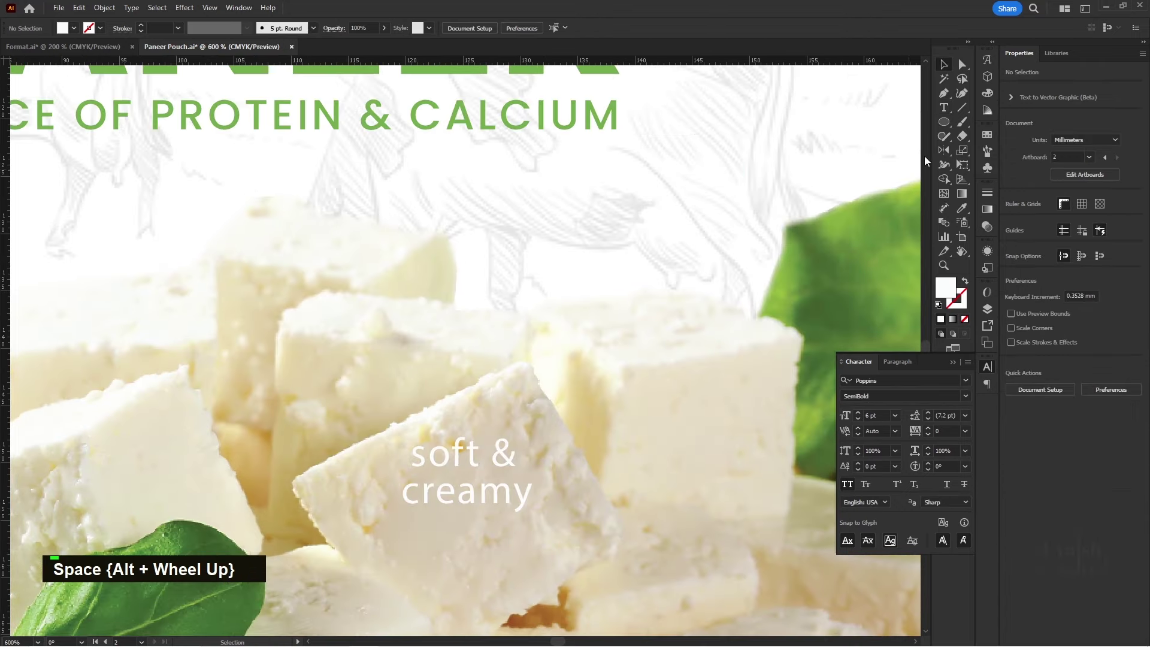
# - Draw a green rounded-corner rectangle and send it behind the soft & creamy text
pyautogui.rightClick(955, 124)
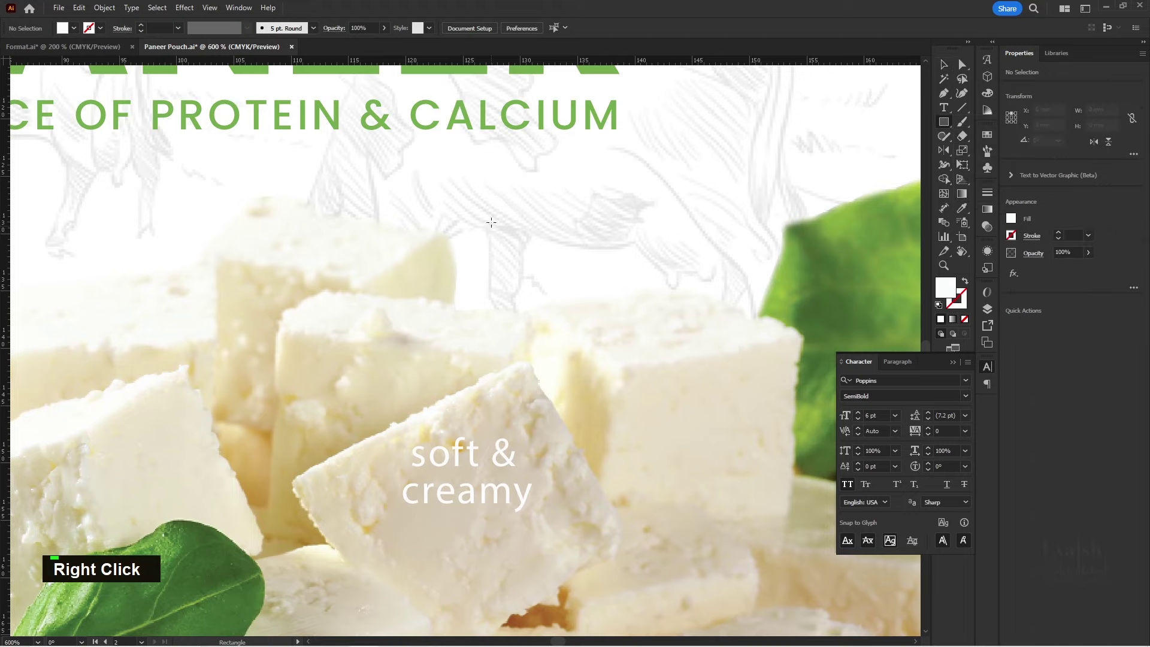
pyautogui.scroll(-3)
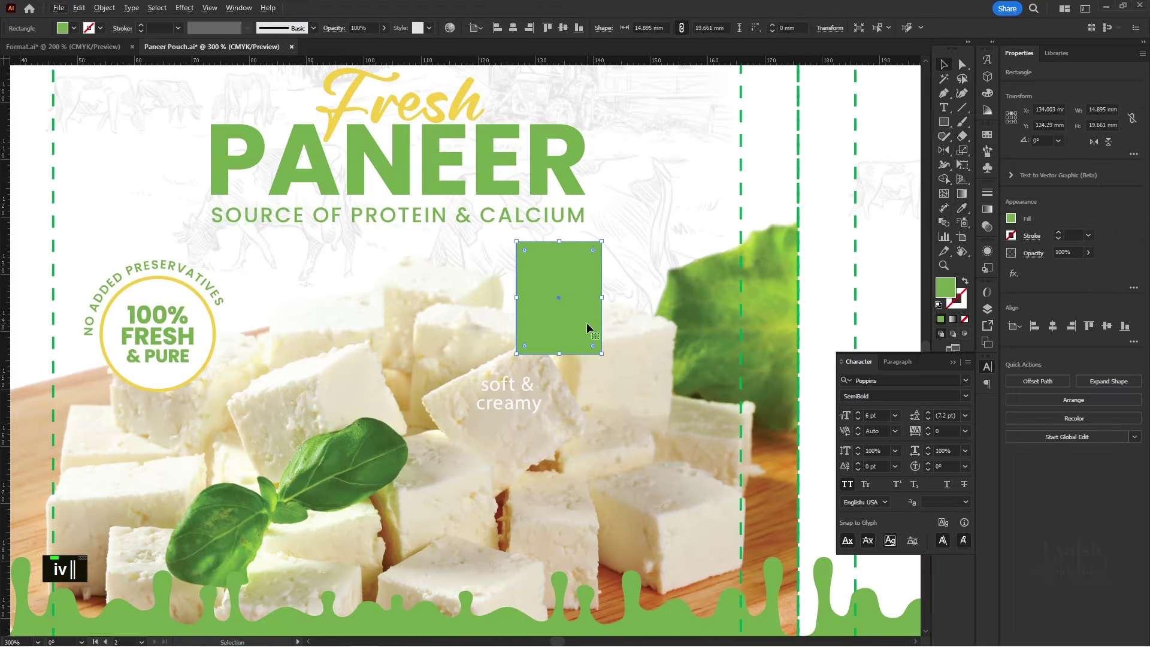
pyautogui.write('iv')
pyautogui.press('ctrl+shift+[')
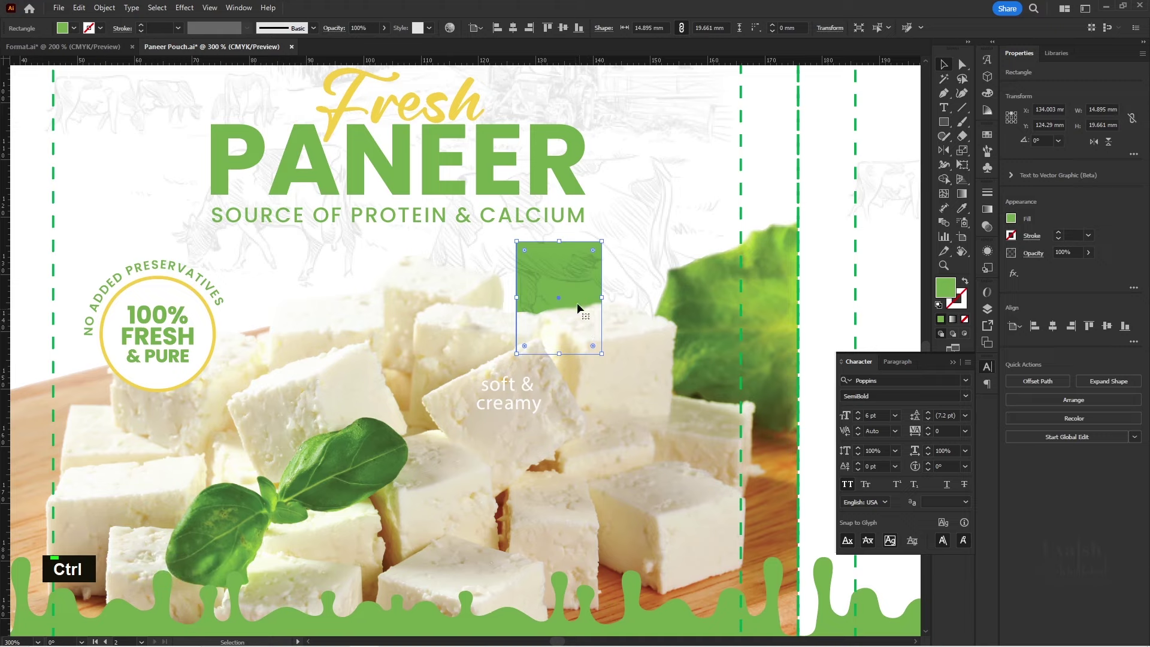
pyautogui.press('ctrl+]')
# - Position the two-line text on the green label near the top of the paneer photo
pyautogui.scroll(3)
pyautogui.press('space')
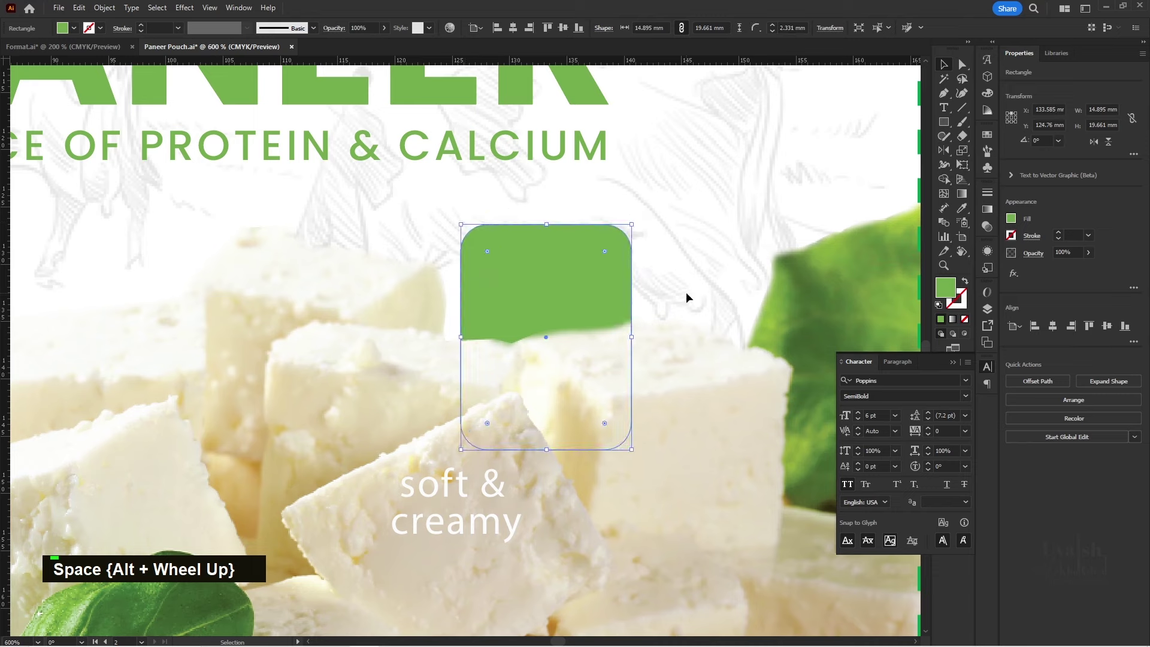
pyautogui.click(485, 537)
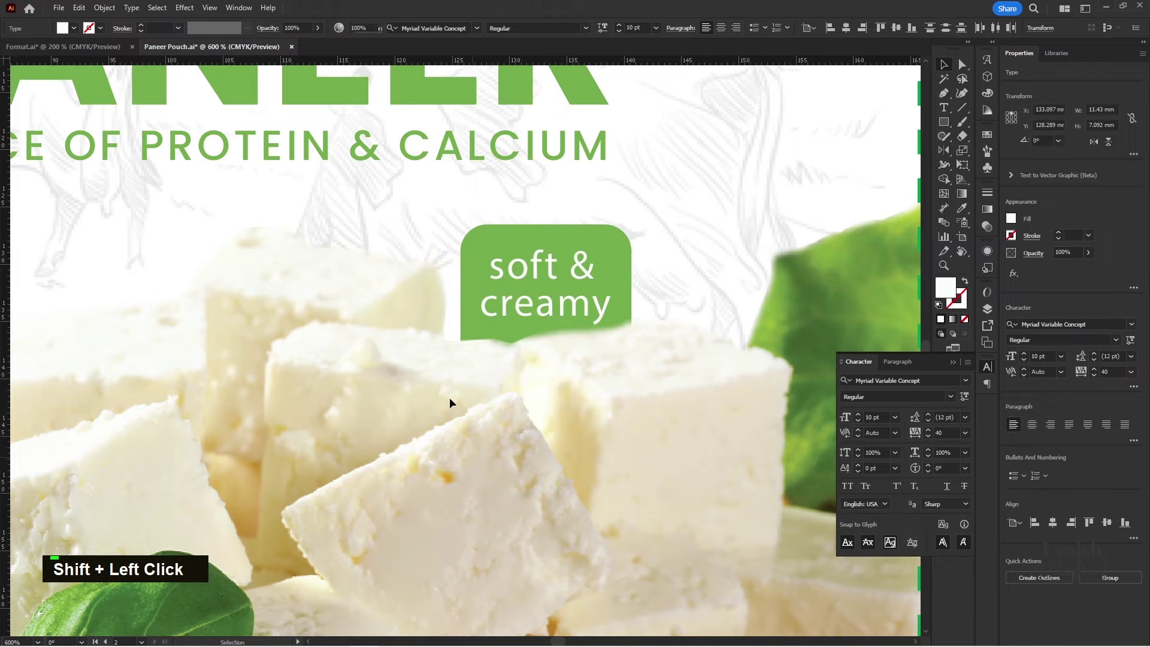
pyautogui.scroll(-3)
pyautogui.press('space')
pyautogui.scroll(-3)
pyautogui.press('space')
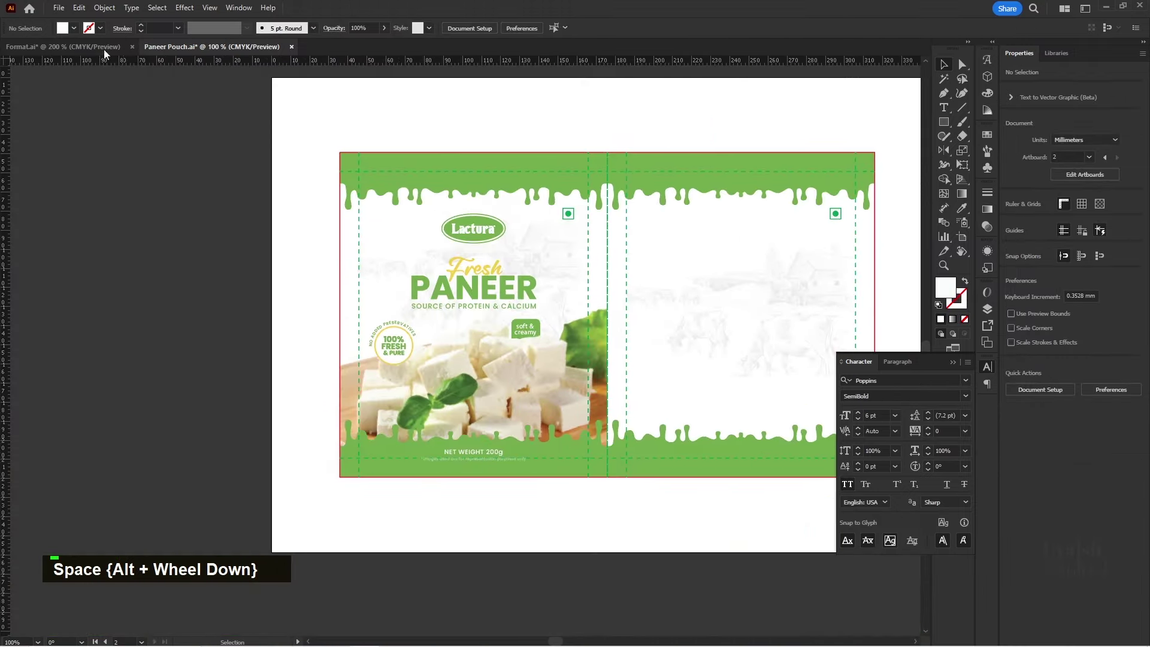
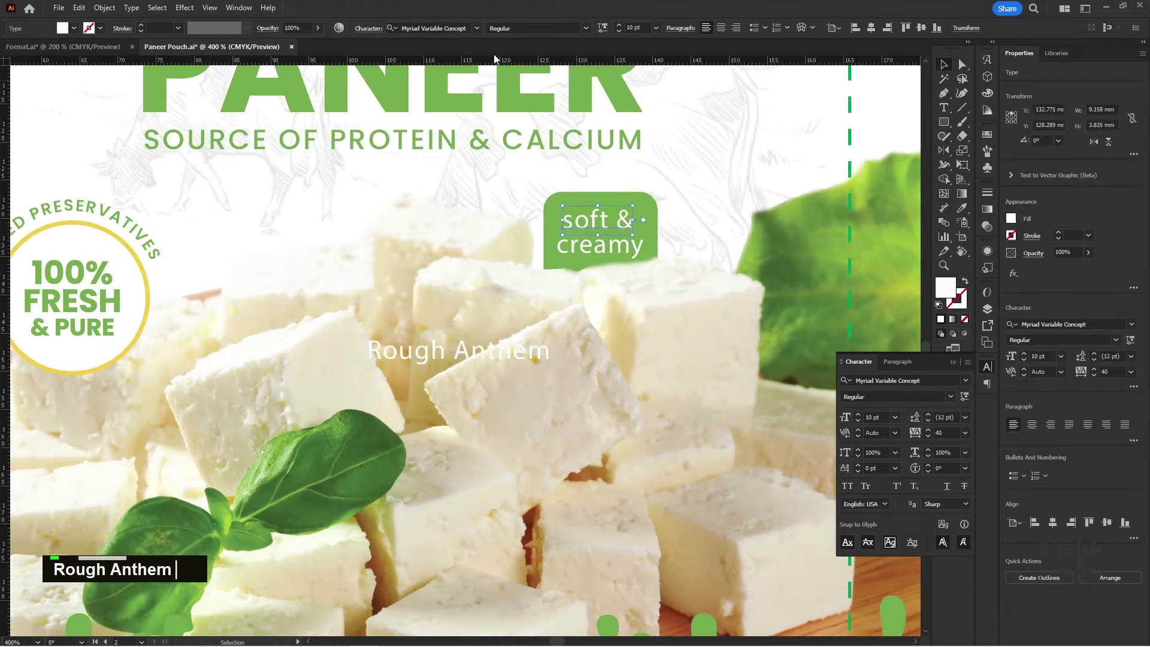
# - Set the label text in Rough Anthem script, fill it yellow and capitalize it as 'Soft & Creamy'
pyautogui.write('r')
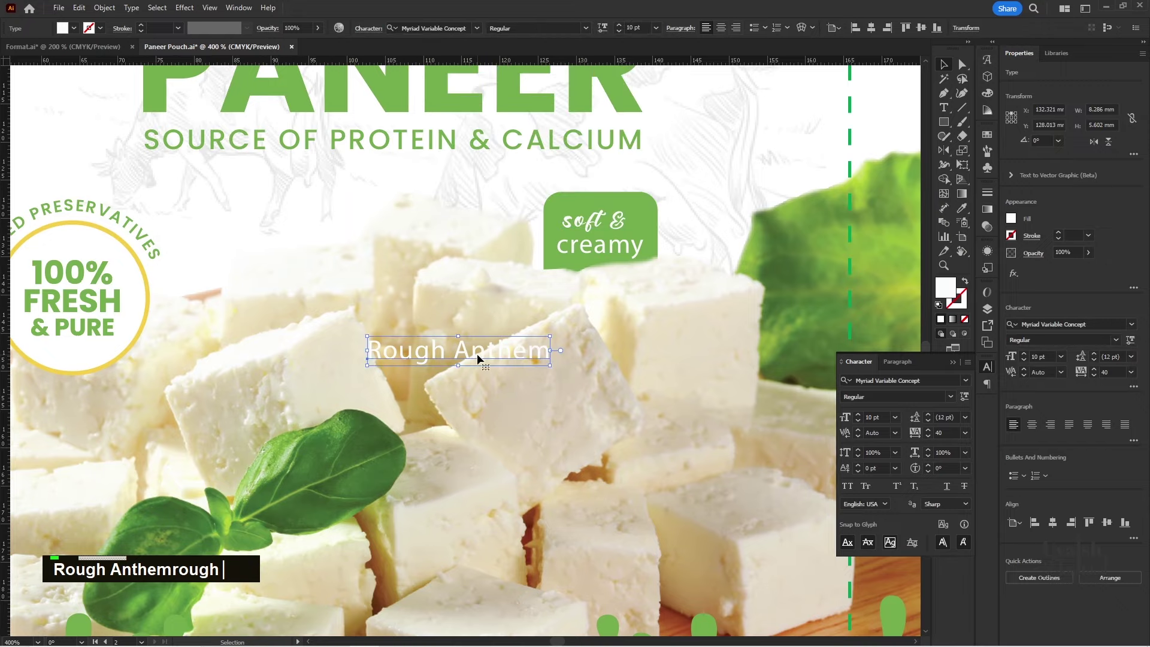
pyautogui.write('ough')
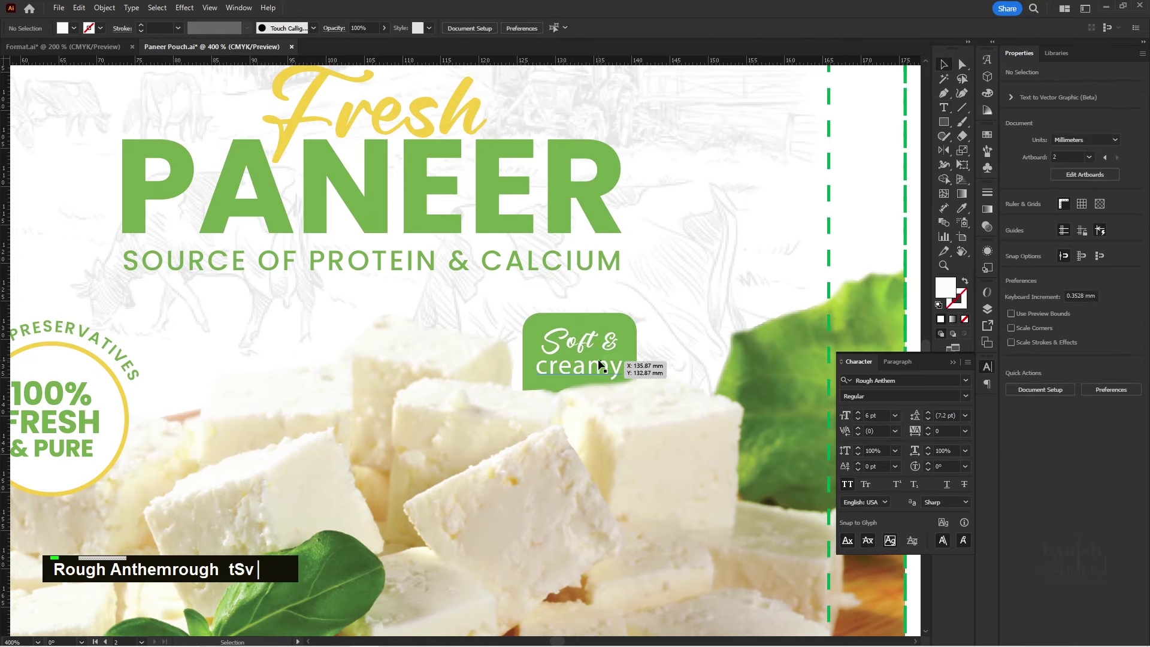
pyautogui.press('BackSpace')
pyautogui.click(590, 346)
pyautogui.write('ivt')
pyautogui.write('v')
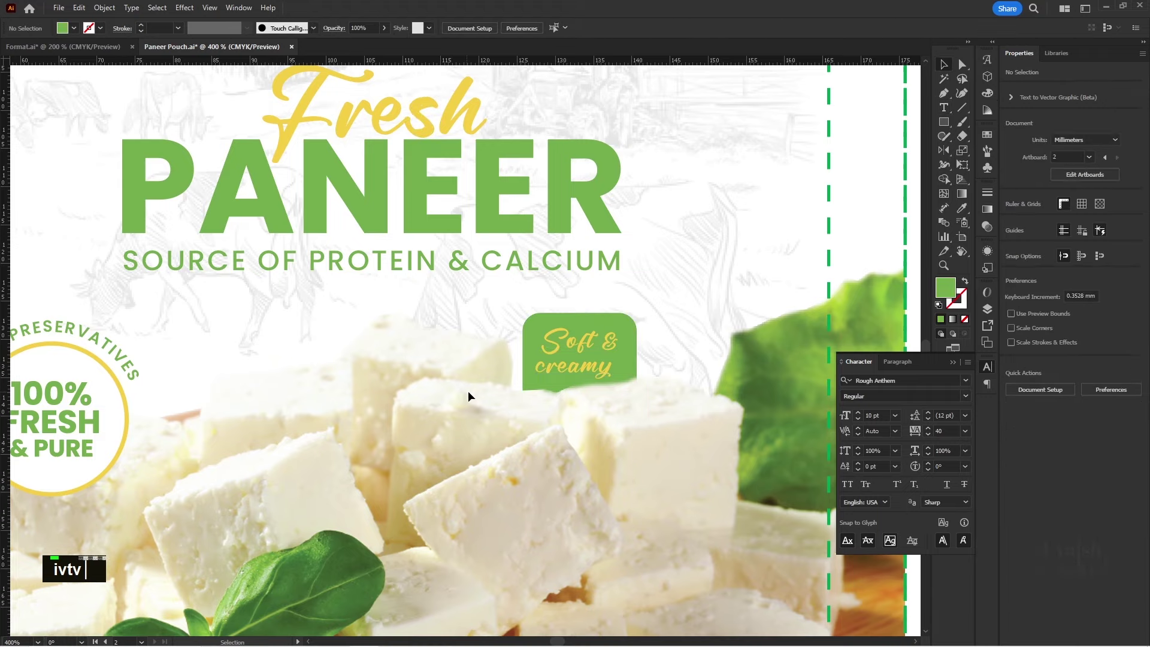
pyautogui.write('t')
pyautogui.write('cv')
# - Adjust the script text's size and set its leading to 0 for a tight two-line stack
pyautogui.scroll(3)
pyautogui.press('space')
pyautogui.scroll(3)
pyautogui.click(513, 407)
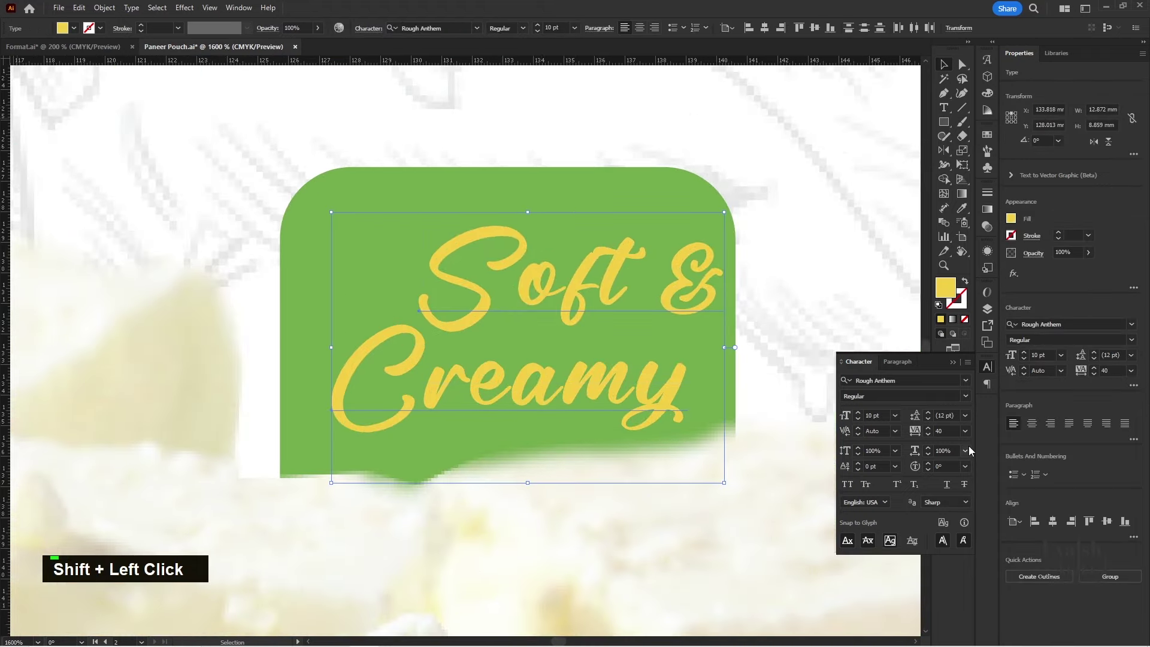
pyautogui.press('ctrl+a')
pyautogui.write('0')
pyautogui.press('Return')
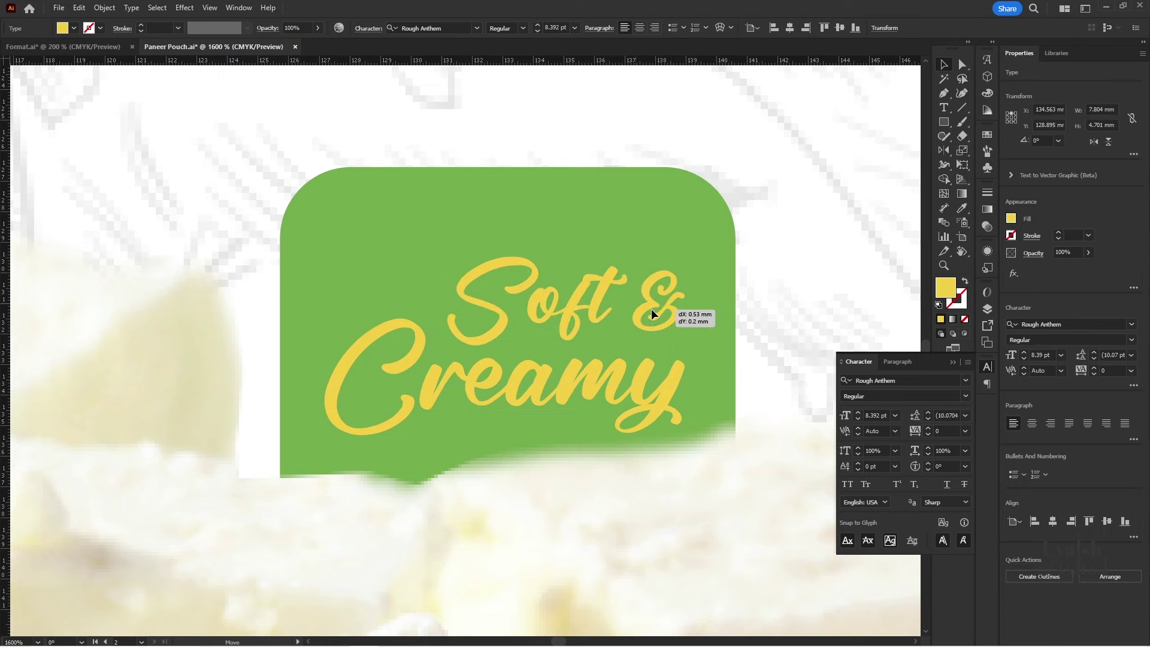
# - Convert the Soft & Creamy text to outlines and group it on the green tag
pyautogui.click(658, 421)
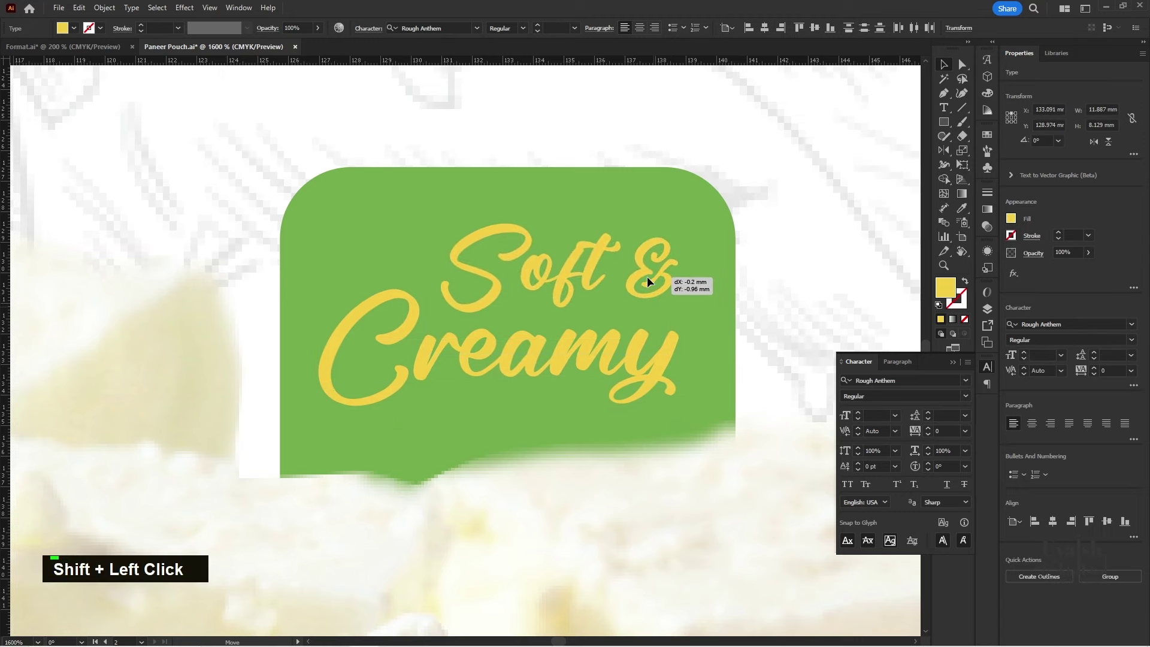
pyautogui.scroll(-3)
pyautogui.scroll(3)
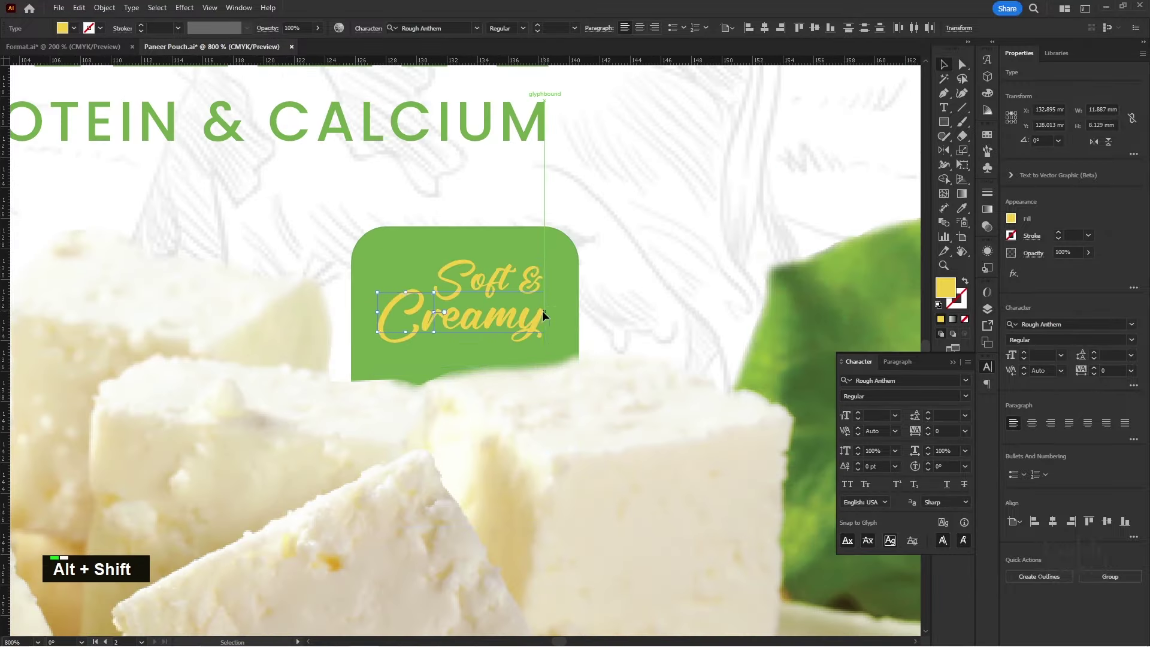
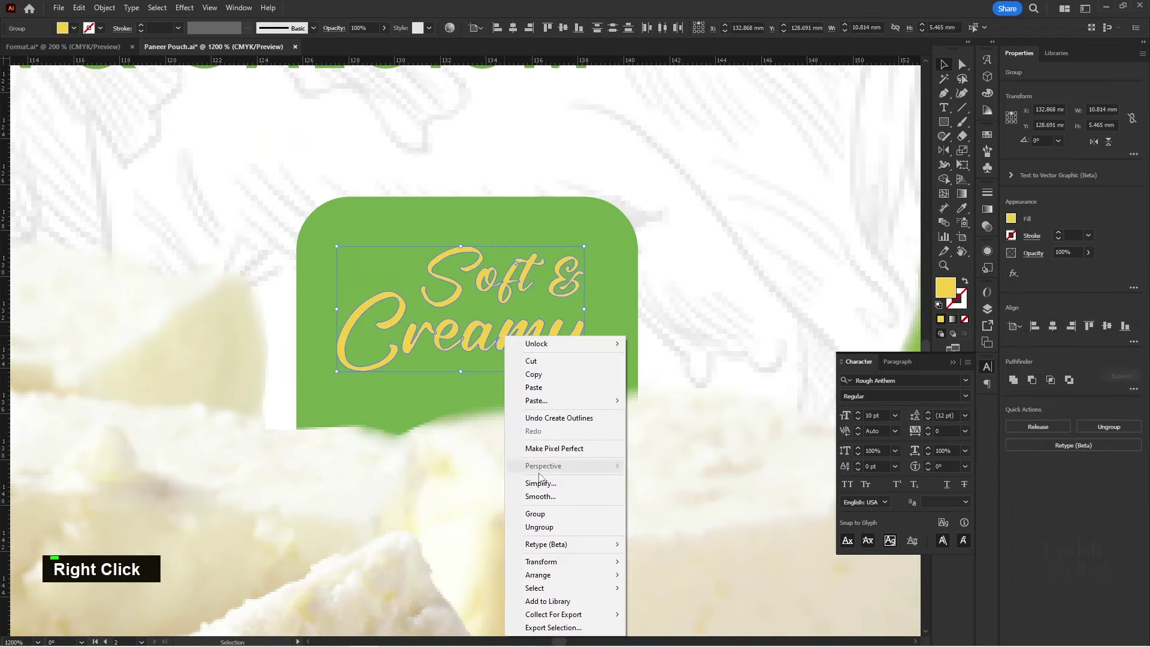
pyautogui.doubleClick(541, 505)
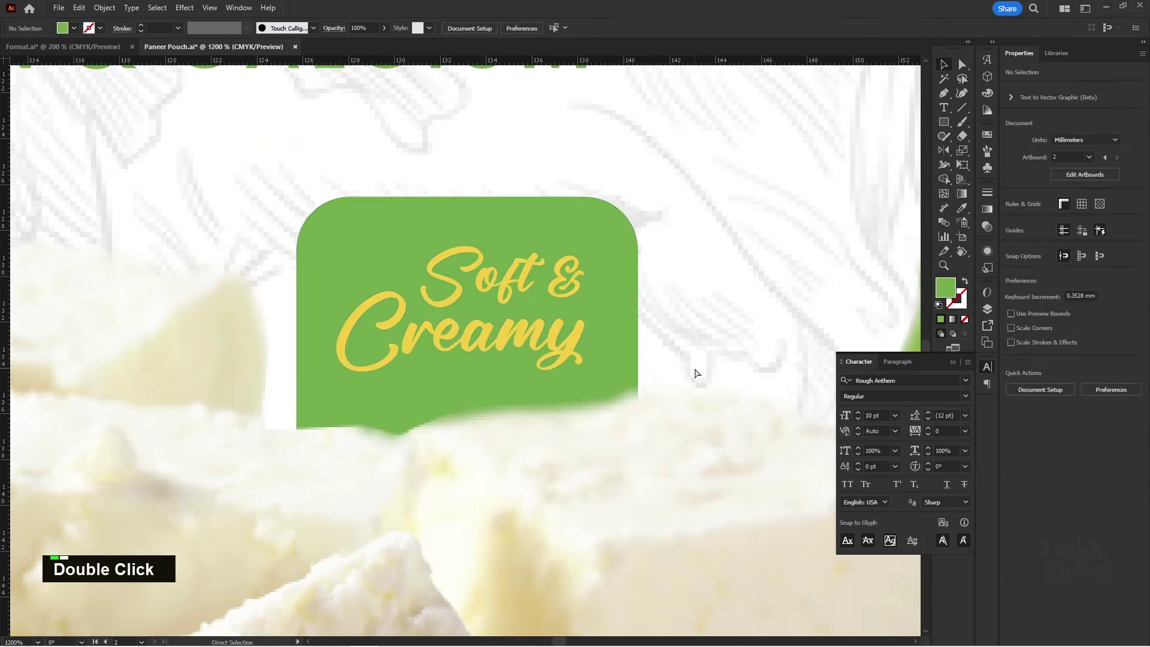
pyautogui.rightClick(526, 342)
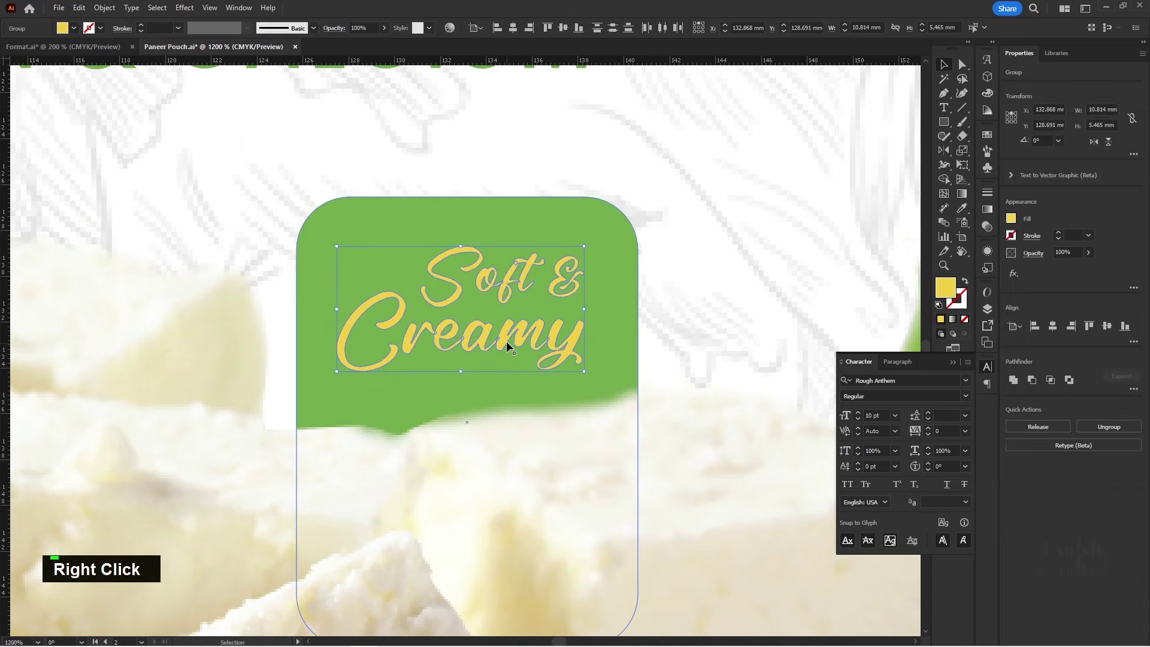
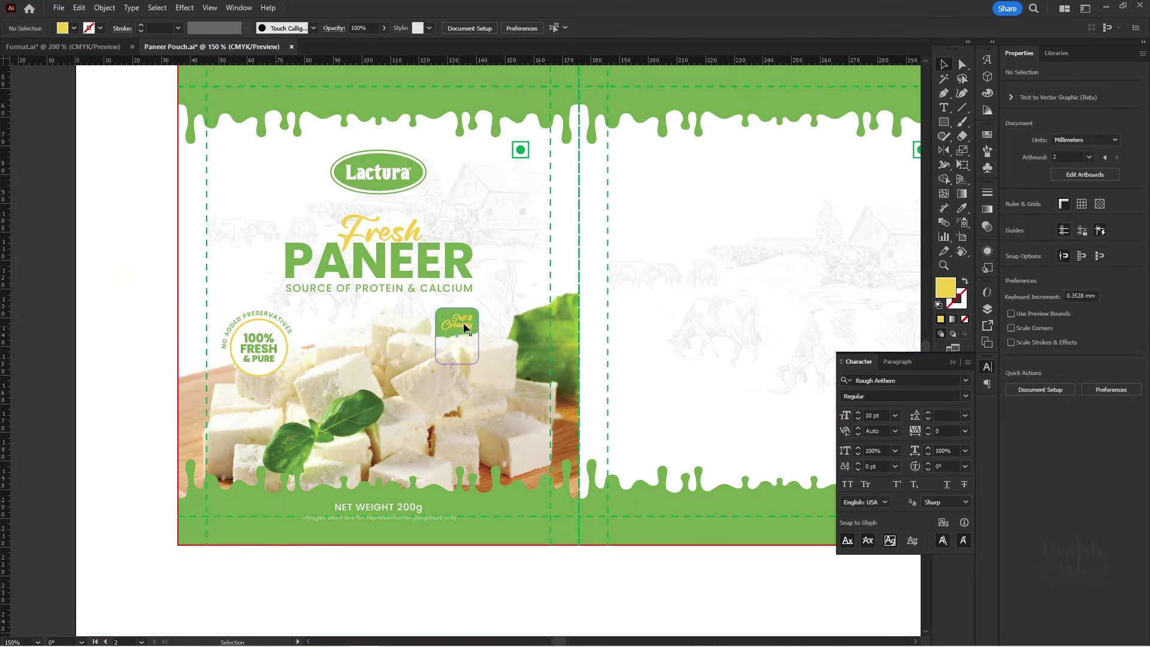
# - Paste the copied green Lactura logo at the top centre of the blank back panel and deselect it
pyautogui.press('Left')
pyautogui.press('Down')
pyautogui.scroll(-3)
pyautogui.press('space')
pyautogui.scroll(3)
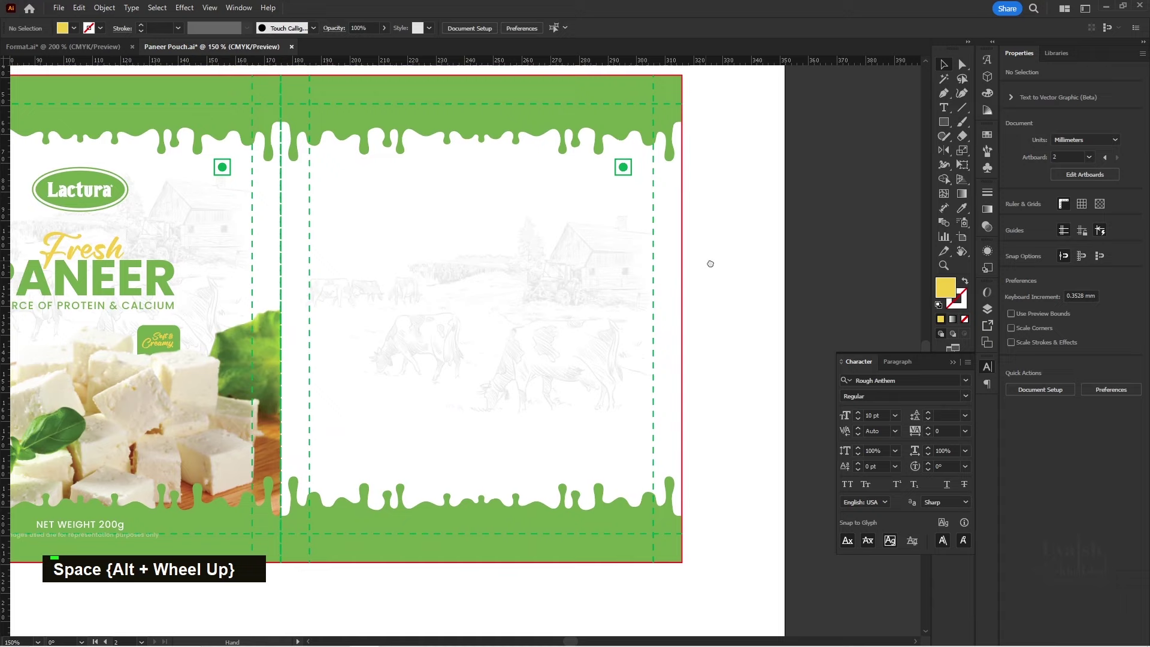
pyautogui.press('space')
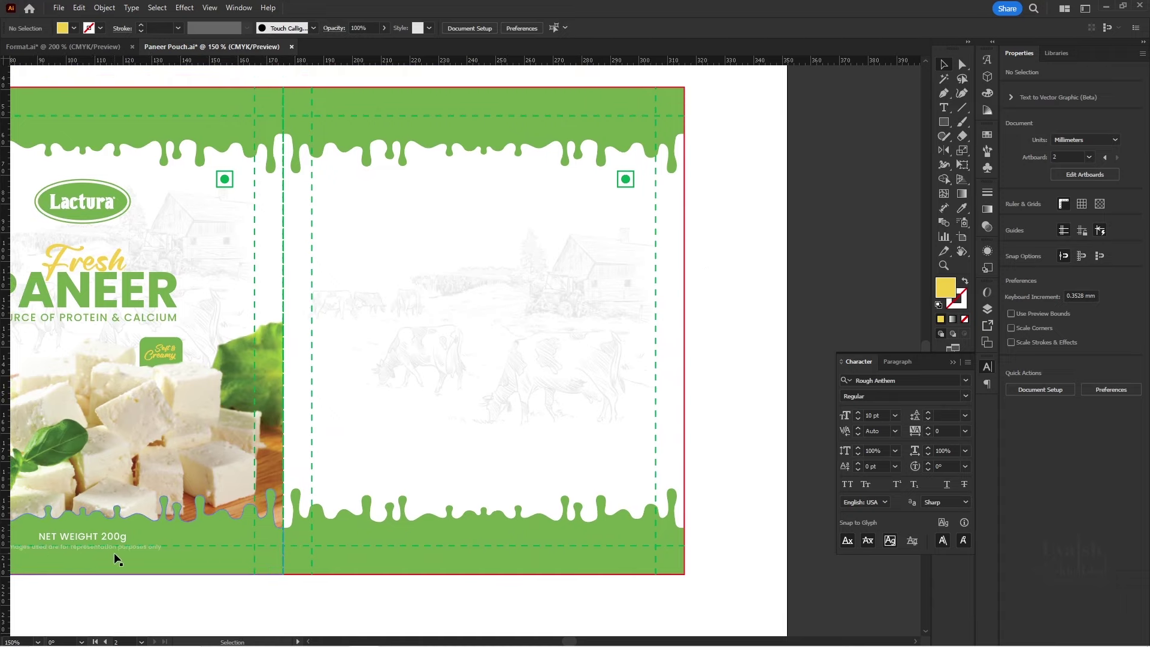
pyautogui.click(120, 539)
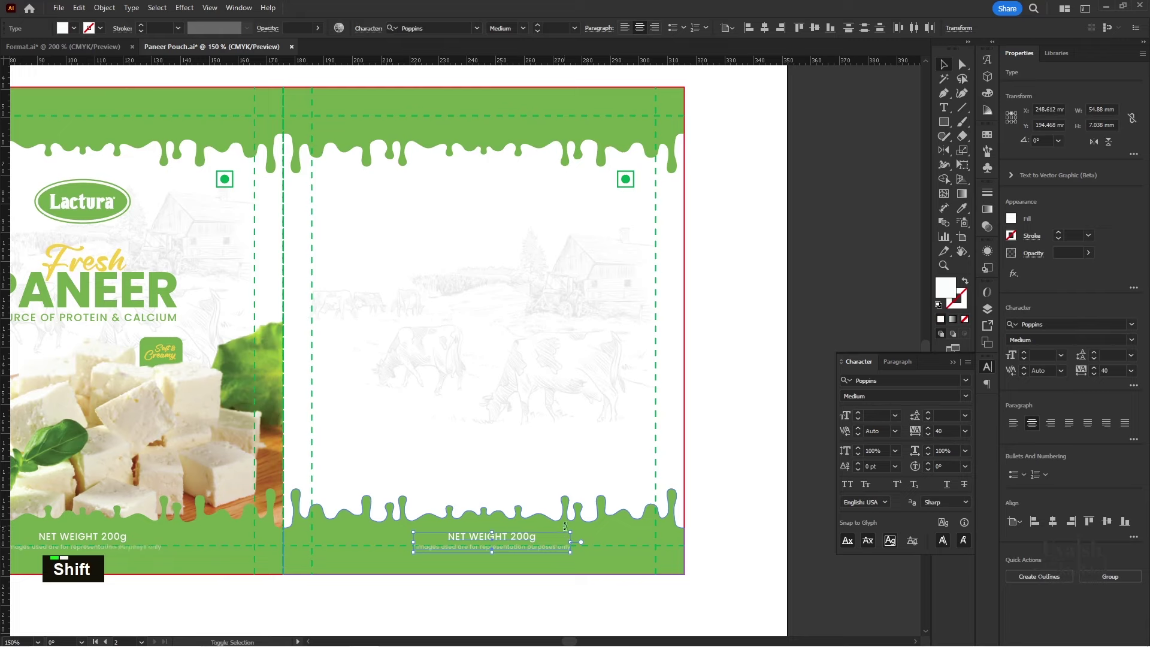
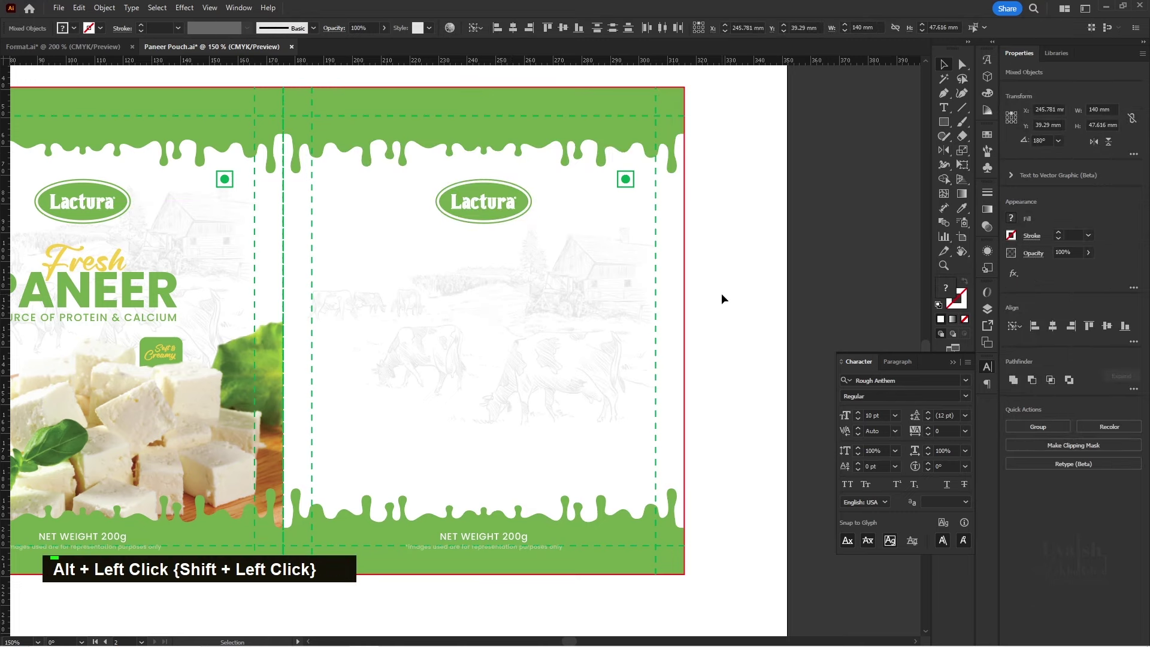
pyautogui.press('space')
pyautogui.press('space')
pyautogui.press('space')
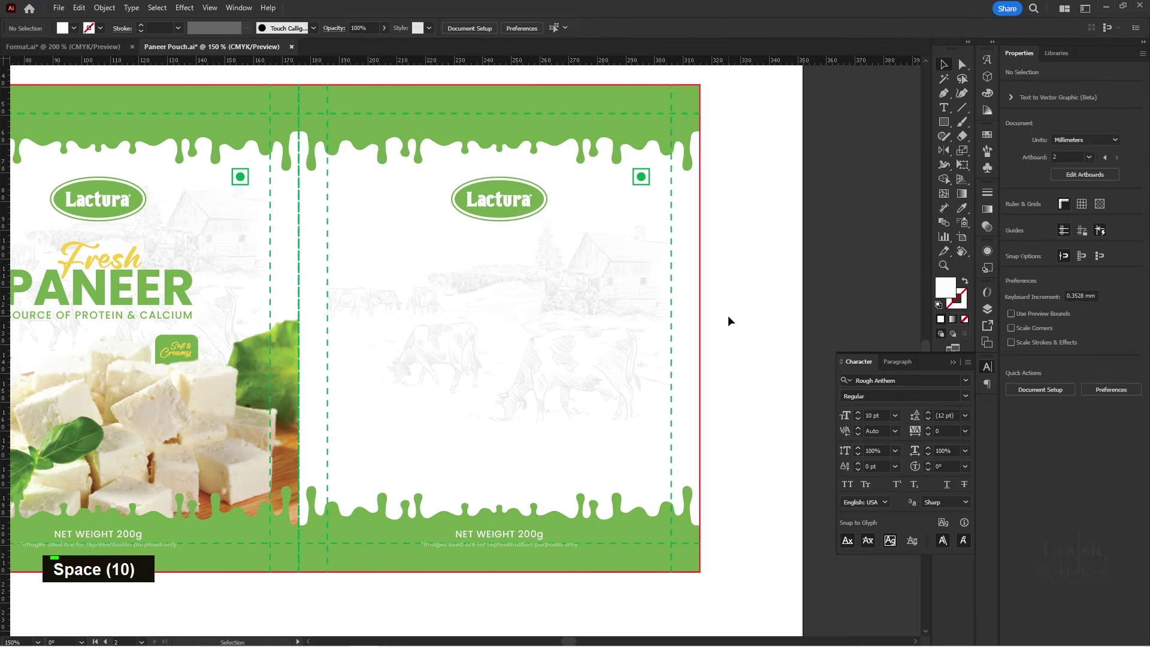
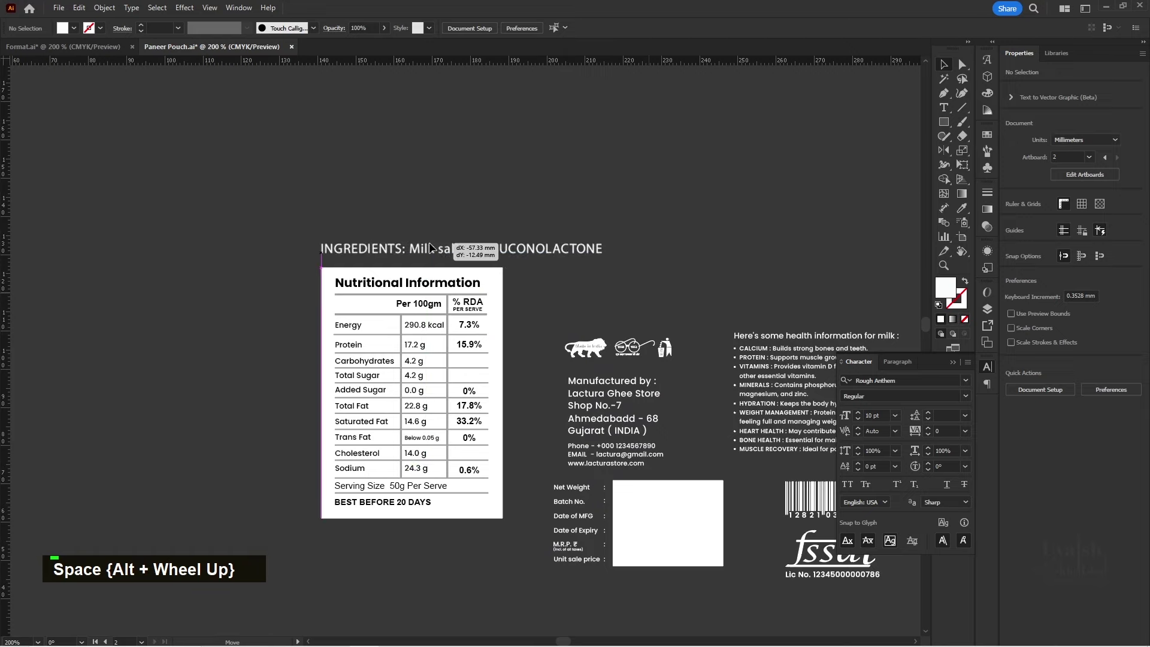
# - Set the ingredients text in the Poppins font
pyautogui.write('popp')
pyautogui.scroll(3)
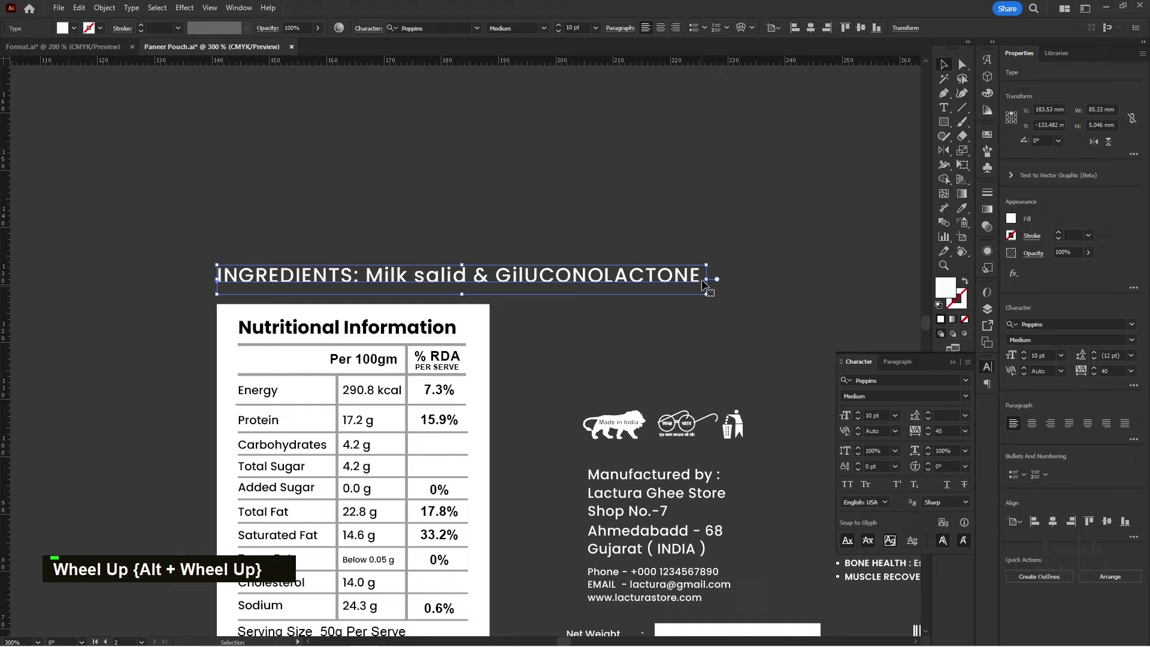
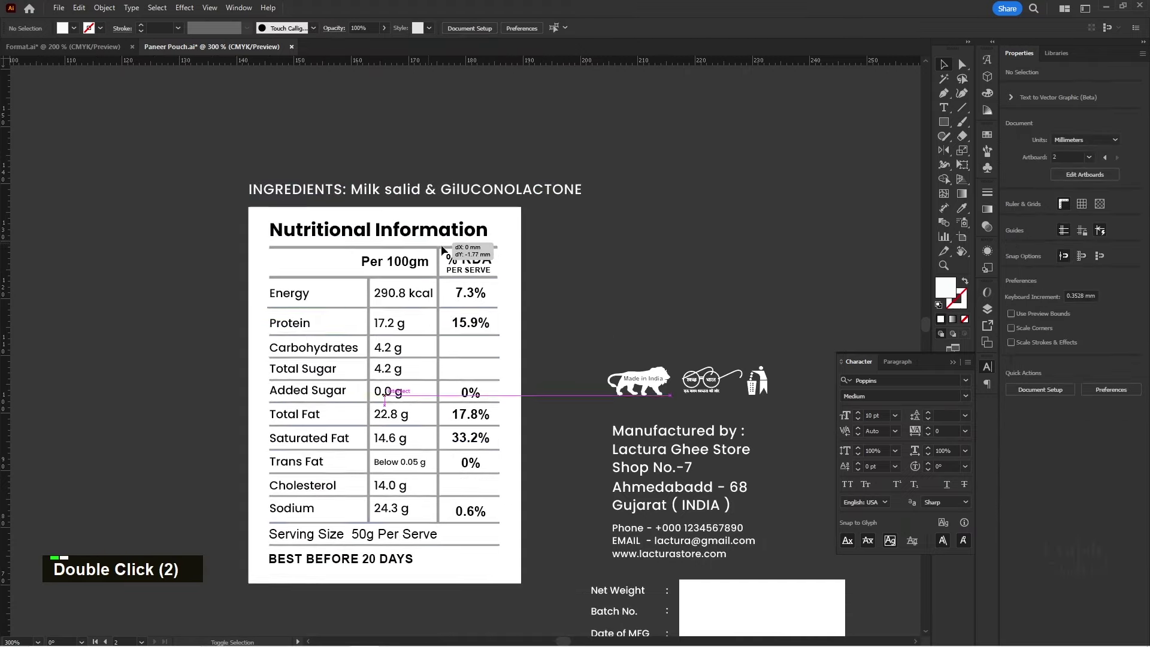
pyautogui.scroll(-3)
pyautogui.press('space')
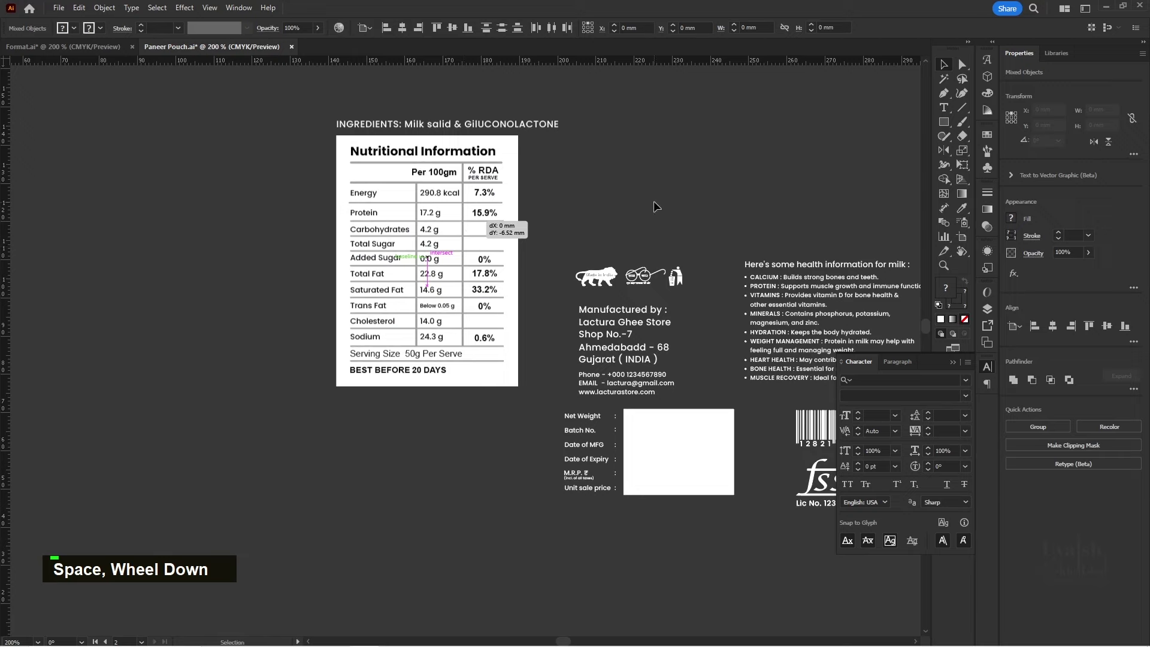
# - Move the batch-details group to sit under the nutrition table
pyautogui.doubleClick(658, 223)
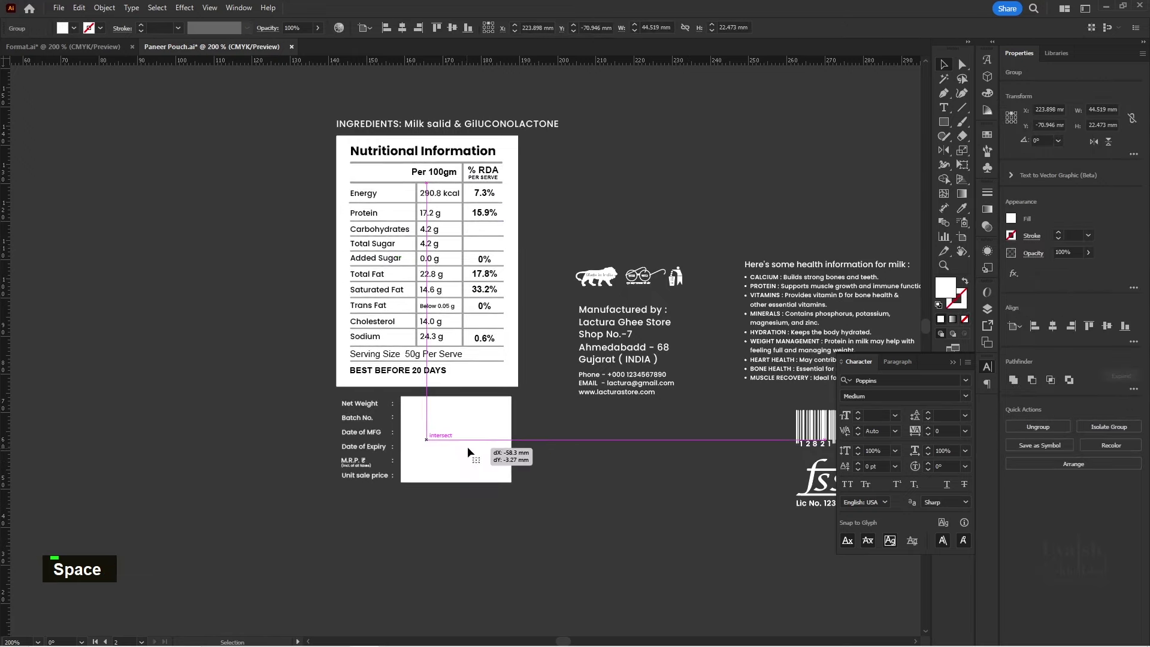
pyautogui.press('space')
pyautogui.scroll(3)
pyautogui.press('space')
pyautogui.click(434, 411)
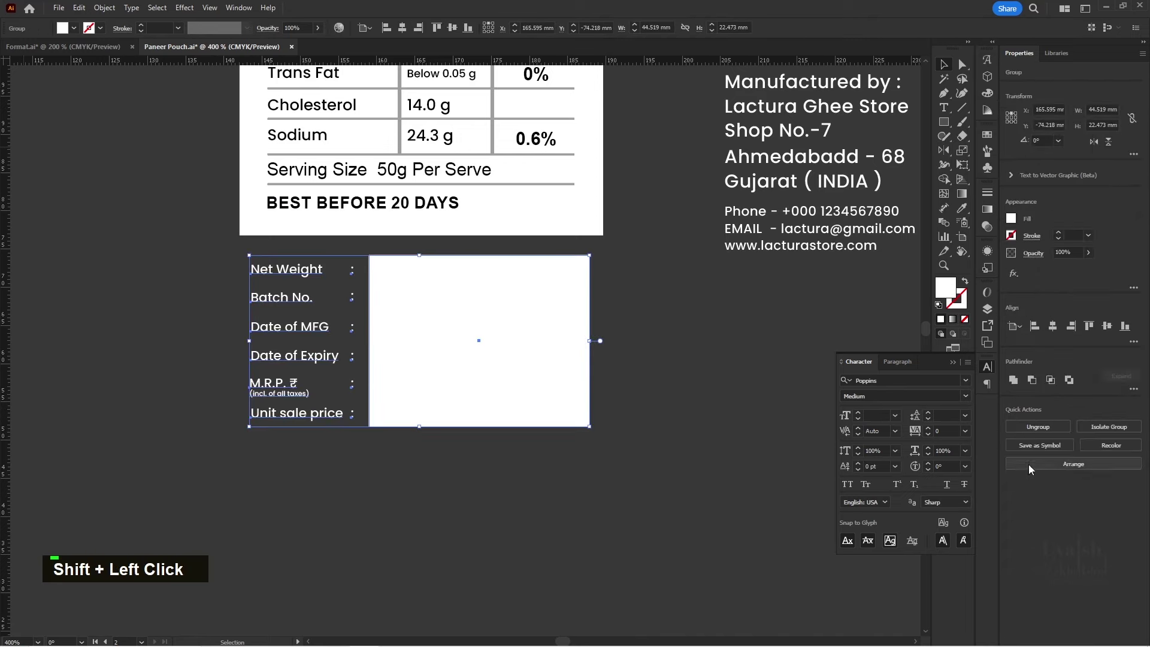
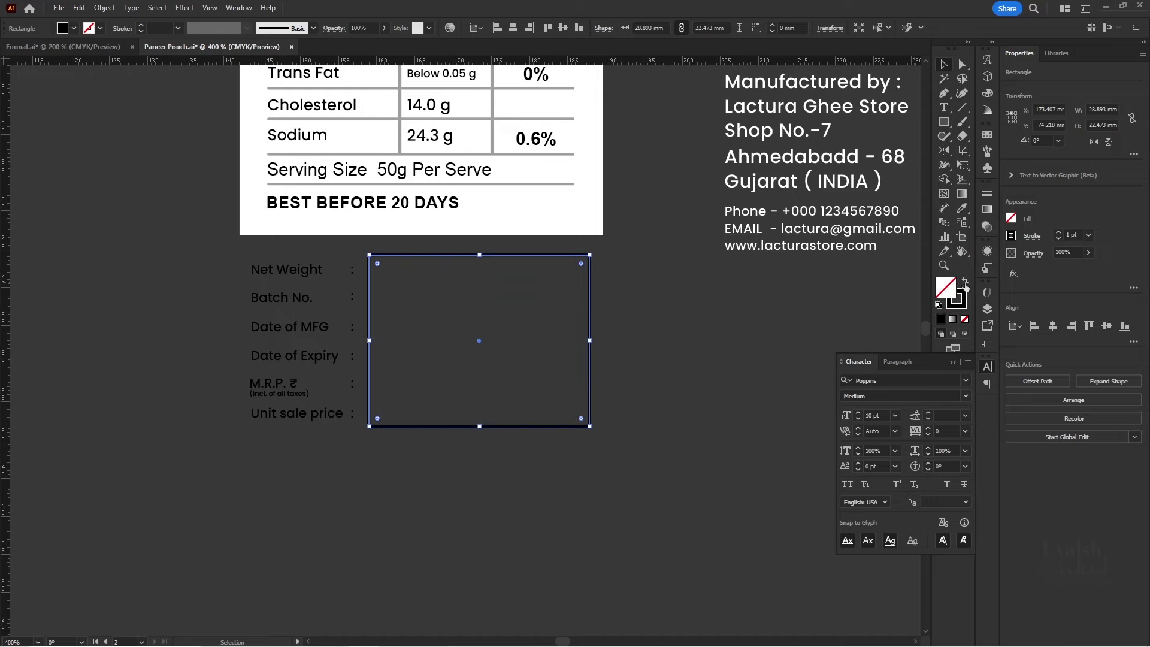
# - Make the details box an empty outline with no fill and a 0.5 pt stroke
pyautogui.press('ctrl+a')
pyautogui.write('0.5')
pyautogui.press('Return')
pyautogui.scroll(-3)
pyautogui.press('space')
pyautogui.press('space')
pyautogui.press('space')
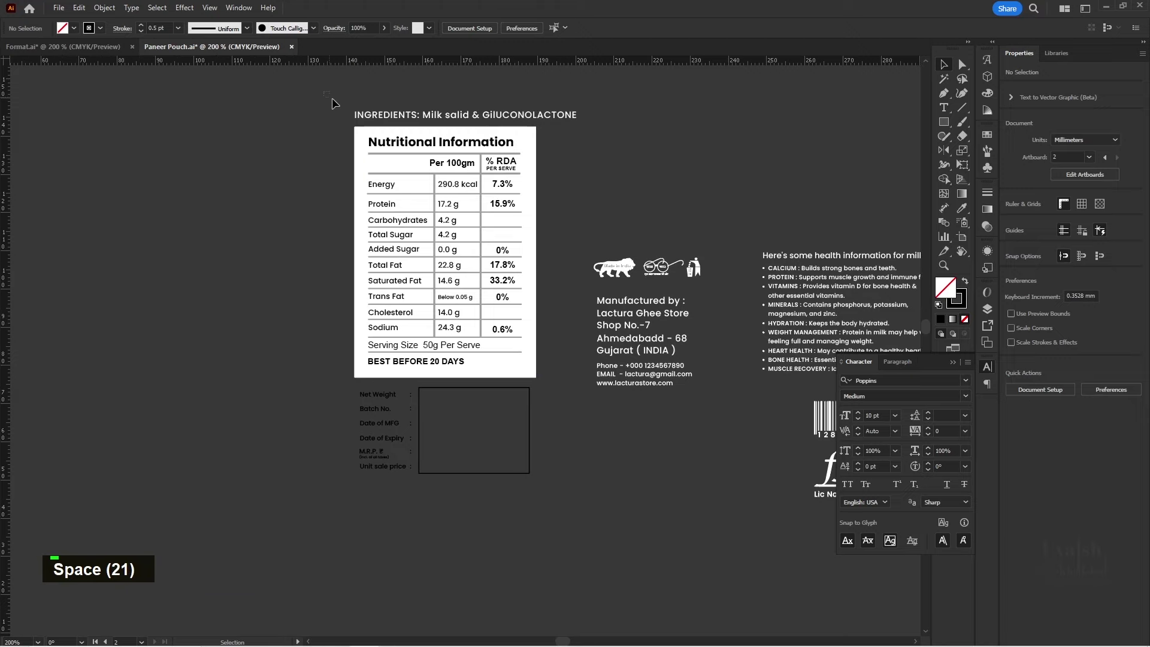
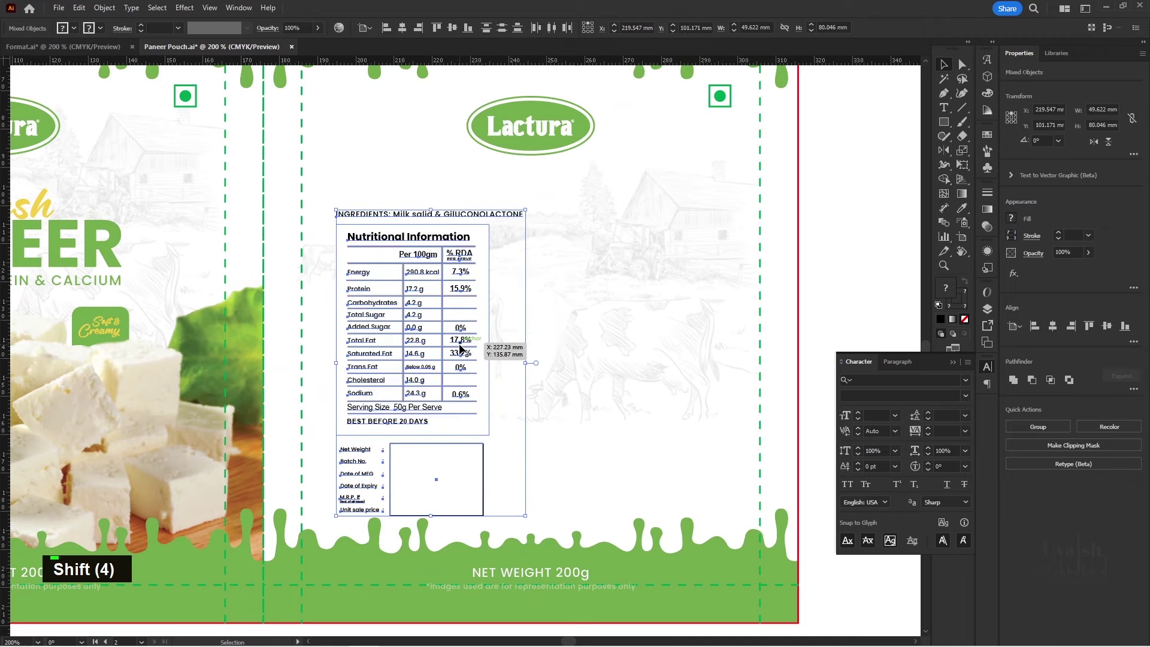
# - Drag the ingredients, nutrition table and details box onto the back artboard below the logo
pyautogui.scroll(3)
pyautogui.press('space')
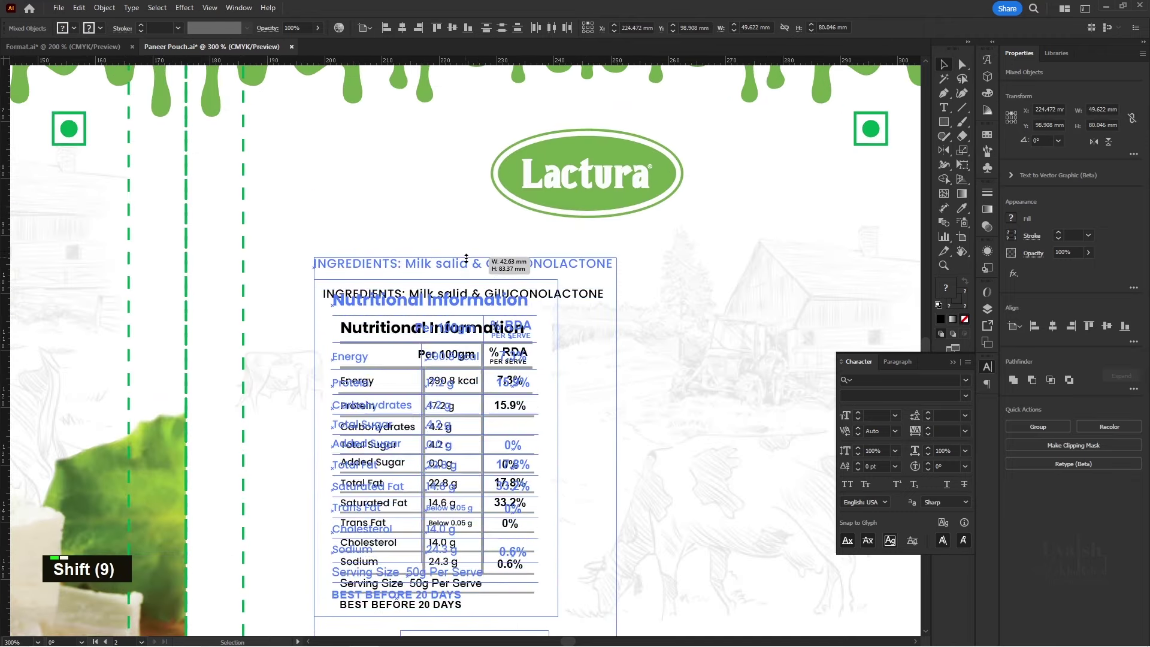
pyautogui.press('space')
pyautogui.press('space')
pyautogui.press('space')
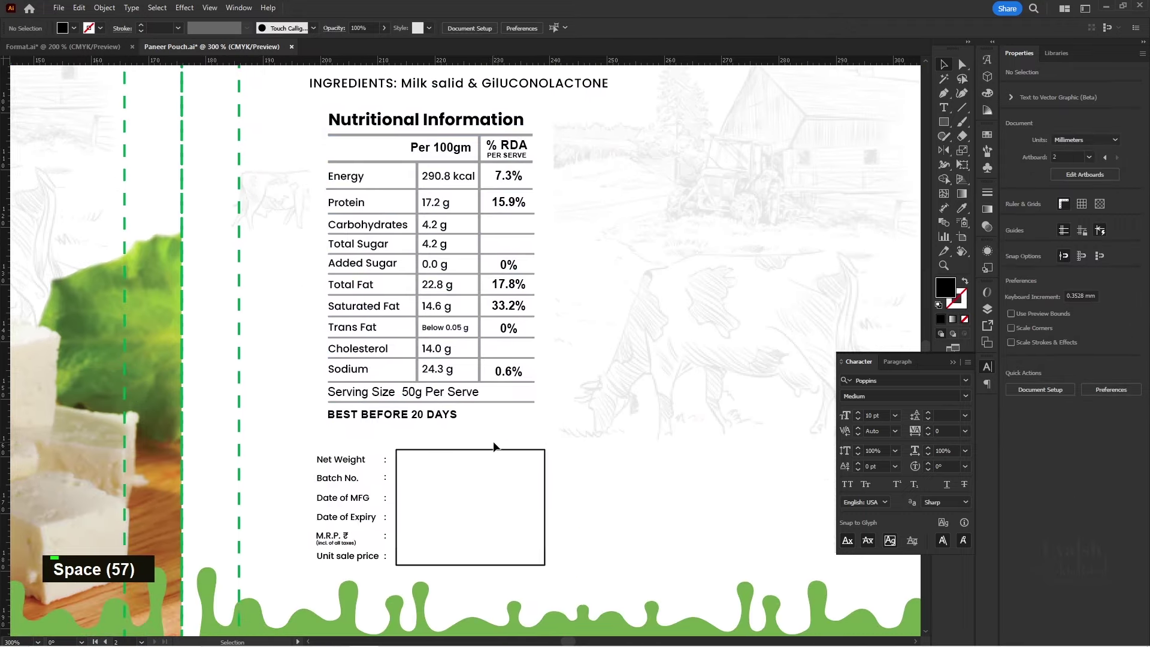
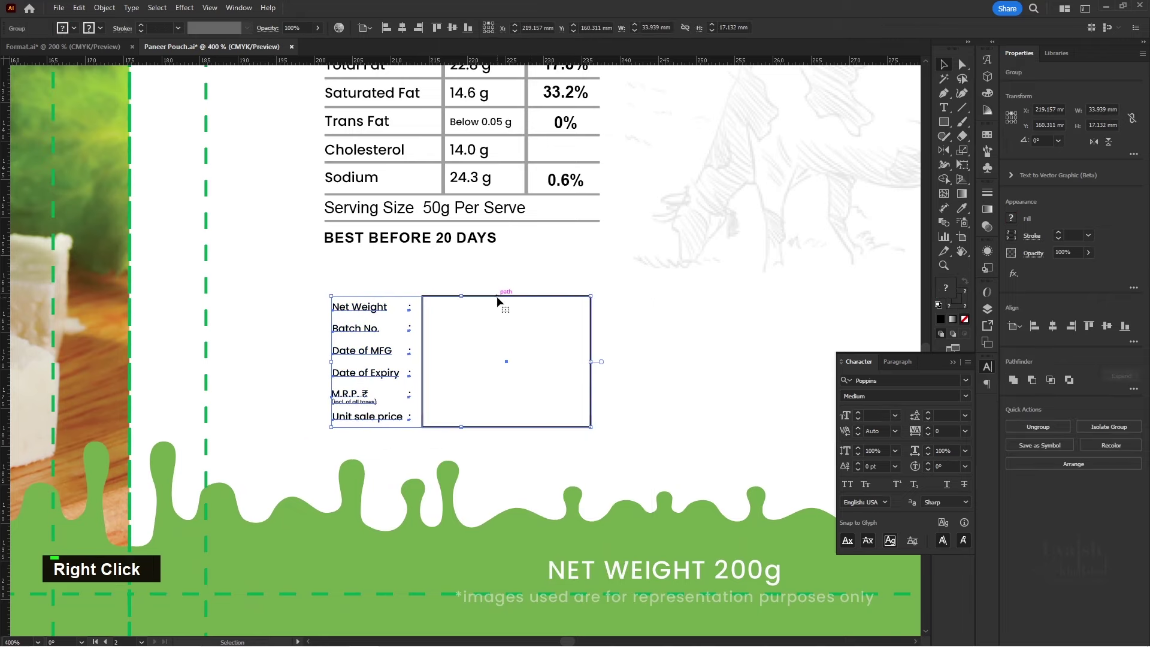
# - Scale the placed back-panel content down proportionally to fit the panel
pyautogui.scroll(-3)
pyautogui.press('space')
pyautogui.scroll(-3)
pyautogui.press('space')
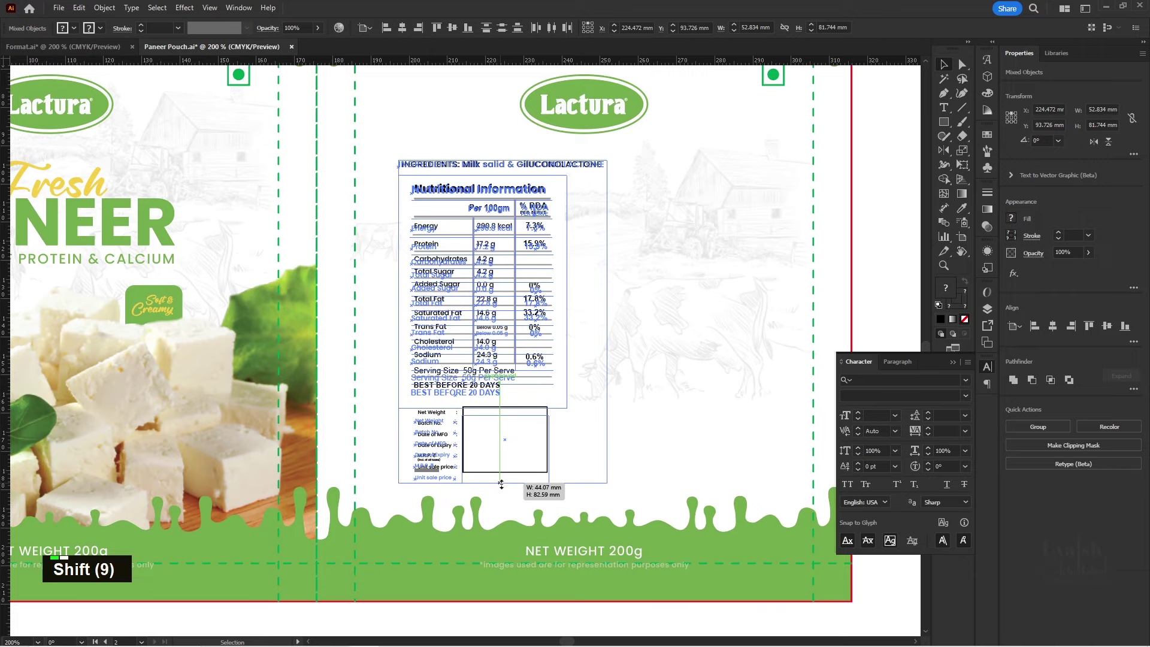
pyautogui.press('space')
pyautogui.press('space')
pyautogui.press('space')
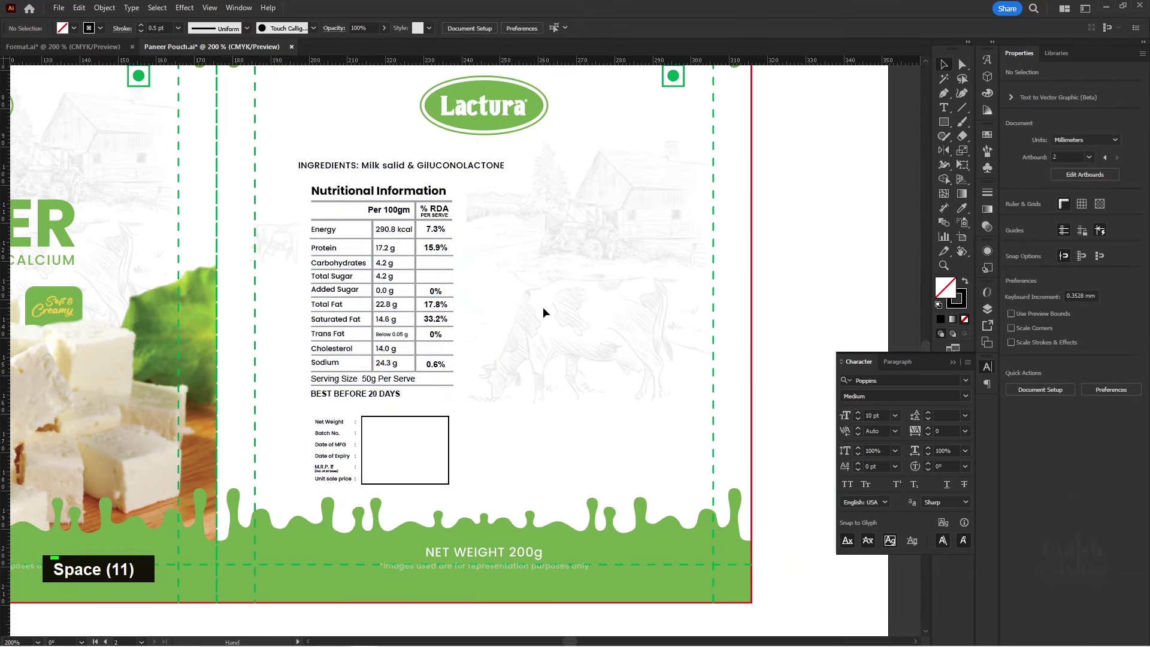
pyautogui.scroll(-3)
pyautogui.press('space')
pyautogui.scroll(-3)
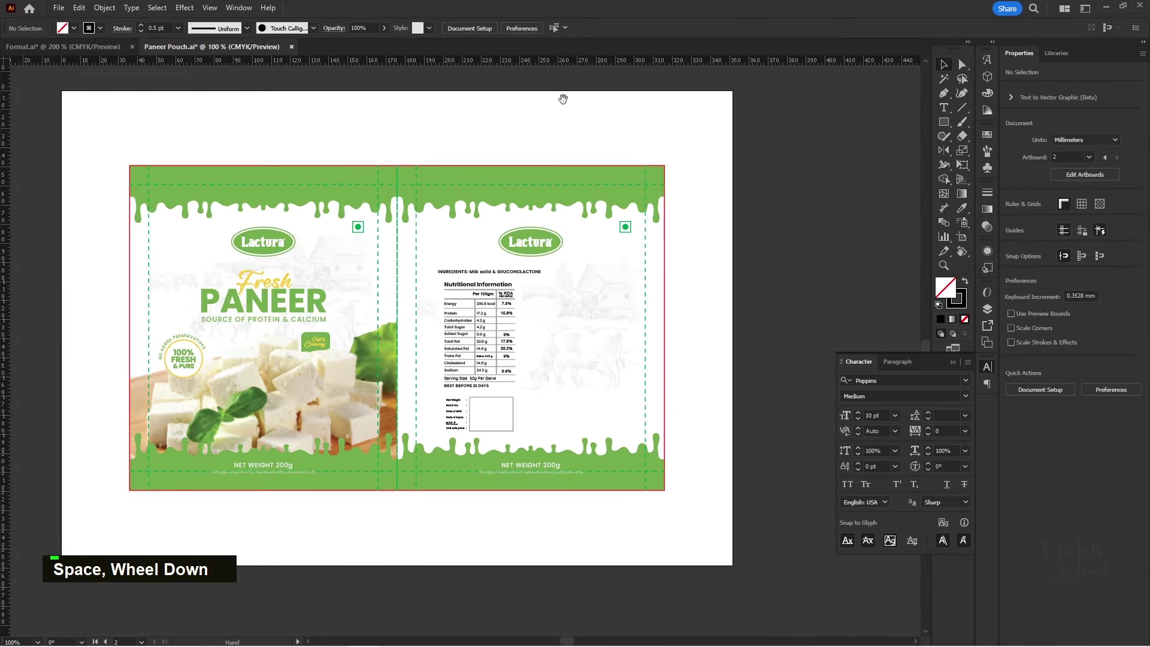
# - Move the FSSAI licence logo group under the health tips and manufacturer details
pyautogui.press('space')
pyautogui.press('space')
pyautogui.press('space')
pyautogui.press('space')
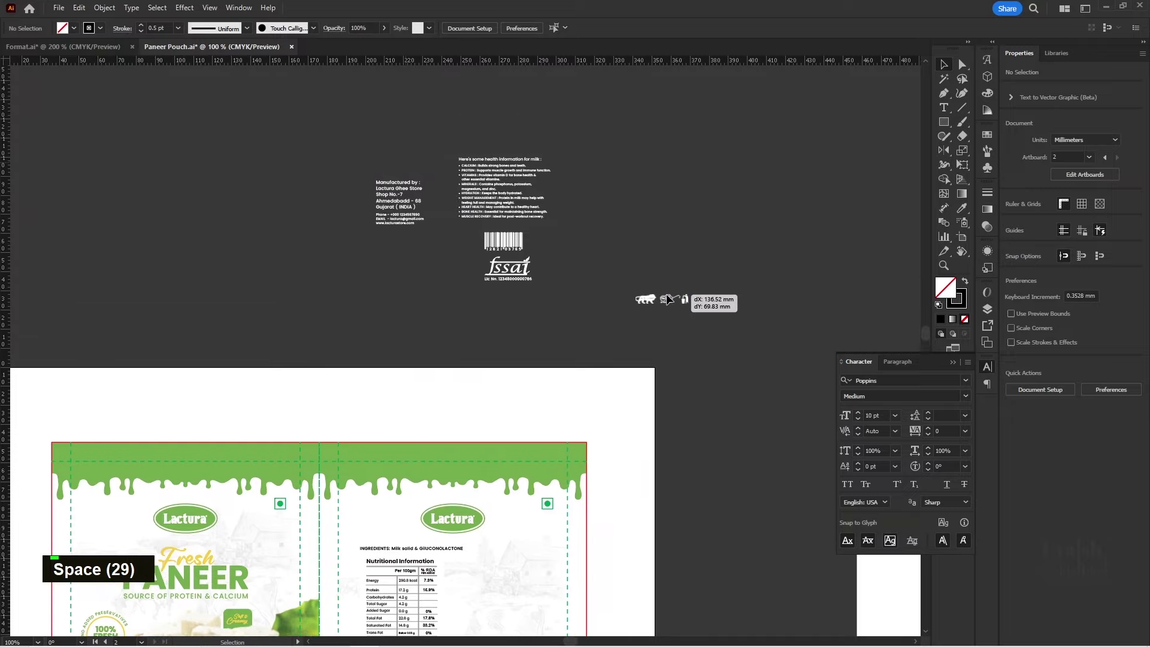
pyautogui.scroll(3)
pyautogui.scroll(3)
pyautogui.press('space')
pyautogui.doubleClick(507, 392)
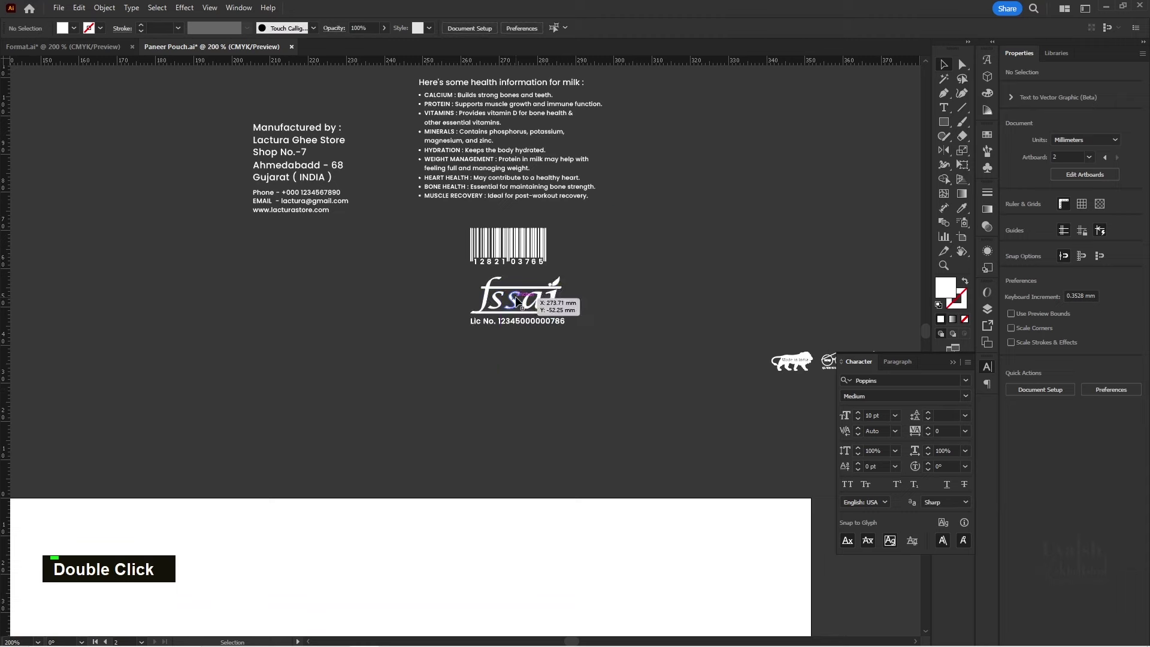
pyautogui.press('ctrl+z')
pyautogui.doubleClick(611, 284)
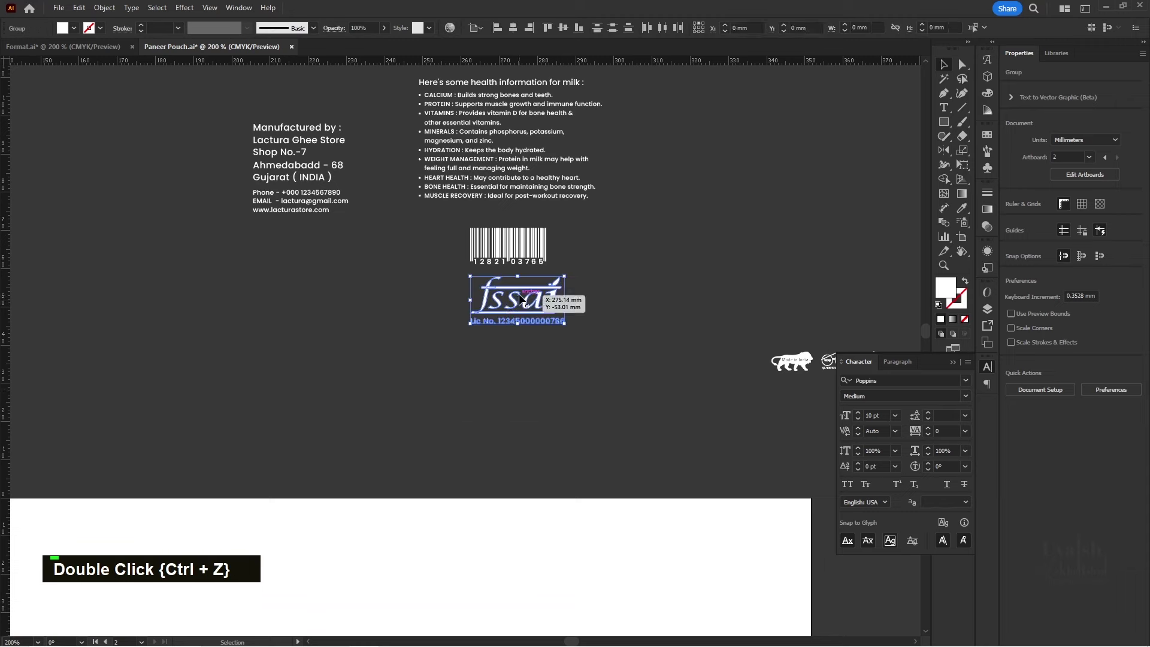
pyautogui.rightClick(514, 306)
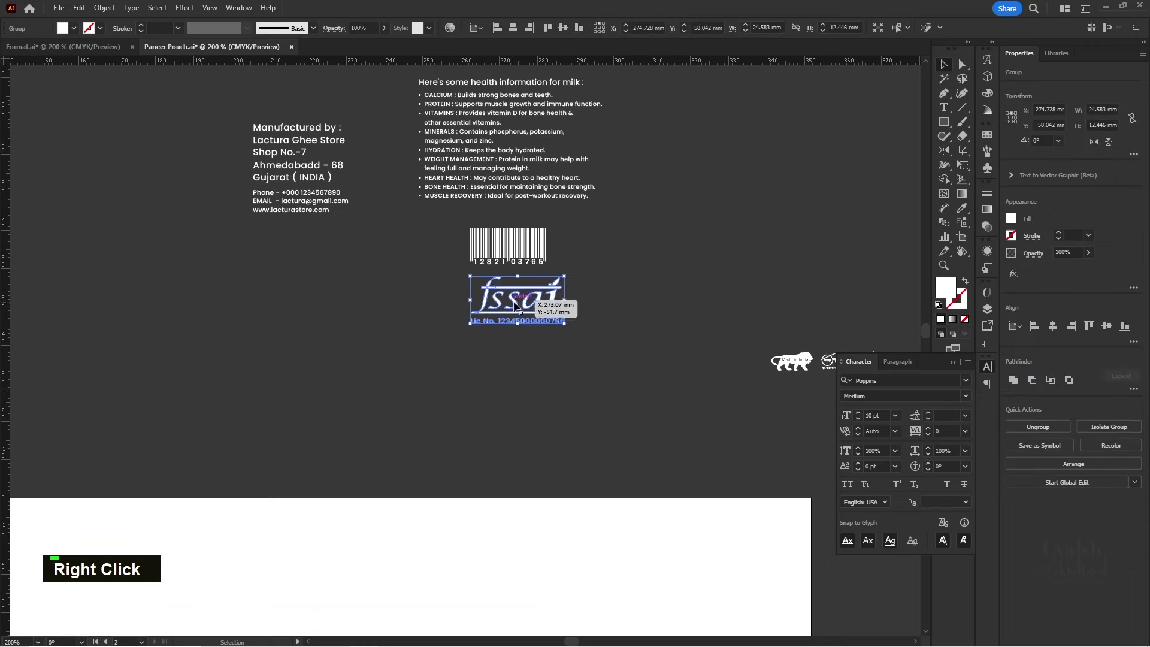
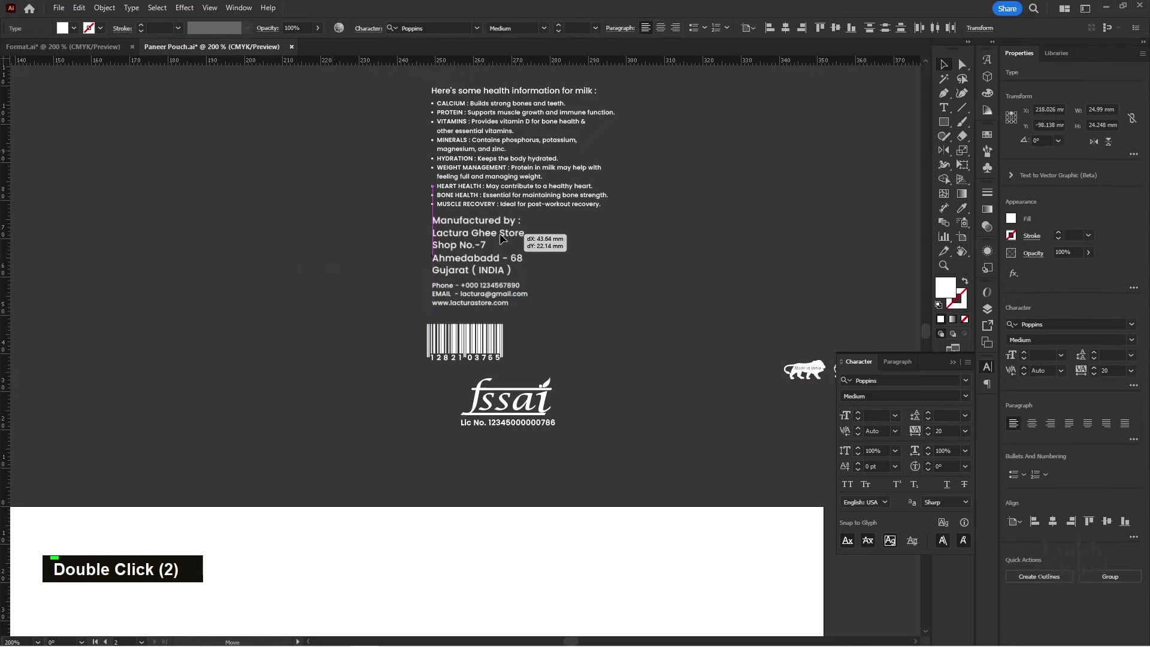
# - Nudge the address and barcode into line beneath the health list
pyautogui.scroll(3)
pyautogui.press('space')
pyautogui.press('Down')
pyautogui.press('Down')
pyautogui.press('Down')
pyautogui.press('Up')
pyautogui.press('space')
pyautogui.doubleClick(525, 477)
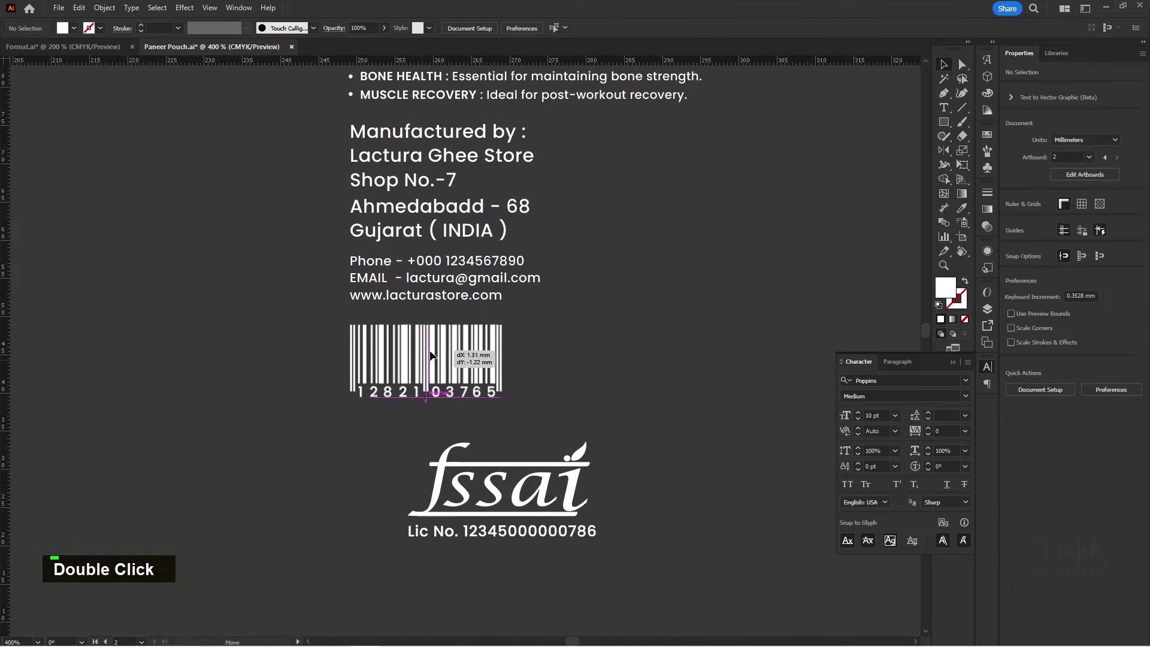
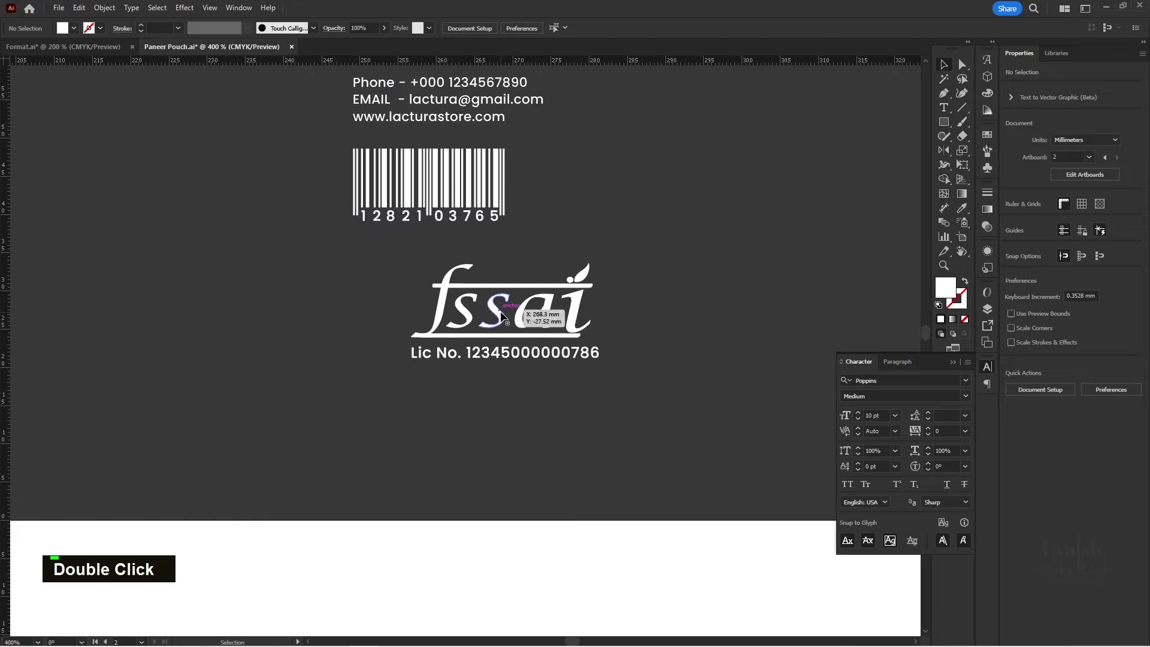
# - Add the certification icons to the 48 mm column and drag the whole block toward the back panel
pyautogui.scroll(-3)
pyautogui.press('space')
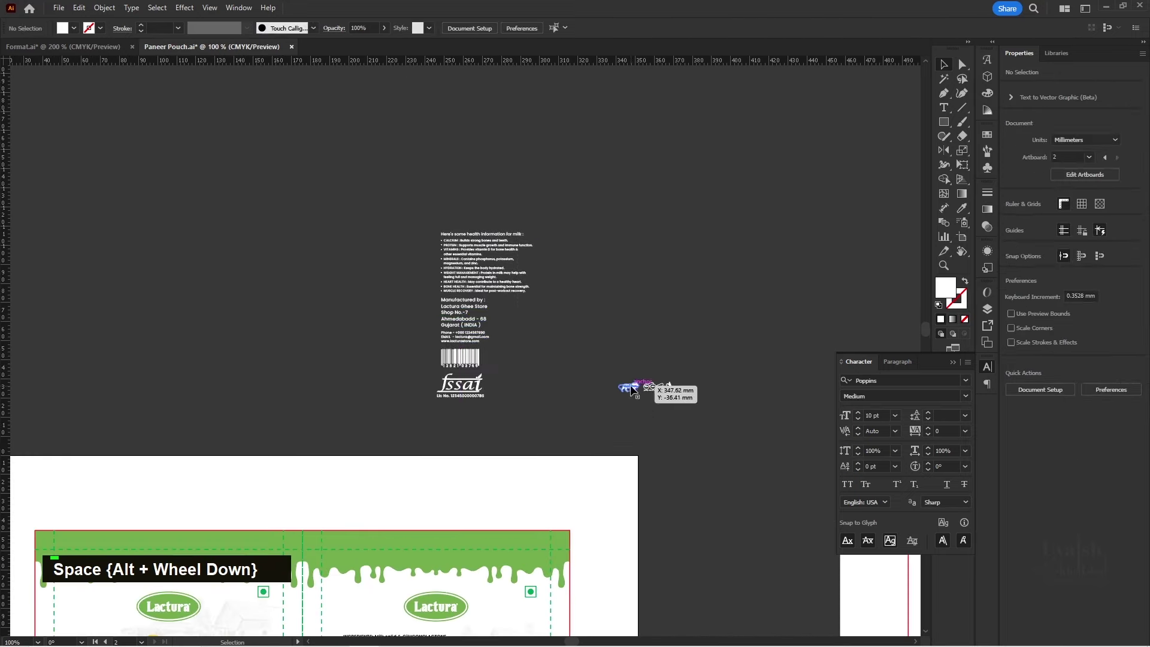
pyautogui.scroll(3)
pyautogui.press('space')
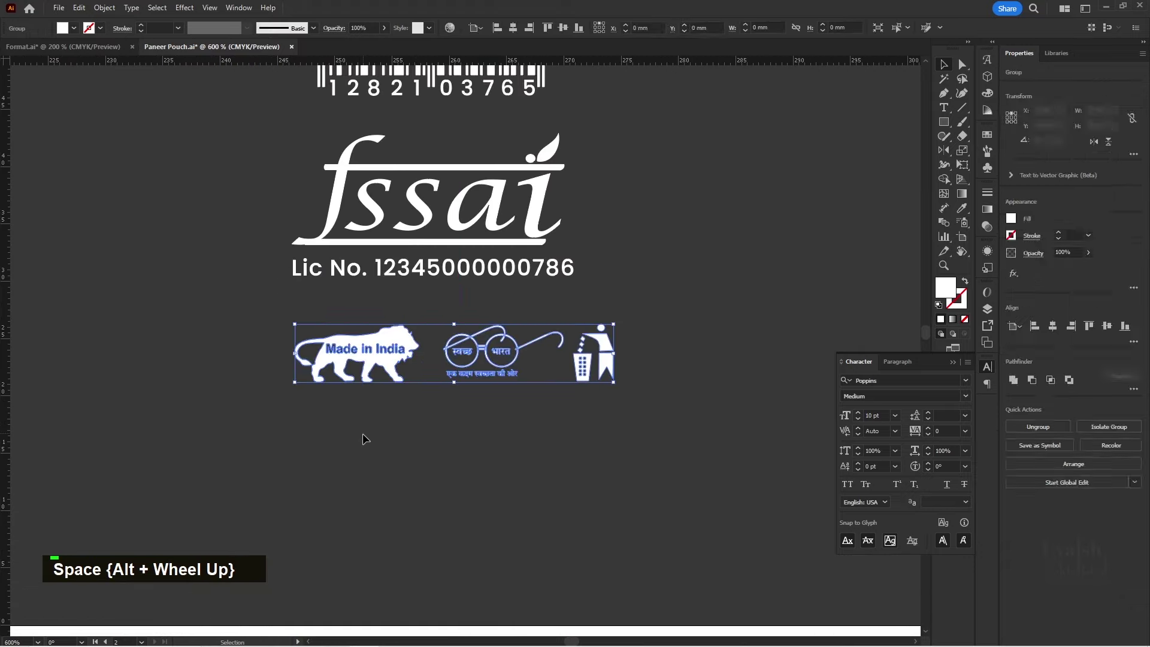
pyautogui.scroll(-3)
pyautogui.press('space')
pyautogui.scroll(-3)
pyautogui.scroll(3)
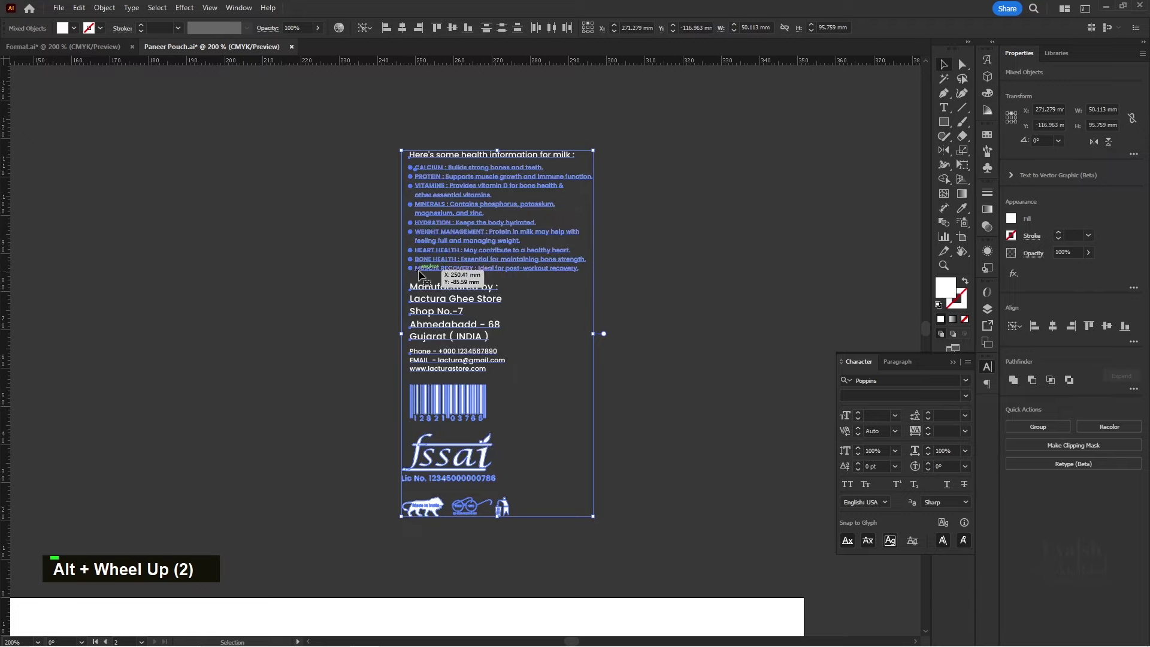
pyautogui.scroll(-3)
pyautogui.press('space')
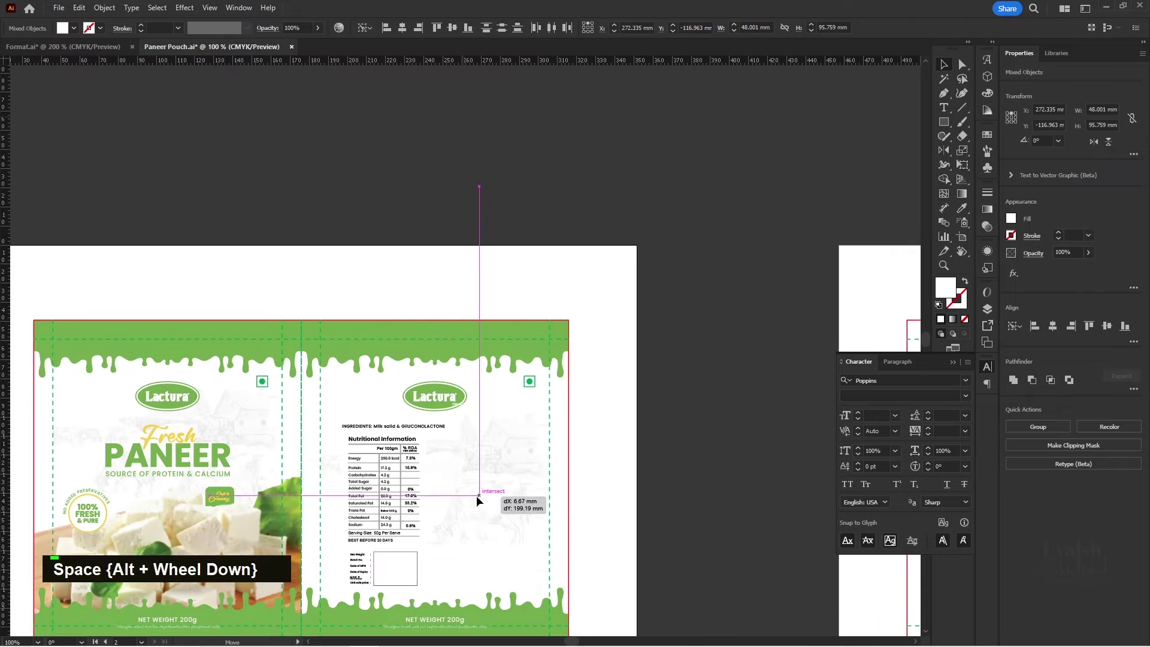
# - Nudge the health information text block into position on the back panel
pyautogui.press('space')
pyautogui.press('space')
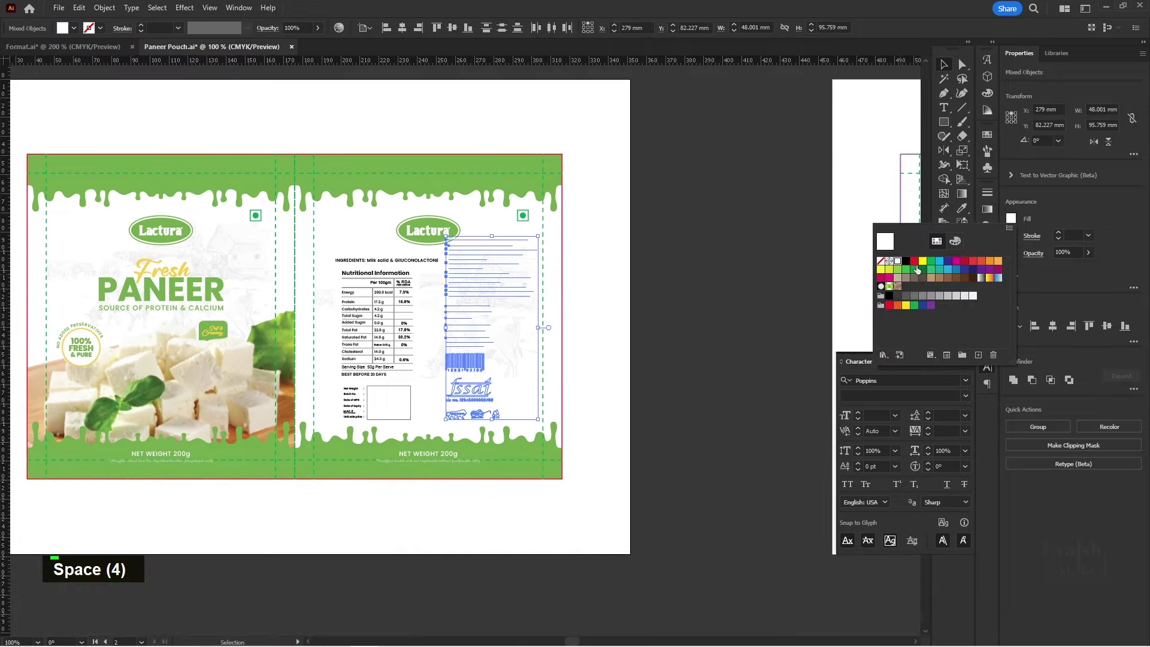
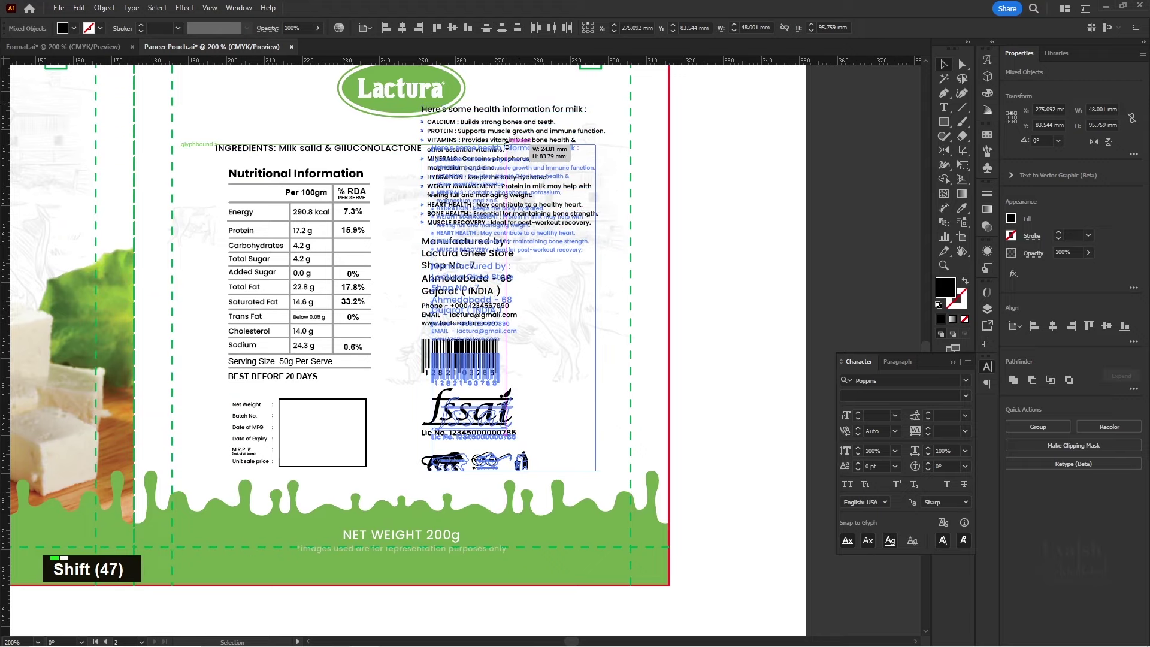
pyautogui.press('Right')
pyautogui.press('Right')
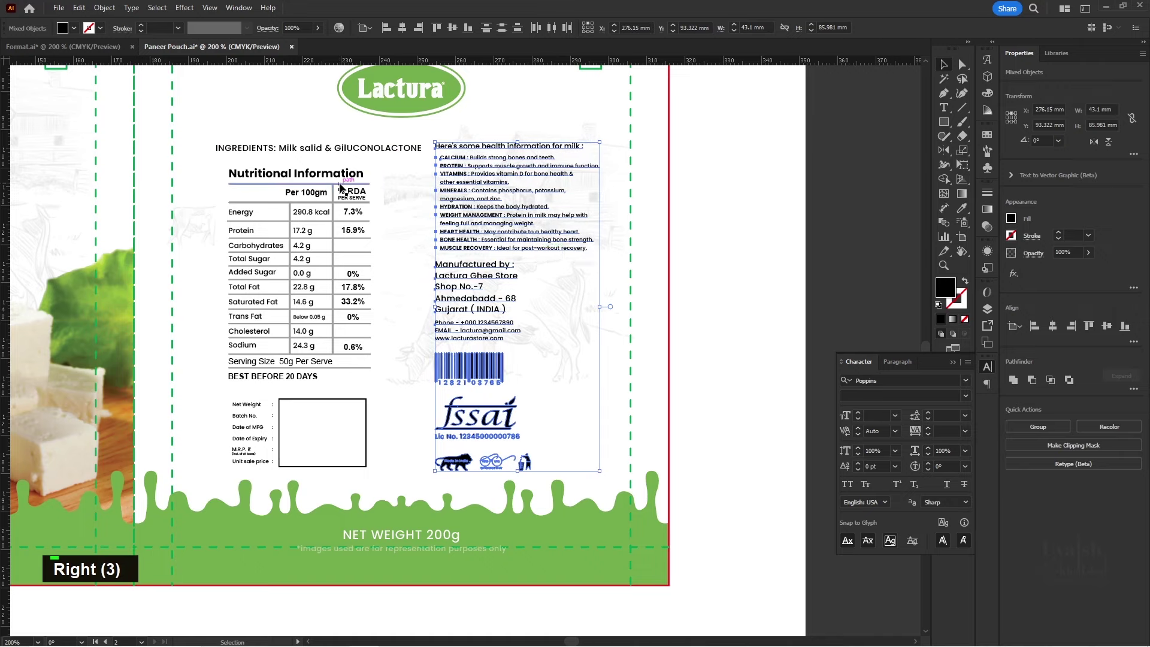
# - Shift the nutrition table and batch-details box into place beside the health column
pyautogui.click(312, 417)
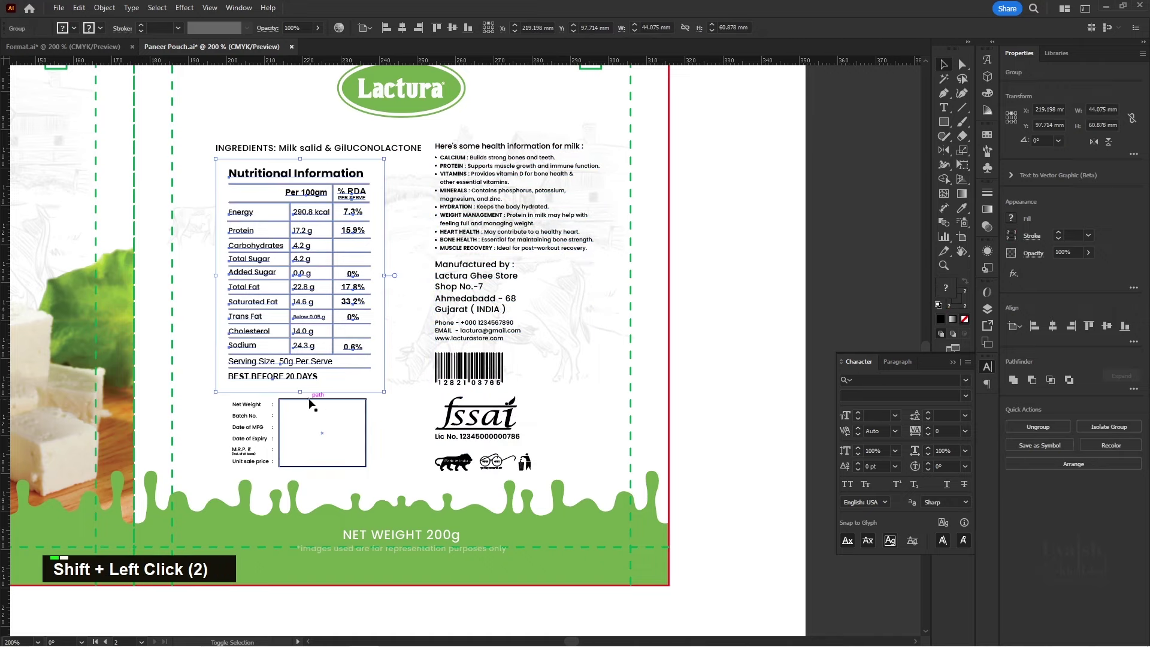
pyautogui.click(312, 401)
pyautogui.press('shift+Right')
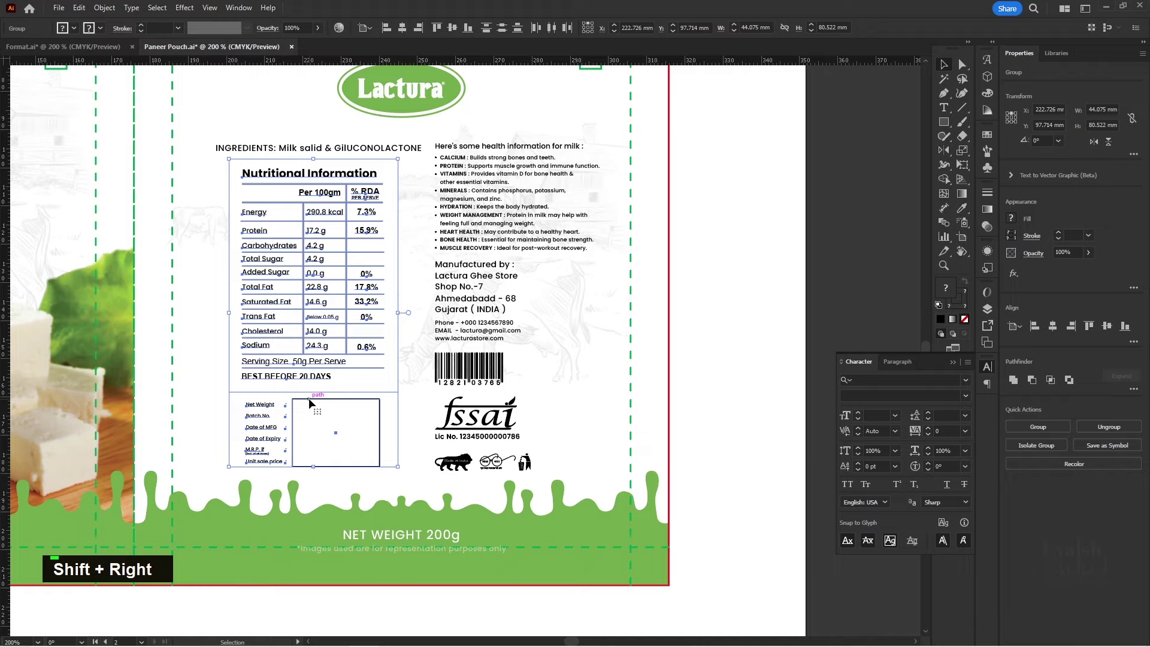
pyautogui.press('space')
pyautogui.press('space')
pyautogui.press('space')
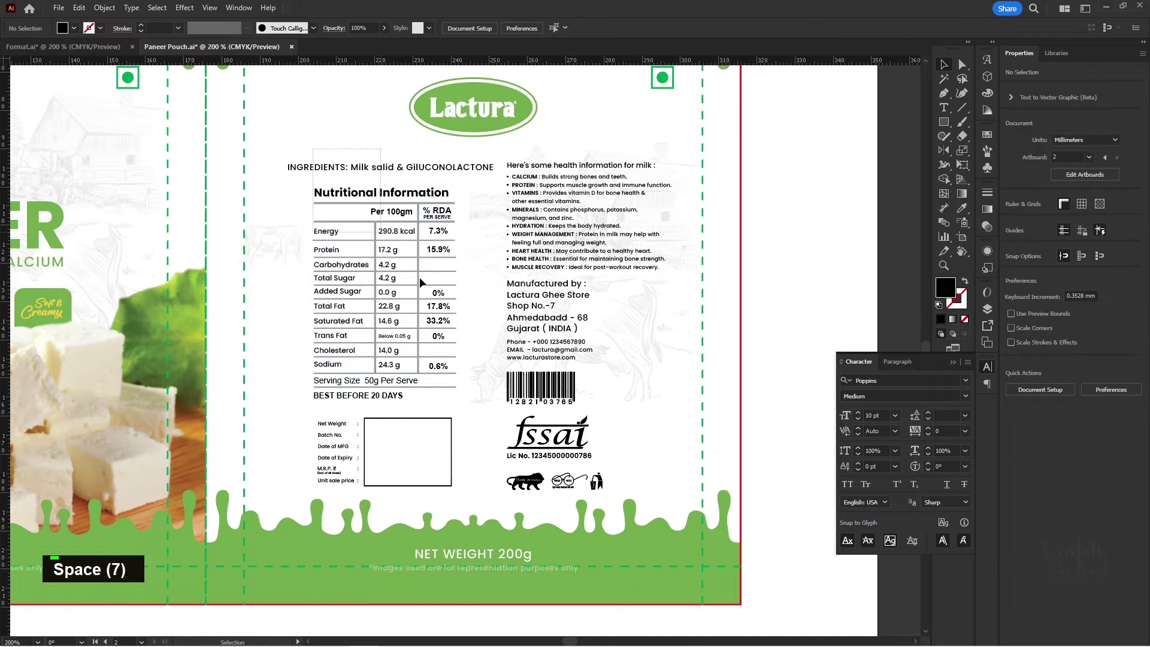
# - Group the back-panel information and centre it beneath the Lactura badge
pyautogui.rightClick(543, 387)
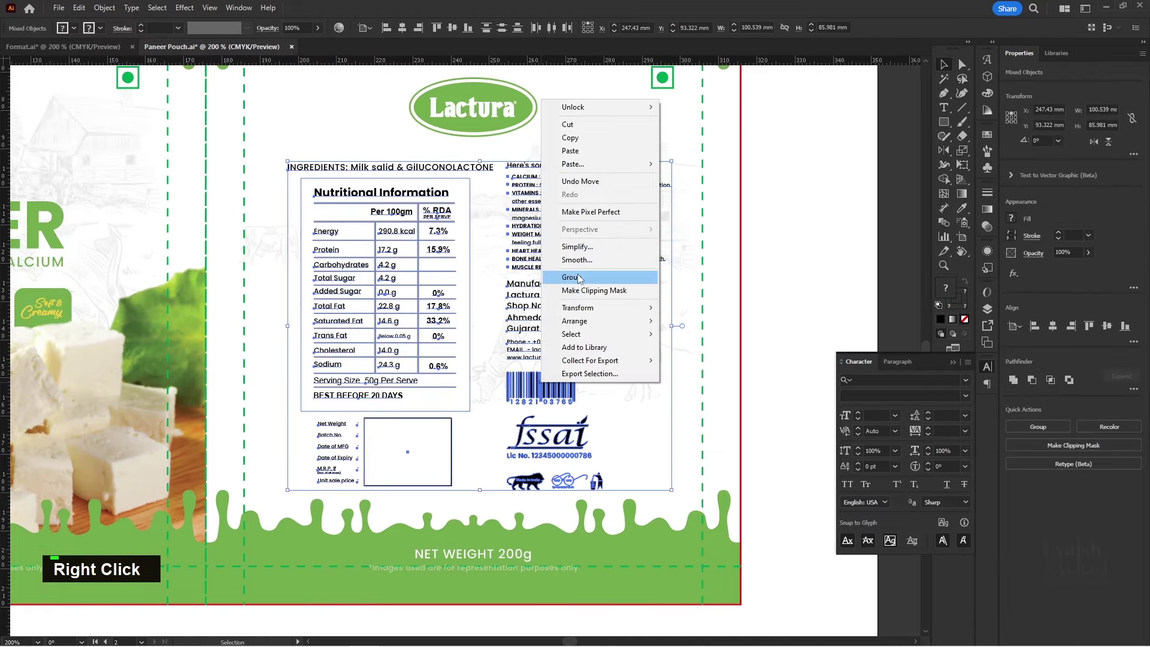
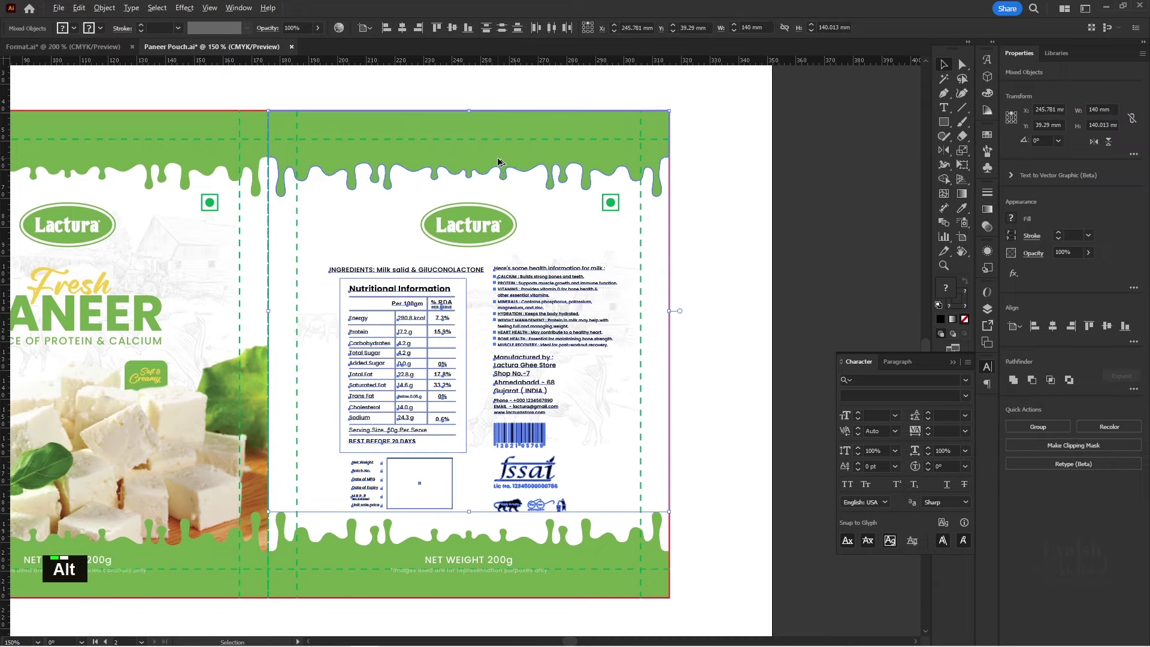
pyautogui.click(502, 160)
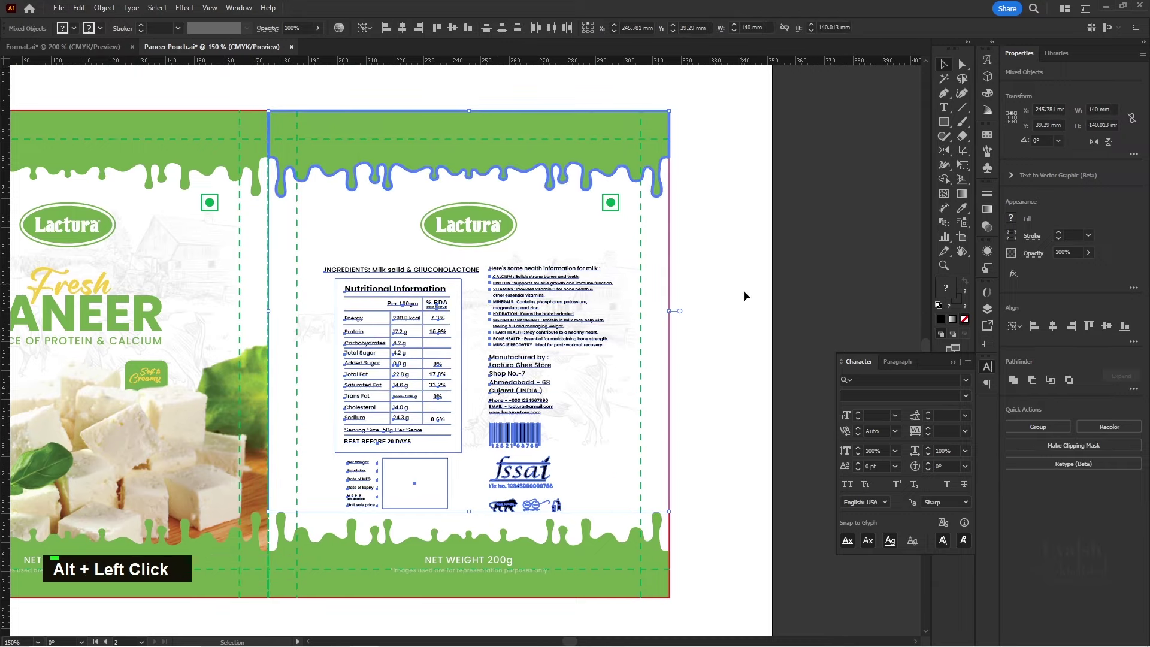
pyautogui.press('space')
pyautogui.press('space')
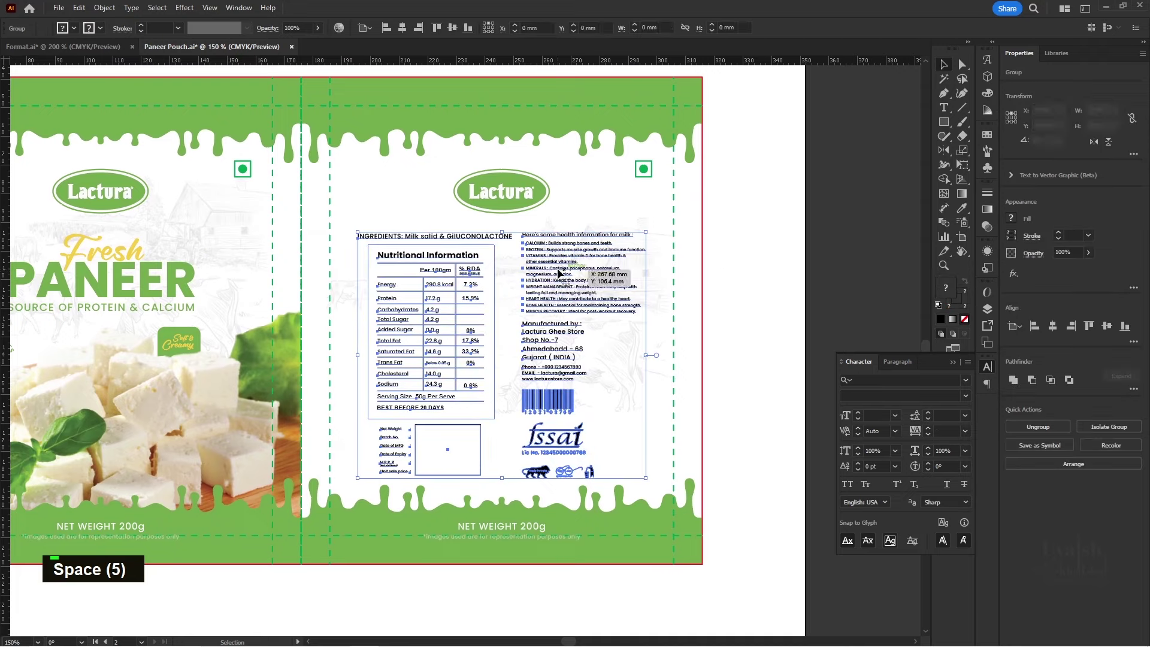
pyautogui.press('Up')
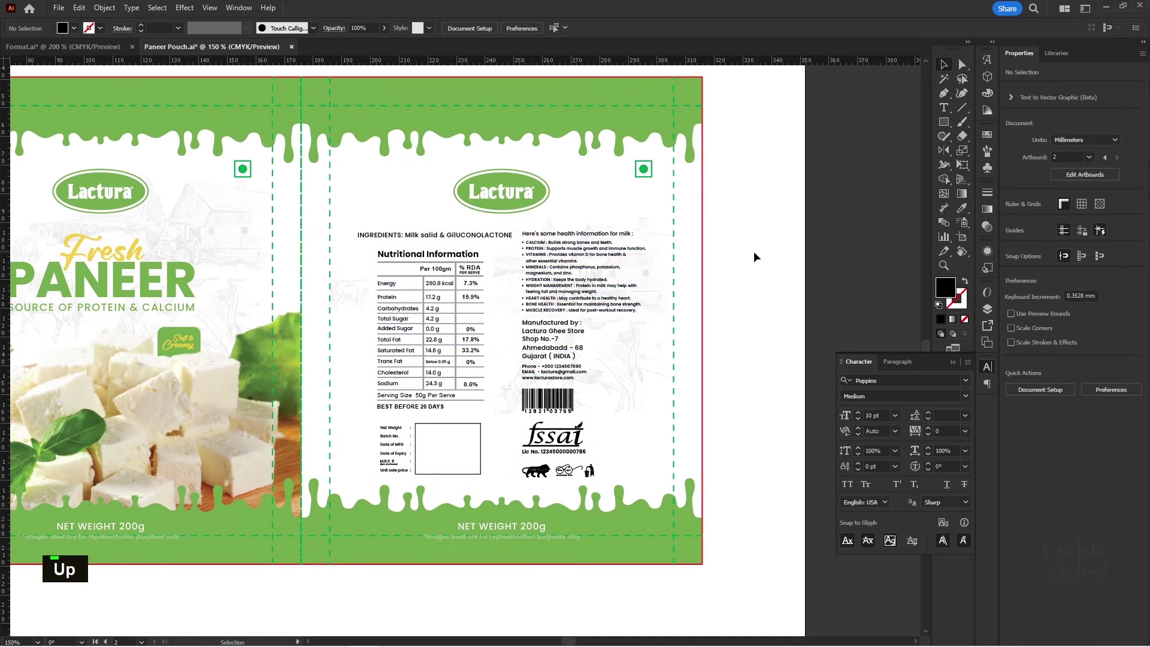
# - Alt-drag a duplicate of the finished pouch layout onto the lower artboard
pyautogui.scroll(-3)
pyautogui.press('space')
pyautogui.press('space')
pyautogui.press('space')
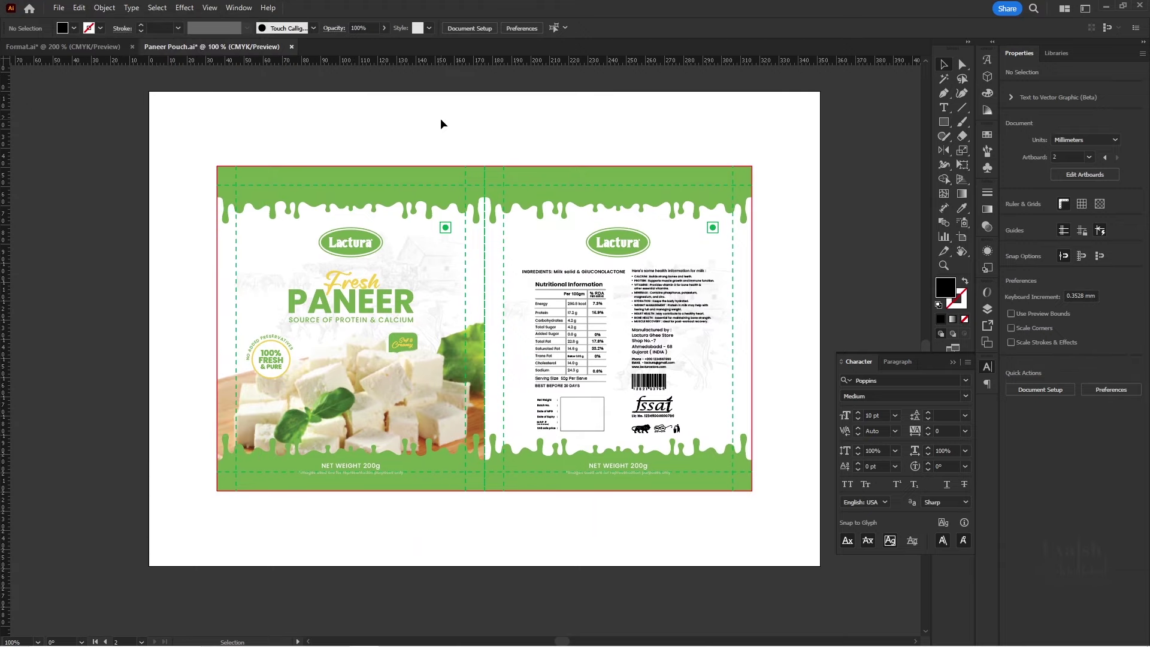
pyautogui.scroll(-3)
pyautogui.press('space')
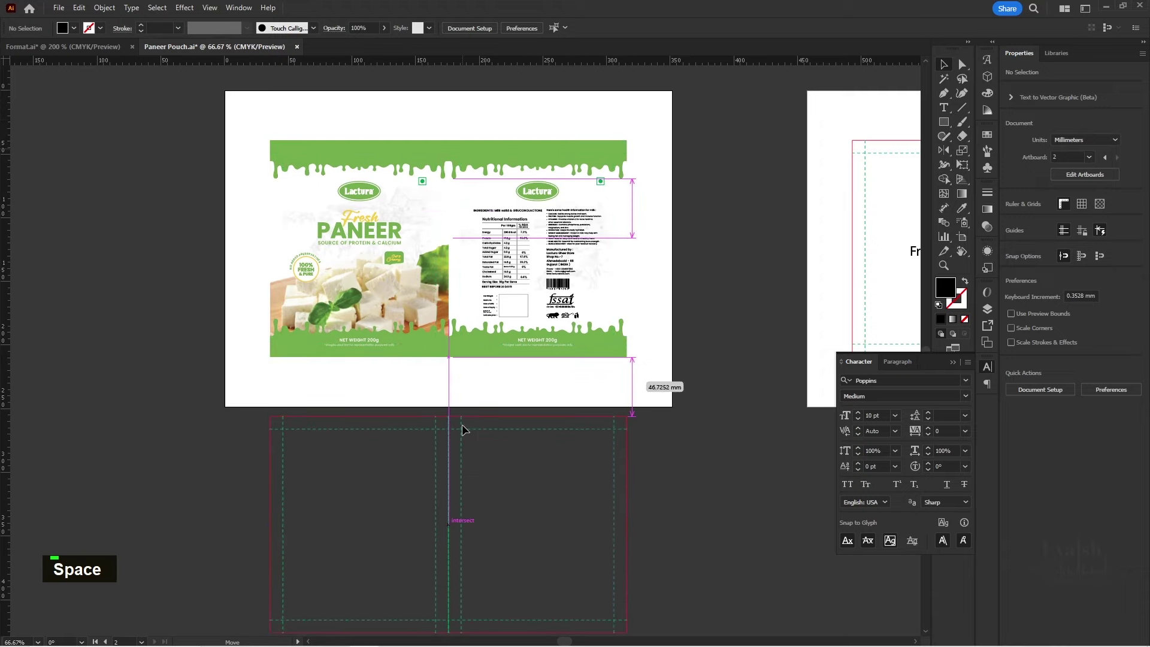
pyautogui.press('ctrl+z')
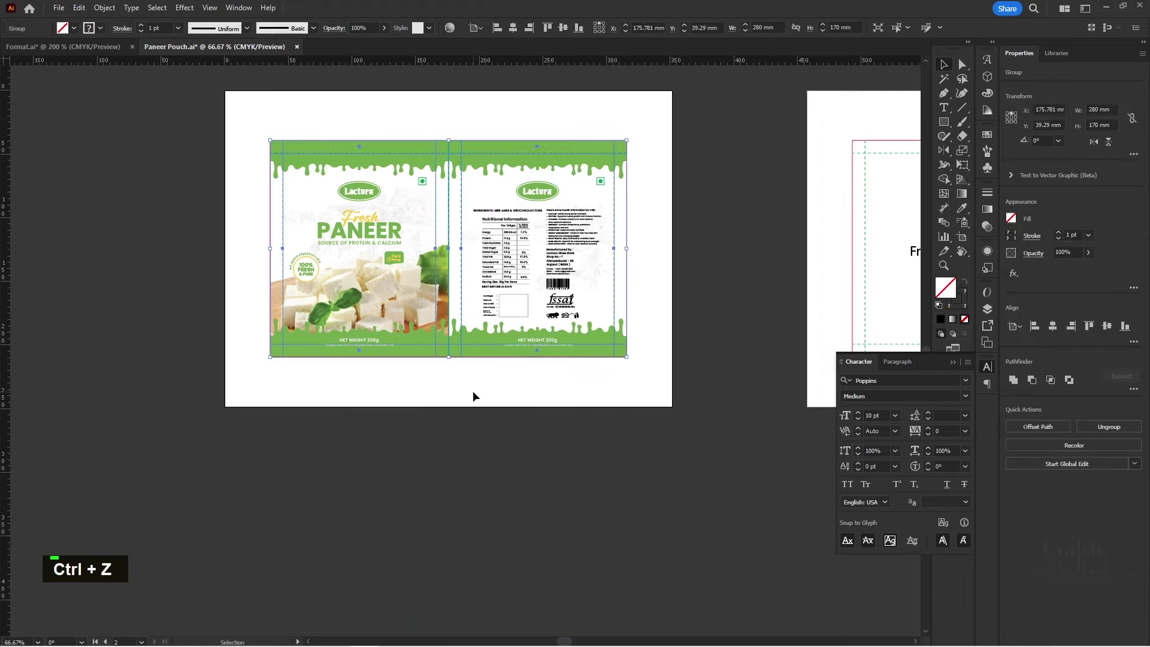
pyautogui.scroll(3)
pyautogui.press('space')
pyautogui.press('space')
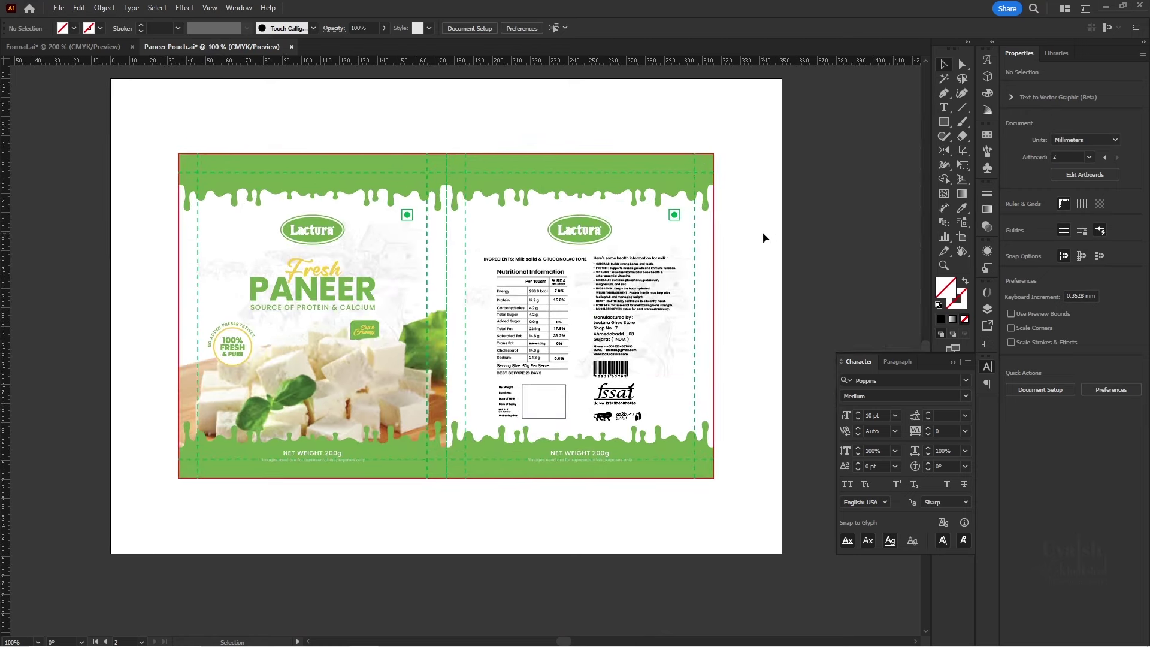
# - Check the copied layout across both artboards
pyautogui.scroll(-3)
pyautogui.press('space')
pyautogui.press('space')
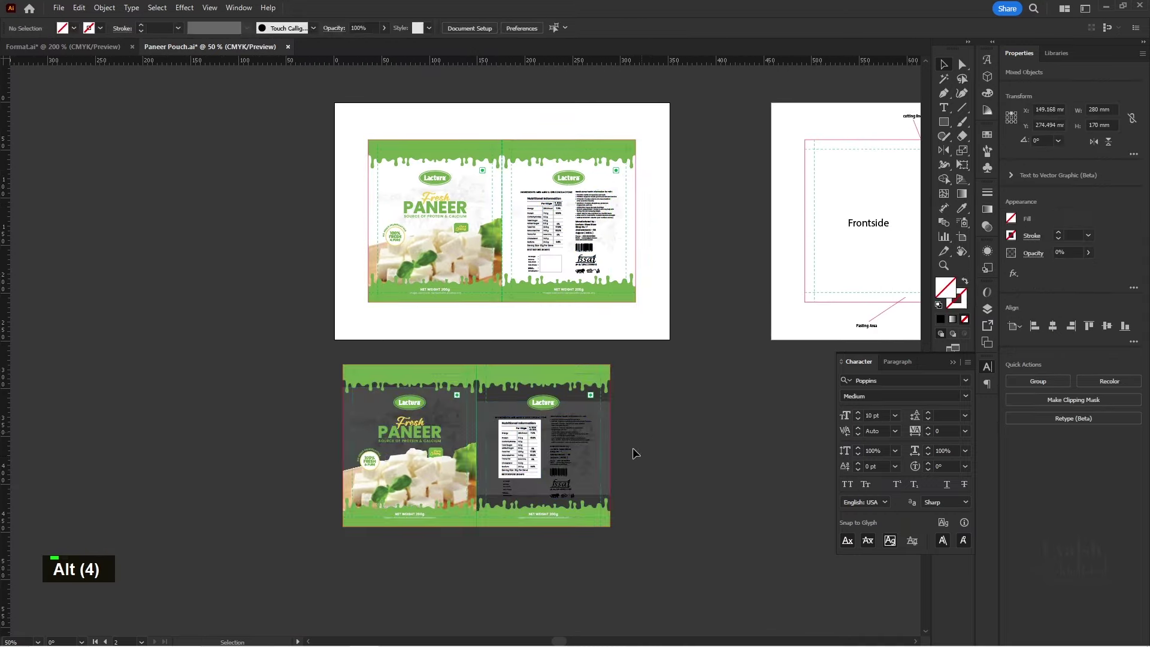
pyautogui.scroll(3)
pyautogui.press('space')
pyautogui.press('space')
pyautogui.scroll(-3)
pyautogui.press('space')
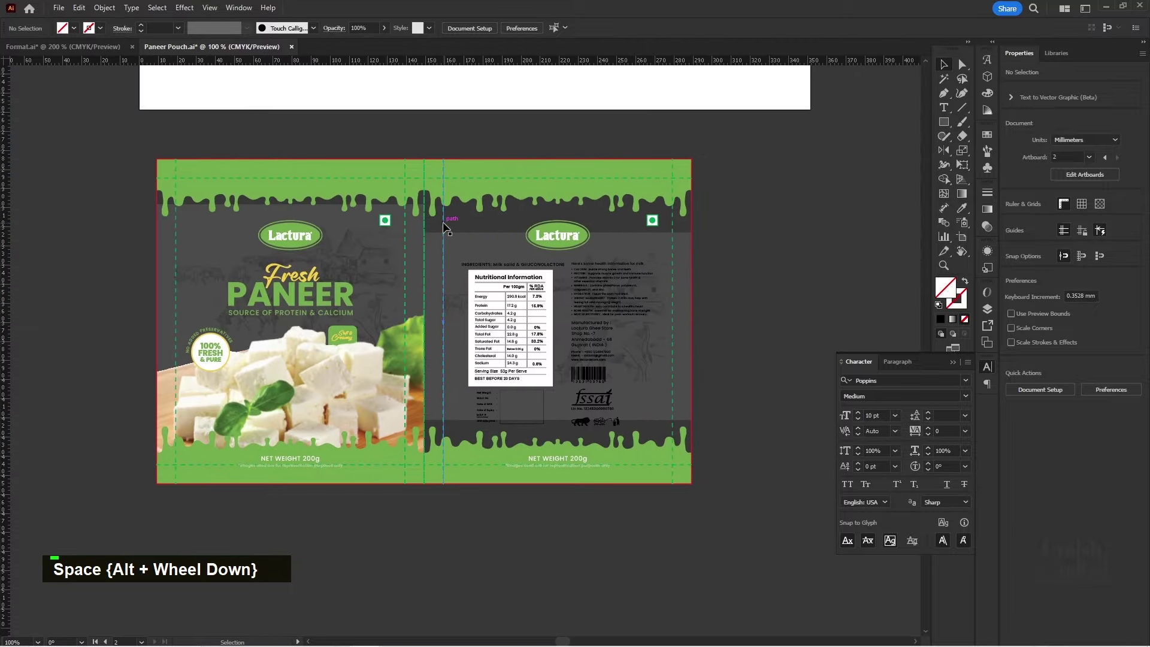
# - Split the copy into separate front and back panels and group each panel's pieces
pyautogui.press('ctrl+x')
pyautogui.press('space')
pyautogui.scroll(3)
pyautogui.press('space')
pyautogui.press('Delete')
pyautogui.scroll(-3)
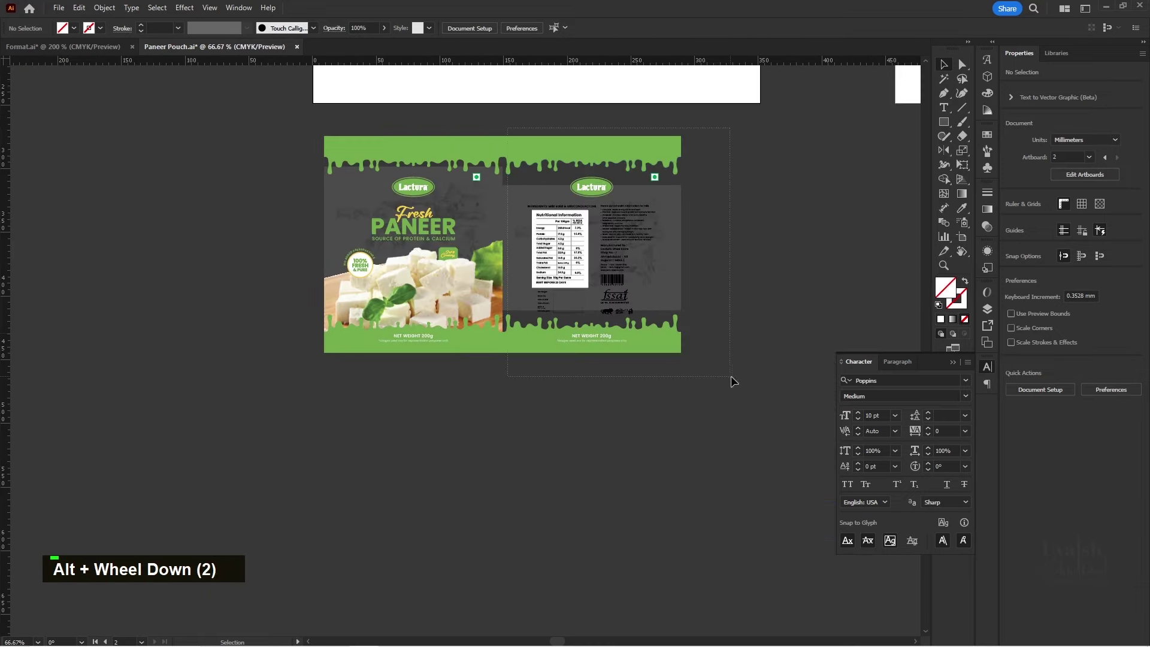
pyautogui.rightClick(605, 261)
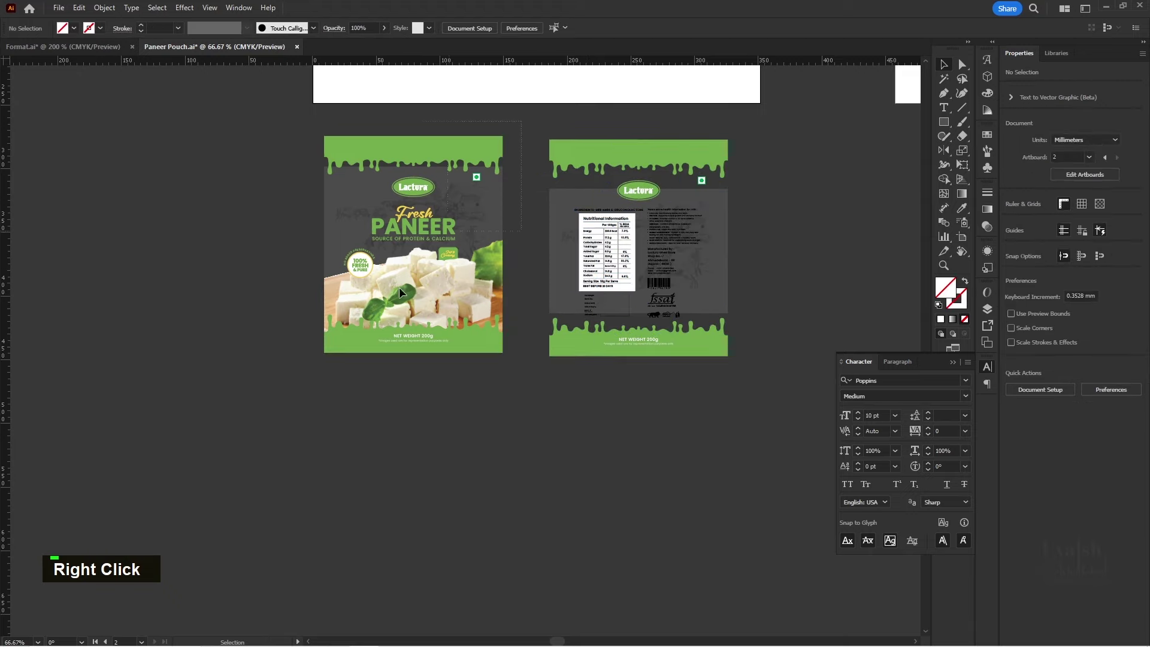
pyautogui.rightClick(419, 287)
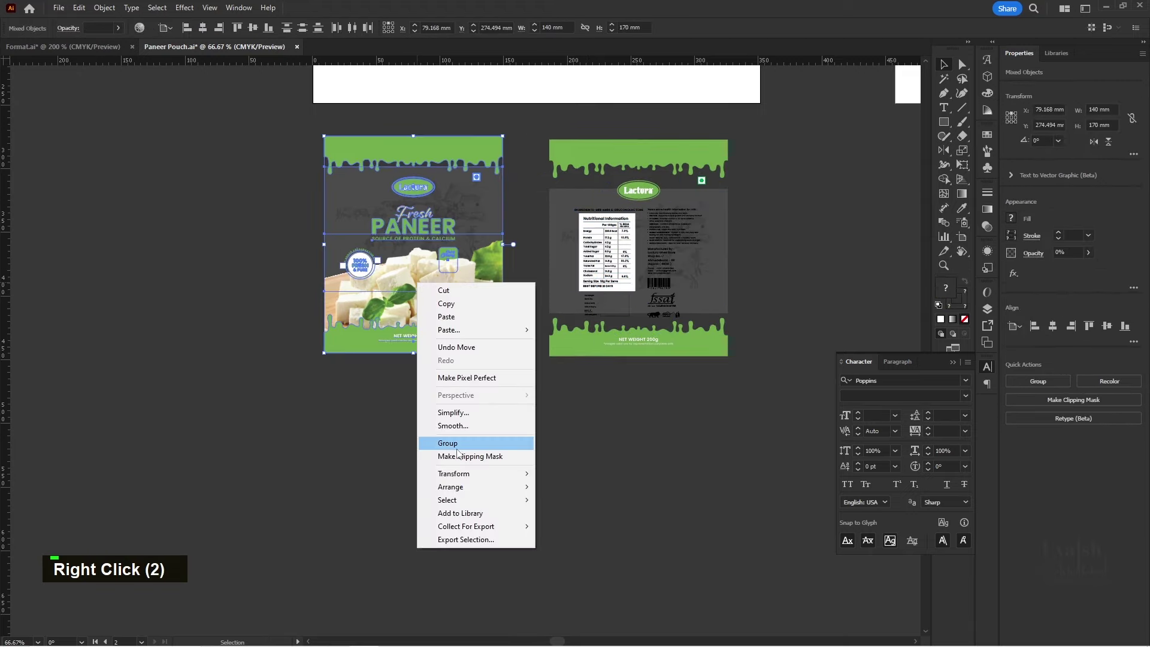
# - Copy the grouped front panel and open Mockup.psd from the Paneer - Pillow Pouch folder
pyautogui.doubleClick(523, 410)
pyautogui.press('space')
pyautogui.press('space')
pyautogui.press('space')
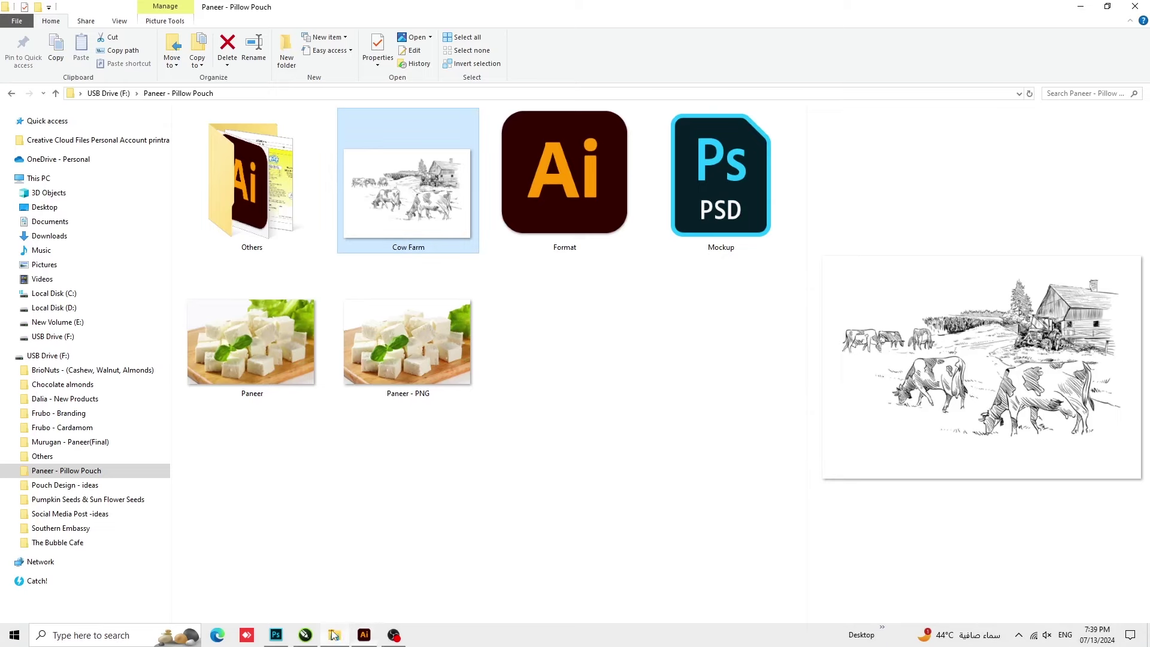
pyautogui.press('Return')
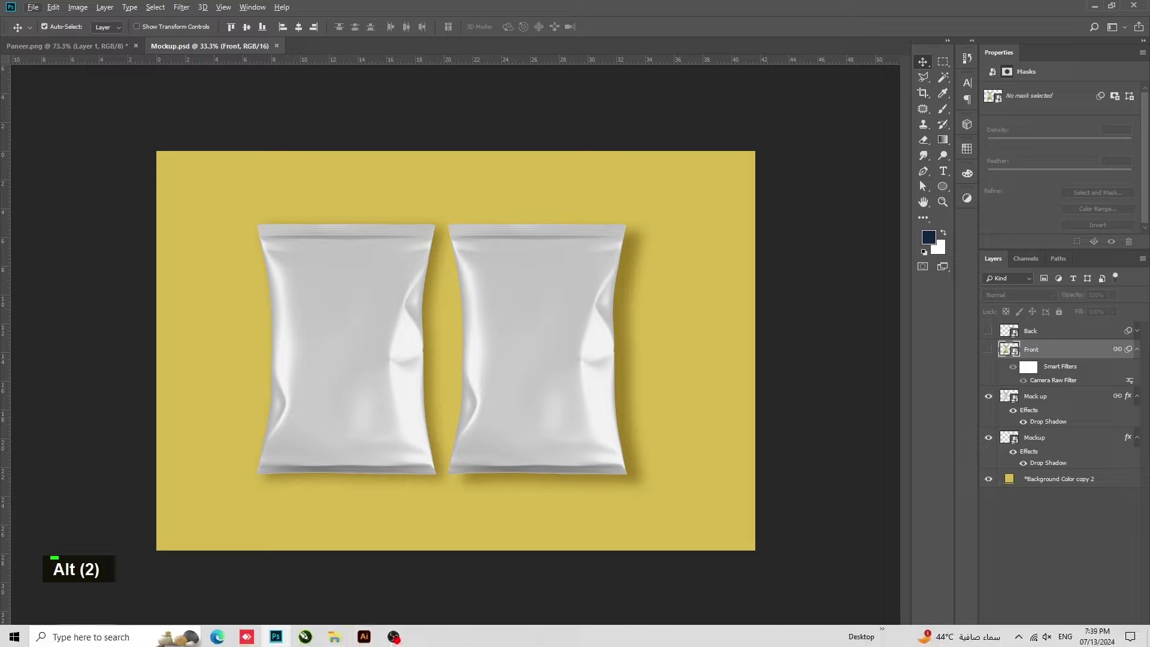
# - Paste the Lactura front and back artwork into the pouch smart objects and save to update the mockup
pyautogui.doubleClick(384, 348)
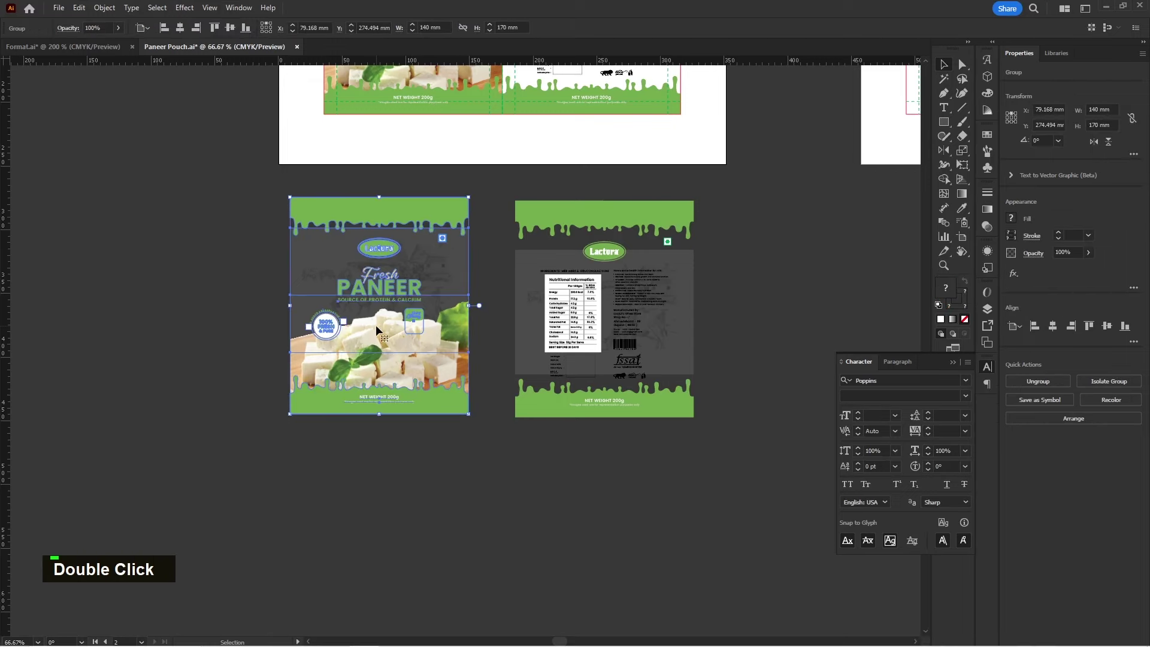
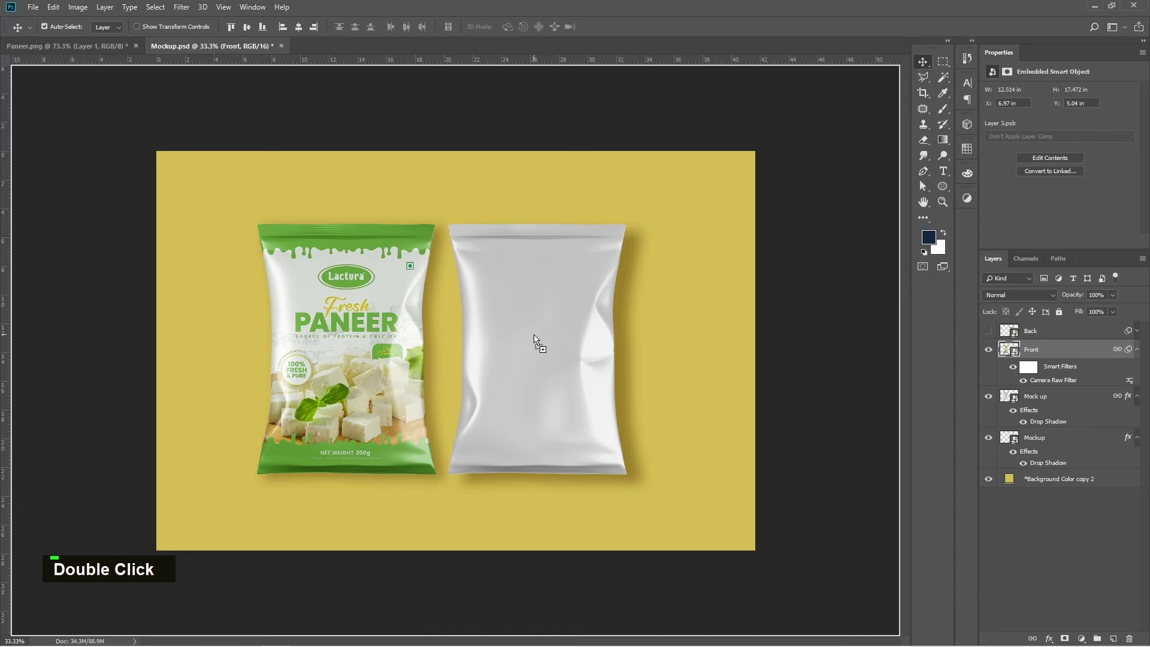
pyautogui.press('BackSpace')
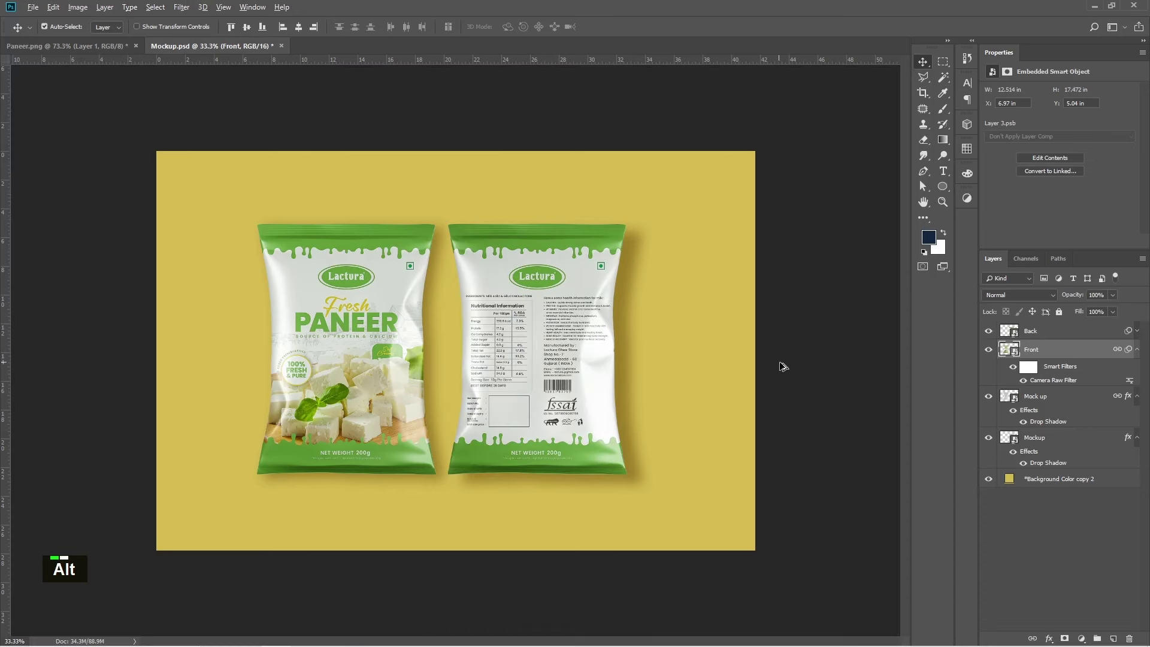
pyautogui.scroll(3)
pyautogui.scroll(3)
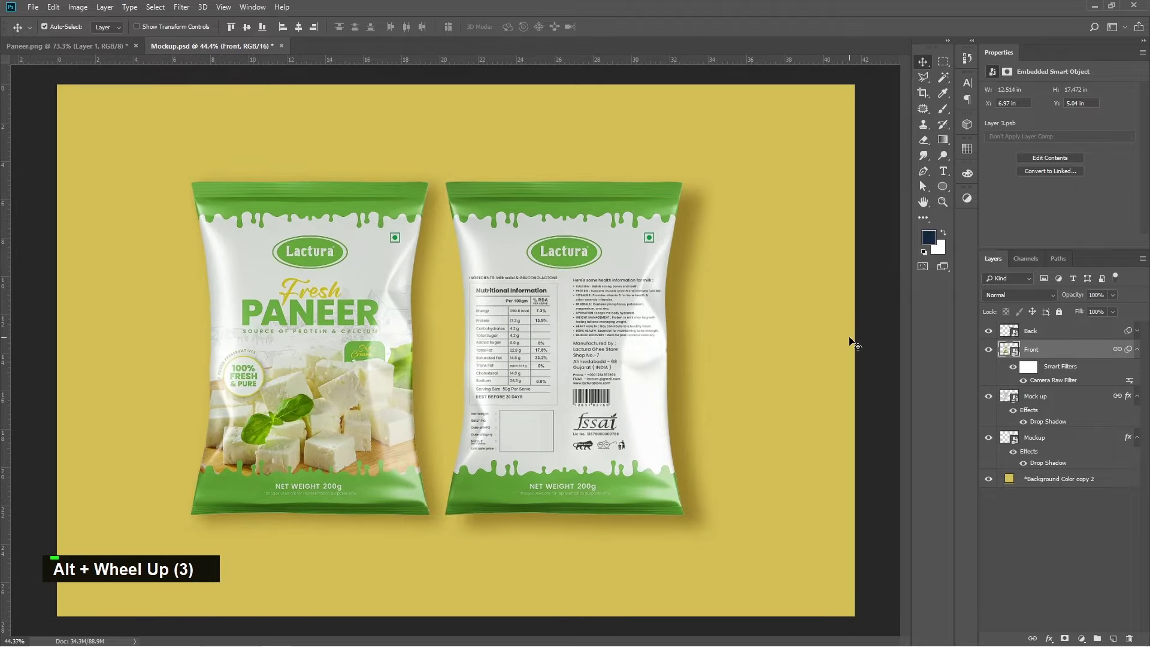
pyautogui.scroll(3)
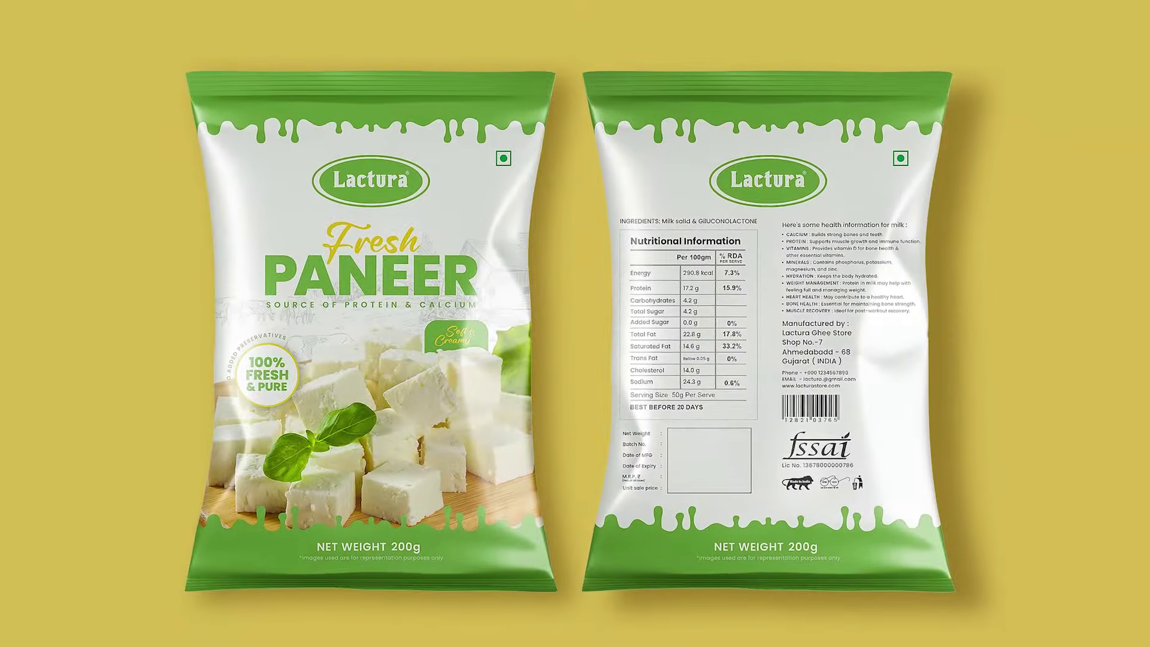